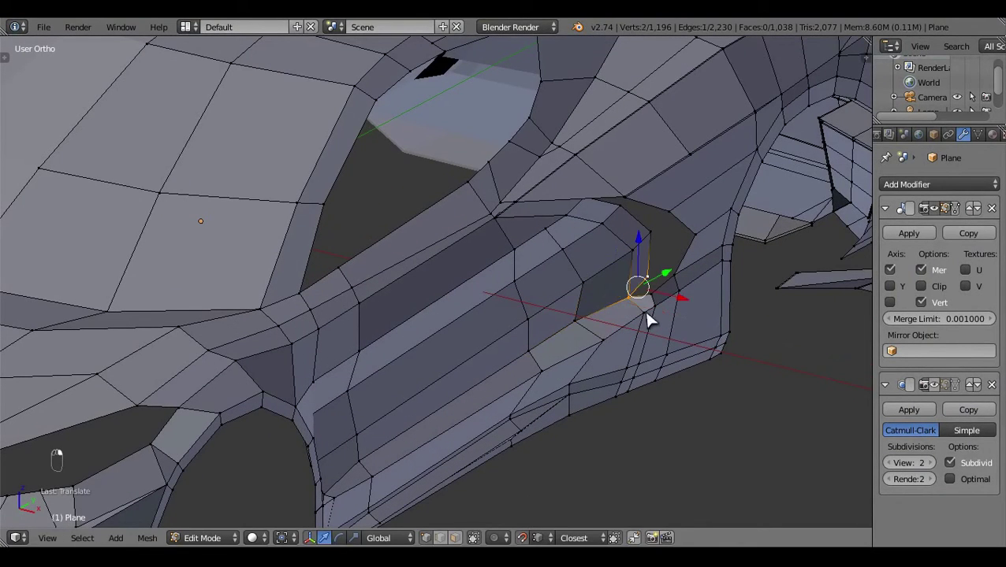
Reshape vertices around the front wheel arch, remove a stray element and fill a new face
drag(592, 329, 644, 299)
drag(646, 303, 662, 328)
key(a)
drag(648, 338, 534, 448)
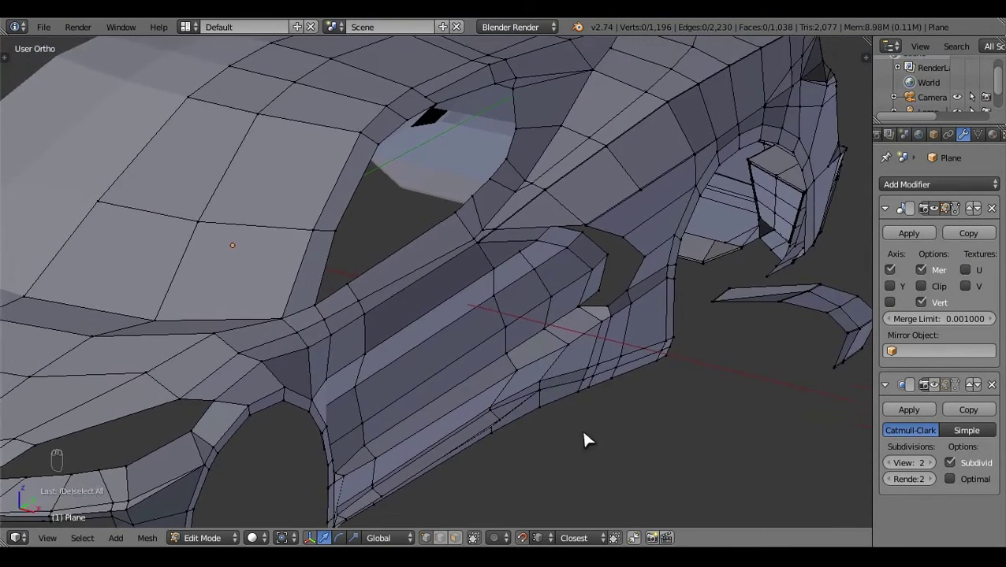
drag(494, 440, 525, 343)
key(x)
drag(538, 391, 575, 404)
key(a)
key(a)
key(f)
Check the arch against the front-view blueprint in wireframe and nudge a vertex into line
key(a)
key(z)
key(z)
middle_click(582, 374)
key(KP_1)
key(z)
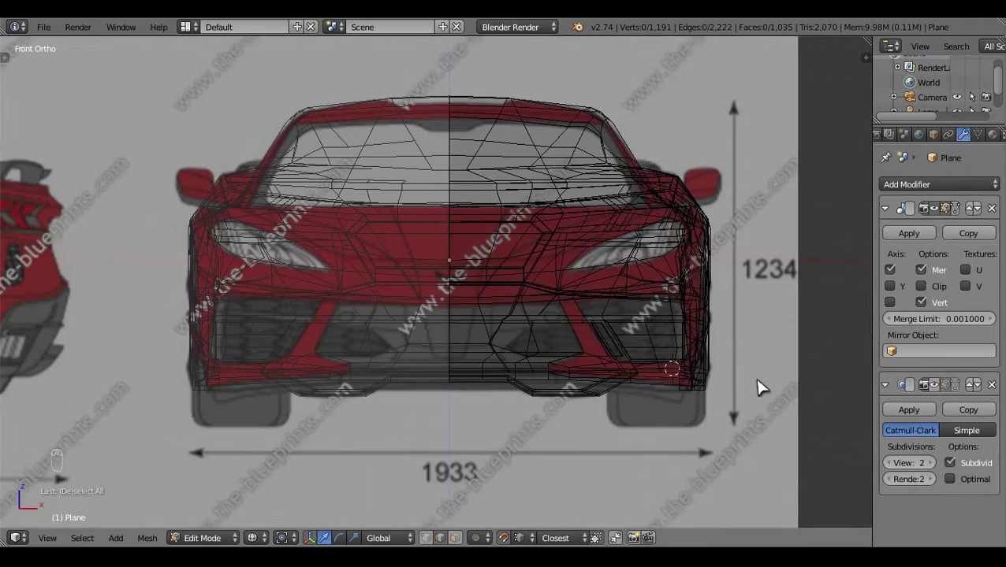
drag(679, 382, 587, 254)
key(z)
key(z)
Toggle in and out of Edit Mode while shifting fender vertices to follow the blueprint
key(Tab)
key(z)
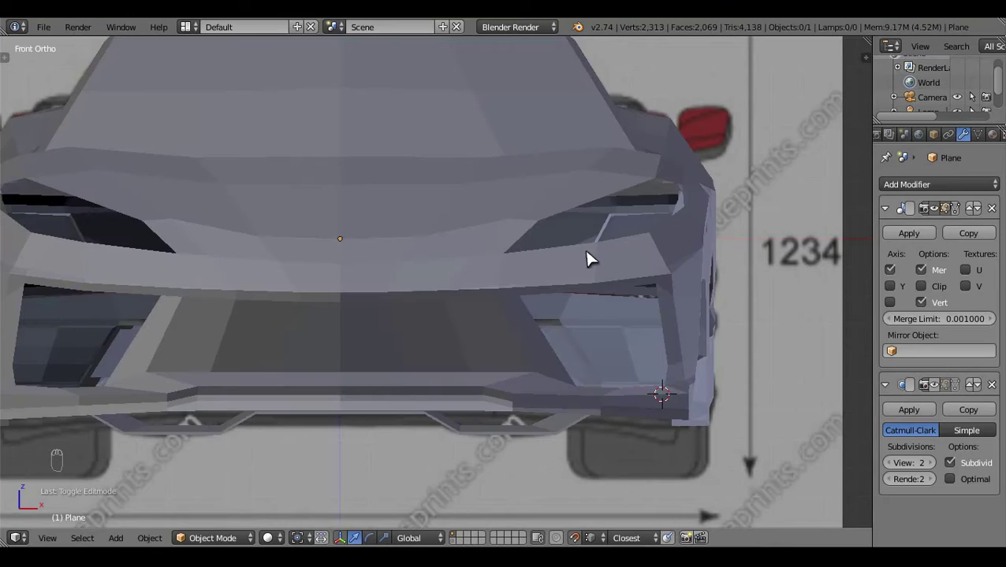
key(Tab)
key(z)
drag(623, 289, 578, 328)
drag(579, 328, 567, 274)
key(Tab)
key(z)
key(a)
key(Tab)
drag(655, 208, 617, 233)
key(z)
key(z)
Add a loop cut across the fender and reposition its vertices, undoing one misplaced move
key(ctrl+r)
key(z)
key(a)
drag(532, 374, 543, 268)
middle_click(543, 267)
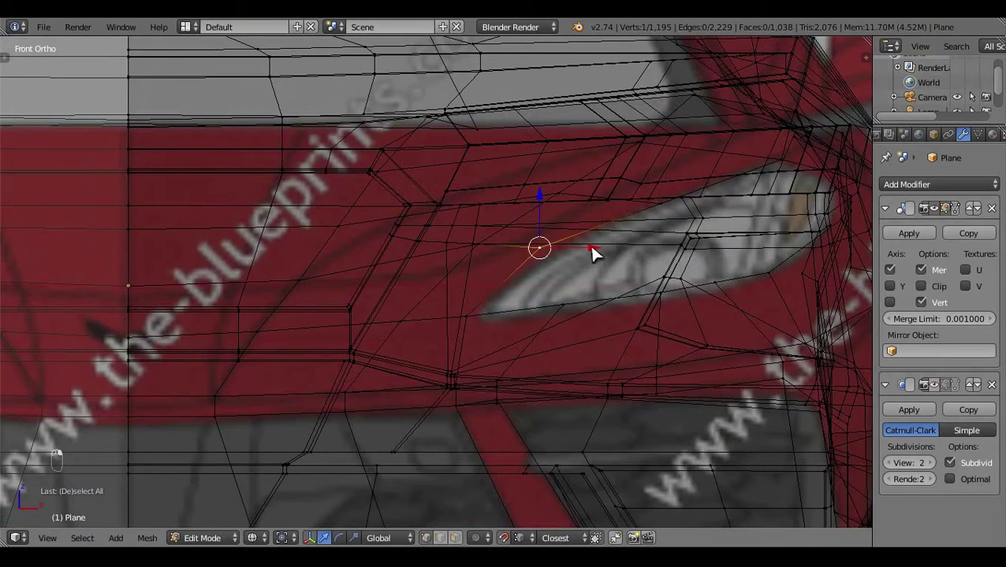
drag(603, 256, 715, 213)
drag(714, 212, 594, 368)
key(ctrl+z)
drag(595, 368, 558, 498)
drag(624, 356, 627, 300)
key(a)
key(z)
drag(492, 338, 429, 430)
From top view, align fender vertices with the blueprint and add further loop cuts
key(KP_7)
key(z)
drag(583, 413, 527, 427)
drag(545, 429, 602, 359)
key(a)
key(z)
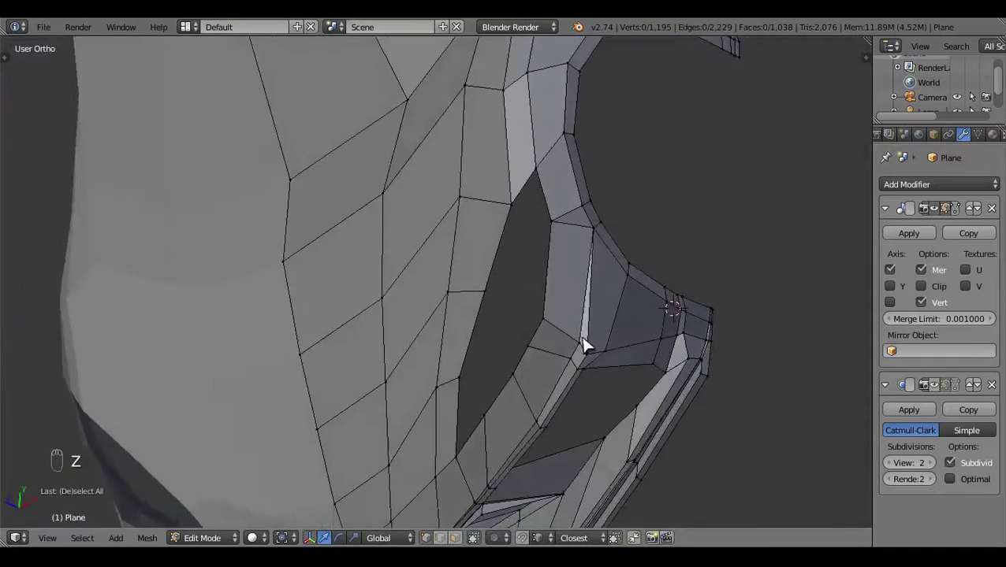
key(ctrl+r)
key(a)
key(ctrl+r)
drag(405, 278, 533, 420)
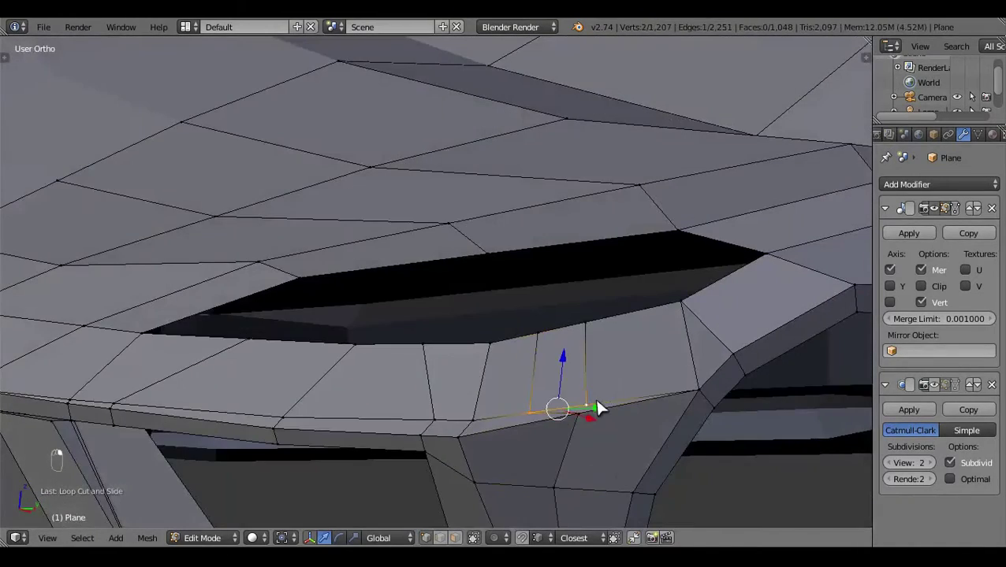
Merge vertices, dissolve an edge near the headlight and shift nearby vertices to the top-view blueprint
key(alt+m)
drag(599, 410, 479, 475)
drag(479, 476, 566, 387)
key(x)
key(a)
key(KP_7)
drag(656, 378, 667, 399)
key(z)
key(z)
drag(667, 399, 629, 403)
drag(629, 404, 581, 312)
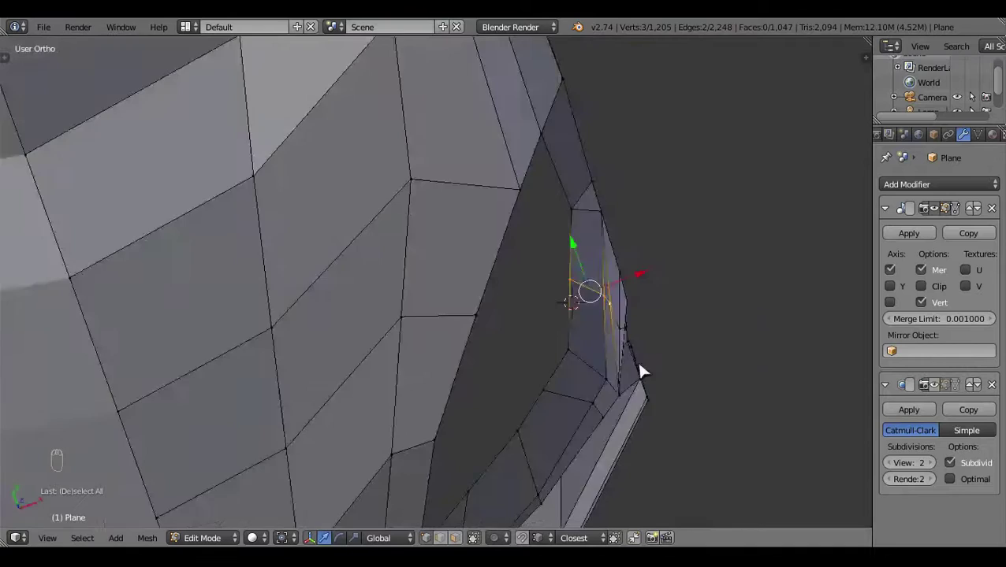
key(KP_1)
key(KP_7)
Cut new edges into the hood beside the headlight with the Knife tool and confirm the cut
key(z)
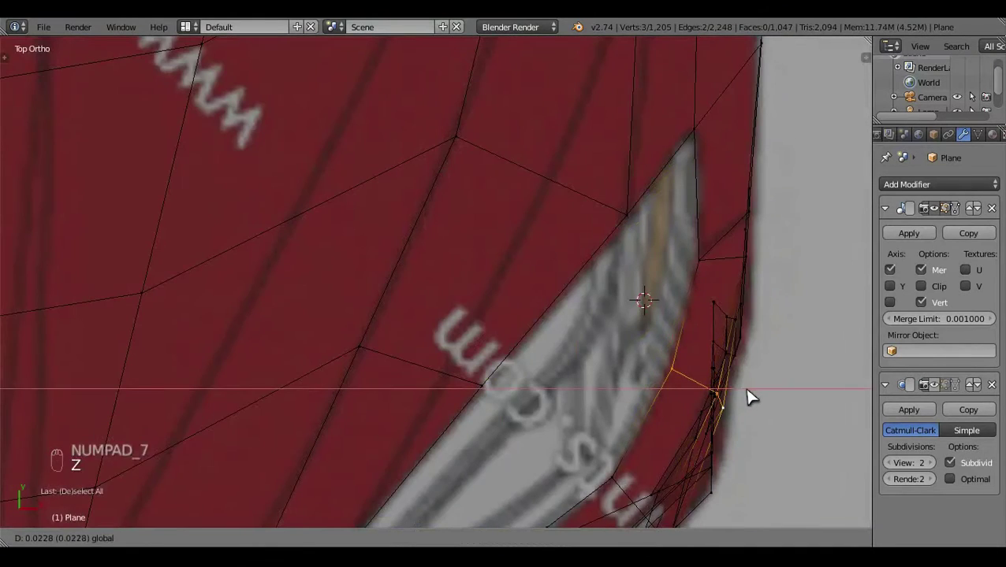
key(a)
key(z)
key(z)
click(642, 337)
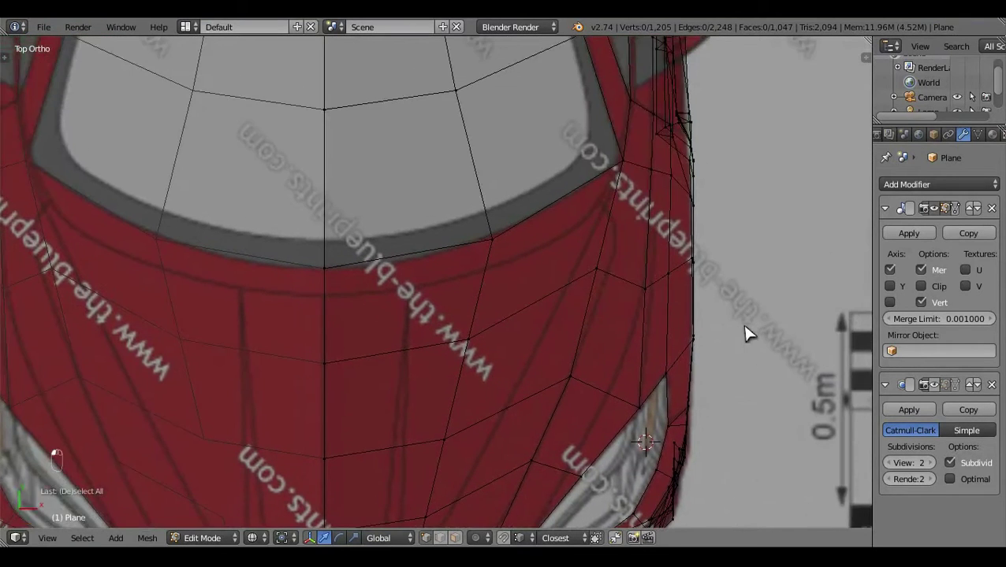
drag(752, 331, 751, 323)
key(k)
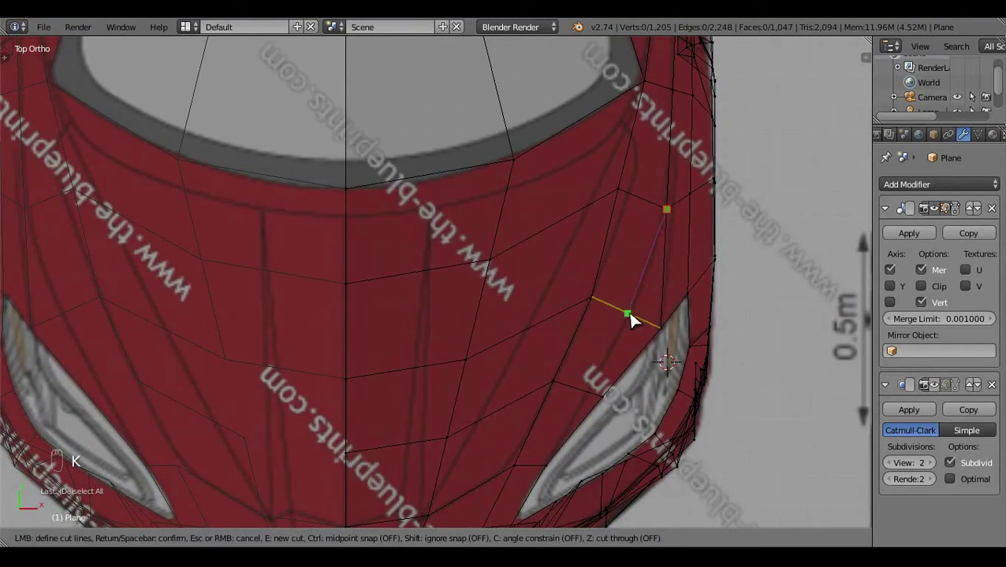
key(a)
key(z)
Move the newly cut hood vertices into place, undoing one misstep
drag(521, 423, 571, 158)
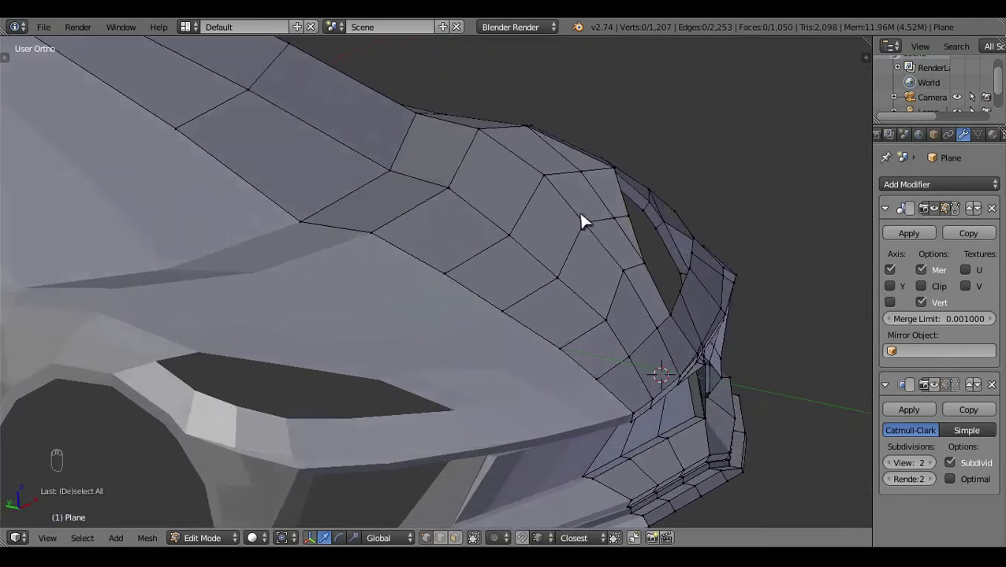
drag(535, 392, 433, 302)
drag(598, 226, 585, 178)
key(ctrl+z)
click(619, 172)
key(a)
drag(620, 273, 540, 414)
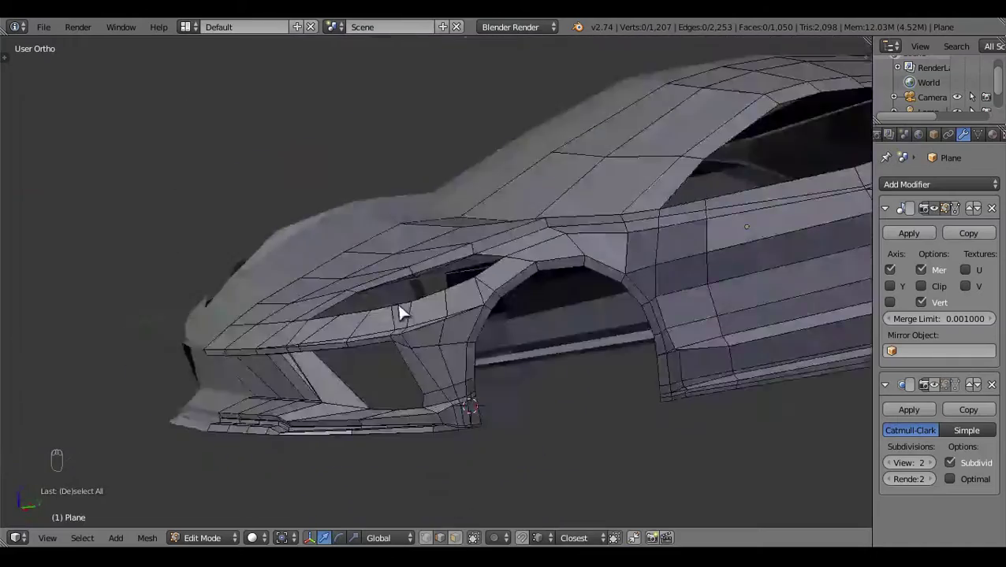
In side ortho view, align the front-end vertices with the blueprint profile
key(KP_3)
middle_click(461, 322)
key(z)
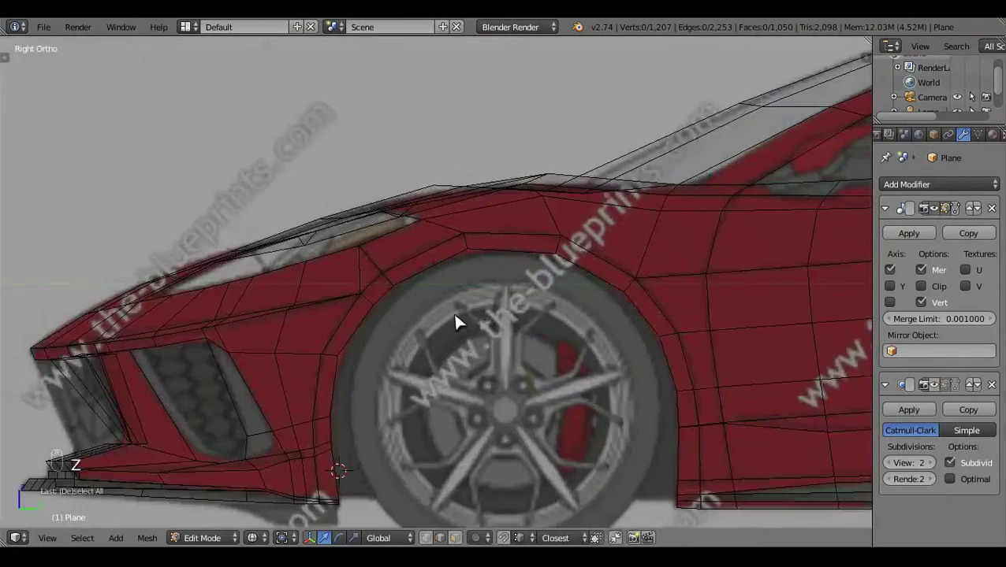
key(z)
drag(463, 299, 435, 306)
key(KP_3)
drag(520, 178, 500, 149)
key(z)
key(a)
key(z)
key(Tab)
key(a)
drag(466, 346, 506, 379)
Continue adjusting the nose vertices in side view, then check them from the front
key(KP_3)
key(Tab)
key(z)
key(z)
key(KP_3)
key(z)
key(a)
key(z)
key(z)
drag(663, 277, 666, 318)
key(KP_1)
key(z)
Inspect the nose with shading toggled, then select and adjust its vertices in top view
middle_click(657, 390)
key(z)
key(z)
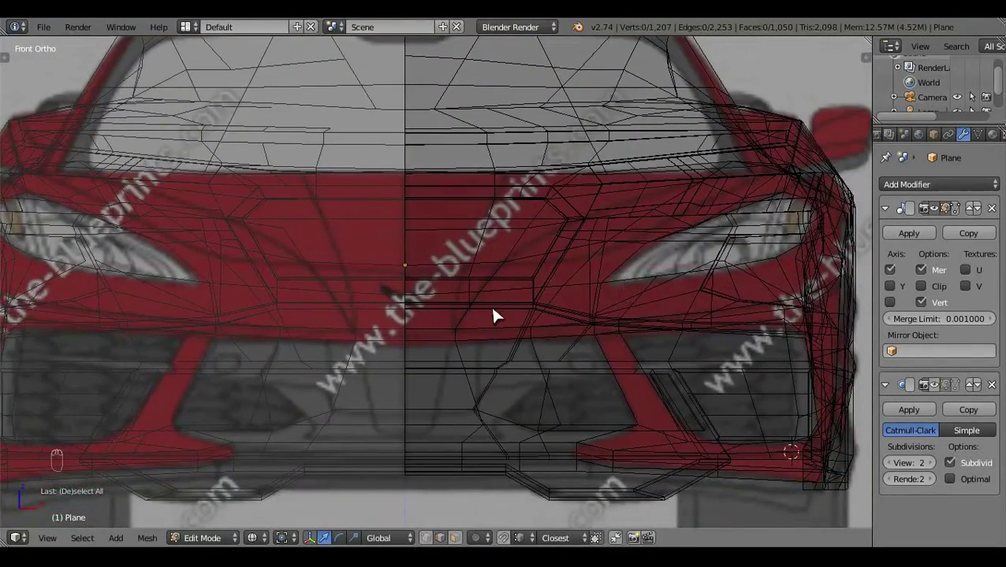
key(z)
key(z)
key(z)
key(z)
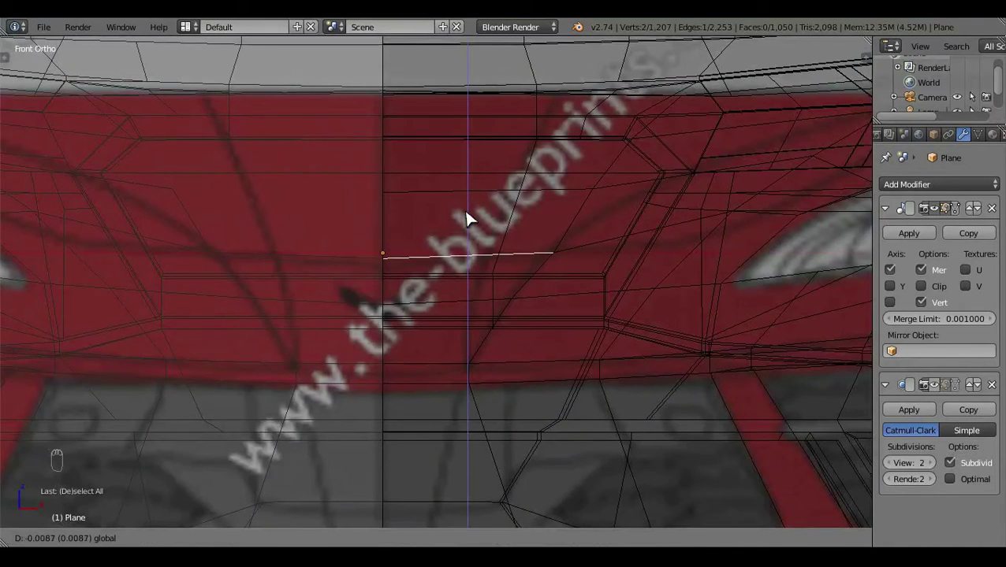
key(z)
key(z)
key(a)
key(z)
middle_click(505, 374)
key(KP_7)
key(z)
click(514, 458)
click(610, 382)
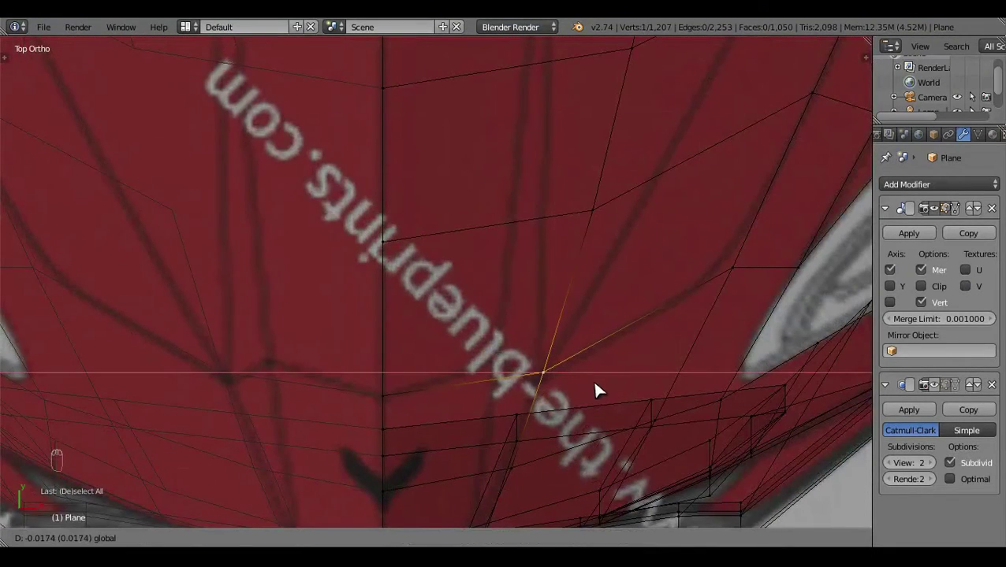
key(a)
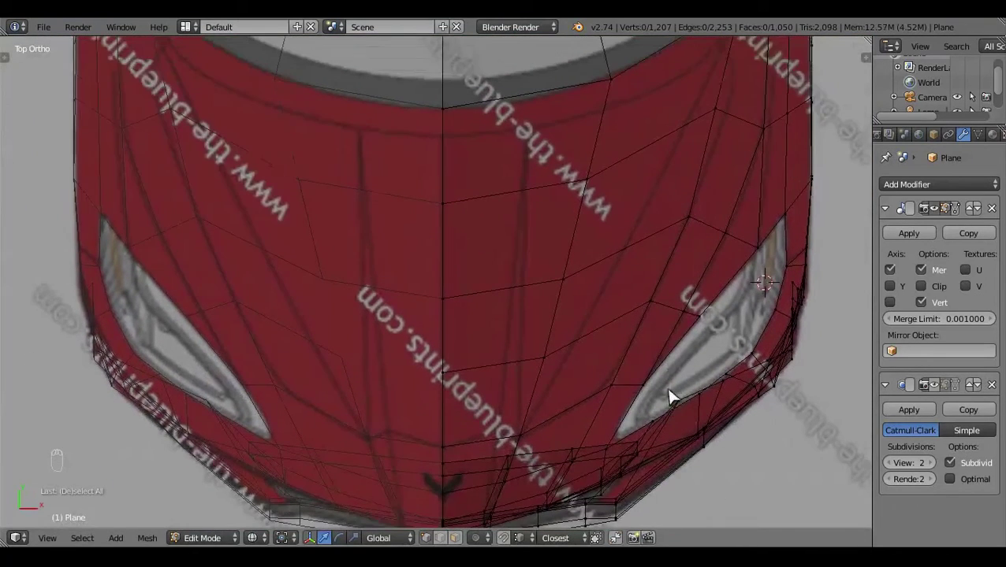
Knife-cut additional edge lines down the hood to add geometry around the headlight
key(k)
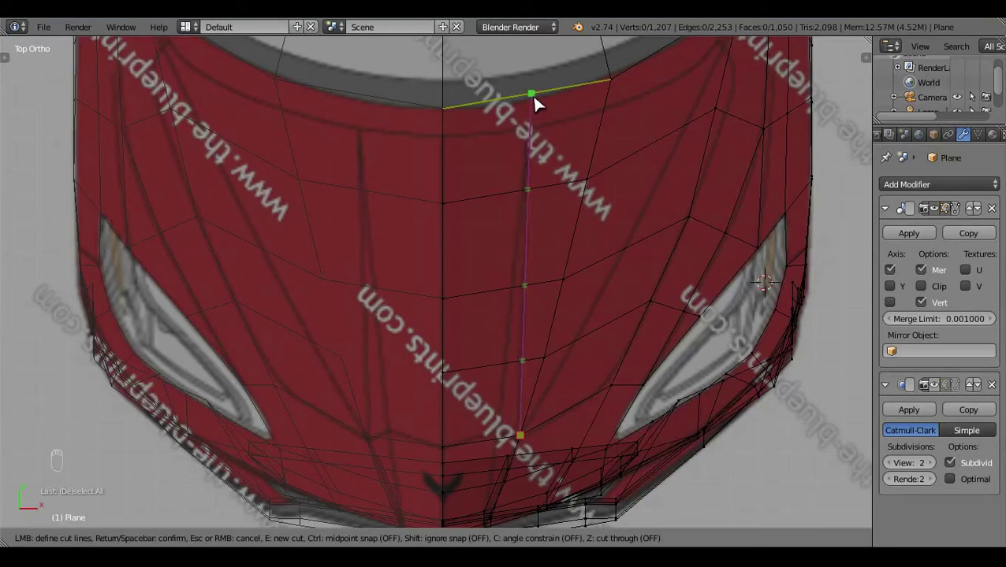
key(z)
key(z)
key(a)
key(z)
key(z)
key(z)
key(z)
key(z)
key(k)
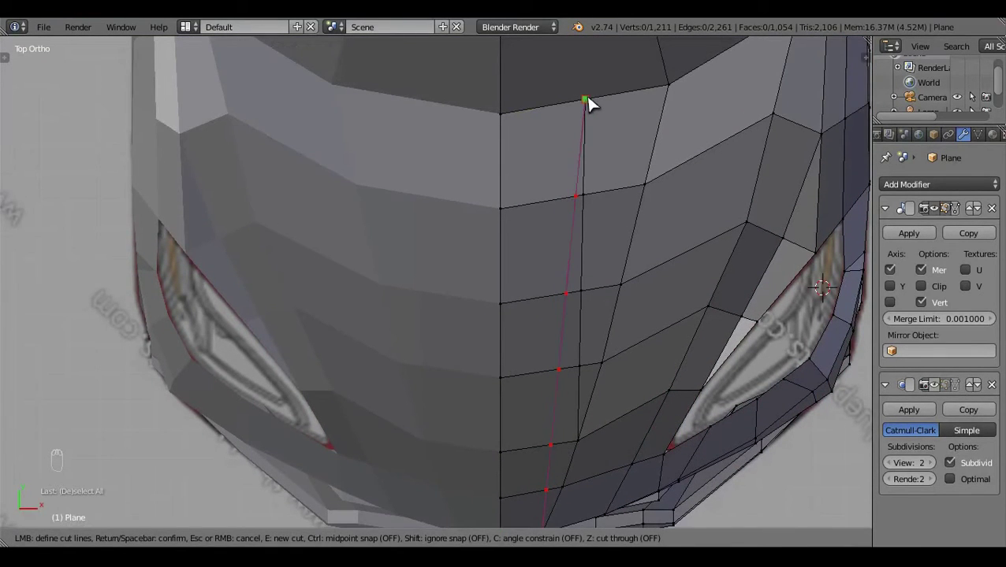
key(z)
key(a)
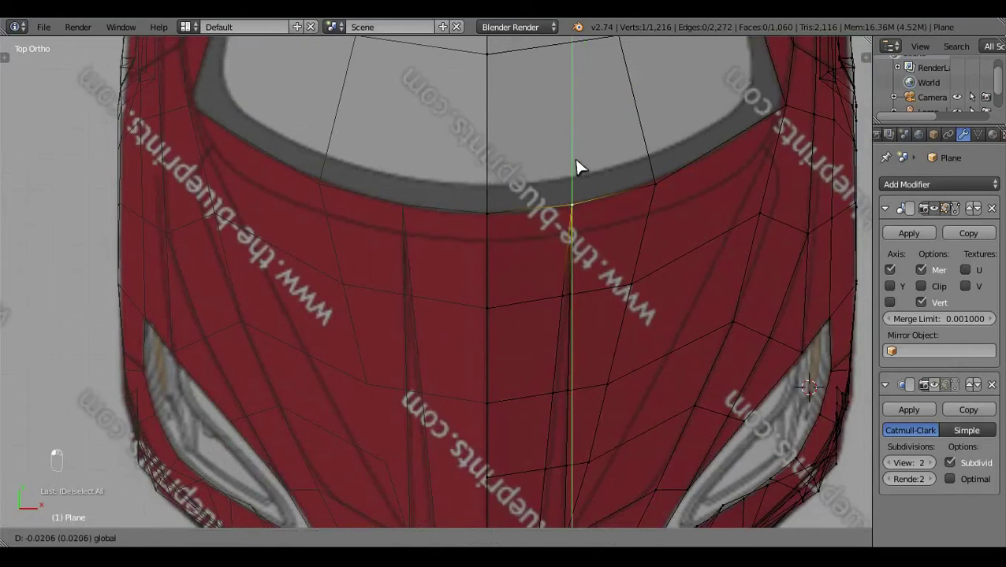
key(a)
Move the newly cut hood vertices in front view to follow the headlight outline on the blueprint
key(KP_7)
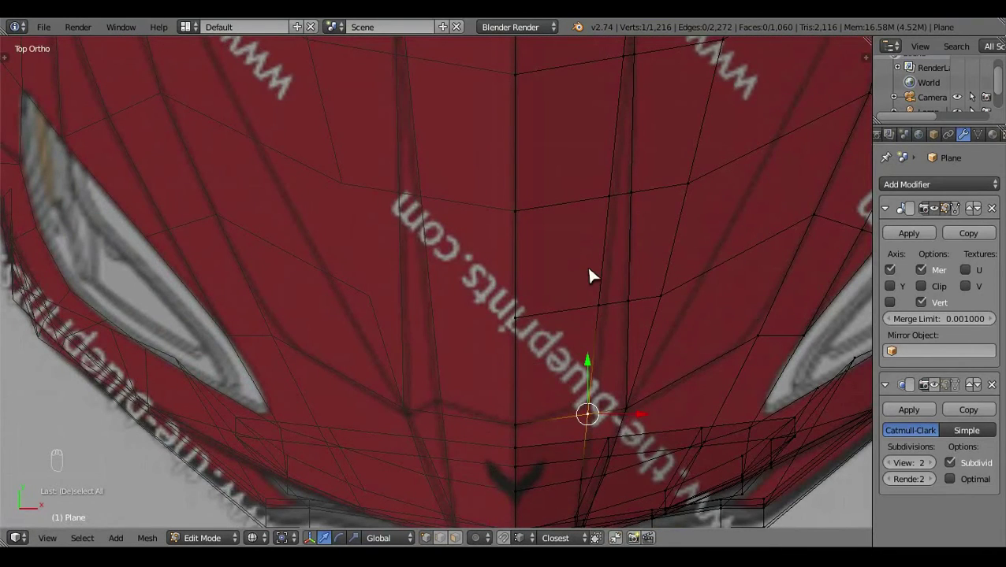
key(z)
key(KP_1)
drag(687, 424, 635, 395)
key(z)
drag(635, 396, 647, 307)
key(z)
key(z)
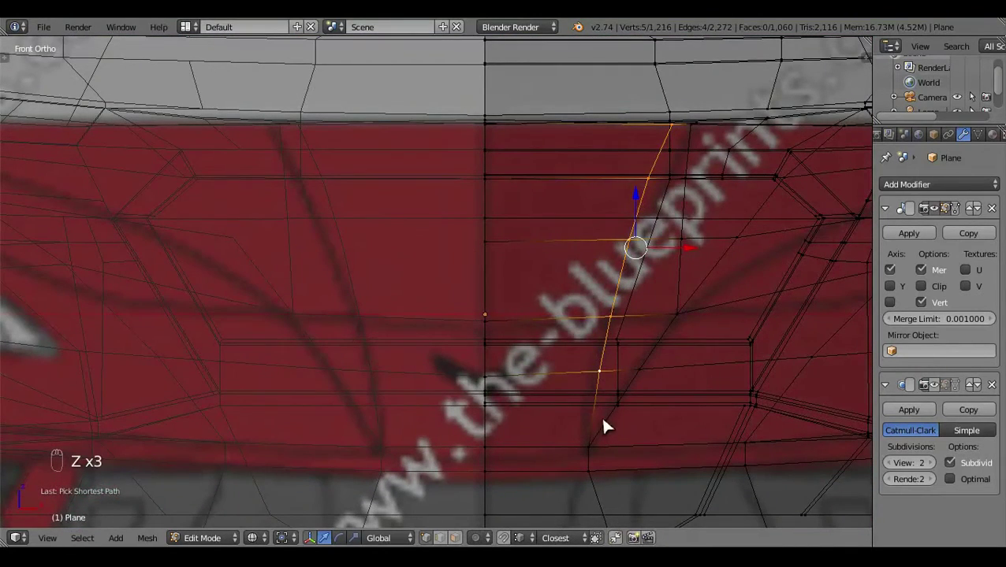
key(c)
drag(661, 148, 668, 169)
drag(665, 148, 670, 178)
key(z)
drag(512, 303, 498, 308)
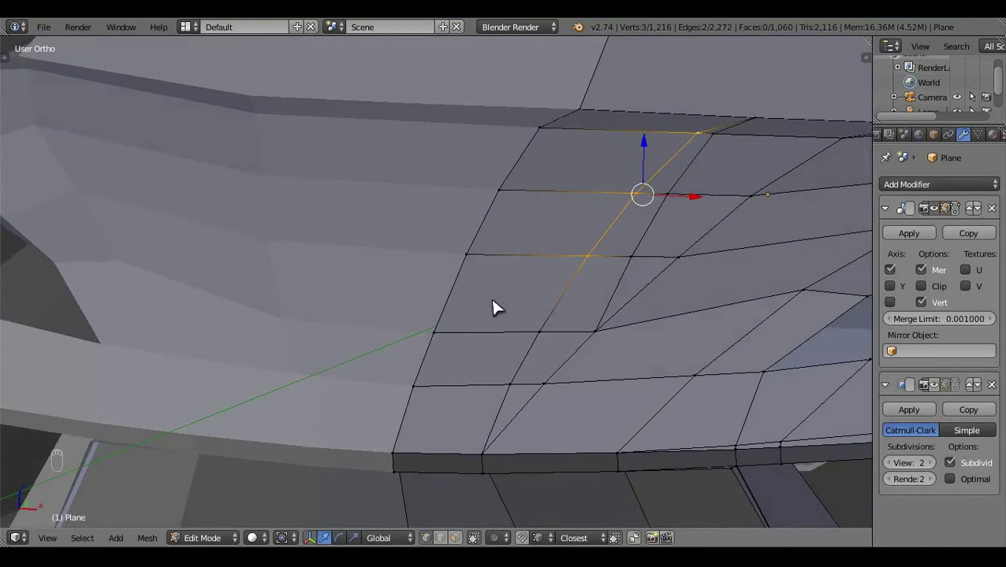
drag(534, 313, 610, 156)
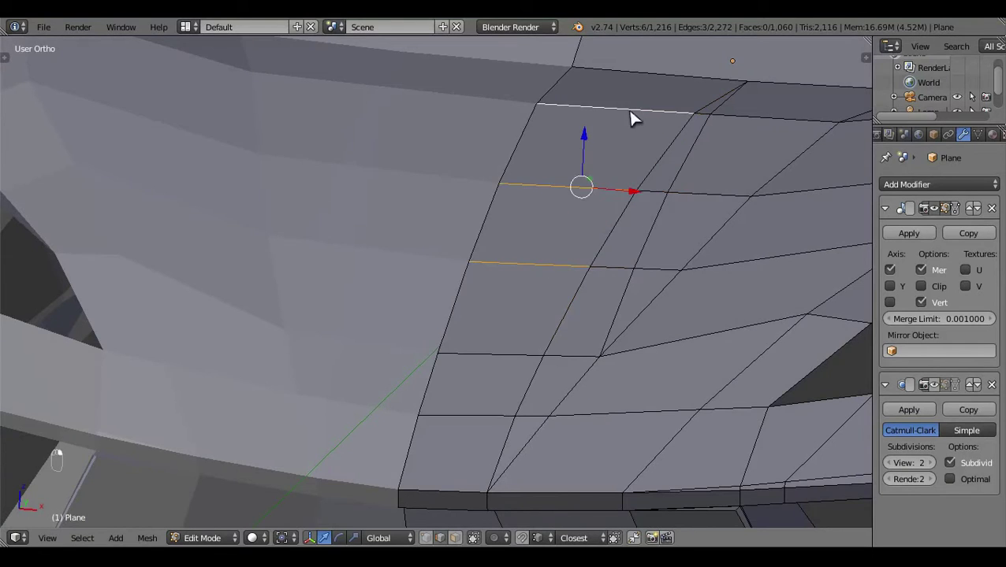
Adjust lower front vertices against the blueprint, undoing two moves that went off the outline
key(KP_1)
key(z)
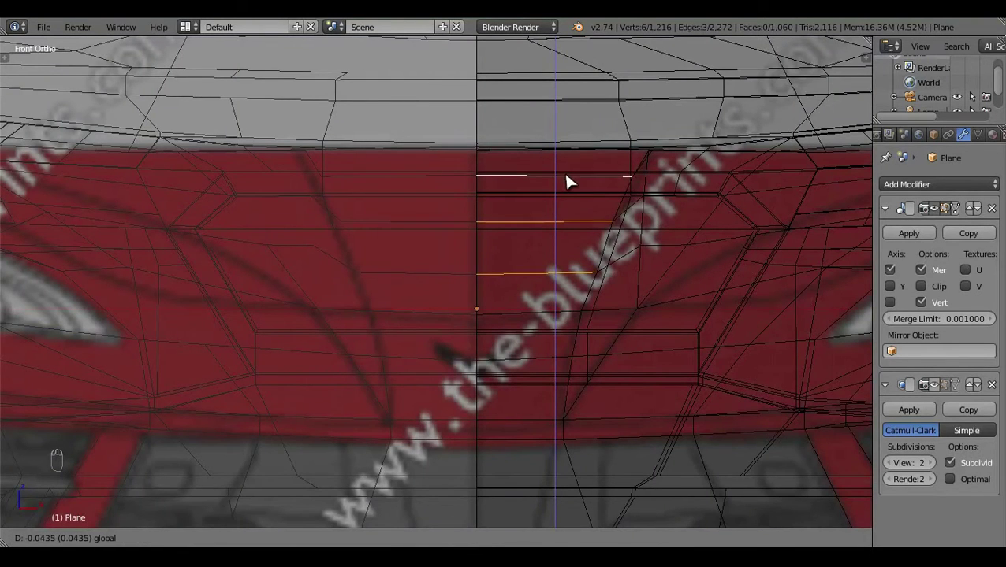
key(a)
right_click(596, 393)
drag(450, 524, 623, 288)
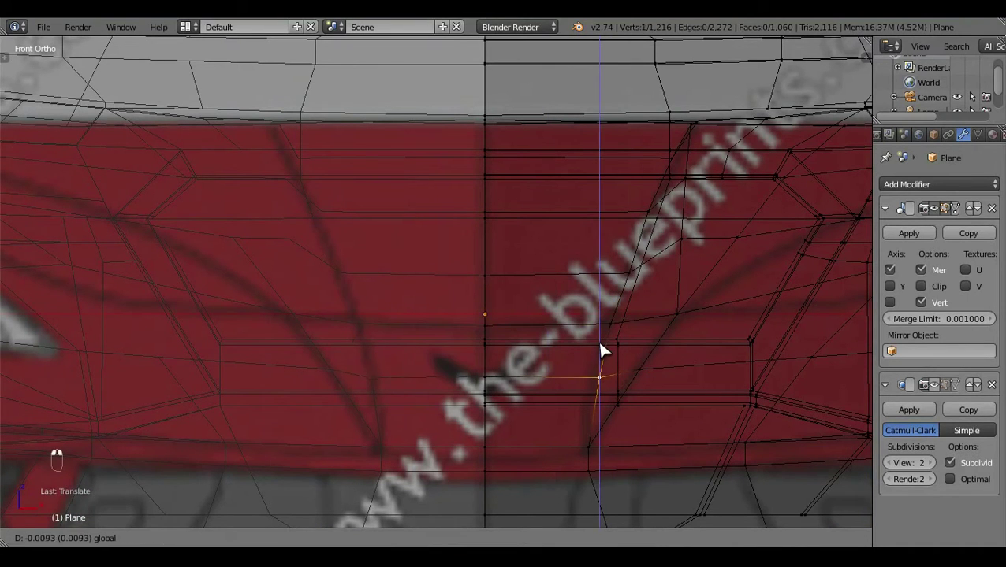
key(a)
key(z)
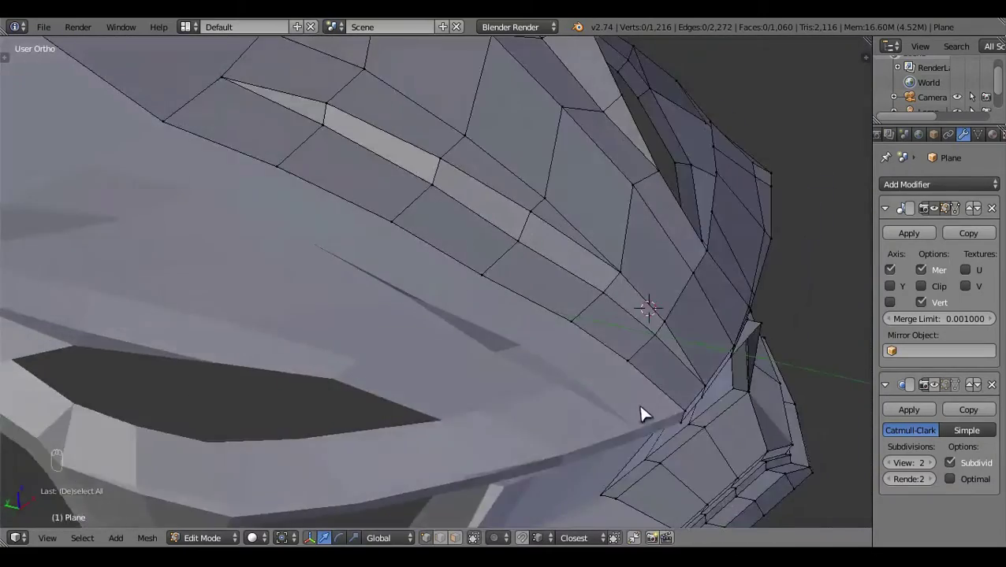
key(ctrl+z)
key(ctrl+z)
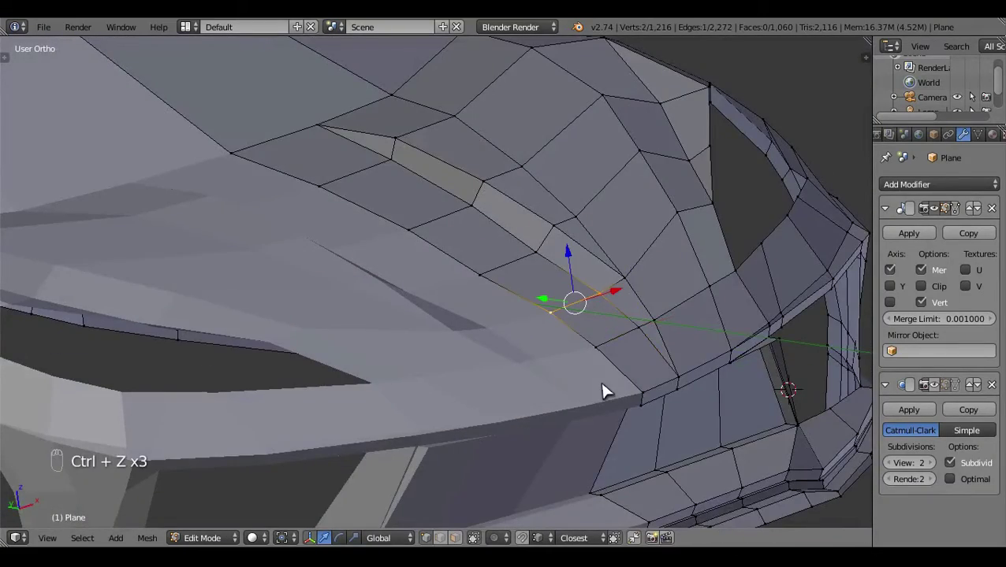
drag(513, 266, 446, 230)
drag(446, 230, 605, 323)
key(a)
drag(527, 262, 526, 349)
Align the front-end vertices to the side blueprint in right view
key(KP_3)
key(z)
click(355, 225)
key(a)
drag(388, 259, 371, 221)
drag(375, 218, 479, 292)
key(a)
key(z)
drag(484, 291, 672, 286)
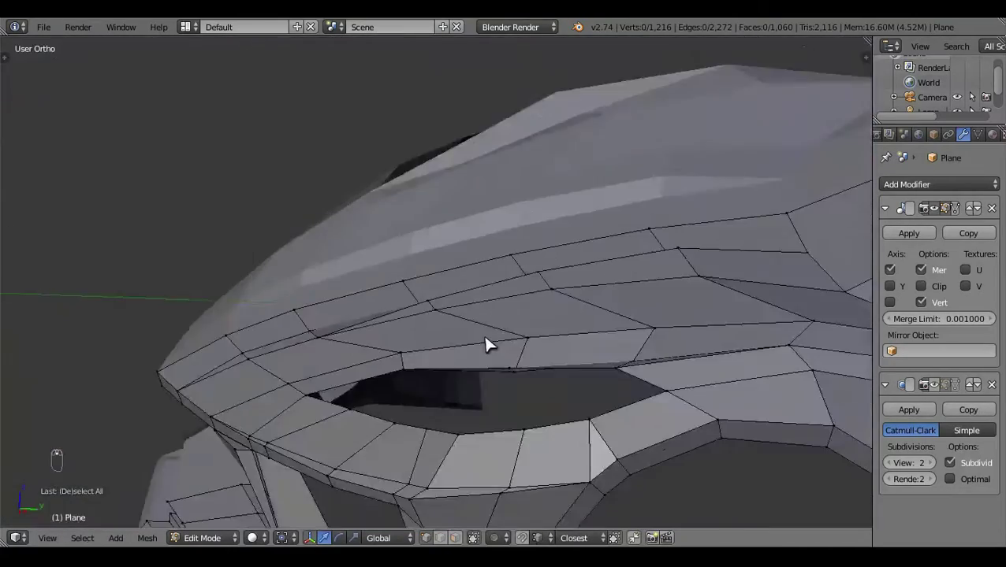
drag(556, 395, 678, 441)
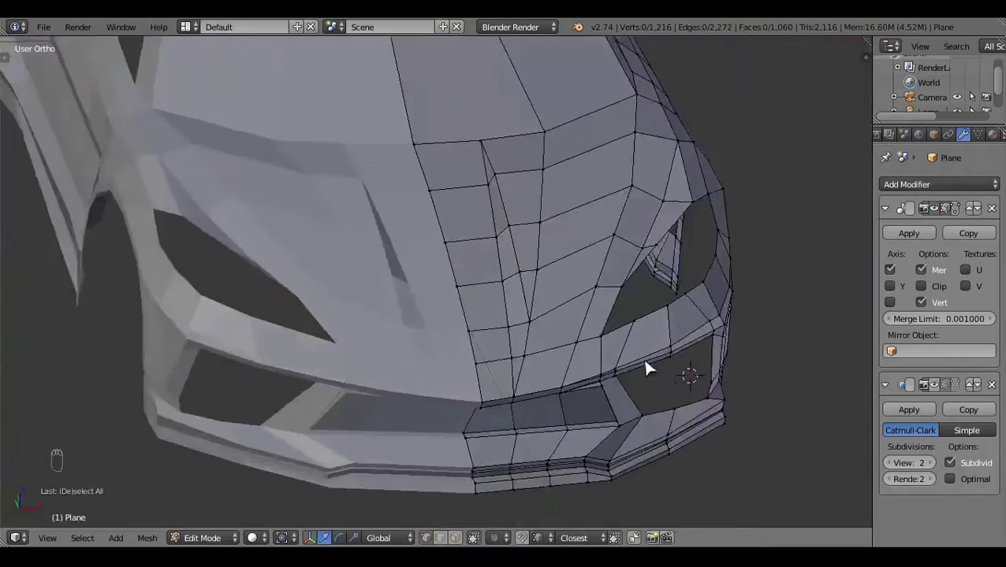
drag(498, 325, 647, 301)
Reshape the mesh around the headlight in front view and preview it in solid shading
key(KP_1)
key(z)
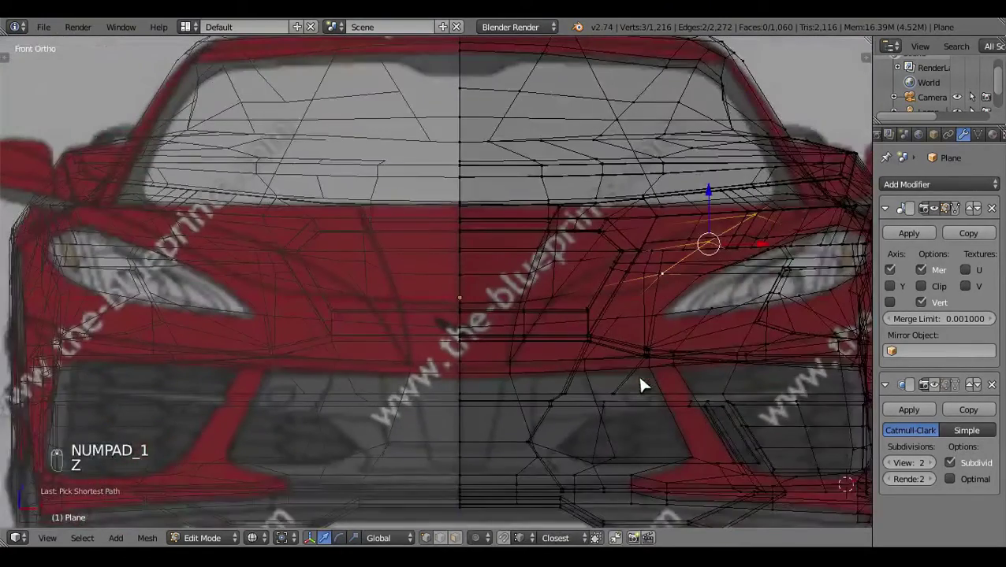
drag(711, 361, 592, 368)
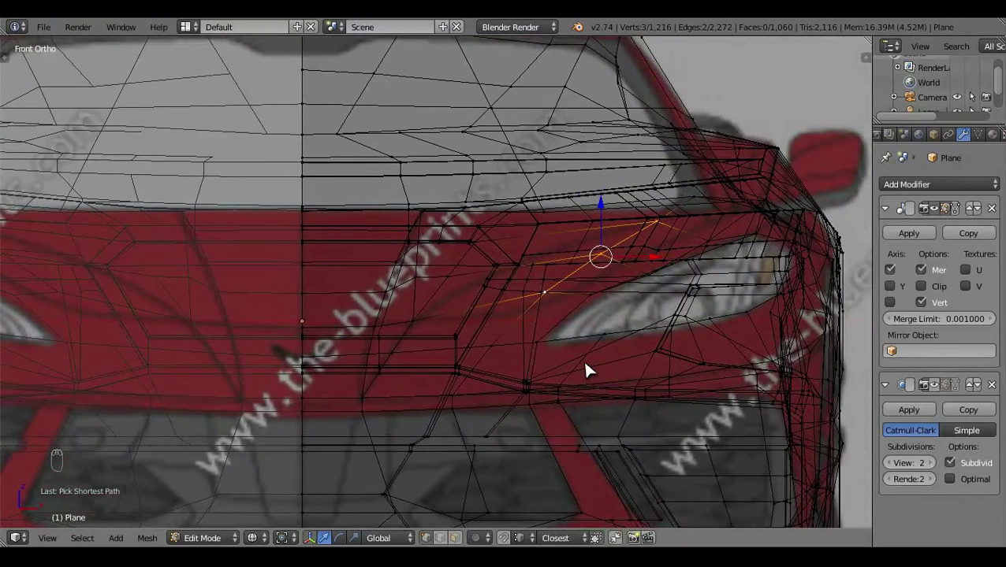
drag(608, 209, 698, 218)
key(z)
key(z)
drag(637, 199, 636, 212)
click(631, 202)
drag(515, 385, 651, 211)
drag(515, 384, 743, 244)
right_click(699, 187)
key(z)
key(a)
drag(540, 291, 411, 362)
middle_click(384, 321)
middle_click(476, 357)
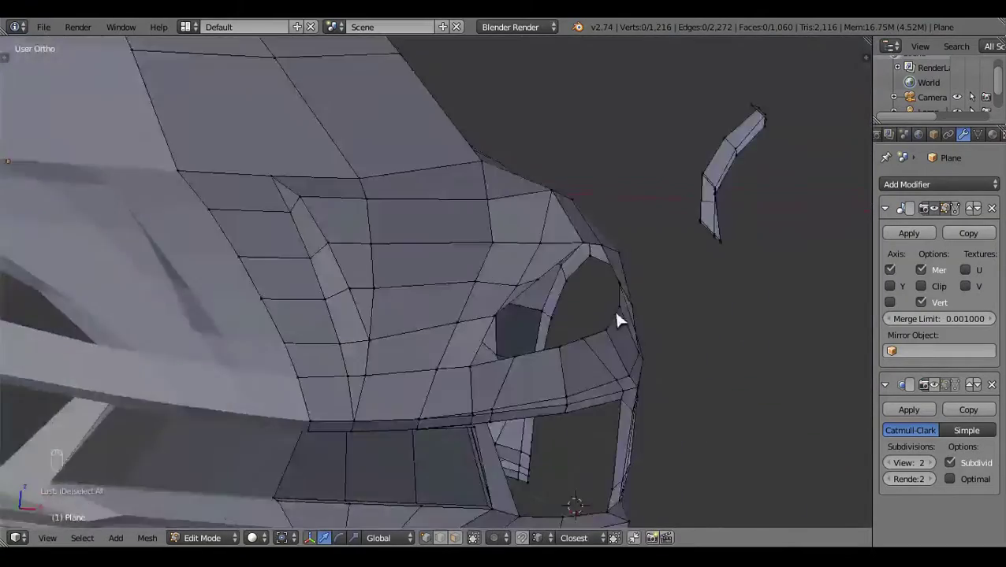
key(KP_1)
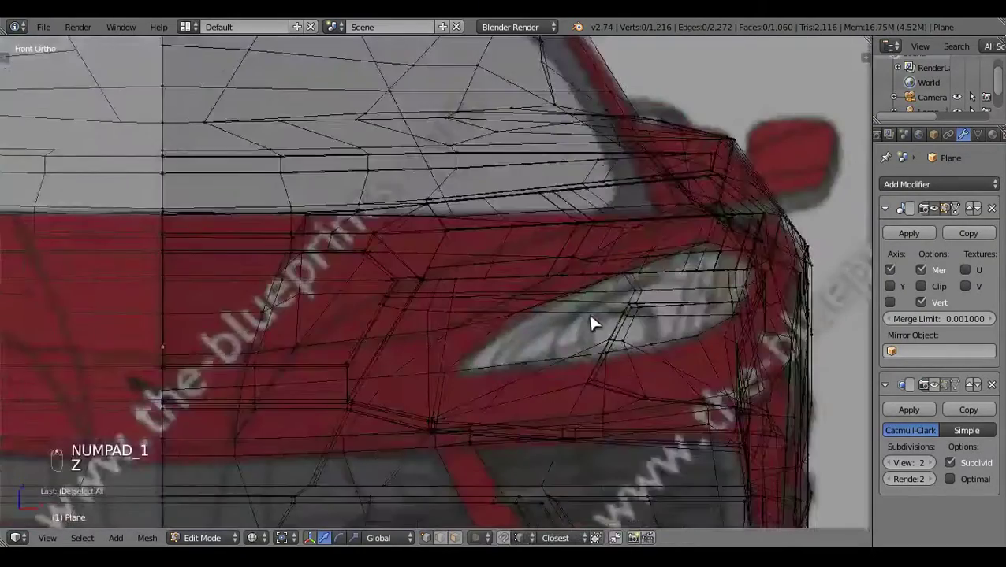
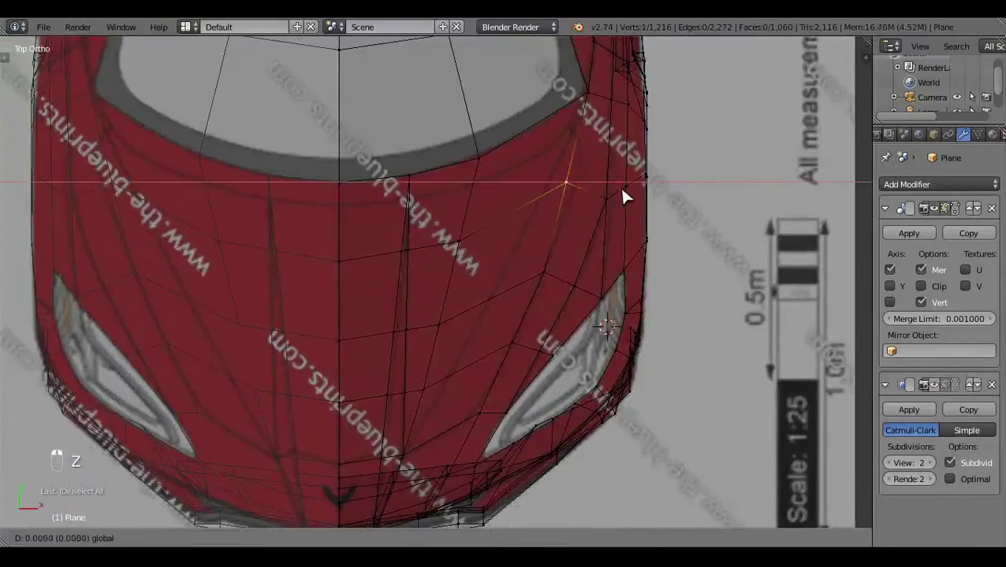
Check the front-view fit in solid and wireframe shading and nudge the headlight-area vertices
key(a)
key(KP_1)
key(z)
key(z)
key(z)
key(z)
key(a)
key(z)
key(z)
key(z)
drag(613, 364, 712, 258)
drag(712, 258, 593, 406)
Move the front hood vertices in right view to match the side blueprint's hood line
key(KP_3)
right_click(593, 406)
key(z)
drag(332, 219, 413, 290)
key(z)
key(z)
key(a)
key(z)
click(536, 302)
click(382, 296)
drag(406, 325, 477, 359)
drag(477, 359, 714, 386)
Reposition the selected hood edge in side view so the hood slope follows the blueprint
key(KP_3)
drag(500, 454, 388, 400)
key(z)
drag(388, 400, 409, 209)
right_click(410, 209)
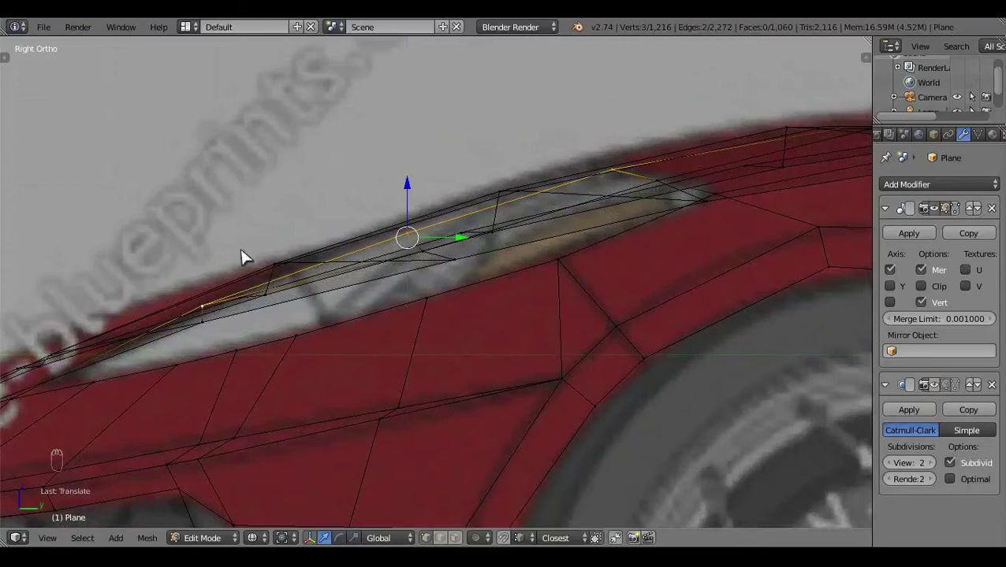
key(c)
right_click(511, 156)
drag(511, 156, 611, 230)
key(a)
key(z)
drag(482, 299, 689, 288)
middle_click(570, 278)
Review the front end in side and front views, undo a stray move, and check it in Object Mode
key(KP_3)
key(z)
key(z)
key(KP_1)
key(z)
key(z)
key(z)
key(z)
key(z)
key(ctrl+z)
right_click(586, 260)
key(a)
key(z)
key(Tab)
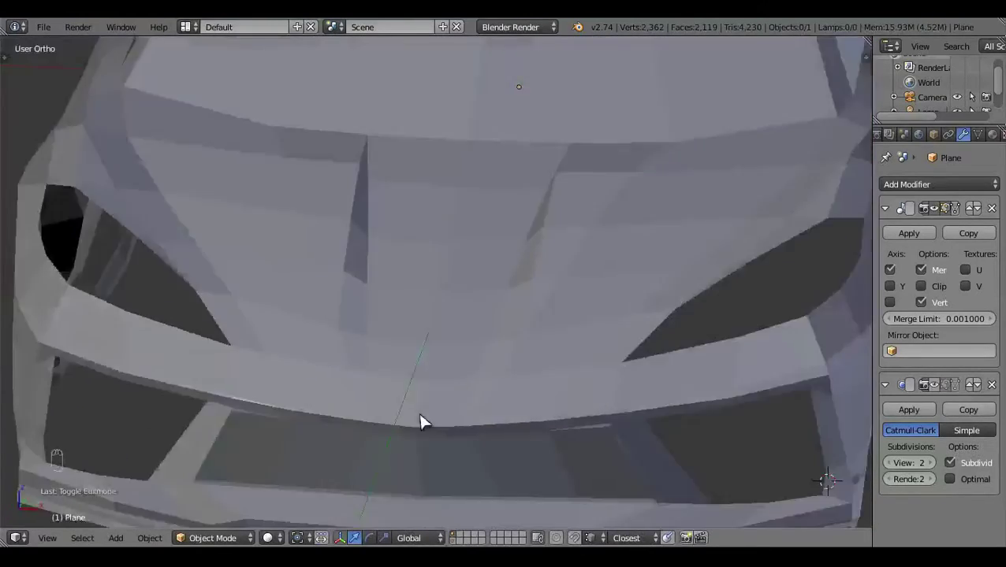
Inspect the hood against the top blueprint and begin a diagonal knife cut beside the headlight
key(KP_7)
key(Tab)
key(z)
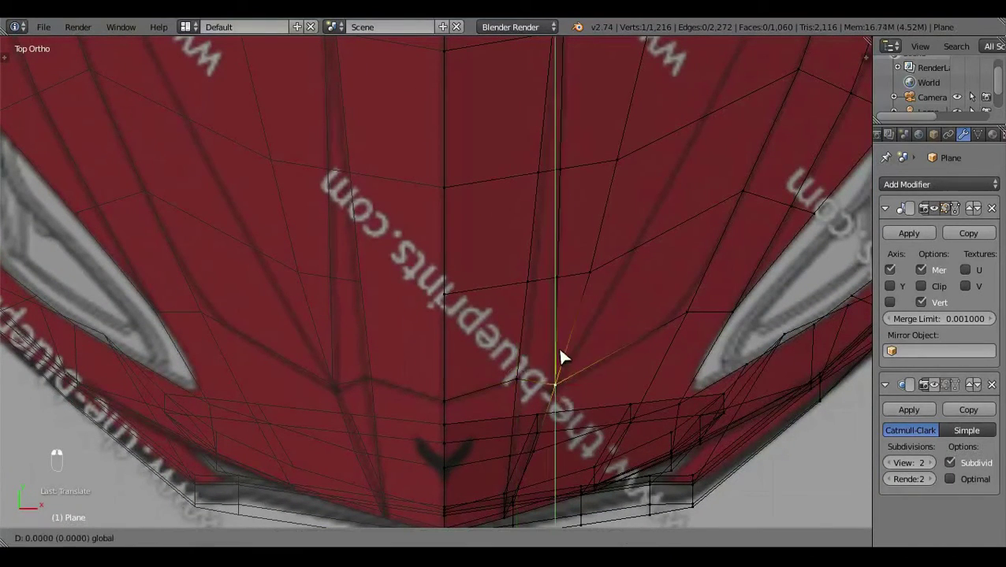
key(a)
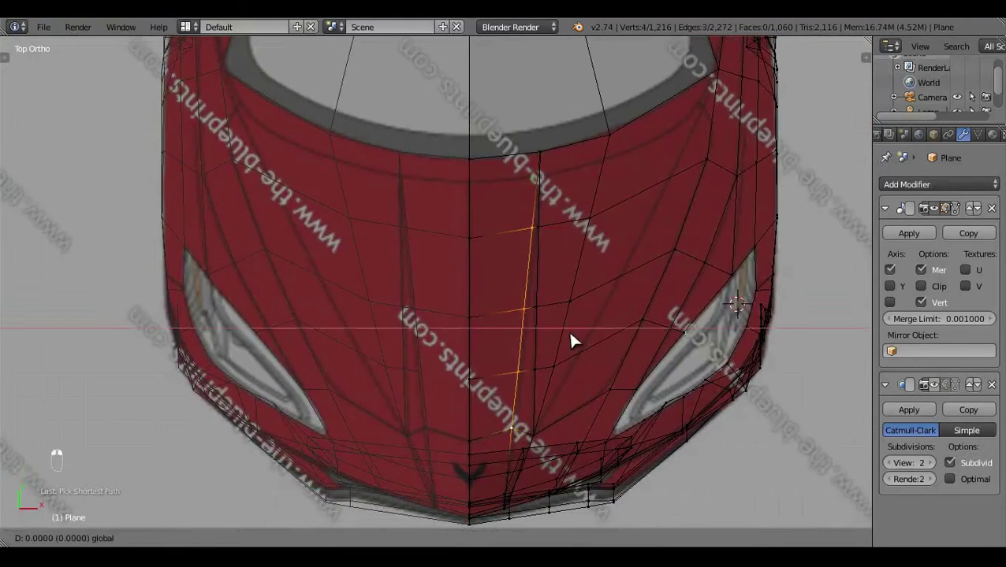
key(z)
key(a)
key(z)
key(a)
key(z)
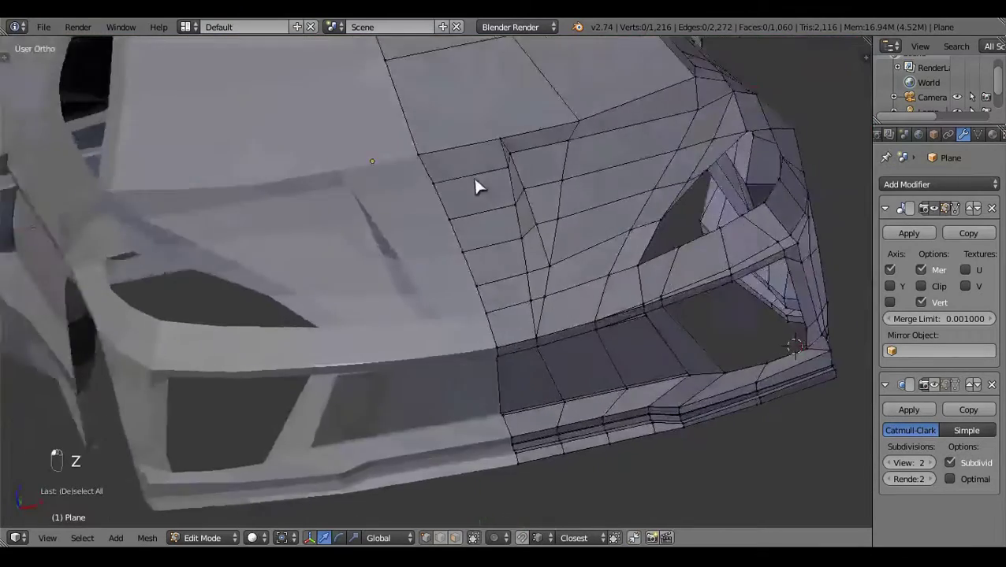
key(KP_7)
key(z)
click(630, 338)
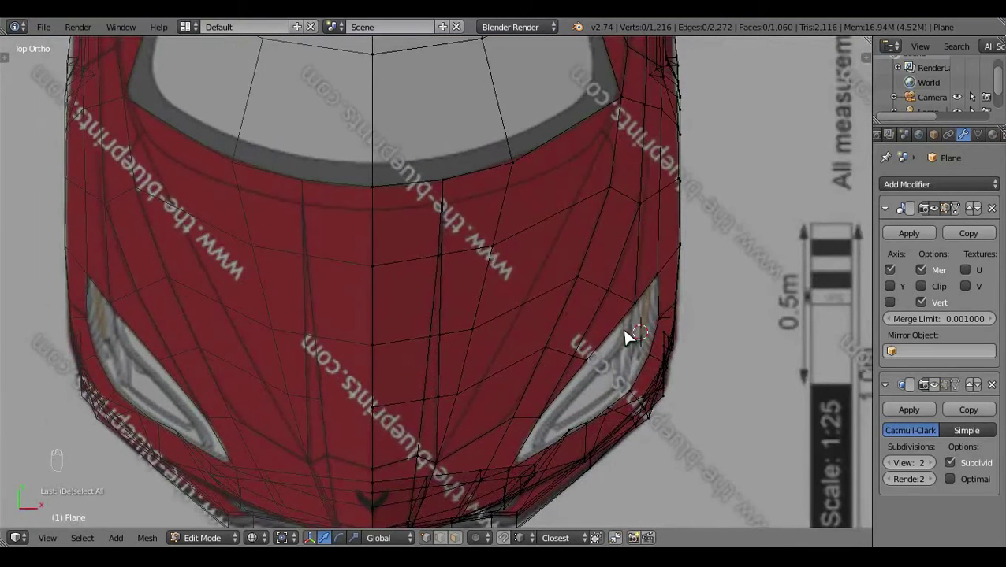
key(k)
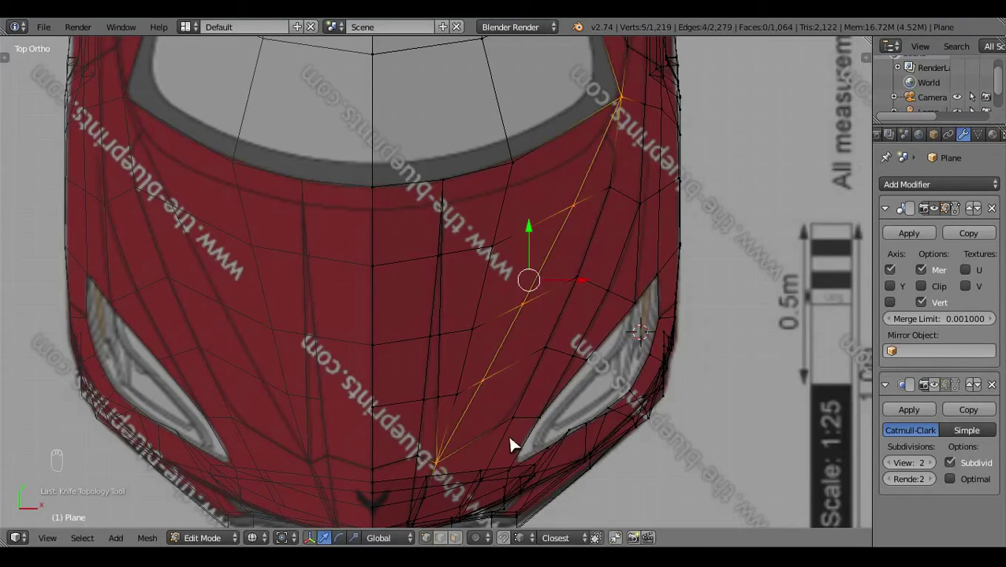
Confirm the diagonal knife cut across the hood and check it in front view wireframe
key(a)
key(z)
drag(502, 218, 582, 410)
key(KP_1)
middle_click(582, 410)
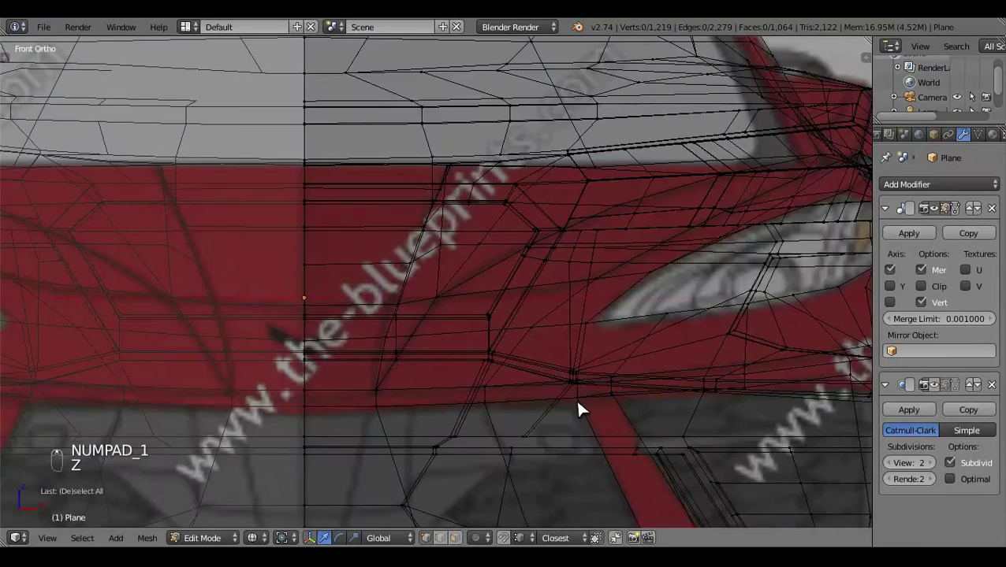
key(z)
drag(623, 282, 490, 368)
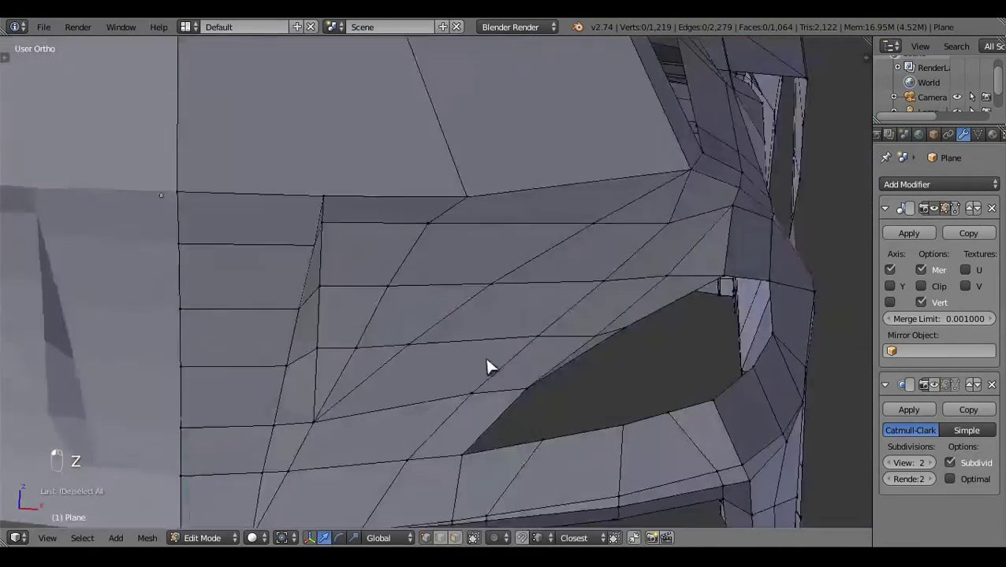
key(KP_1)
drag(383, 278, 466, 288)
key(z)
middle_click(466, 289)
Select vertices along the new hood cut and review them against the blueprint
click(478, 195)
key(z)
key(z)
right_click(704, 197)
middle_click(705, 198)
click(702, 207)
key(a)
key(z)
click(268, 353)
middle_click(352, 352)
middle_click(573, 312)
Nudge a hood vertex in side view, undo the misplaced move and reselect
key(KP_3)
key(z)
key(z)
drag(609, 227, 607, 194)
click(609, 189)
drag(607, 194, 607, 209)
key(ctrl+z)
key(a)
key(z)
key(z)
Drag the hood vertices near the windshield into line with the side-view blueprint
click(445, 335)
drag(485, 321, 592, 329)
click(592, 330)
drag(615, 327, 654, 294)
drag(677, 332, 400, 306)
drag(400, 305, 420, 407)
drag(658, 317, 602, 332)
Slide the windshield-base vertices sideways to match the top-view blueprint
key(KP_7)
key(z)
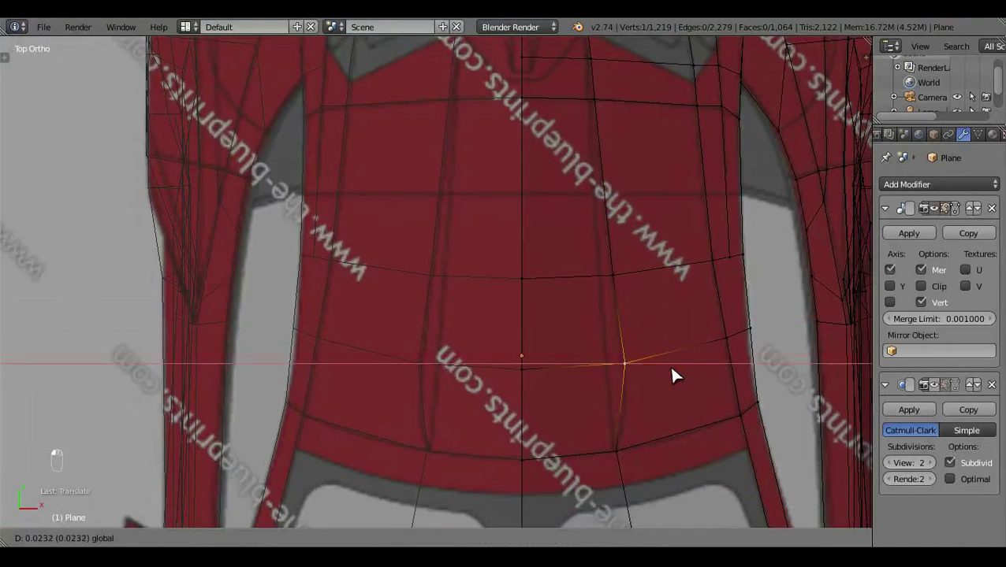
key(a)
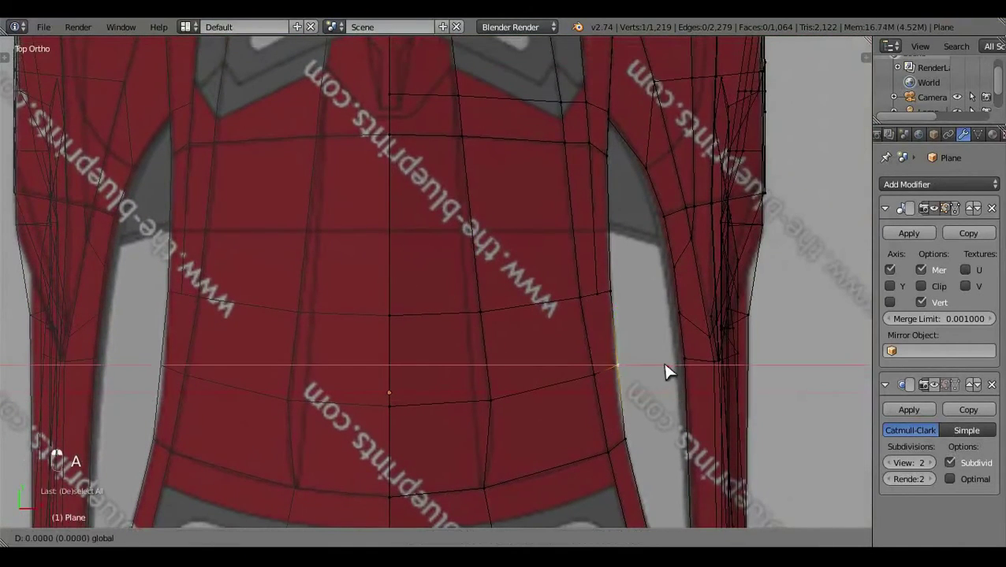
middle_click(670, 370)
drag(645, 382, 681, 363)
key(a)
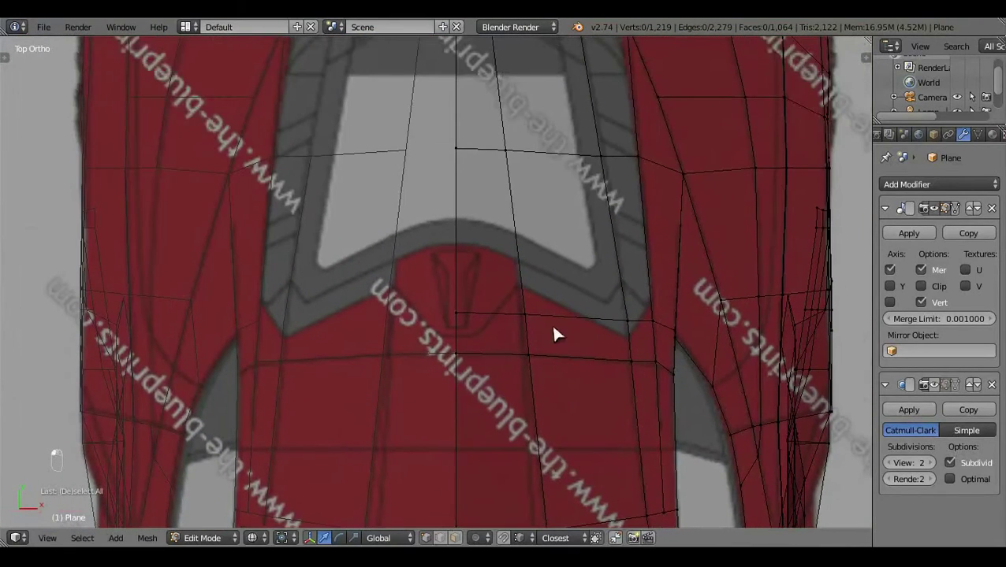
Add two edge loops near the windshield base and slide them into place
key(ctrl+r)
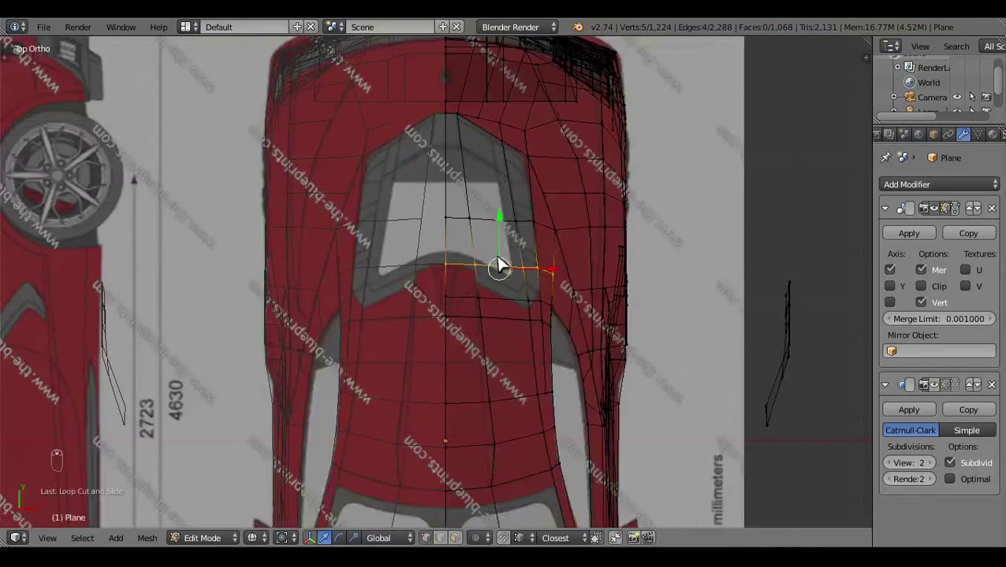
key(a)
key(z)
key(z)
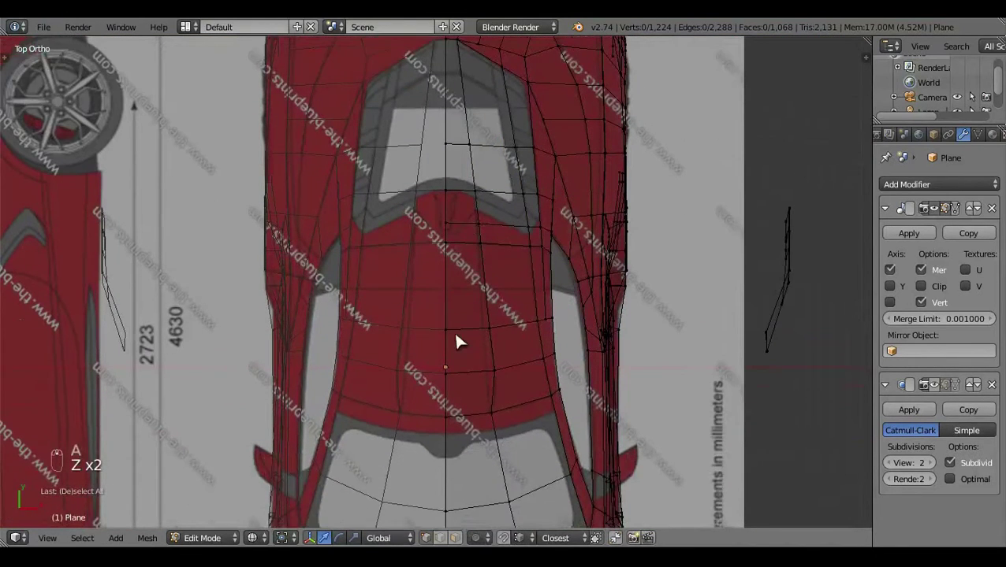
key(ctrl+r)
key(a)
middle_click(513, 361)
Start a knife cut at the windshield base and grab the new point to reposition it
key(k)
key(a)
drag(570, 345, 574, 356)
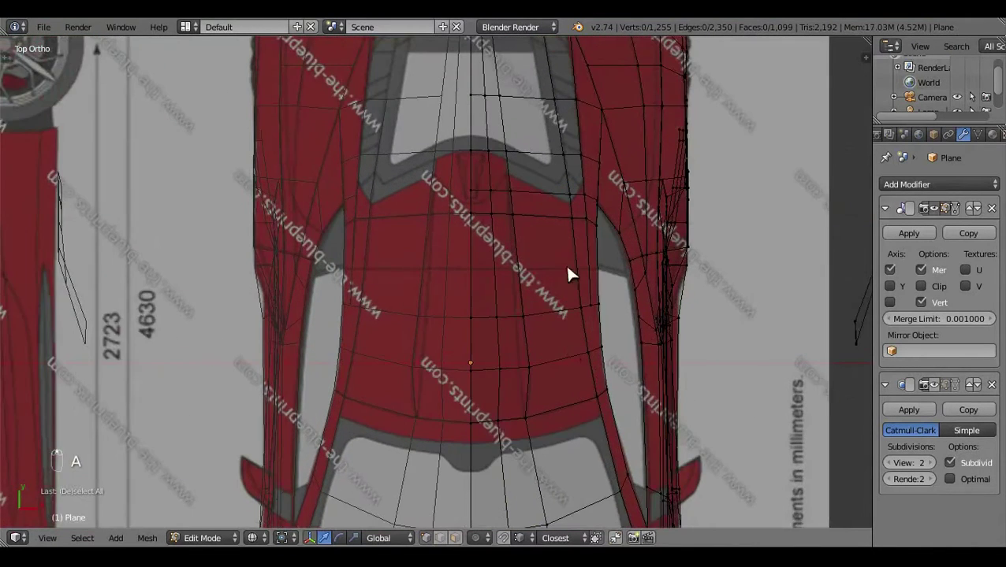
click(532, 364)
drag(557, 263, 529, 239)
key(g)
key(a)
Cut a lengthwise edge down the hood centre from windshield to nose and confirm it
drag(558, 280, 578, 242)
drag(577, 242, 581, 313)
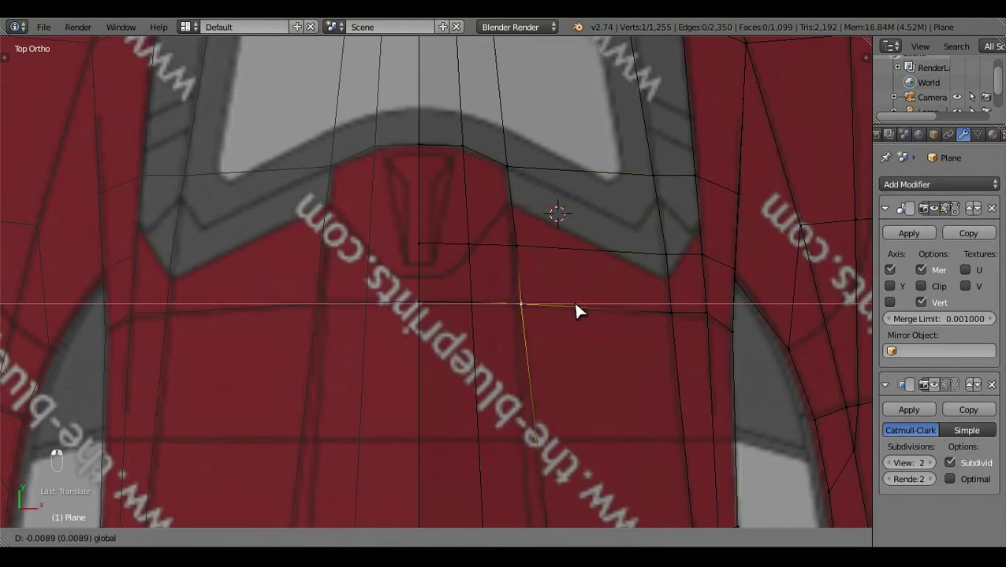
drag(578, 313, 574, 252)
drag(572, 253, 572, 305)
key(a)
drag(572, 306, 541, 383)
key(k)
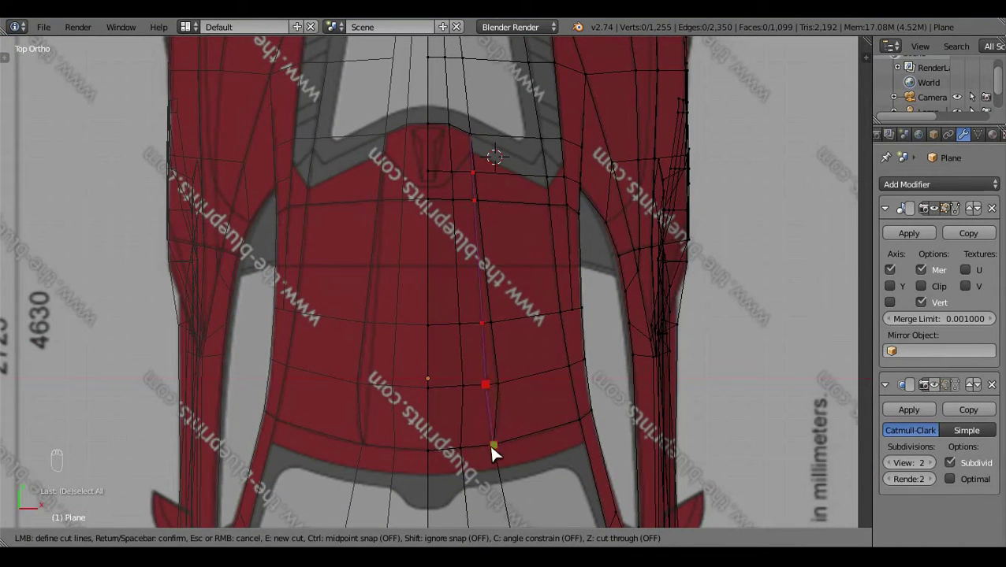
key(a)
key(KP_1)
Select the hood ridge faces and raise them in front view
key(z)
key(z)
key(z)
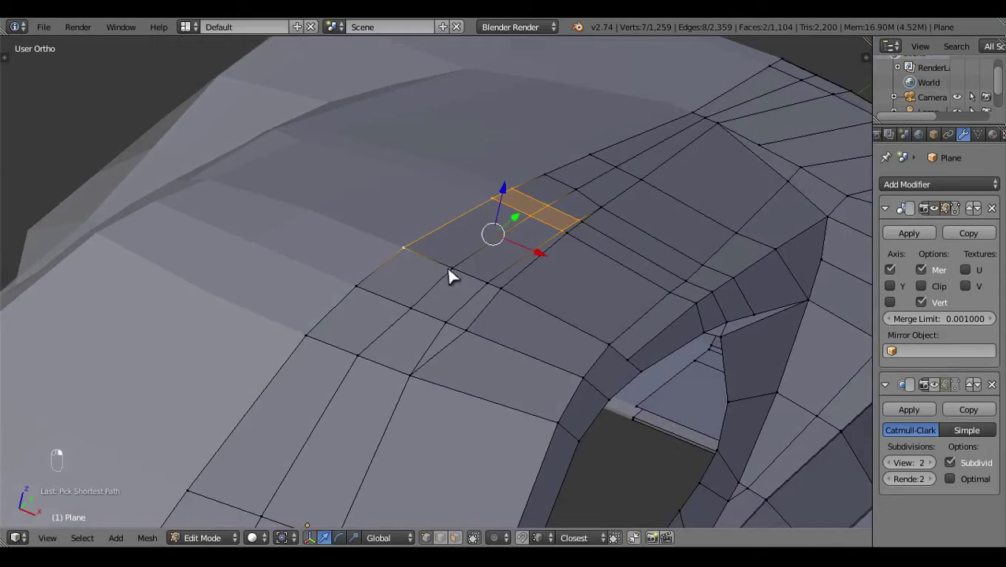
key(KP_1)
key(z)
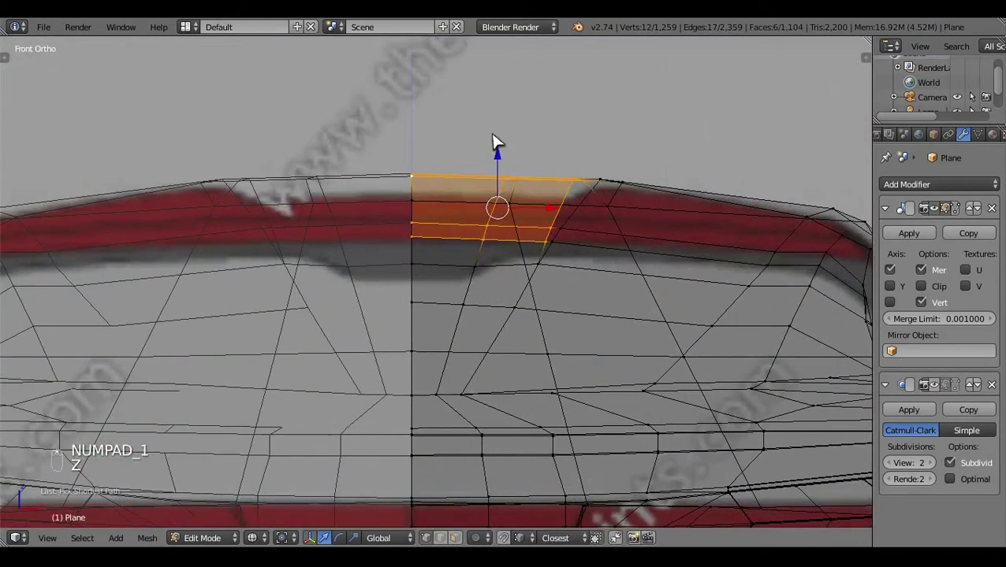
drag(502, 153, 494, 175)
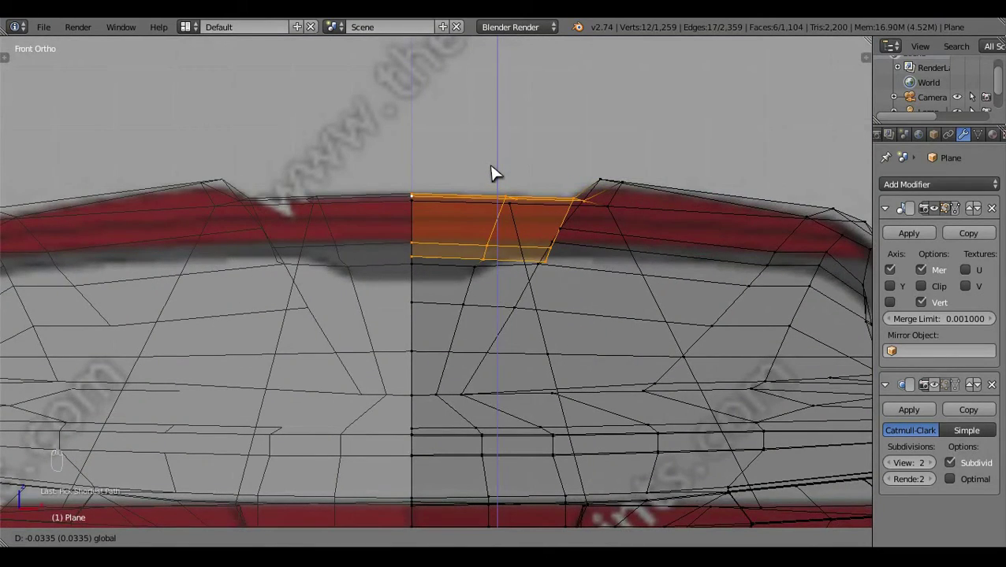
key(a)
drag(635, 315, 600, 320)
key(z)
drag(583, 311, 450, 364)
Toggle wireframe in side view and adjust the raised ridge vertices against the blueprint
key(KP_3)
key(z)
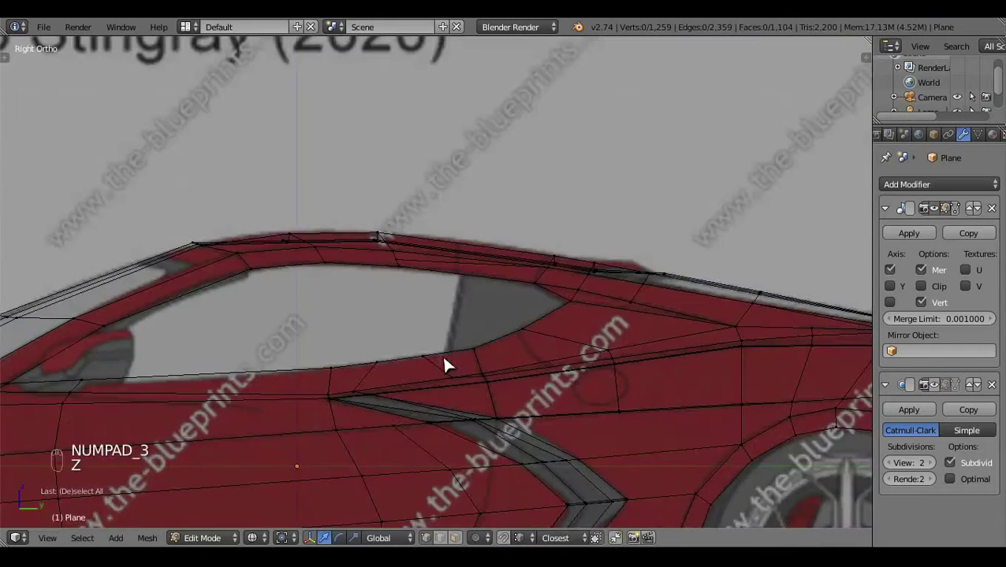
click(521, 374)
key(z)
key(z)
key(z)
key(z)
key(a)
key(z)
key(z)
key(a)
key(z)
drag(443, 351, 366, 368)
Preview the shaded body in Object Mode from side and front, then resume editing
key(KP_3)
key(z)
key(z)
key(Tab)
drag(490, 385, 607, 413)
key(KP_1)
drag(594, 376, 633, 320)
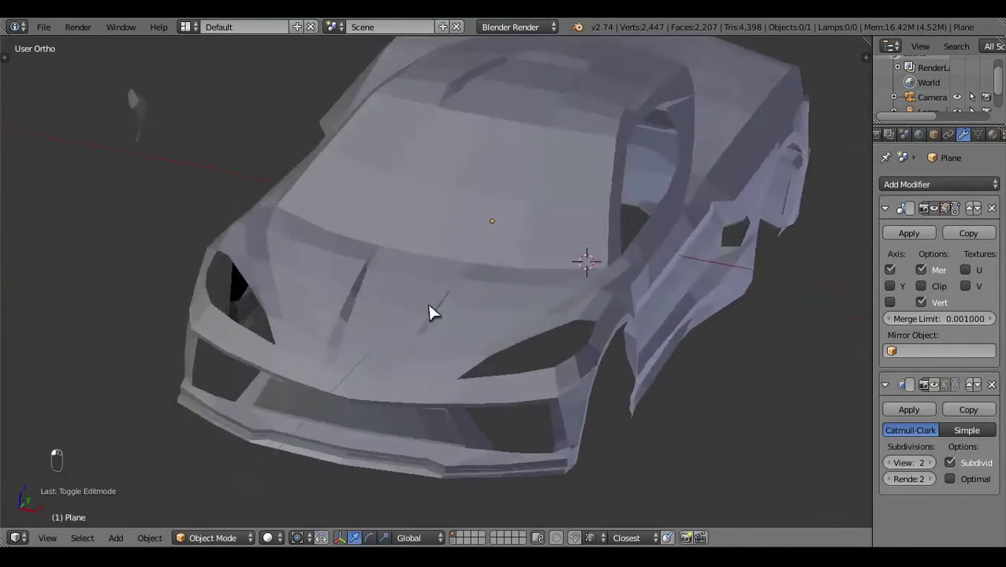
key(Tab)
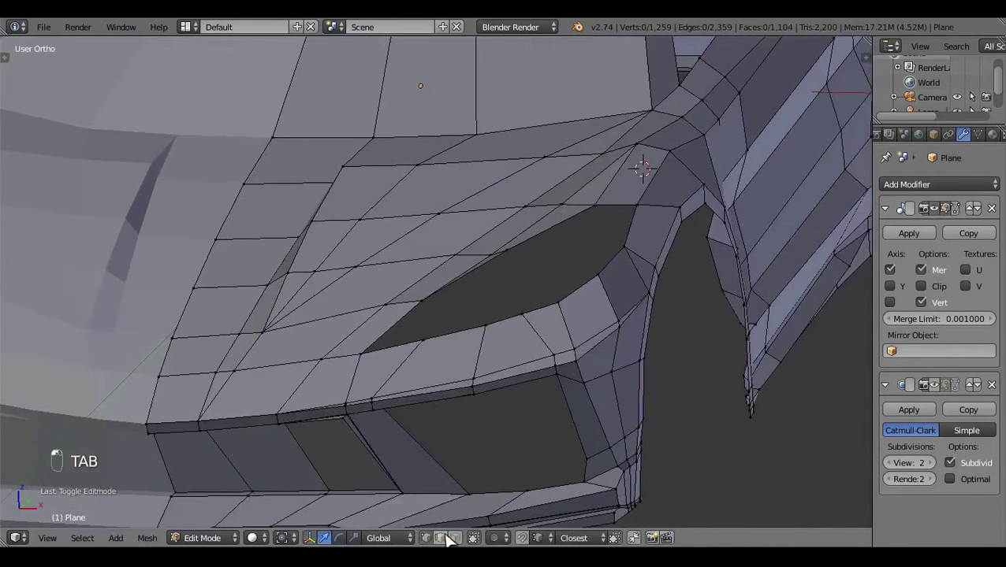
Extend the headlight area with extrude and fill, then reposition its vertices in front view
drag(601, 356, 602, 409)
drag(628, 379, 602, 410)
middle_click(602, 410)
middle_click(597, 424)
key(shift+d)
key(e)
click(470, 306)
key(f)
key(a)
drag(603, 403, 526, 416)
drag(525, 416, 696, 422)
drag(423, 366, 636, 380)
key(ctrl+l)
key(h)
Adjust the headlight vertices in front and top view and briefly check the shading
key(KP_1)
drag(534, 373, 476, 405)
key(KP_7)
drag(547, 308, 556, 322)
key(z)
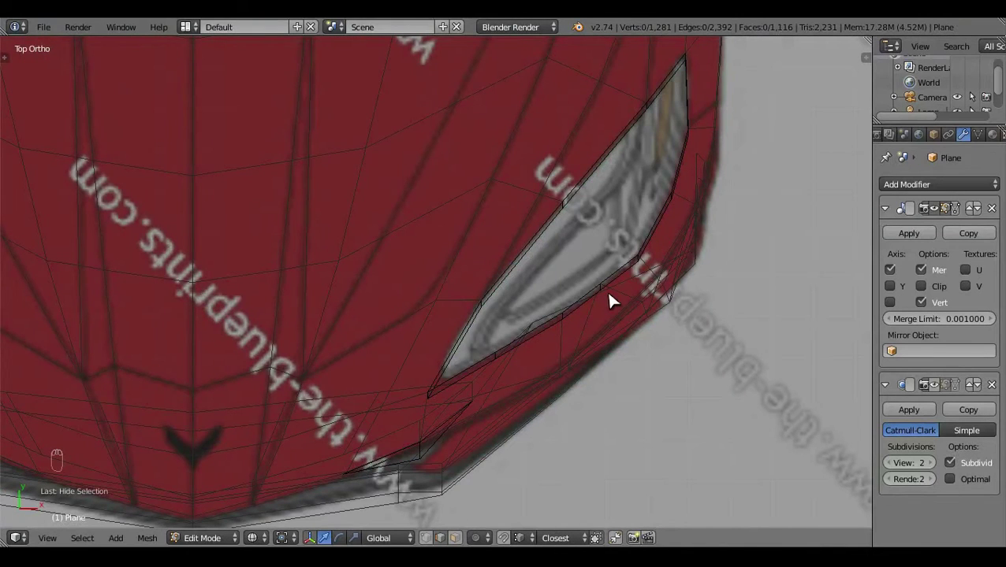
key(Tab)
key(z)
key(Tab)
Knife a lengthwise cut splitting the headlight recess and confirm it
key(k)
key(a)
key(k)
key(a)
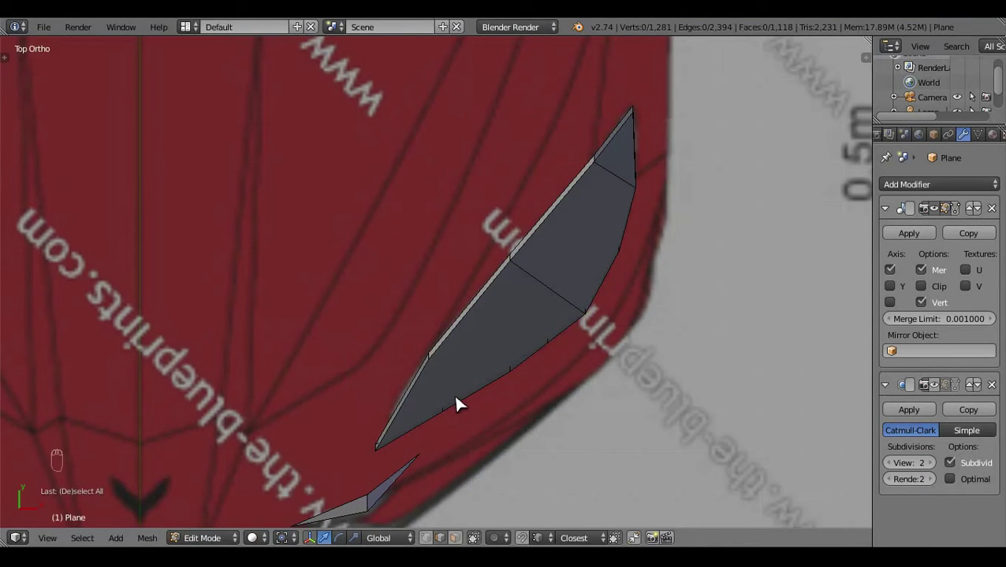
key(k)
key(a)
key(k)
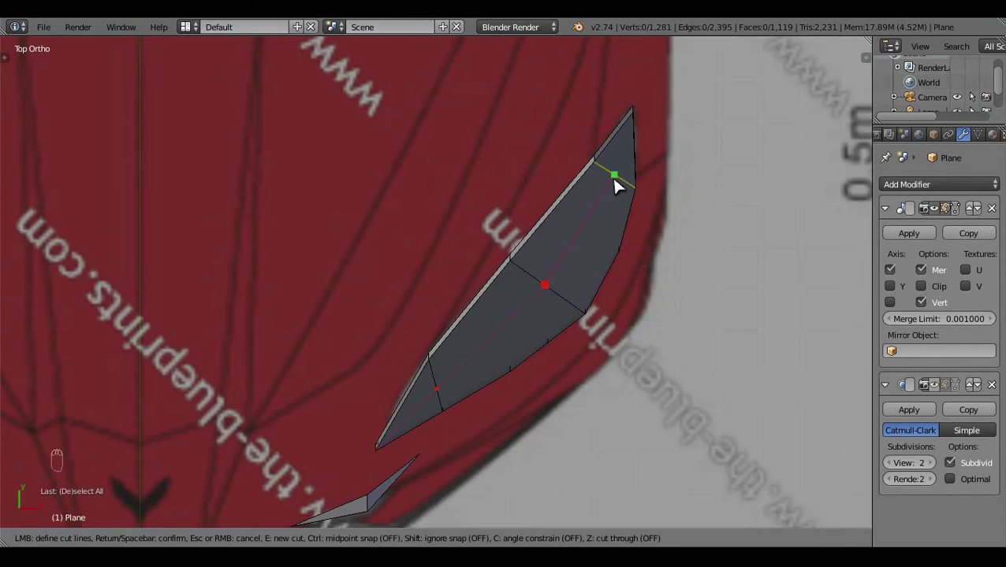
key(KP_3)
Adjust the new headlight vertices in side view, then preview the whole body in Object Mode
key(z)
drag(589, 256, 592, 314)
key(a)
key(z)
drag(646, 304, 405, 283)
drag(403, 284, 452, 218)
drag(441, 220, 441, 221)
key(c)
key(a)
key(Tab)
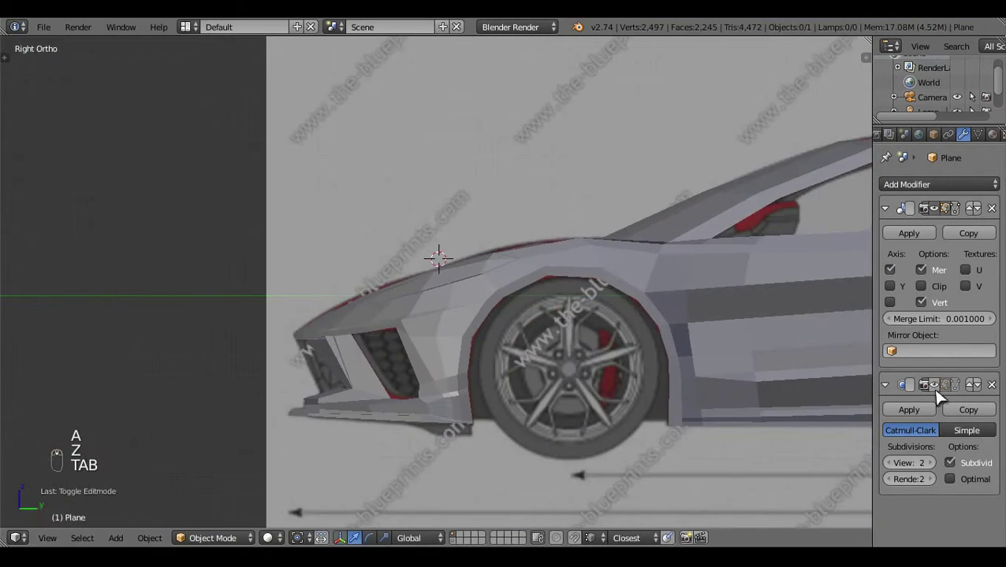
Unhide all hidden geometry of the car body and reselect the mesh for editing
key(a)
key(Tab)
key(alt+h)
key(a)
drag(500, 363, 945, 394)
key(Tab)
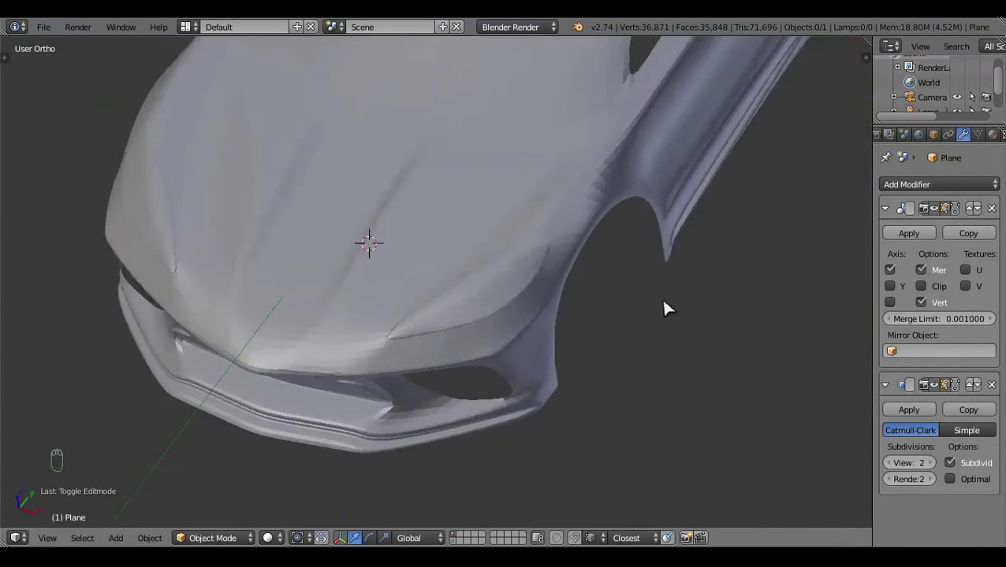
click(446, 391)
In Top Ortho wireframe, nudge the windshield-edge vertices toward the blueprint outline
key(KP_7)
key(Tab)
drag(484, 308, 531, 239)
key(z)
drag(531, 239, 613, 279)
key(a)
key(z)
Add a loop cut near the windshield and merge the stray vertices into the existing edge
key(ctrl+r)
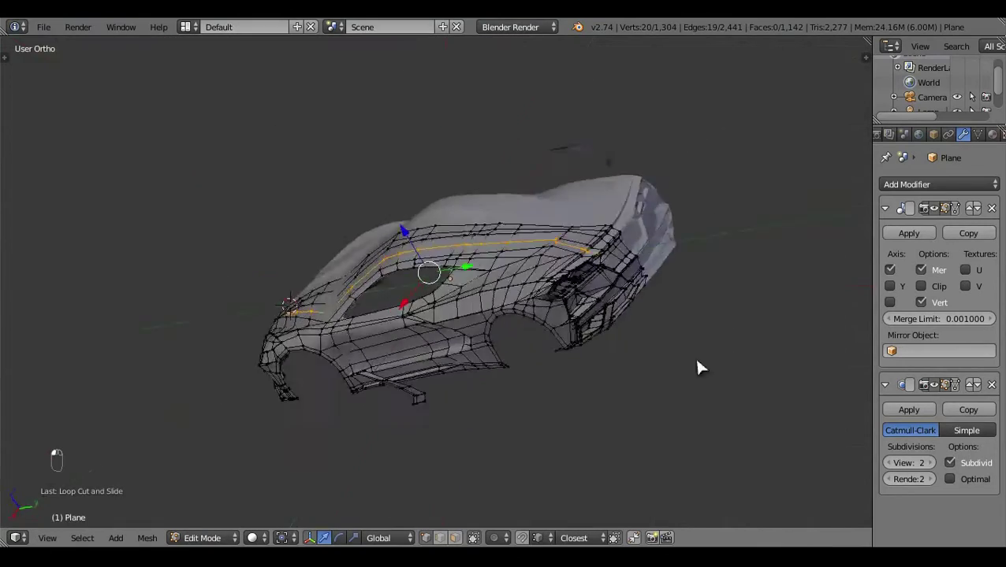
drag(662, 409, 567, 265)
key(a)
key(alt+m)
drag(594, 412, 519, 335)
drag(524, 372, 380, 182)
key(z)
key(c)
key(x)
key(a)
key(z)
key(Tab)
Back in Top Ortho, pull the windshield corner vertices outward to follow the body curve
drag(450, 408, 606, 331)
drag(447, 273, 579, 295)
key(KP_7)
key(Tab)
key(z)
drag(601, 320, 595, 270)
drag(595, 270, 670, 230)
drag(670, 229, 702, 203)
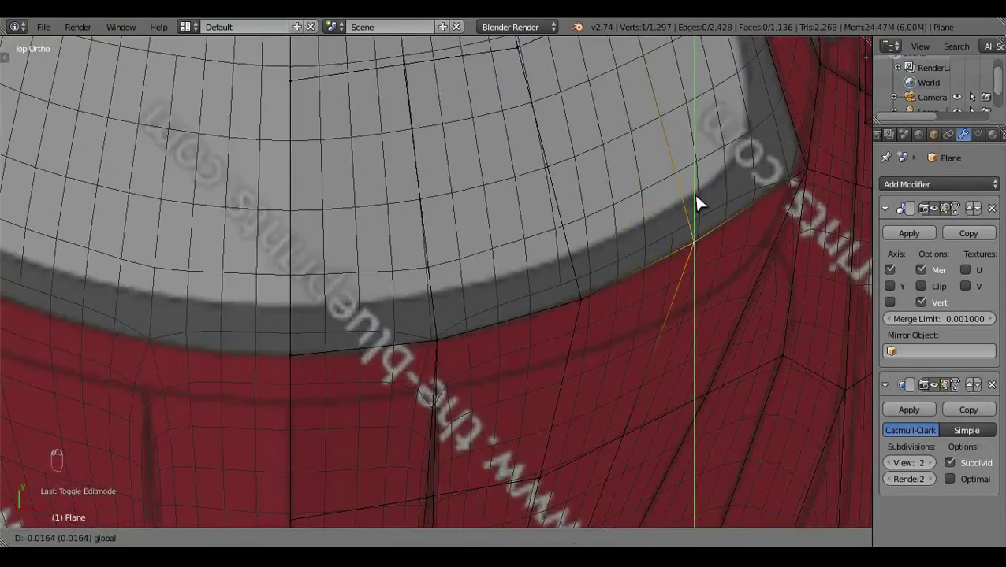
key(a)
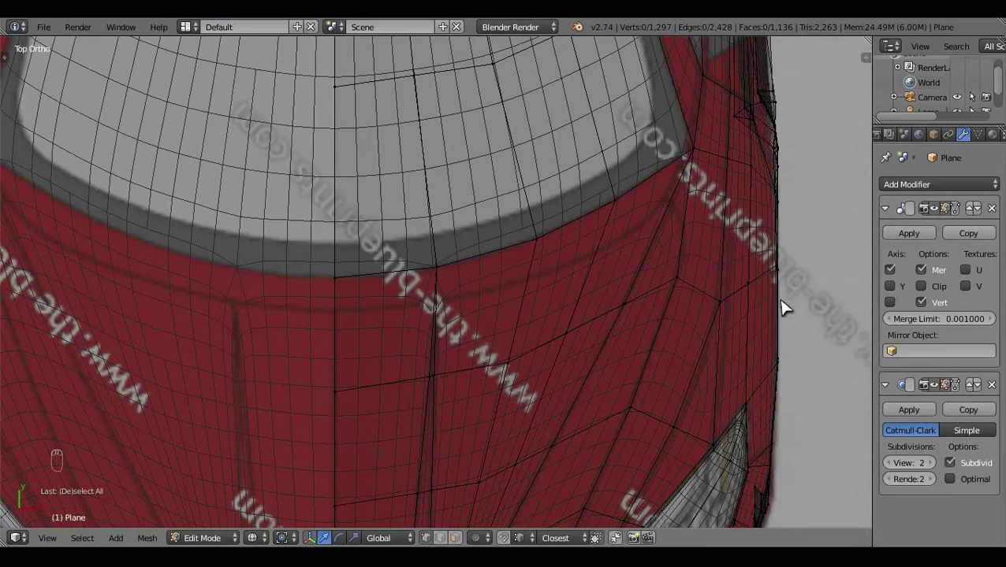
key(z)
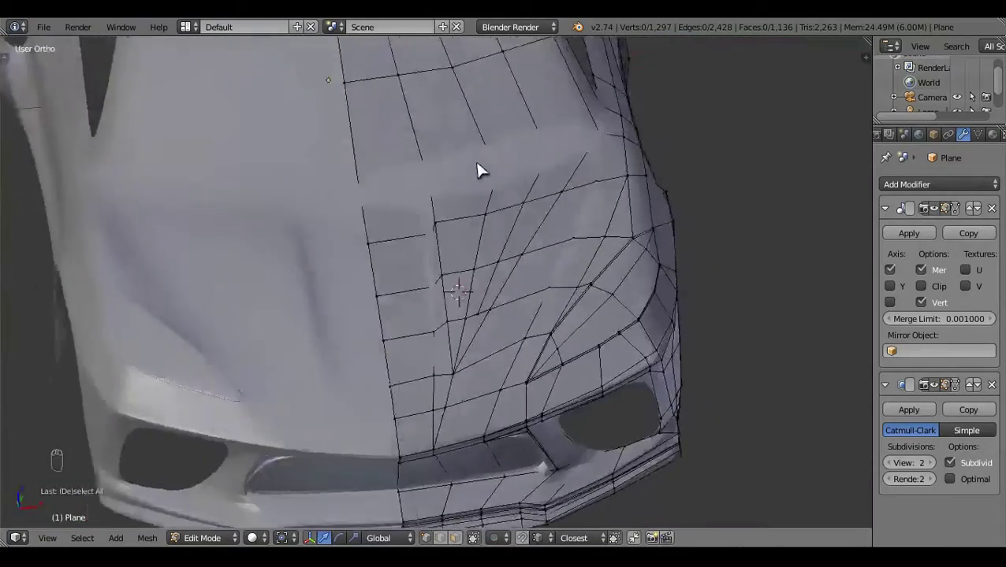
click(927, 406)
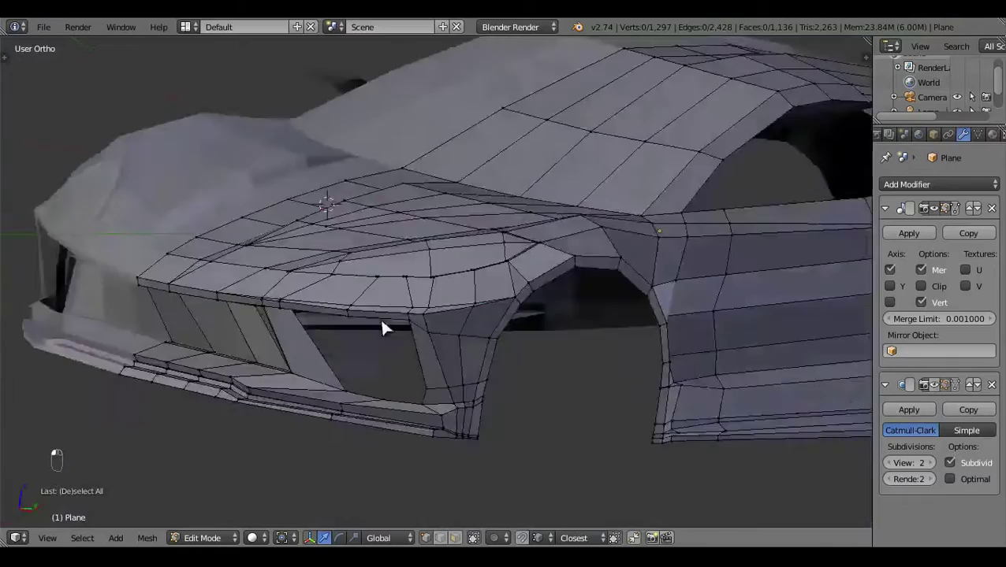
Grab individual vertices along the hood-to-windshield edge and align them to the top-view blueprint
key(KP_7)
drag(628, 276, 629, 336)
key(z)
drag(735, 357, 753, 364)
click(752, 364)
drag(643, 326, 636, 430)
drag(639, 431, 578, 292)
key(a)
drag(647, 299, 647, 319)
drag(644, 295, 592, 167)
Check the adjusted windshield edge in solid and wireframe shading and tweak one more vertex
key(z)
key(z)
drag(615, 159, 636, 155)
middle_click(636, 155)
drag(637, 156, 637, 213)
key(a)
key(z)
key(z)
drag(519, 407, 489, 358)
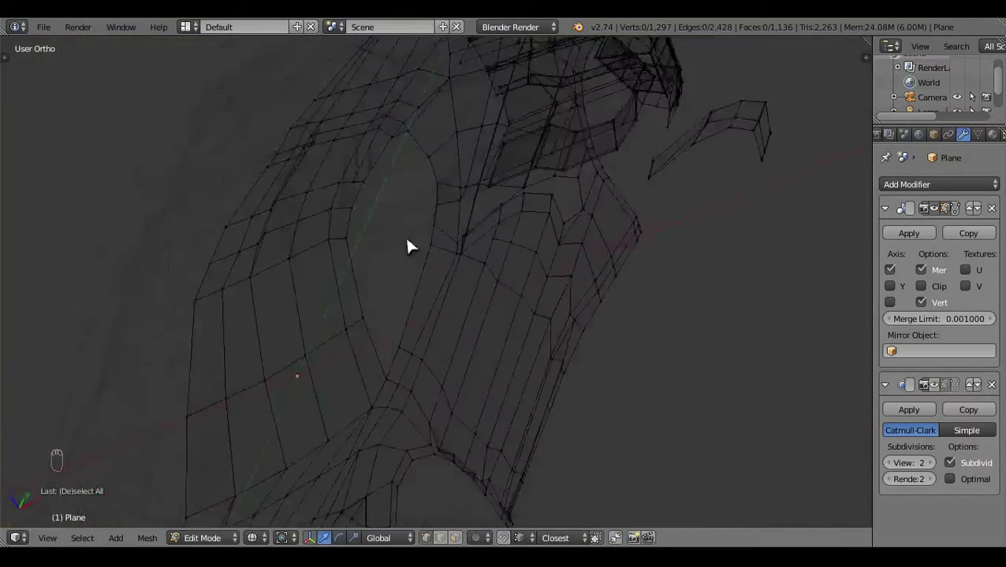
Switch to Right Ortho, select the door faces and start a vertical loop cut across the door
key(KP_3)
drag(573, 326, 411, 140)
drag(410, 140, 541, 202)
key(a)
key(ctrl+r)
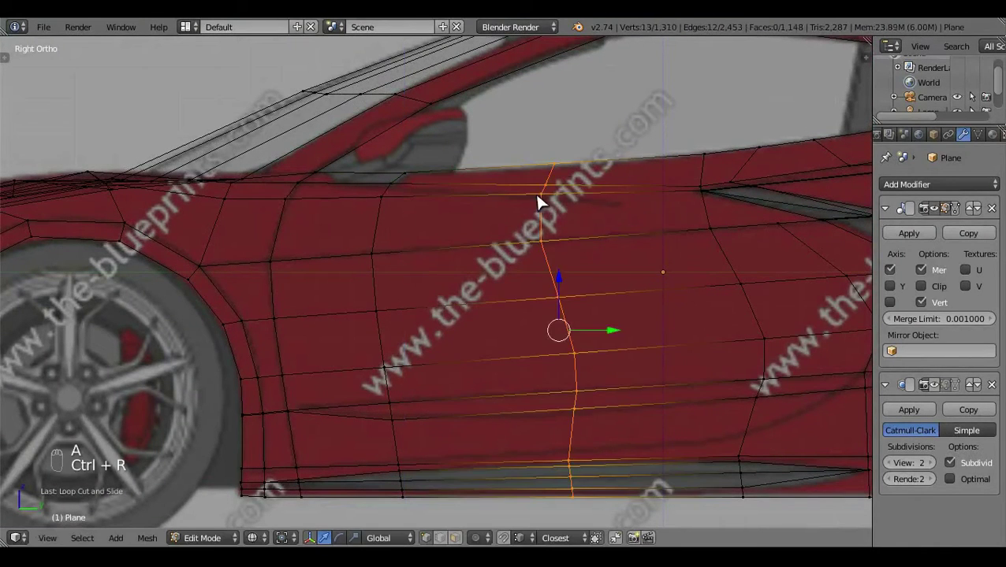
Place the vertical door loop cut and slide its vertices onto the blueprint door line
right_click(566, 152)
drag(557, 124, 581, 237)
key(a)
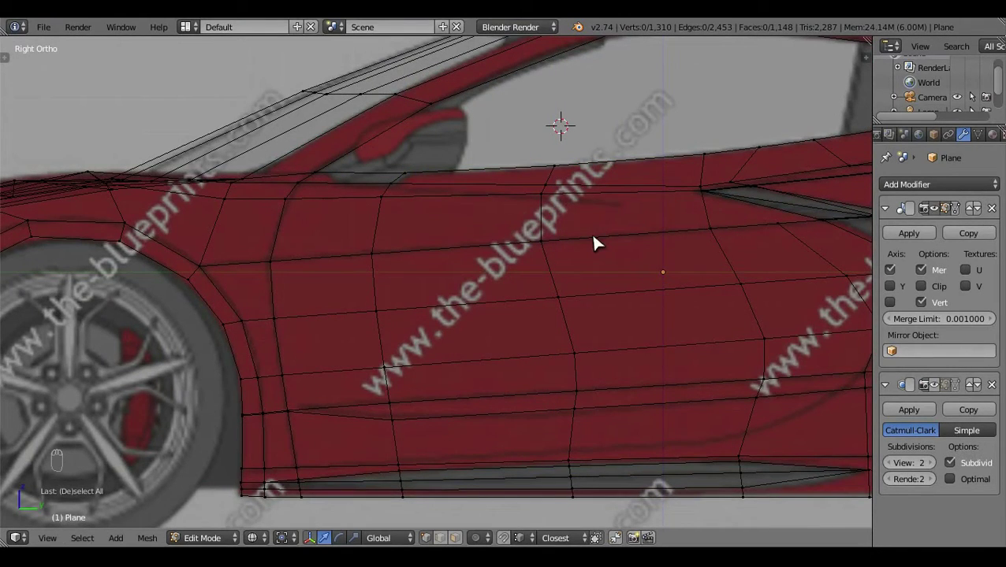
drag(570, 131, 569, 146)
drag(570, 132, 398, 178)
key(a)
click(386, 138)
Toggle shading to verify the door cut and reposition the side view over the body
key(a)
key(z)
key(z)
key(z)
click(423, 283)
drag(424, 353, 446, 457)
middle_click(633, 347)
drag(383, 358, 637, 342)
In Right Ortho, add another loop cut up through the side window area and position it
key(KP_3)
key(z)
key(ctrl+r)
key(a)
click(571, 287)
drag(554, 287, 571, 187)
drag(570, 188, 576, 144)
right_click(575, 144)
drag(567, 168, 595, 245)
key(a)
key(z)
drag(354, 315, 311, 447)
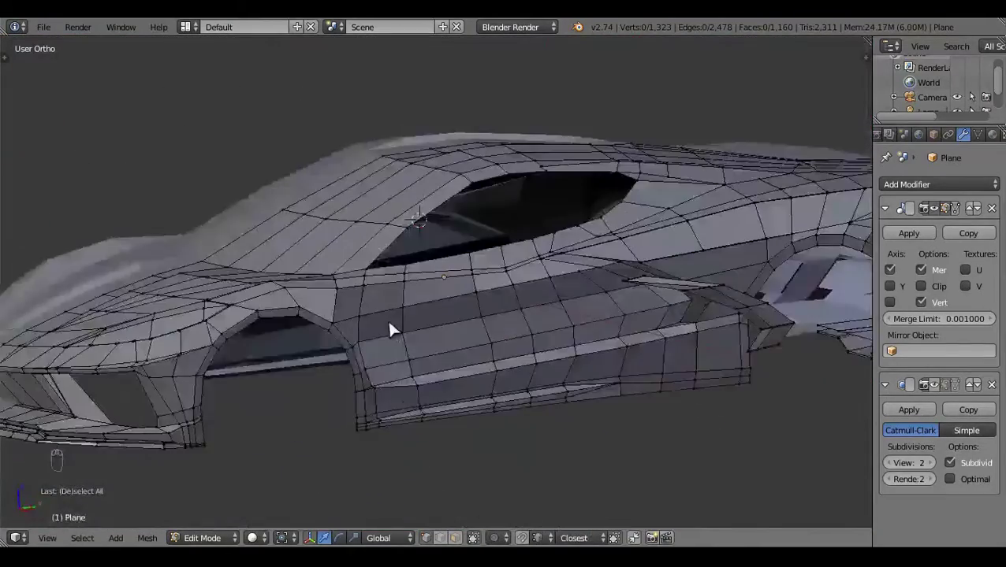
Grab the new window-area vertices in Right Ortho and match them to the blueprint window line
key(KP_3)
drag(502, 331, 602, 174)
key(z)
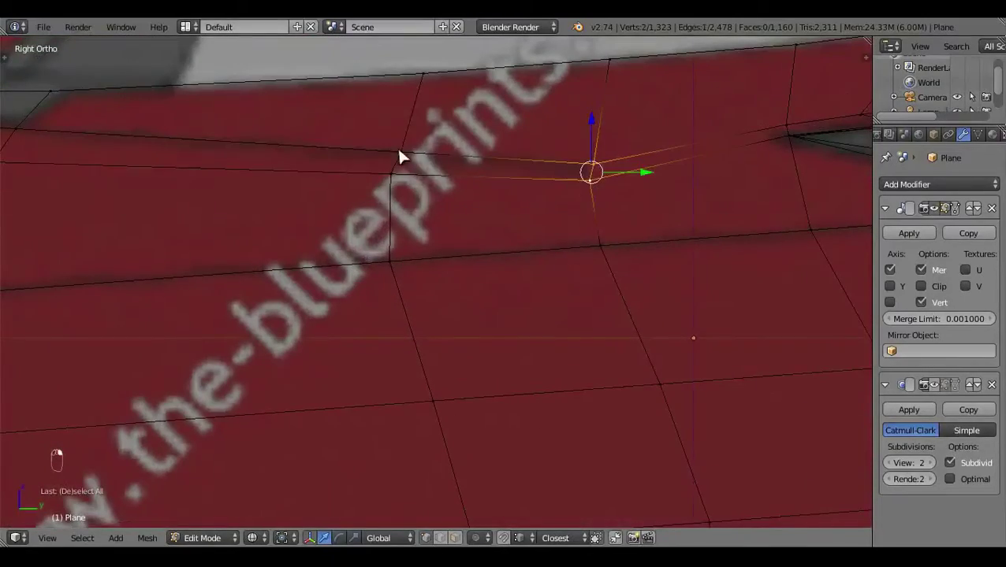
key(a)
key(z)
drag(492, 321, 625, 369)
drag(625, 370, 568, 329)
click(568, 329)
middle_click(568, 329)
Switch to Top Ortho, reselect the body and move a side vertex onto the blueprint edge
key(Tab)
key(KP_7)
key(z)
click(698, 317)
key(a)
key(Tab)
click(825, 312)
drag(447, 341, 448, 256)
Pan the top view along the door and drag the side-body vertices out to the blueprint outline
key(z)
key(z)
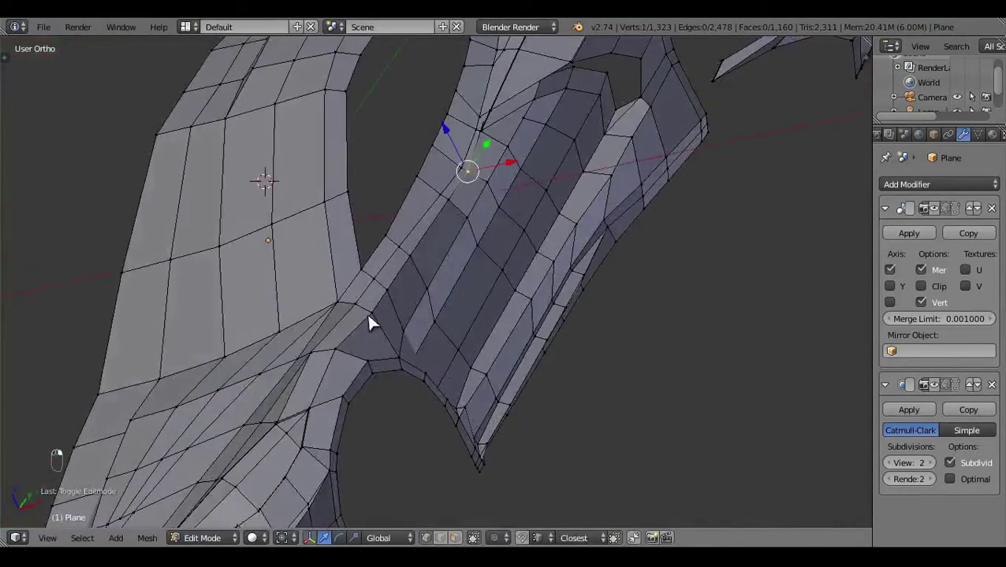
key(KP_7)
key(z)
middle_click(513, 466)
drag(519, 429, 520, 502)
key(z)
click(568, 385)
drag(729, 427, 745, 325)
Realign the remaining door and window vertices to the top-view blueprint and check the window mesh
key(z)
key(z)
drag(723, 293, 623, 351)
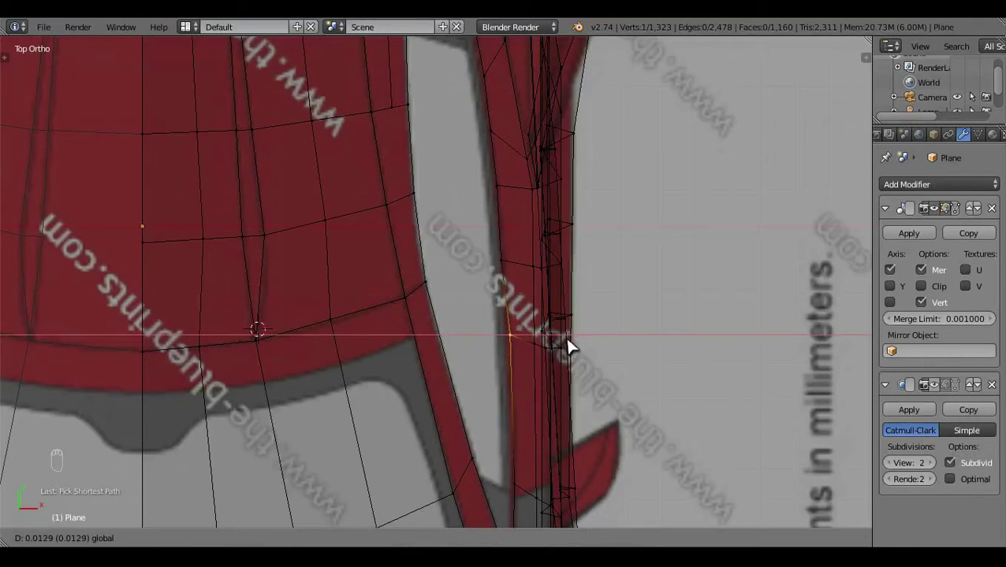
click(556, 265)
key(a)
key(z)
drag(552, 370, 451, 380)
drag(451, 379, 509, 295)
drag(585, 313, 444, 410)
drag(426, 439, 439, 450)
drag(412, 323, 507, 254)
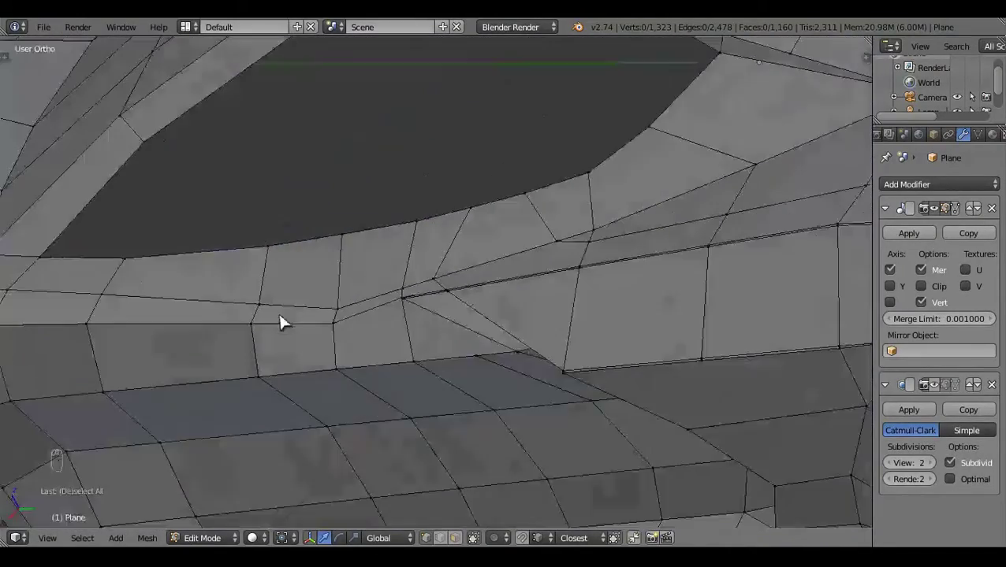
Merge and tidy vertices along the window sill in side view with wireframe shading
key(KP_3)
key(z)
key(z)
drag(622, 370, 611, 302)
key(alt+m)
key(a)
middle_click(606, 357)
key(z)
key(z)
drag(401, 348, 494, 338)
drag(493, 338, 447, 388)
key(a)
drag(460, 393, 362, 455)
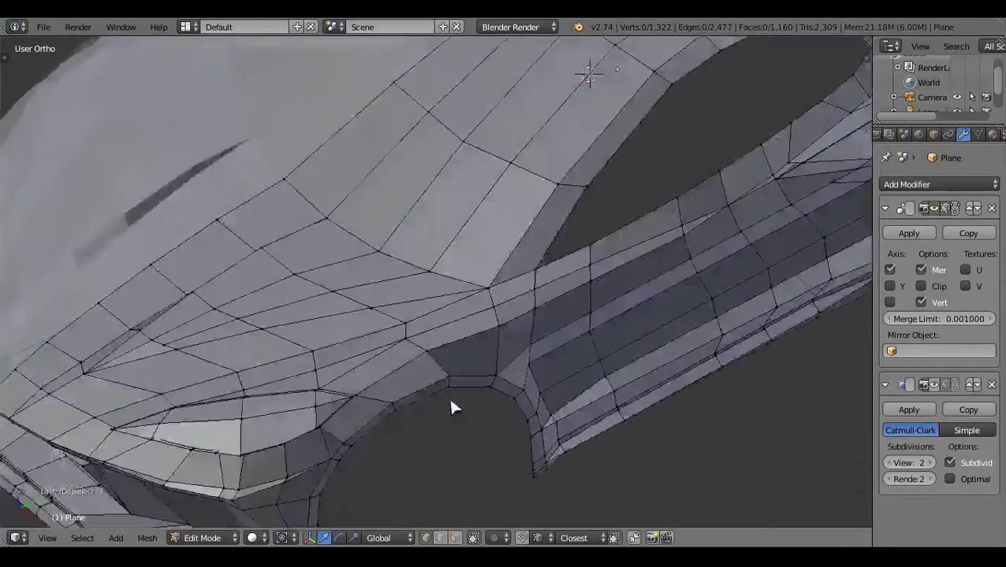
Add a loop cut along the sill, hide selected geometry and merge the new edge vertices
key(ctrl+r)
drag(449, 540, 200, 363)
key(z)
key(ctrl+l)
drag(201, 363, 420, 419)
key(h)
key(alt+m)
drag(371, 372, 450, 383)
key(a)
key(z)
drag(500, 339, 490, 345)
drag(412, 410, 333, 310)
key(k)
Extrude and adjust the windshield pillar edge in side view, undoing a stray extrusion
key(KP_3)
key(e)
key(ctrl+z)
key(a)
drag(448, 355, 727, 302)
key(z)
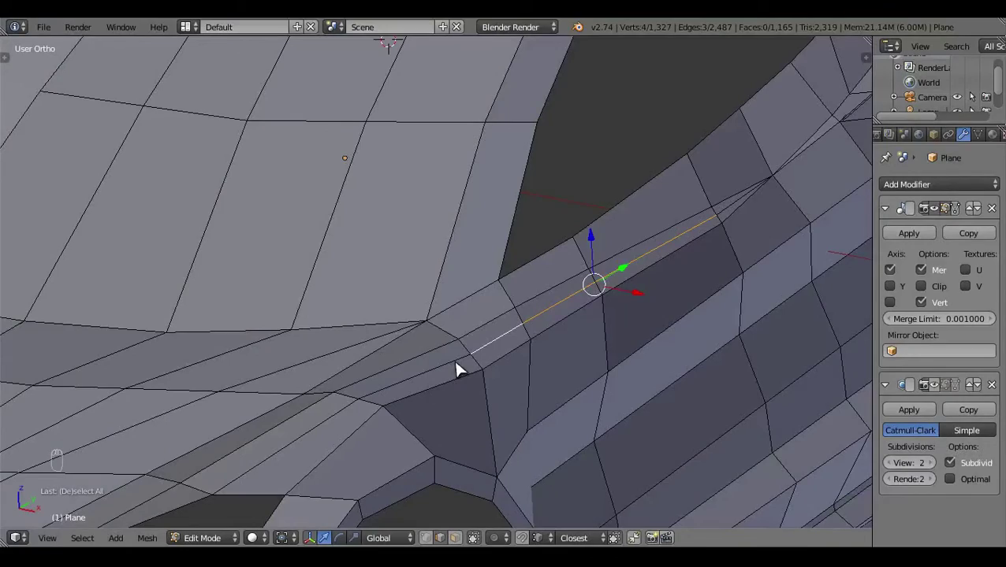
drag(462, 353, 509, 409)
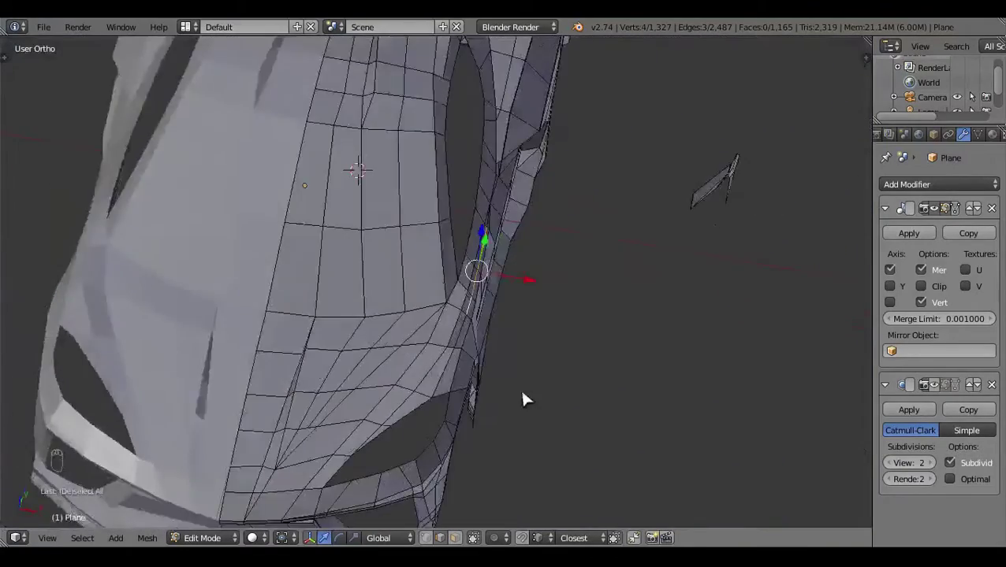
Align the pillar vertices to the top-view blueprint, then preview the smoothed body in Object Mode
key(KP_7)
drag(529, 396, 630, 236)
key(z)
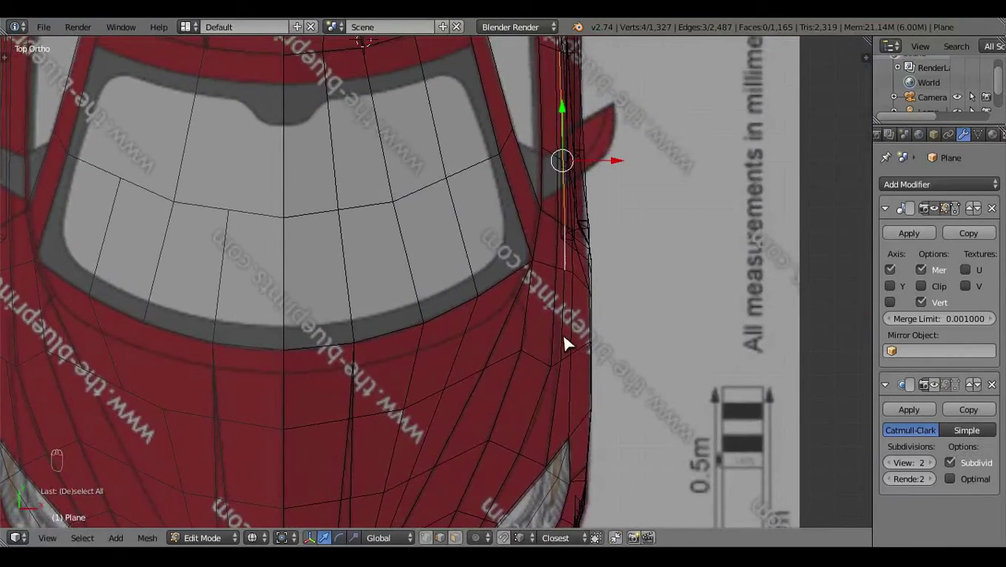
key(g)
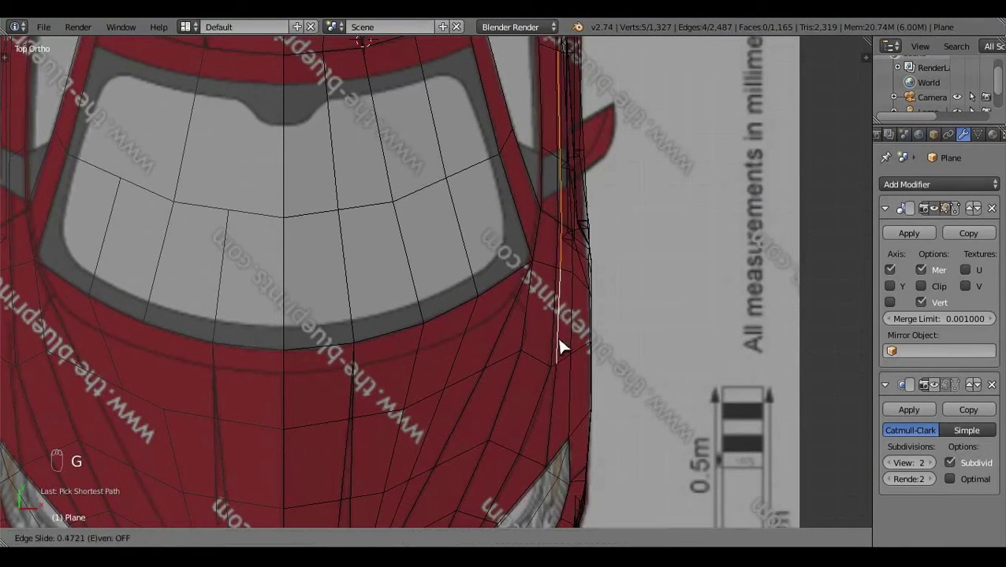
key(c)
right_click(567, 351)
key(z)
drag(635, 442, 610, 395)
key(g)
key(a)
key(Tab)
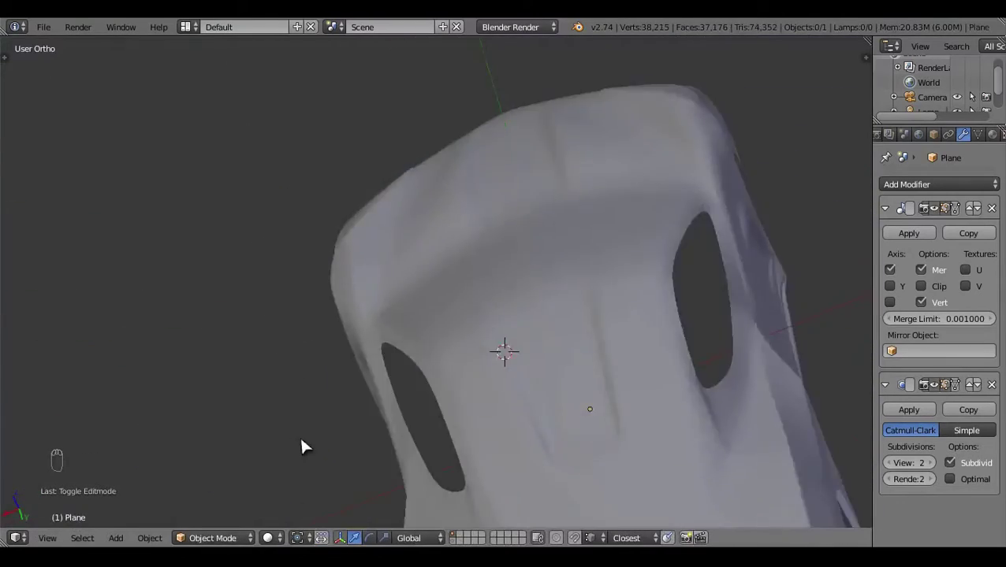
Review the smoothed body, then return to the side panel in right ortho Edit Mode
drag(376, 334, 604, 385)
drag(605, 386, 510, 334)
key(Tab)
drag(644, 374, 591, 399)
key(KP_3)
drag(625, 420, 487, 361)
Knife a cut across the side panel in wireframe and constrain the selection along X
key(z)
key(k)
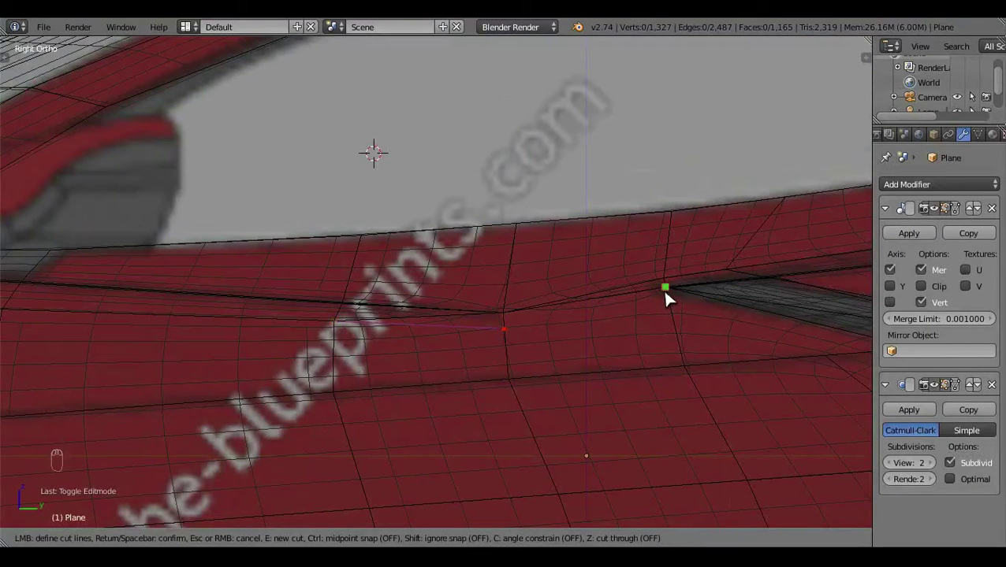
key(a)
key(z)
click(571, 368)
key(x)
key(a)
key(z)
Add a second knife cut on the panel and preview the subdivided result
drag(482, 340, 513, 353)
key(k)
key(a)
key(z)
key(Tab)
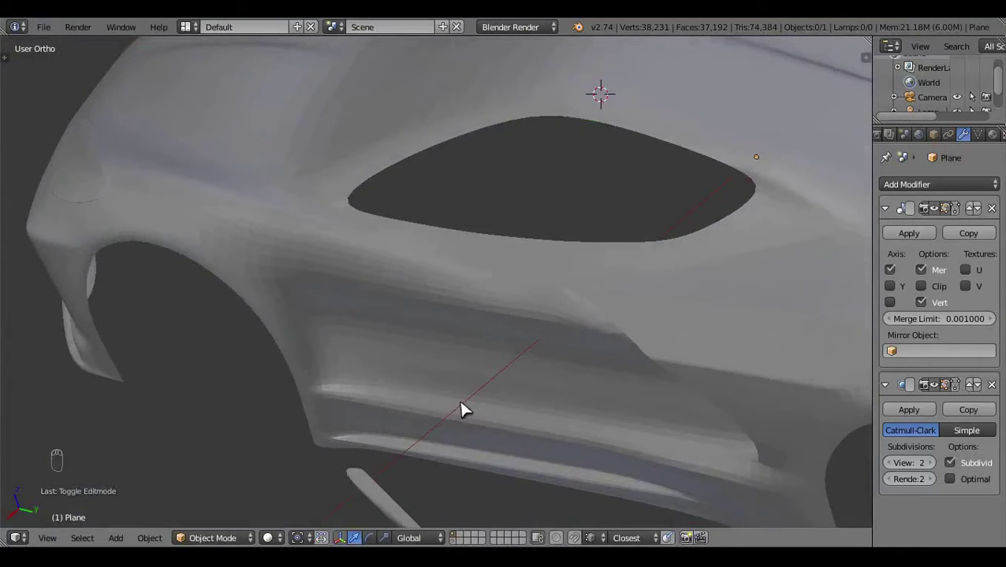
key(Tab)
Insert an edge loop across the door panel with Ctrl+R and check it in side view
drag(539, 343, 401, 301)
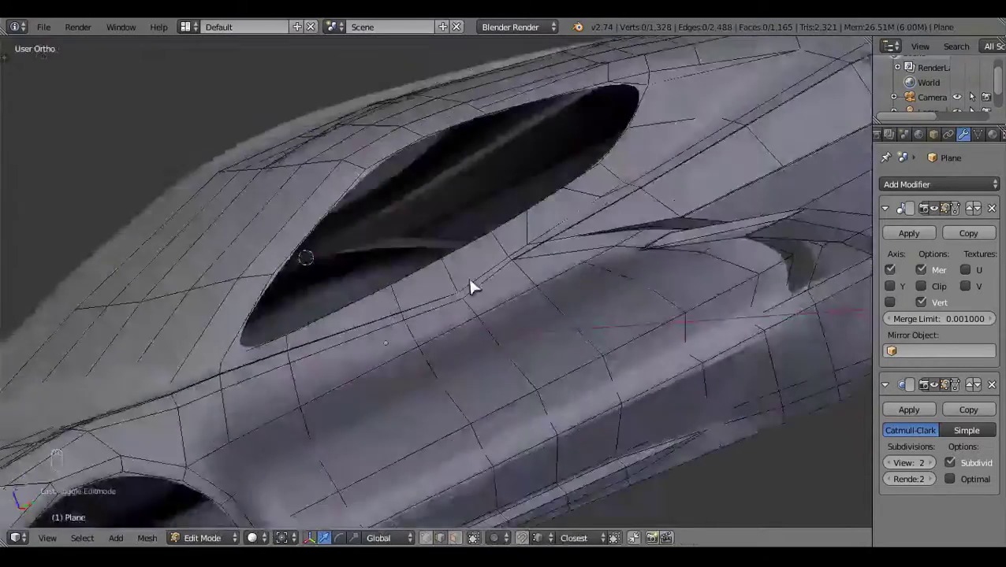
key(ctrl+r)
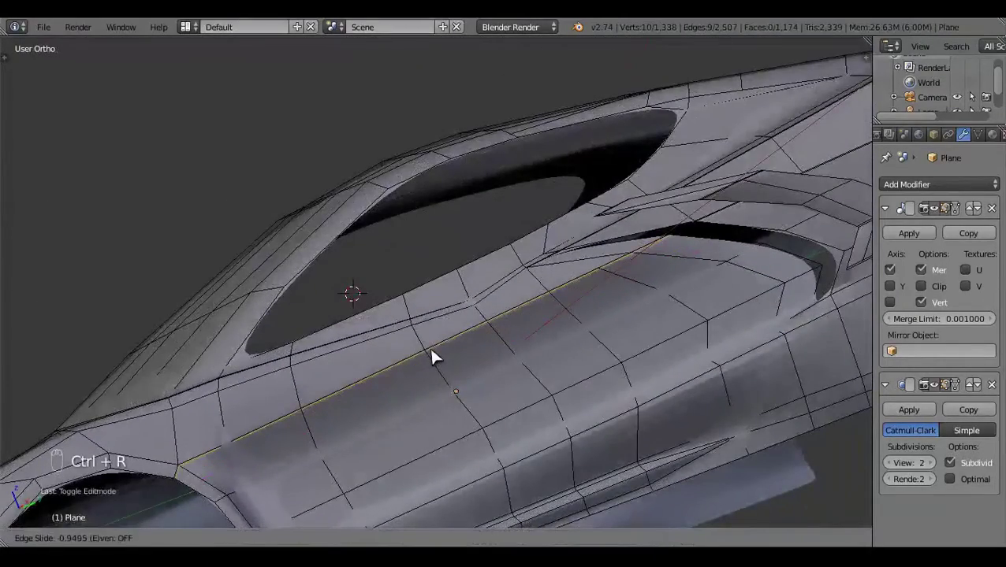
key(a)
key(Tab)
drag(520, 342, 420, 433)
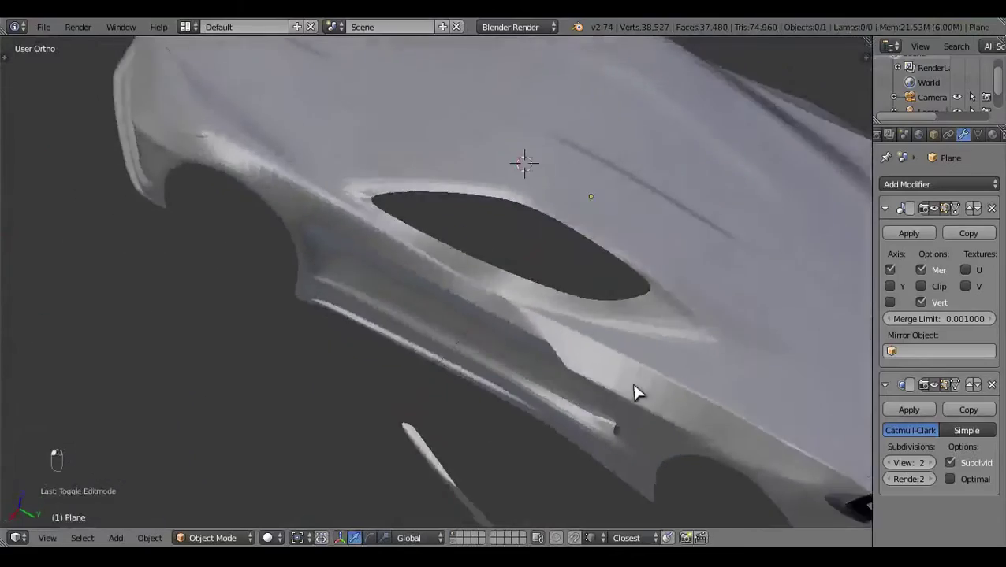
key(KP_3)
key(Tab)
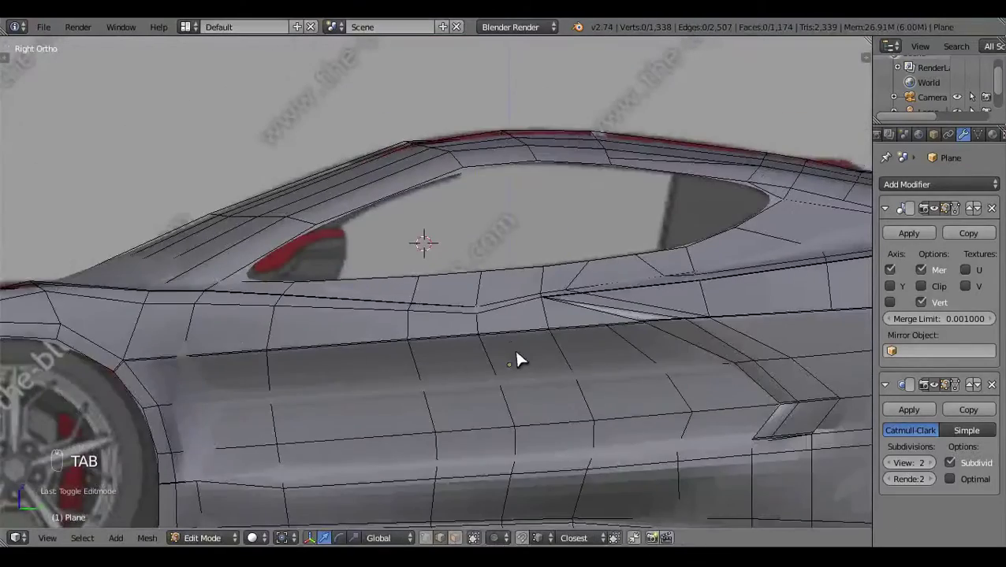
Select the new loop's vertices in wireframe and grab them toward the blueprint line
key(z)
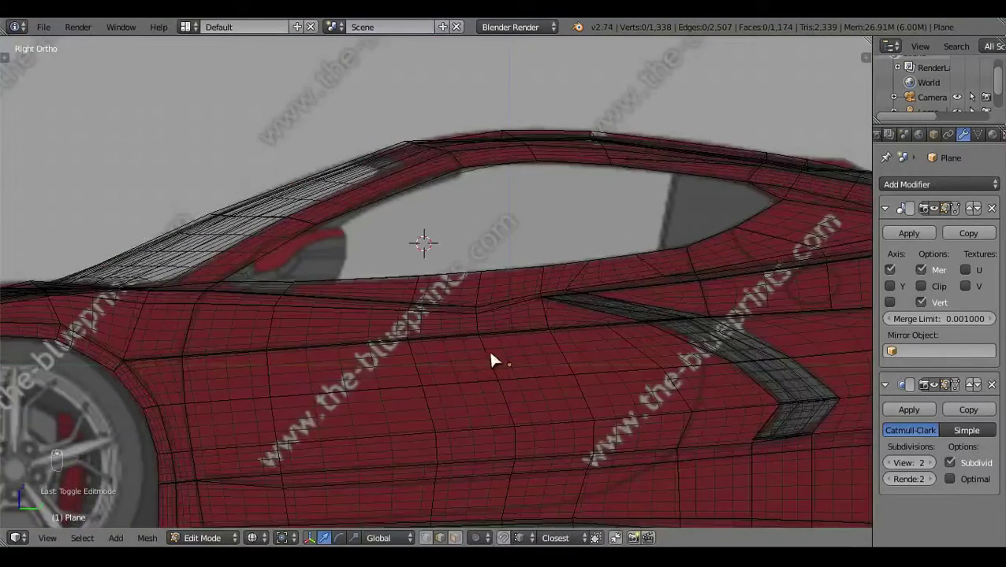
click(405, 404)
key(z)
key(z)
drag(387, 290, 418, 308)
key(g)
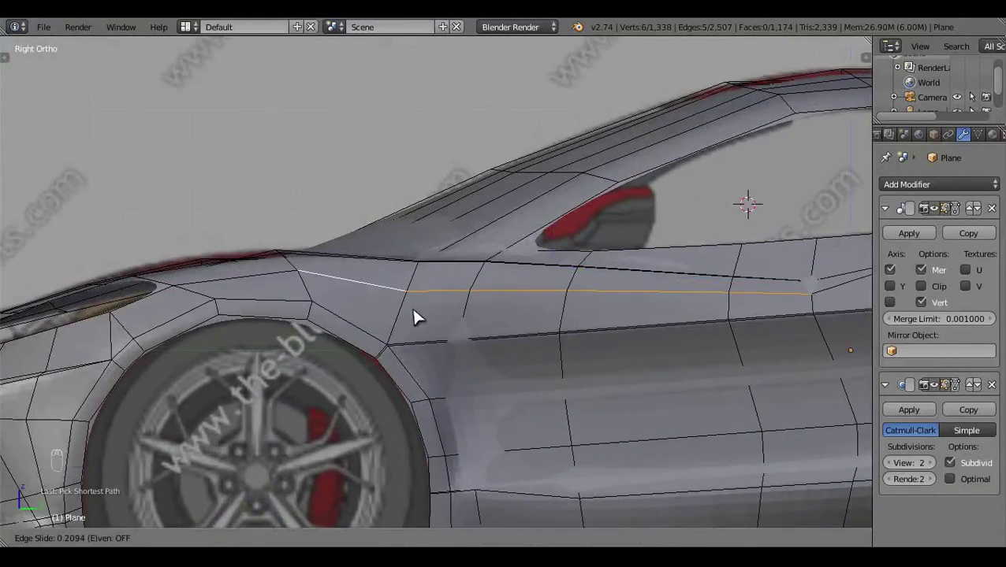
key(a)
drag(633, 358, 664, 347)
drag(664, 347, 538, 310)
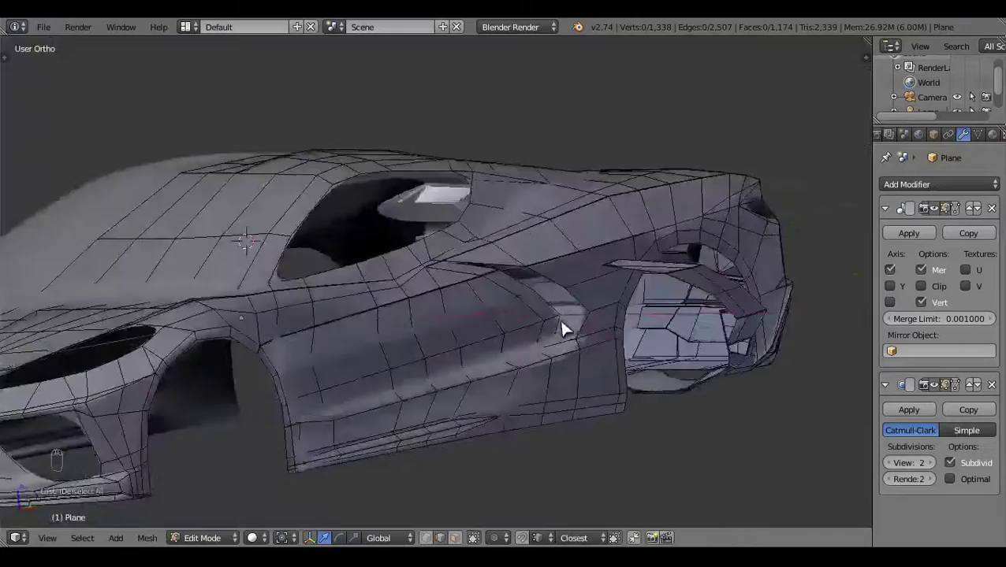
Knife an X-constrained cut on the door panel and preview the smoothed side shape
key(k)
key(x)
drag(454, 375, 521, 334)
key(a)
drag(500, 398, 513, 294)
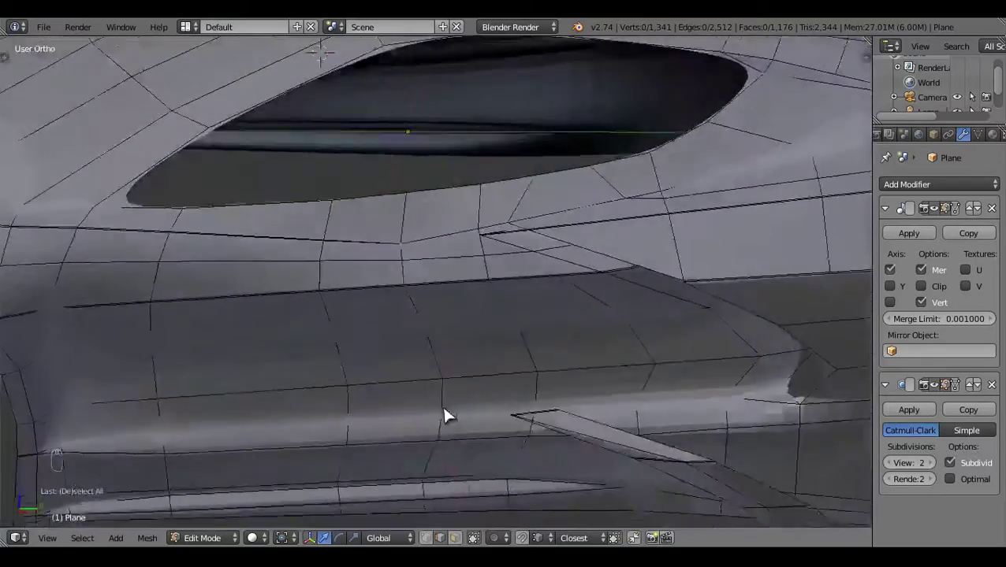
key(KP_3)
key(Tab)
drag(483, 400, 483, 406)
click(483, 405)
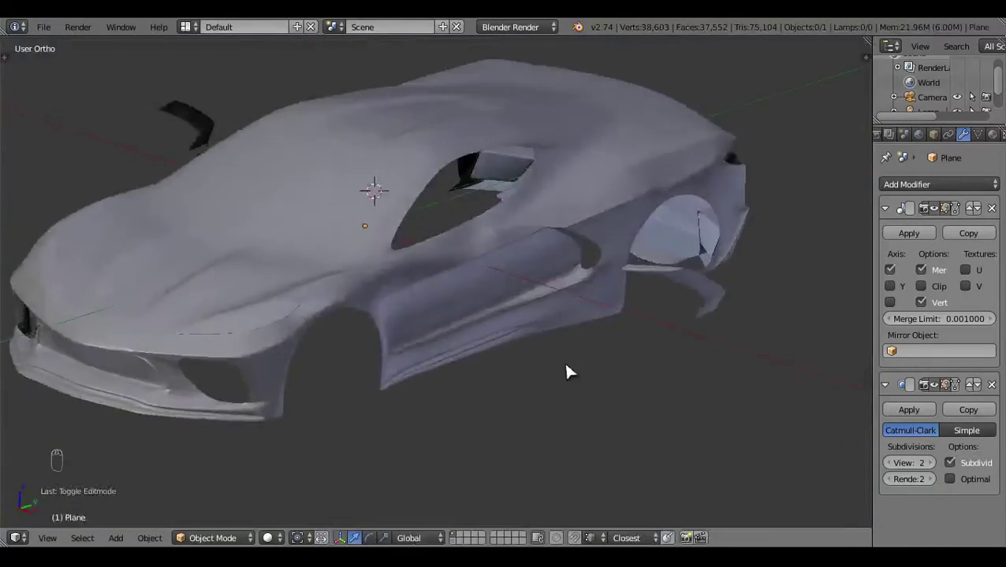
drag(548, 351, 466, 495)
key(Tab)
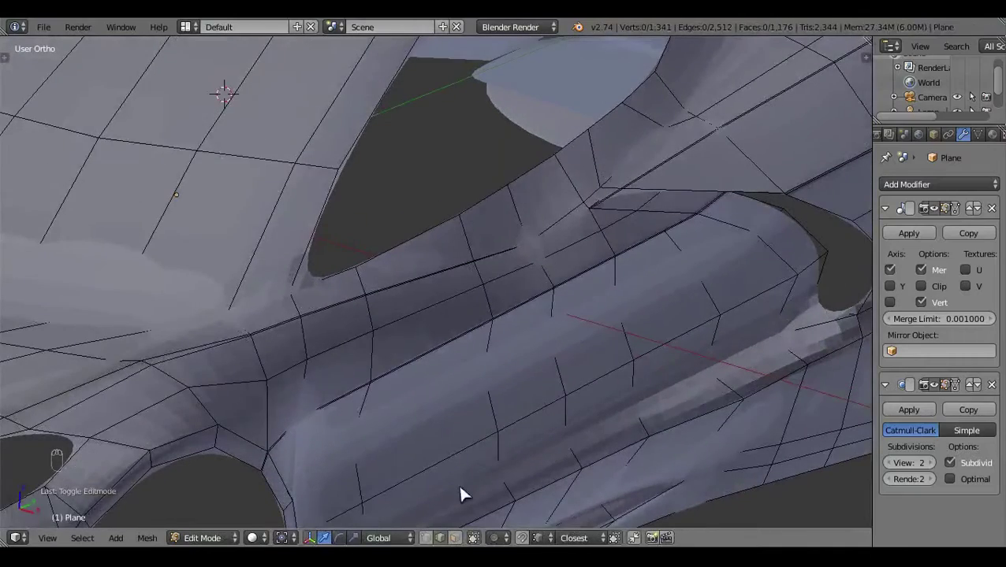
Fill a face between the door-panel edges and review it in wireframe
drag(565, 307, 532, 337)
key(f)
key(a)
key(z)
drag(494, 322, 514, 302)
drag(518, 368, 647, 484)
key(z)
key(z)
key(z)
Fill a second face higher on the side body using X-constrained edges
drag(513, 438, 411, 299)
key(z)
key(x)
key(z)
drag(547, 400, 444, 125)
key(f)
key(z)
key(a)
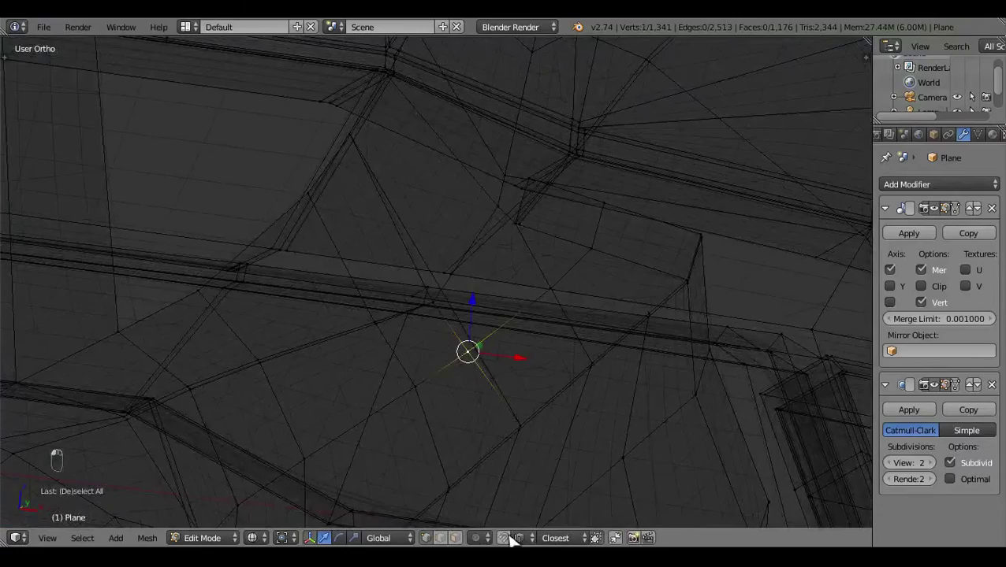
In front ortho, select the side-body vertices against the blueprint
key(KP_1)
drag(554, 357, 668, 416)
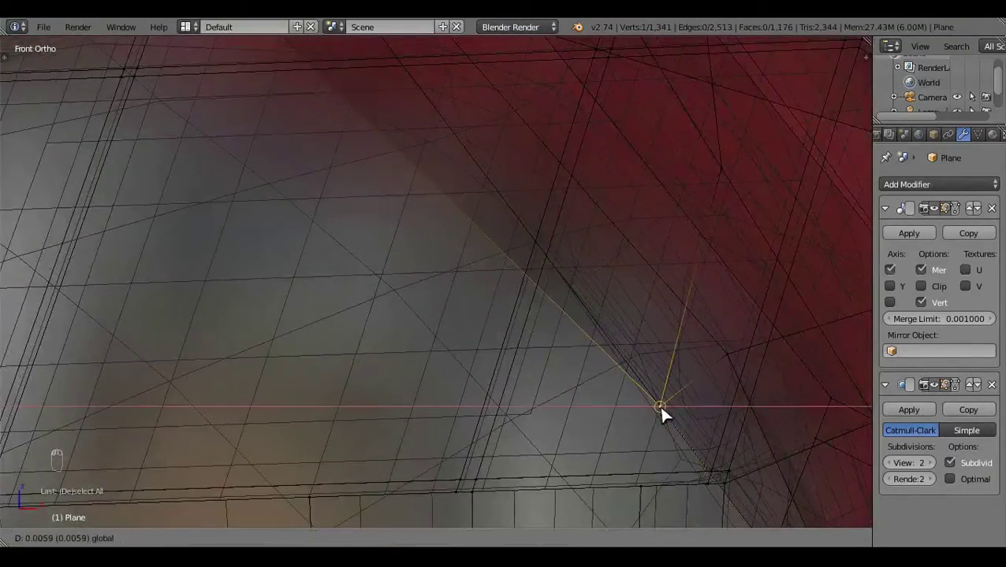
drag(668, 416, 510, 389)
drag(511, 389, 573, 328)
key(a)
drag(573, 329, 635, 301)
key(z)
Slide those vertices along X to follow the front-view body outline
drag(635, 300, 493, 372)
drag(493, 372, 646, 398)
drag(646, 398, 692, 305)
key(z)
key(x)
key(z)
key(Tab)
Preview the smoothed body, then nudge the lower-side vertices in front view
click(451, 284)
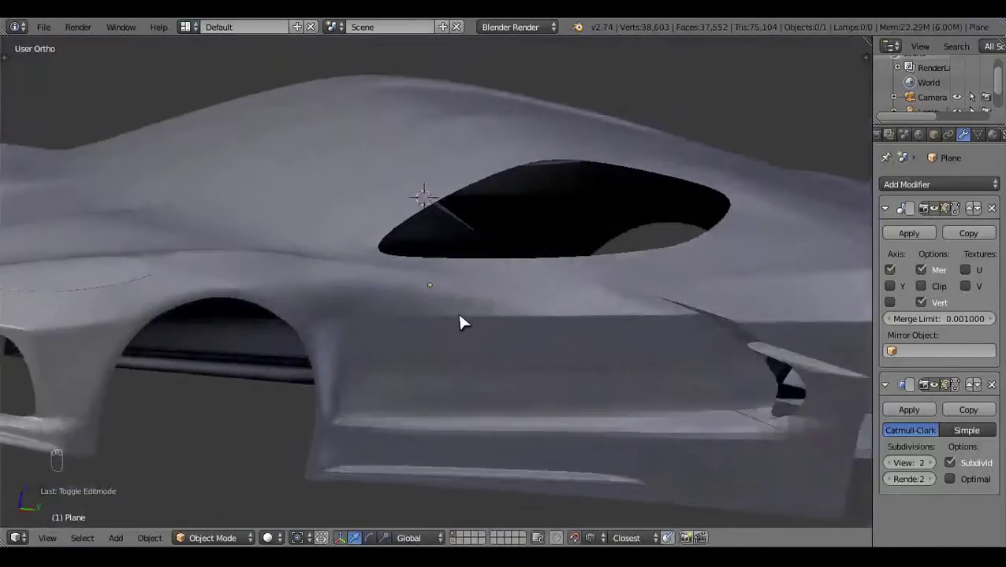
key(Tab)
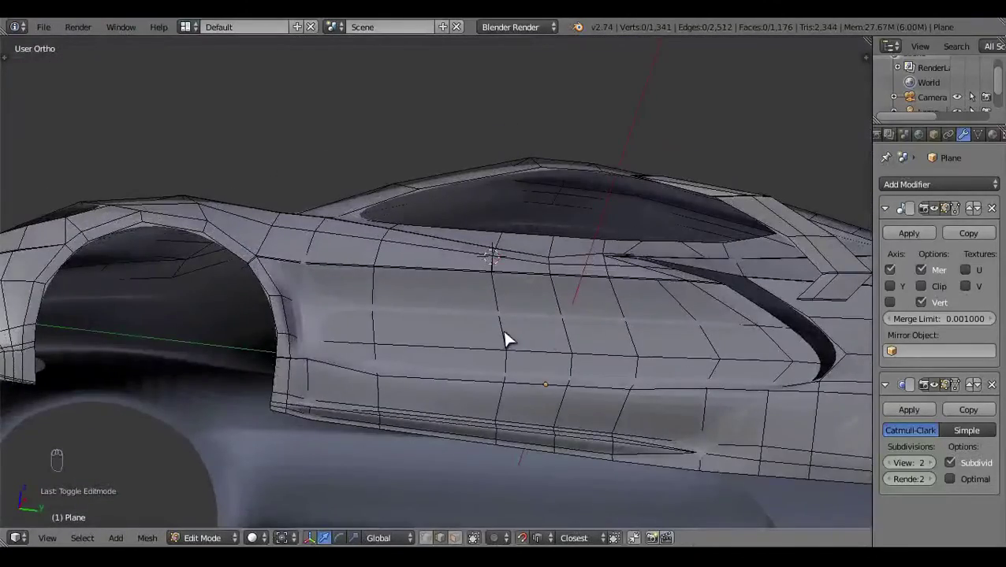
key(z)
drag(458, 360, 528, 351)
drag(528, 351, 558, 333)
drag(558, 334, 555, 438)
key(KP_1)
drag(604, 376, 582, 383)
drag(582, 382, 445, 451)
key(KP_1)
drag(444, 451, 562, 412)
drag(561, 413, 594, 385)
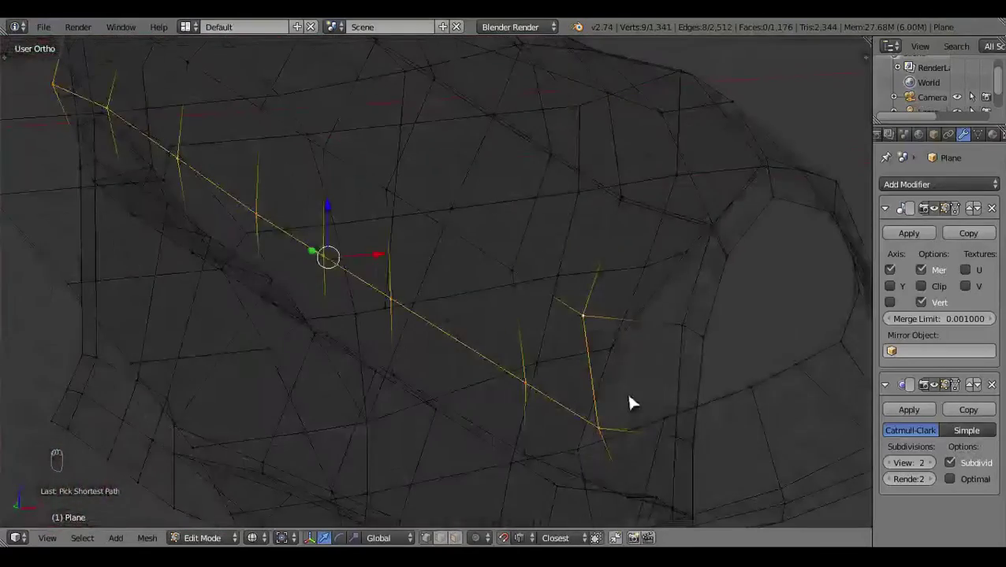
Reposition the lower side edge loop against the front-view blueprint
key(z)
drag(548, 347, 609, 332)
drag(609, 331, 526, 343)
middle_click(526, 343)
key(z)
click(362, 321)
key(KP_1)
right_click(371, 360)
middle_click(372, 360)
drag(371, 361, 518, 225)
key(c)
middle_click(518, 226)
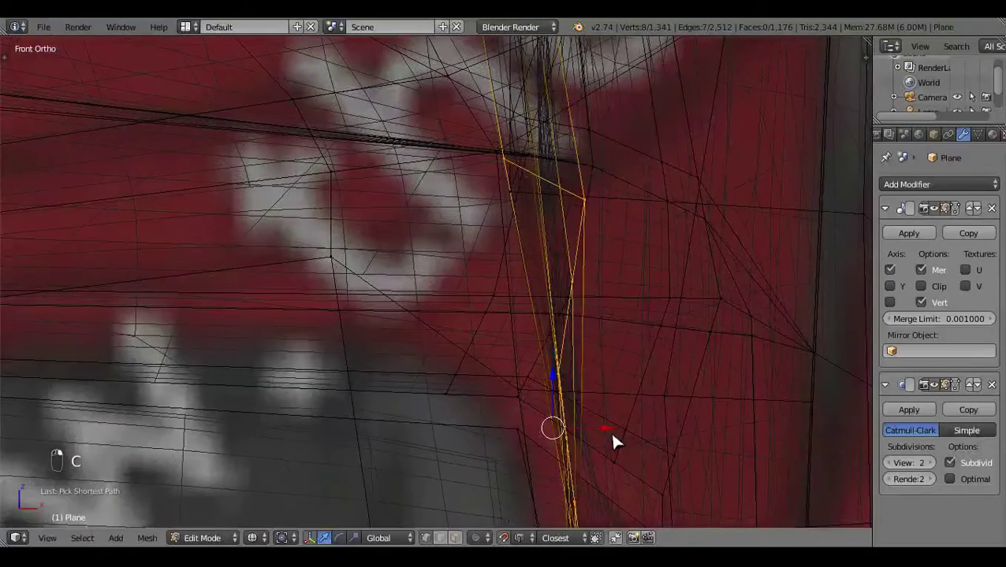
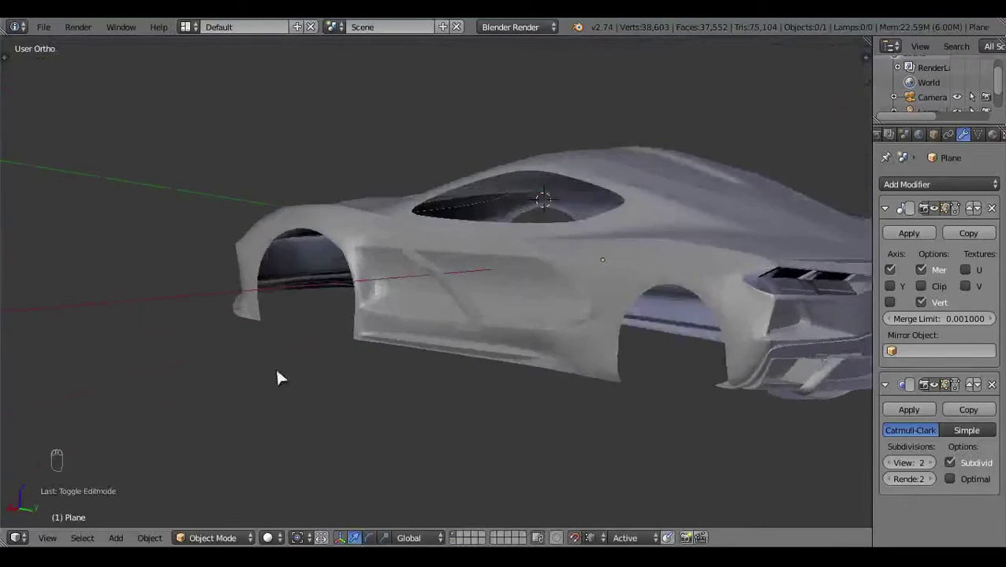
Orbit to the side scoop beneath the window and select its faces in Edit Mode
drag(392, 428, 697, 339)
drag(741, 404, 590, 283)
key(Tab)
drag(661, 345, 552, 382)
drag(466, 294, 519, 127)
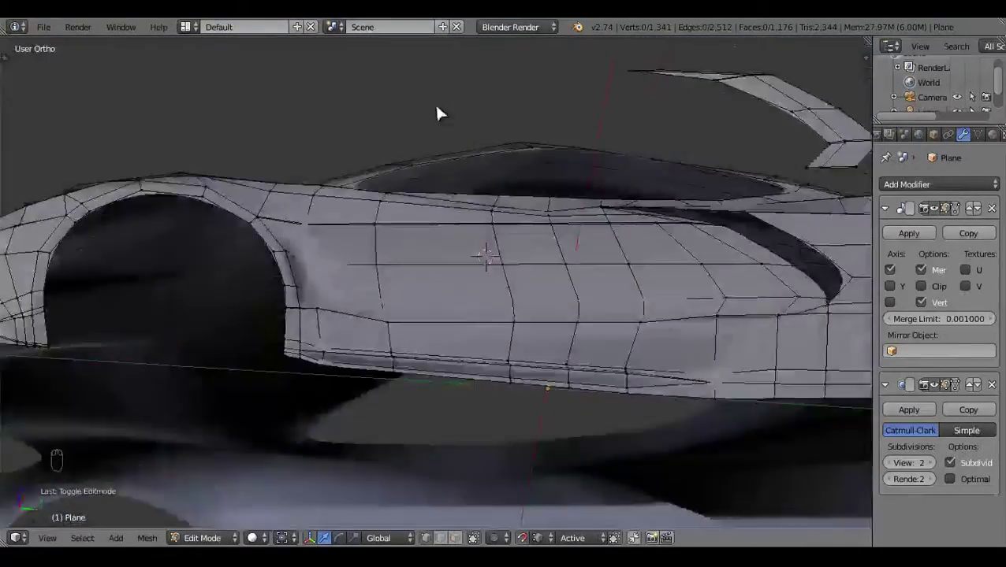
Select the scoop vertices in wireframe and drag them up along the blueprint
drag(494, 401, 795, 309)
drag(713, 317, 719, 236)
key(z)
drag(671, 268, 721, 307)
key(a)
key(z)
key(z)
drag(550, 344, 565, 260)
key(a)
key(z)
Preview the smoothed scoop, then select its lower edge vertices
key(Tab)
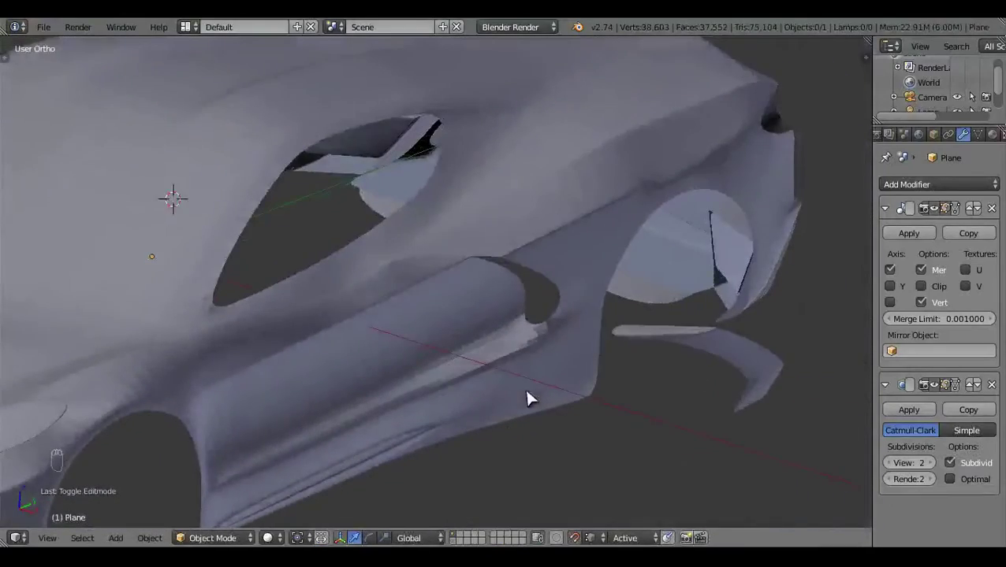
drag(548, 424, 494, 365)
key(Tab)
key(z)
key(z)
drag(330, 448, 566, 408)
key(z)
drag(566, 408, 373, 449)
drag(374, 448, 465, 427)
Fill a face across the scoop and move it, then undo both changes
key(f)
key(a)
drag(465, 428, 273, 379)
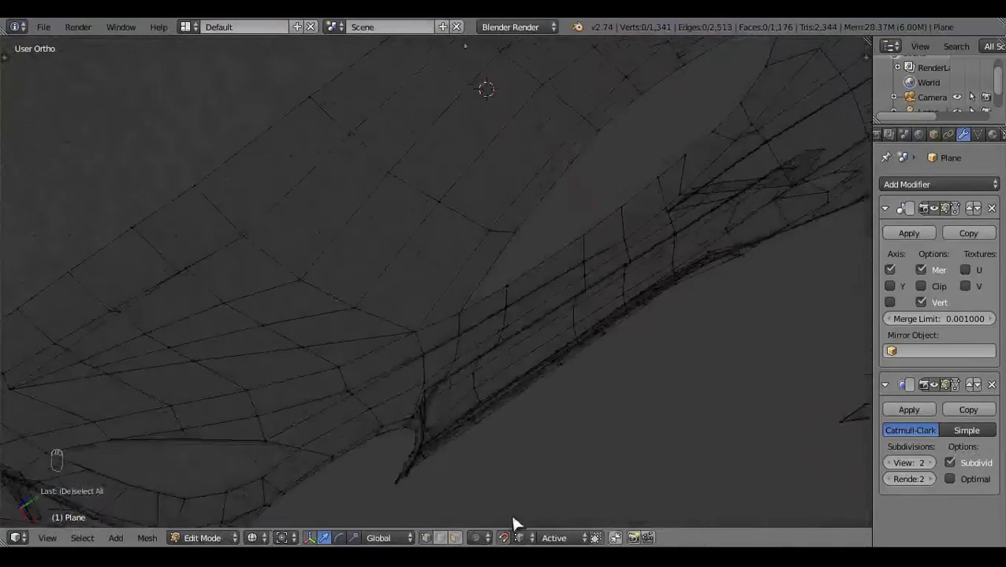
key(ctrl+z)
key(ctrl+z)
key(a)
Move the vertex near the door-side intake in side view to shape the scoop edge
middle_click(603, 407)
click(415, 398)
drag(611, 441, 431, 448)
key(KP_3)
drag(431, 449, 506, 455)
drag(506, 455, 563, 315)
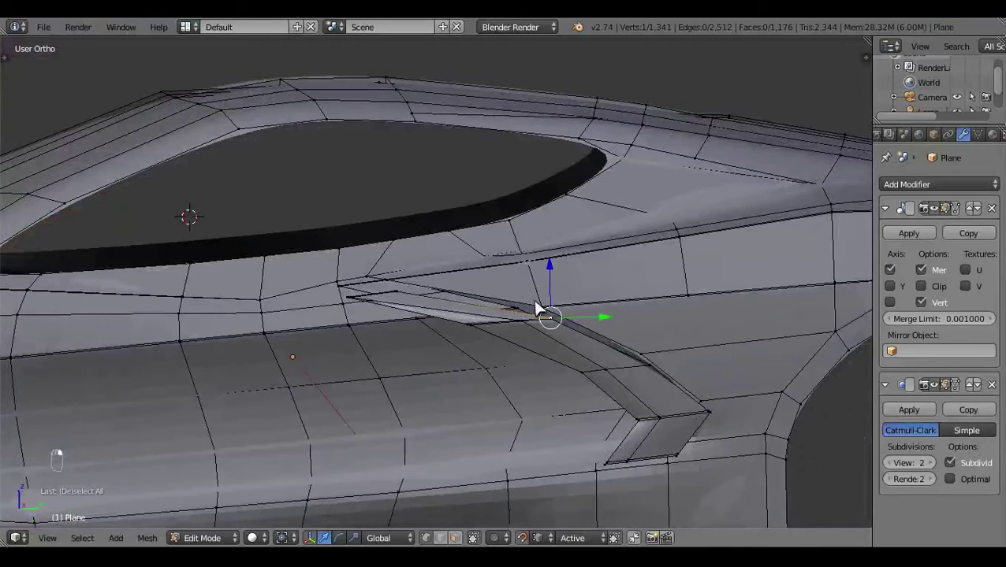
Hide linked geometry, then knife-cut and loop-cut extra vertices along the side scoop edge in Right Ortho
key(ctrl+l)
click(544, 279)
key(h)
key(KP_3)
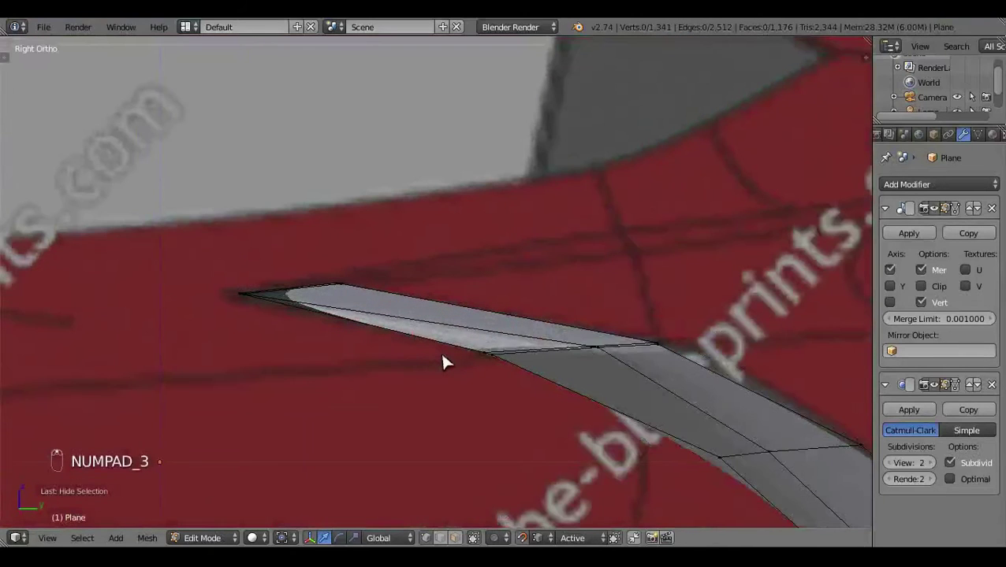
key(k)
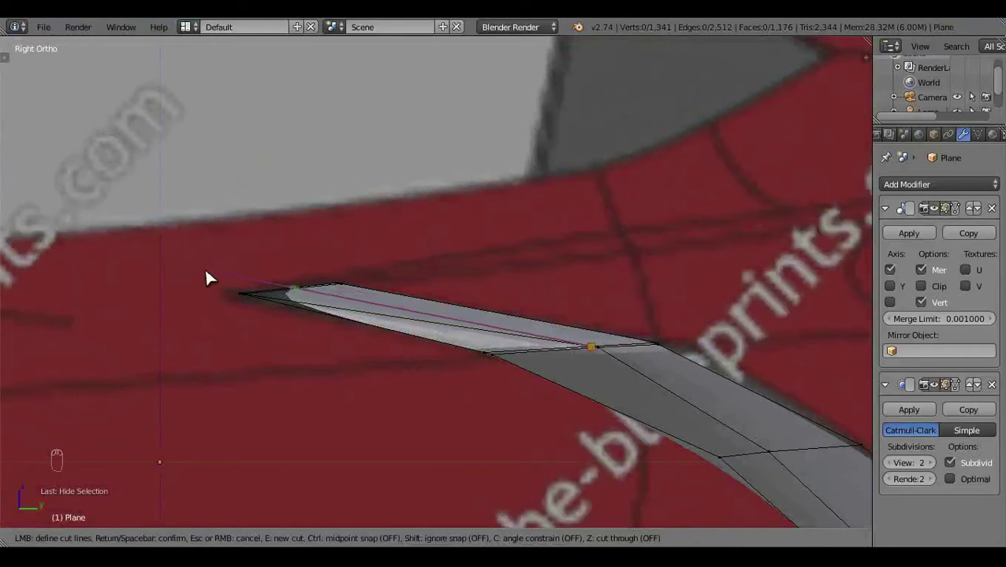
drag(437, 403, 500, 438)
key(x)
key(a)
key(ctrl+r)
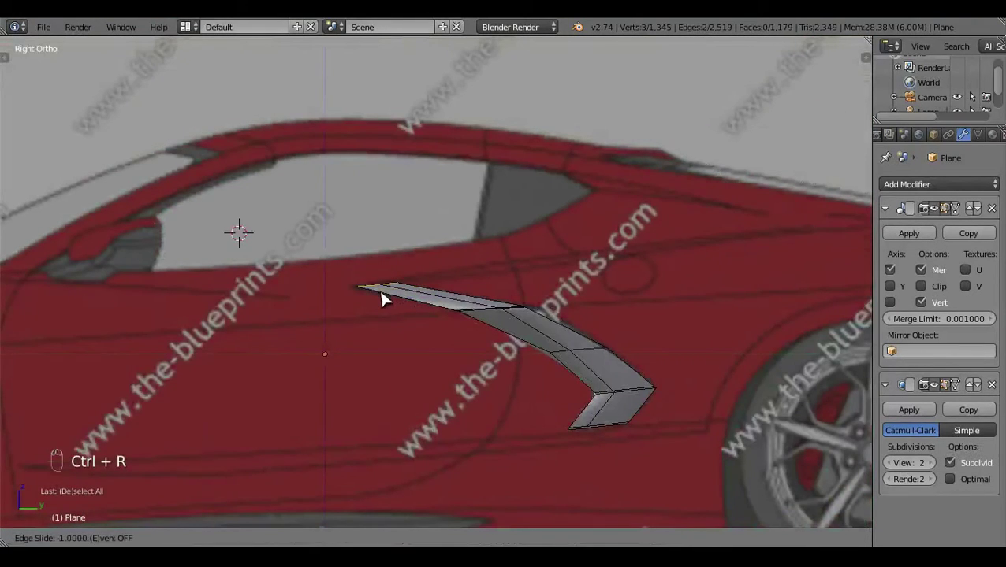
key(a)
Toggle wireframe and edit mode to check the scoop against the blueprint, then unhide all geometry
key(Tab)
key(z)
key(z)
key(Tab)
key(z)
key(z)
key(z)
key(alt+h)
key(z)
key(a)
Move the new scoop vertices onto the blueprint outline and review the smoothed body outside edit mode
key(ctrl+l)
drag(583, 530, 727, 389)
click(733, 428)
drag(501, 485, 420, 375)
key(a)
drag(546, 365, 575, 360)
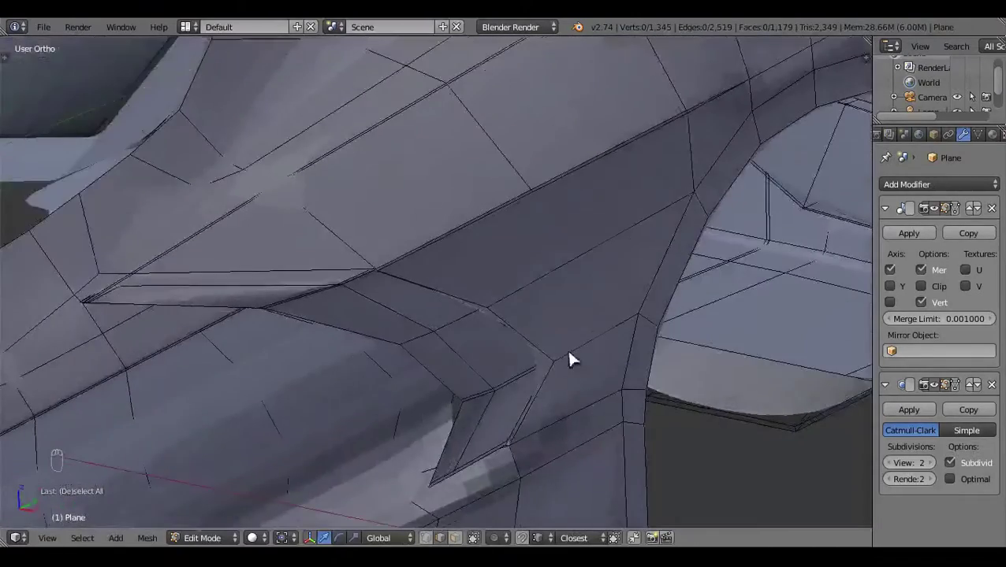
key(Tab)
drag(428, 355, 247, 413)
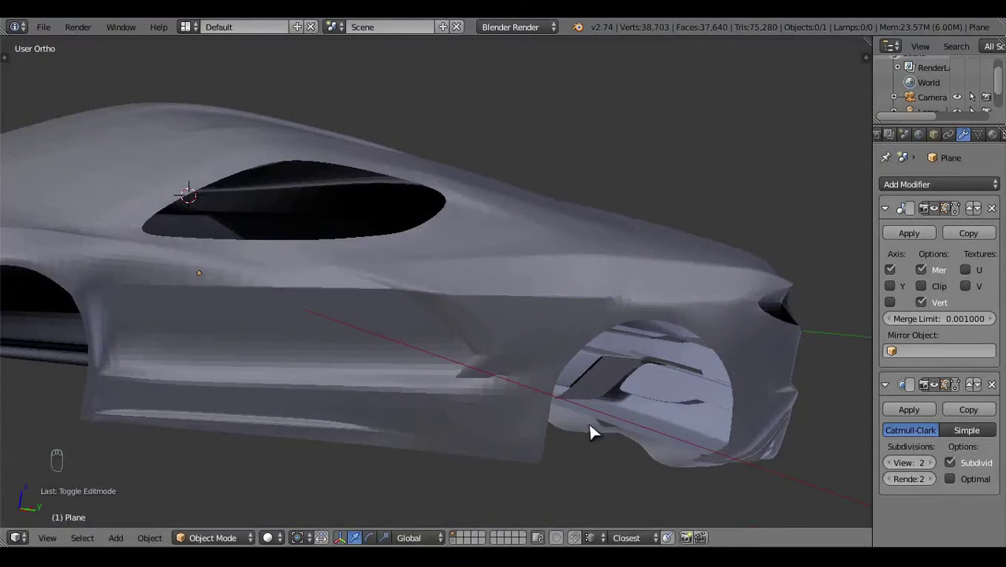
Knife-cut a new supporting edge near the side scoop and slide it into place
drag(647, 458, 602, 410)
key(Tab)
middle_click(602, 410)
key(z)
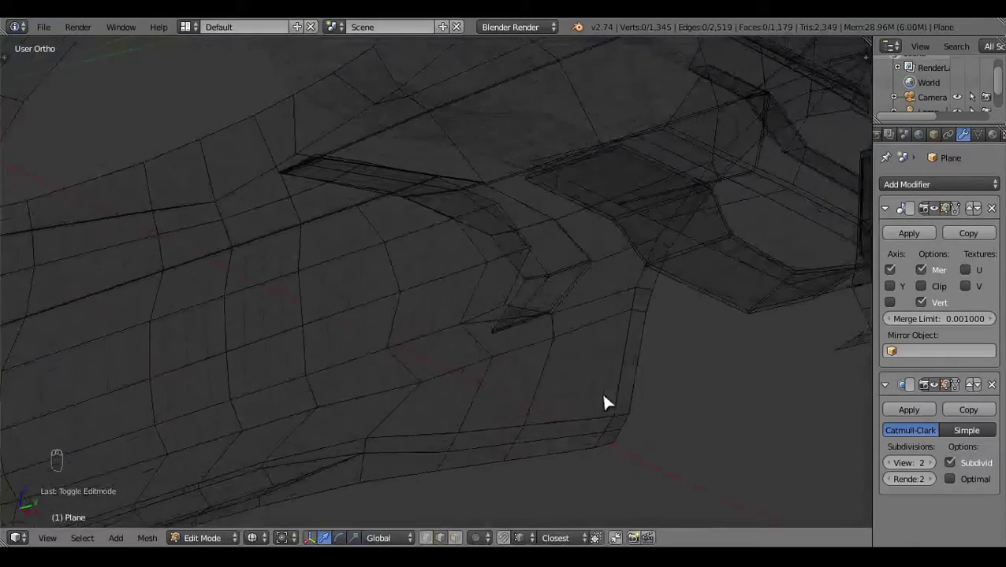
key(x)
key(z)
click(582, 439)
key(k)
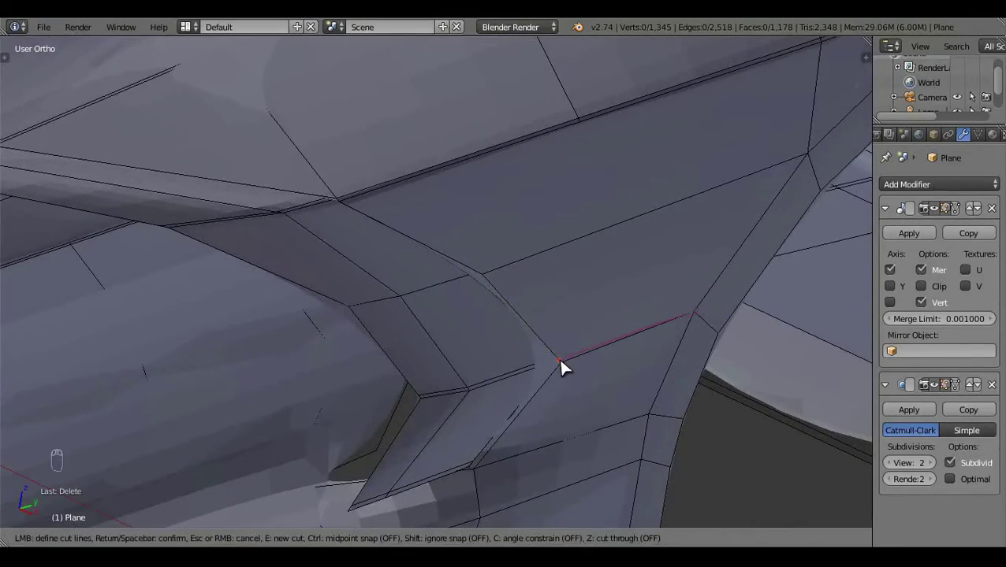
key(a)
drag(567, 412, 406, 405)
Align the new scoop edges to the blueprint in Right Ortho wireframe and check the smoothed result
key(KP_3)
key(z)
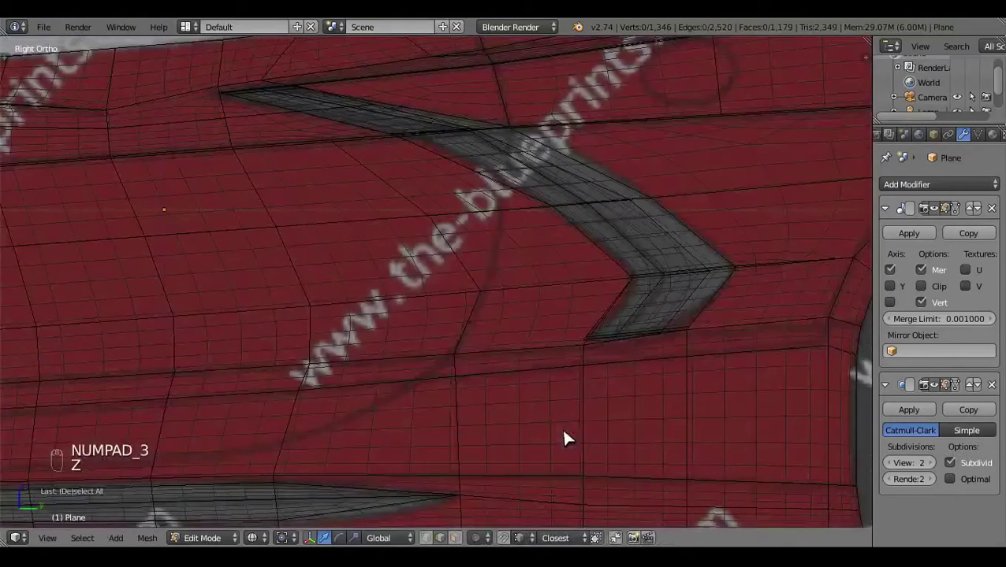
drag(565, 313, 473, 342)
key(z)
drag(424, 369, 388, 294)
key(c)
drag(446, 282, 468, 287)
click(468, 287)
drag(415, 243, 599, 398)
key(a)
key(z)
key(Tab)
drag(456, 294, 554, 346)
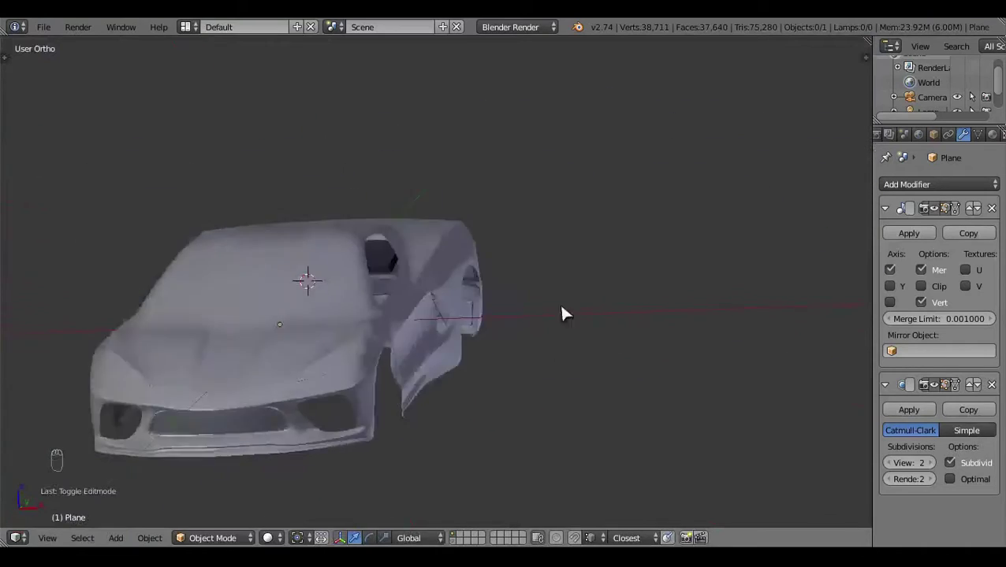
Add two supporting loop cuts around the scoop and nudge their vertices to hold the shape
key(KP_3)
key(z)
key(Tab)
drag(689, 268, 616, 320)
key(z)
key(z)
key(z)
key(z)
key(ctrl+r)
drag(353, 270, 393, 353)
key(a)
click(555, 337)
key(ctrl+r)
drag(532, 362, 589, 350)
key(a)
drag(601, 338, 611, 346)
Add another loop cut across the side panel and fit it to the blueprint in Right Ortho
key(z)
key(z)
drag(639, 410, 569, 411)
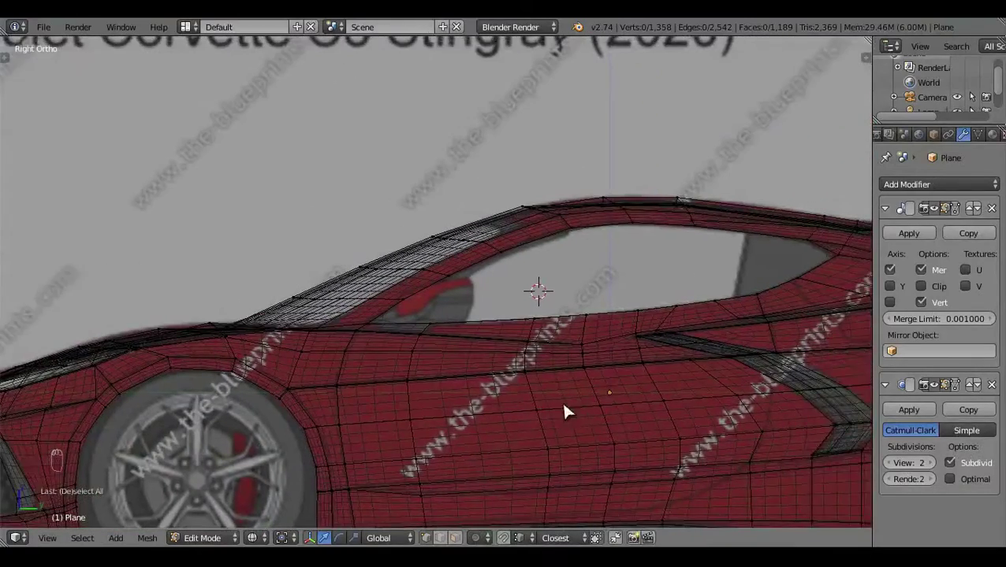
key(z)
drag(583, 289, 452, 282)
drag(451, 281, 291, 363)
key(KP_3)
key(z)
key(ctrl+r)
drag(515, 303, 575, 184)
key(a)
key(z)
Select the side window border edge loop and extrude it into a thin inner rim
drag(421, 357, 472, 489)
click(450, 538)
drag(302, 368, 367, 366)
key(e)
right_click(524, 249)
drag(524, 249, 539, 404)
drag(540, 404, 454, 165)
click(453, 165)
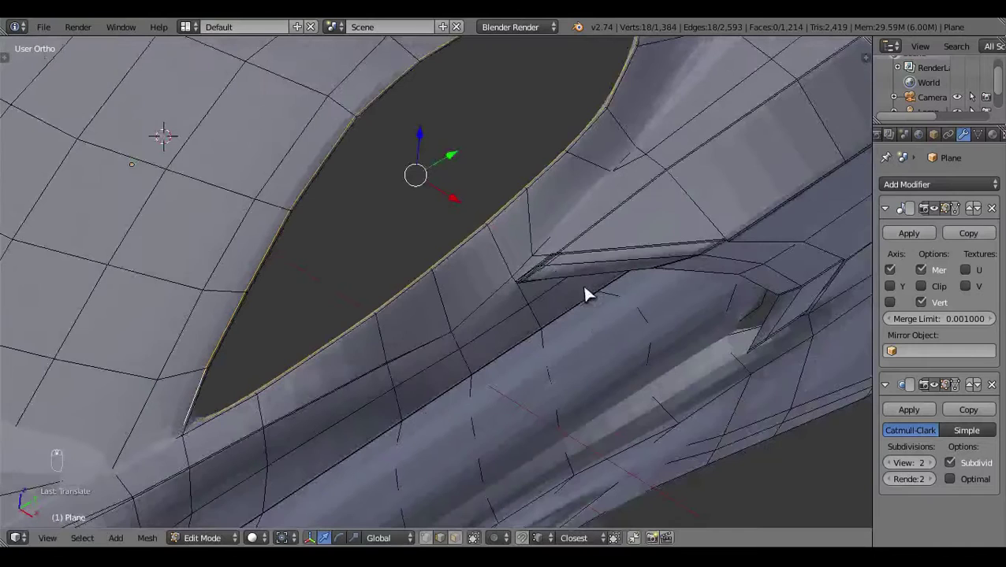
Fill the window border loop into a glass face and hide the rest of the body around it
key(shift+d)
key(f)
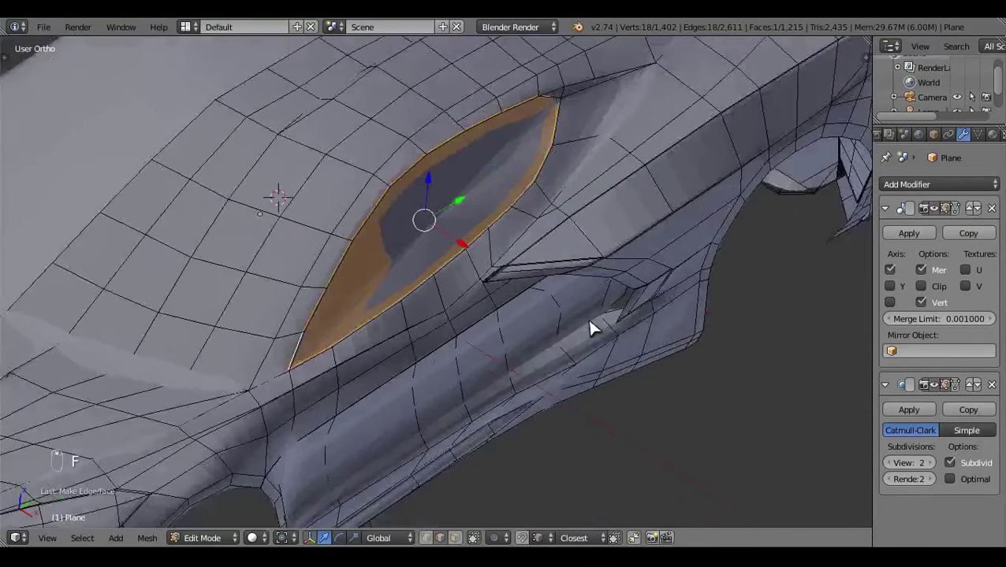
key(ctrl+i)
key(h)
click(428, 328)
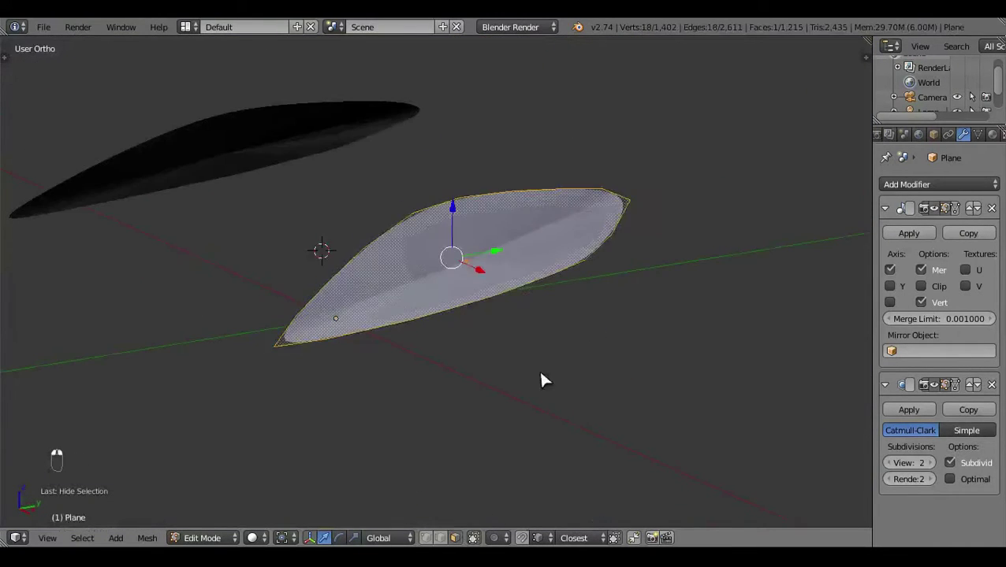
key(KP_3)
Inset the glass face and subdivide it with a series of knife cuts in side view
key(i)
key(a)
key(KP_3)
key(k)
key(a)
key(a)
key(k)
key(a)
key(a)
key(k)
key(a)
key(a)
Continue slicing the panel with knife cuts and check the smoothed result briefly
key(k)
drag(688, 421, 466, 291)
key(k)
key(a)
key(a)
key(k)
key(a)
key(a)
key(k)
key(a)
key(Tab)
key(Tab)
Add loop cuts across the panel, delete a stray edge and merge overlapping vertices
key(a)
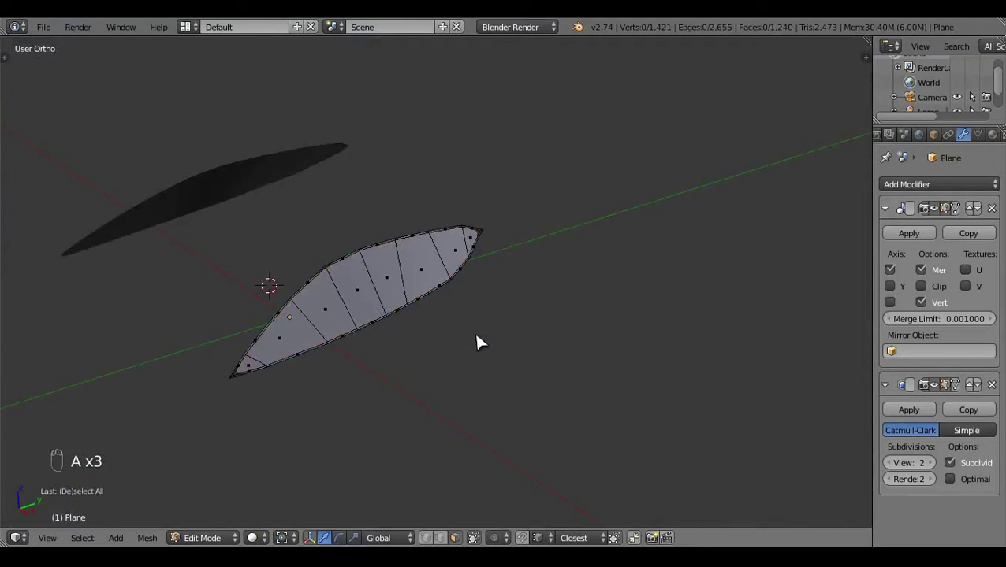
drag(597, 265, 573, 376)
key(ctrl+r)
key(ctrl+z)
key(ctrl+r)
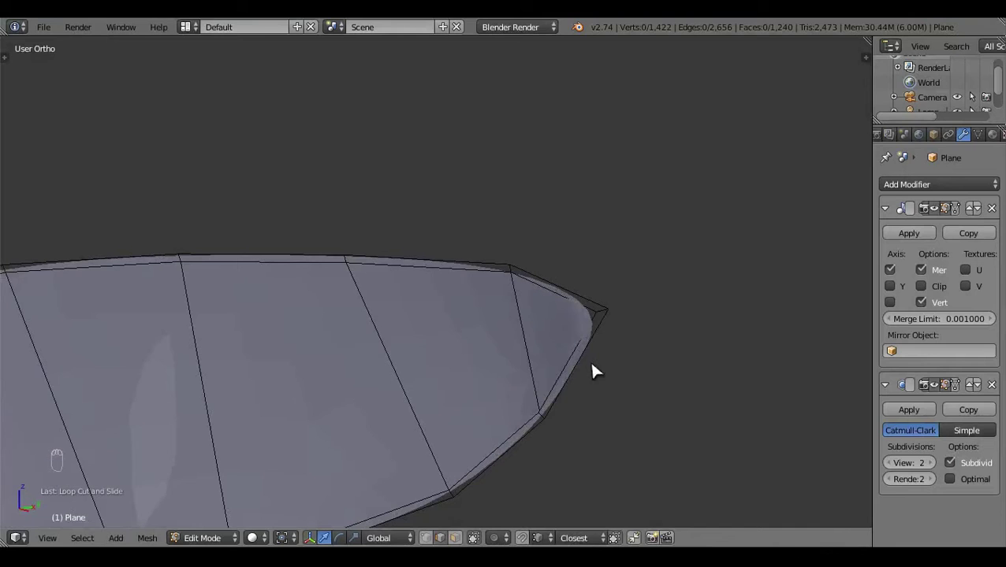
drag(464, 527, 633, 417)
key(x)
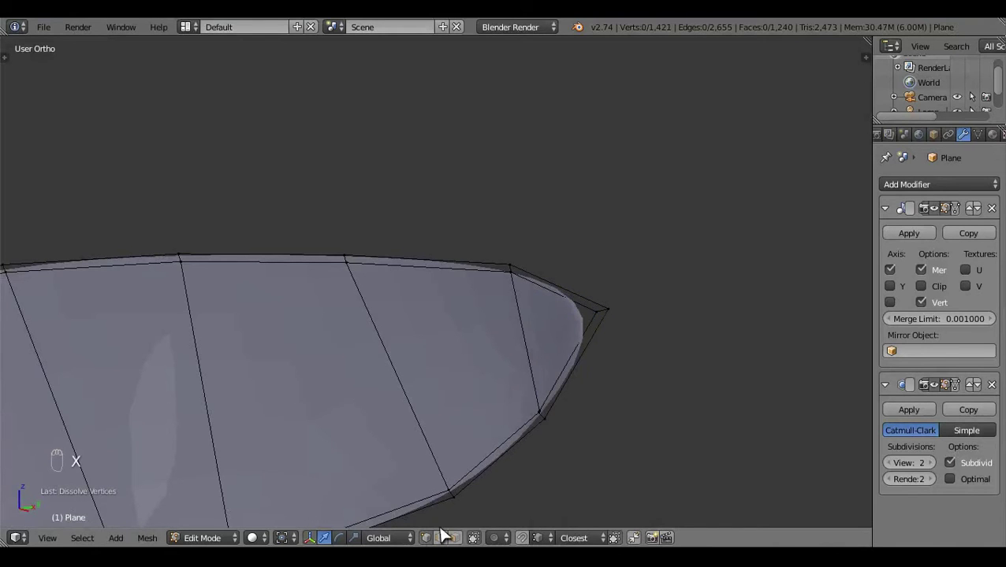
drag(607, 424, 578, 380)
key(ctrl+r)
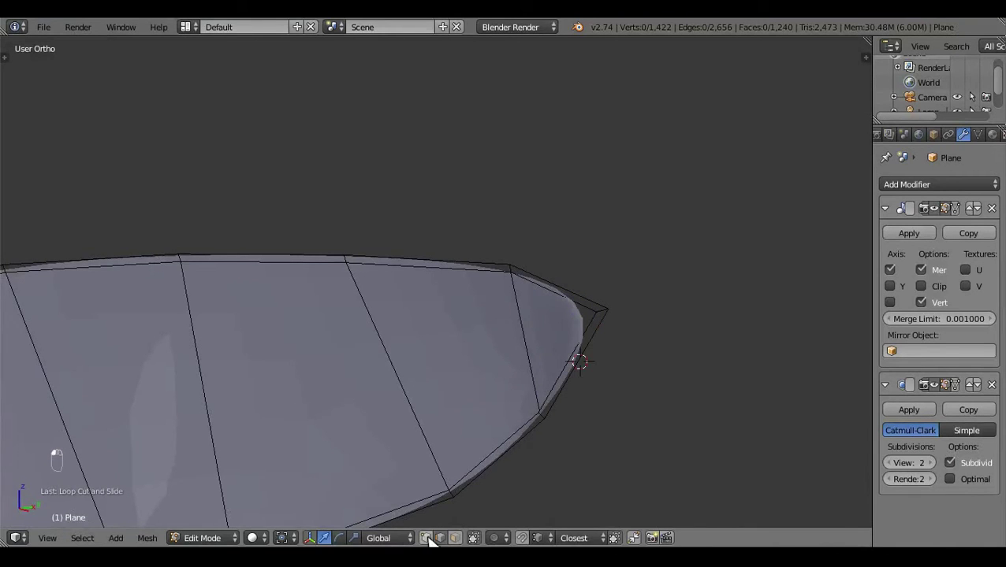
key(z)
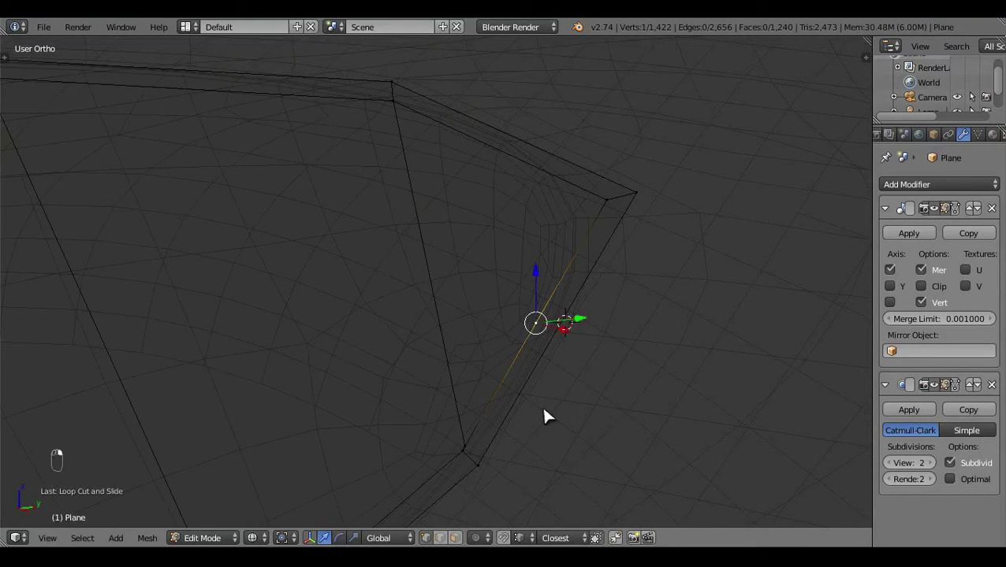
key(alt+m)
Refine the panel with further loop cuts and drag edge vertices flush with the body in side view
right_click(569, 444)
key(a)
key(ctrl+r)
key(z)
key(a)
key(ctrl+r)
key(ctrl+z)
key(ctrl+r)
key(KP_3)
drag(472, 406, 480, 445)
key(z)
key(z)
drag(488, 444, 506, 369)
drag(494, 368, 281, 380)
Finish the last loop cut, unhide the body and inspect the flush window panel on the smoothed car
key(ctrl+r)
key(a)
key(z)
drag(485, 353, 551, 339)
key(z)
key(Tab)
drag(473, 371, 509, 409)
key(Tab)
key(alt+h)
key(a)
key(Tab)
drag(482, 376, 529, 400)
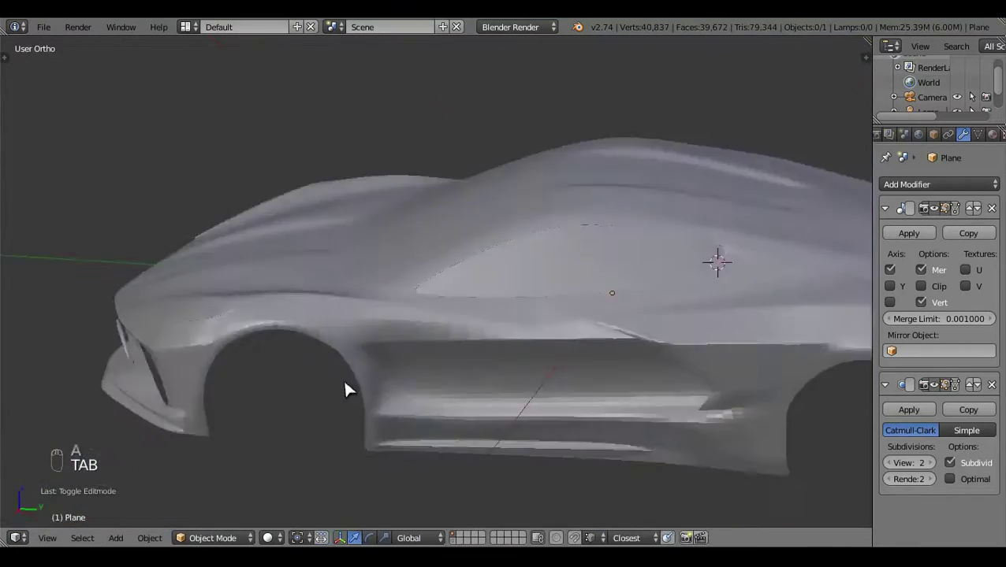
Isolate the side body shell and knife-cut the first edge of a thin strip along it
drag(387, 387, 919, 394)
key(Tab)
key(z)
key(ctrl+l)
right_click(445, 236)
key(h)
key(z)
key(z)
key(k)
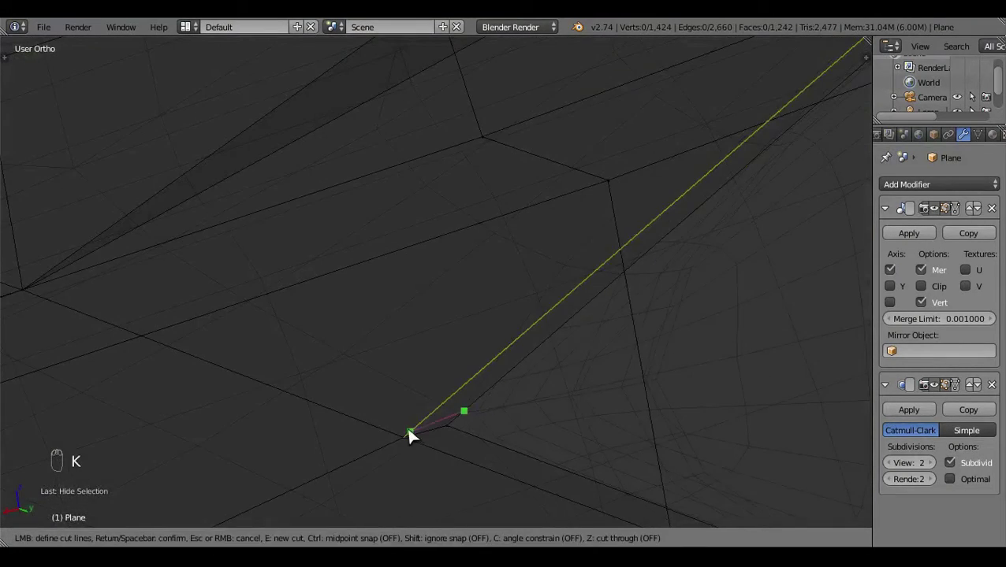
key(a)
key(z)
key(Tab)
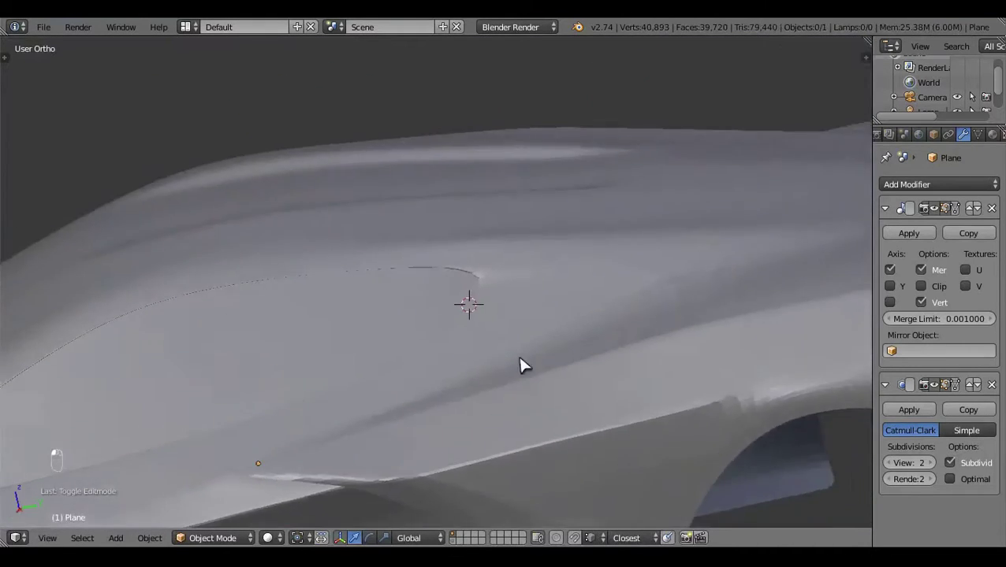
Cut the second edge of the narrow strip face with the knife and review it on the smoothed body
middle_click(741, 326)
drag(435, 364, 511, 363)
key(Tab)
key(z)
drag(424, 340, 572, 369)
key(k)
drag(572, 370, 536, 309)
key(k)
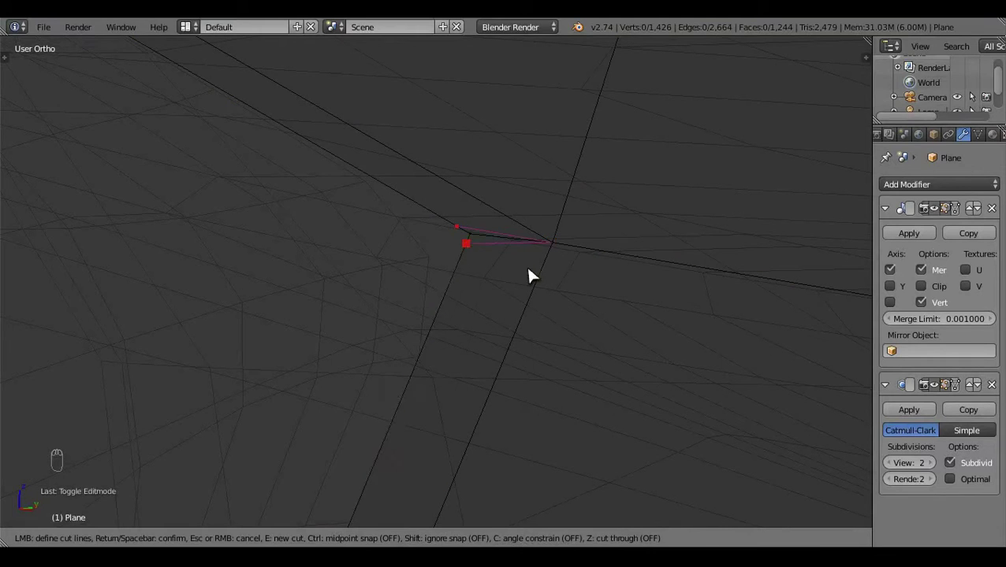
key(a)
key(z)
key(Tab)
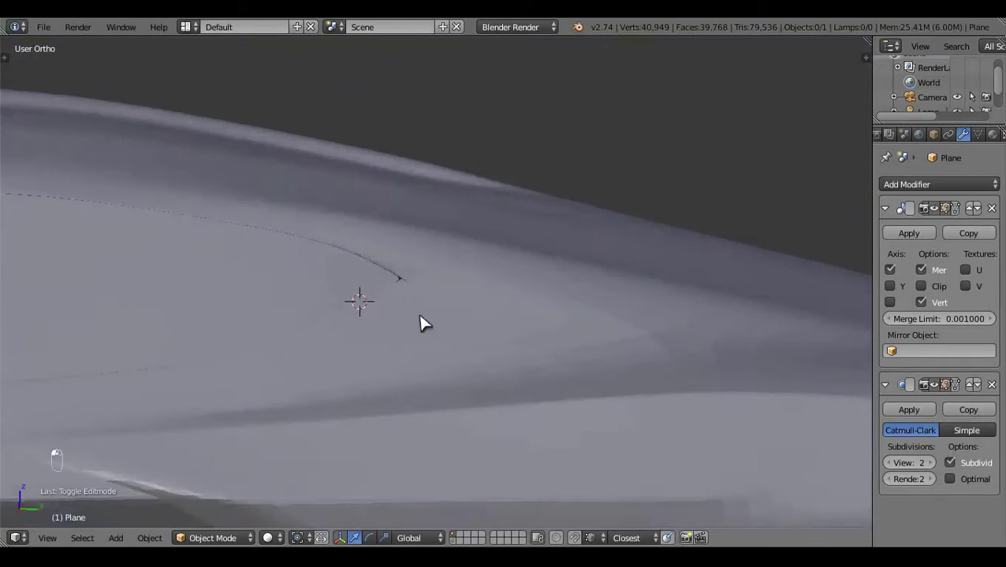
Add a supporting loop cut, inset the strip face into a groove and inspect the crease around the car
drag(546, 403, 564, 337)
key(Tab)
key(z)
key(ctrl+r)
key(a)
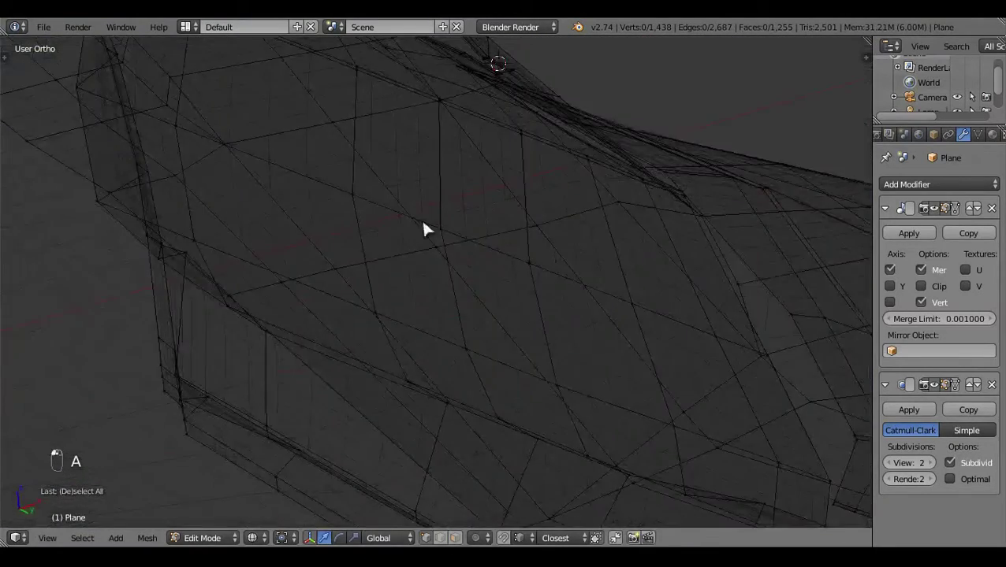
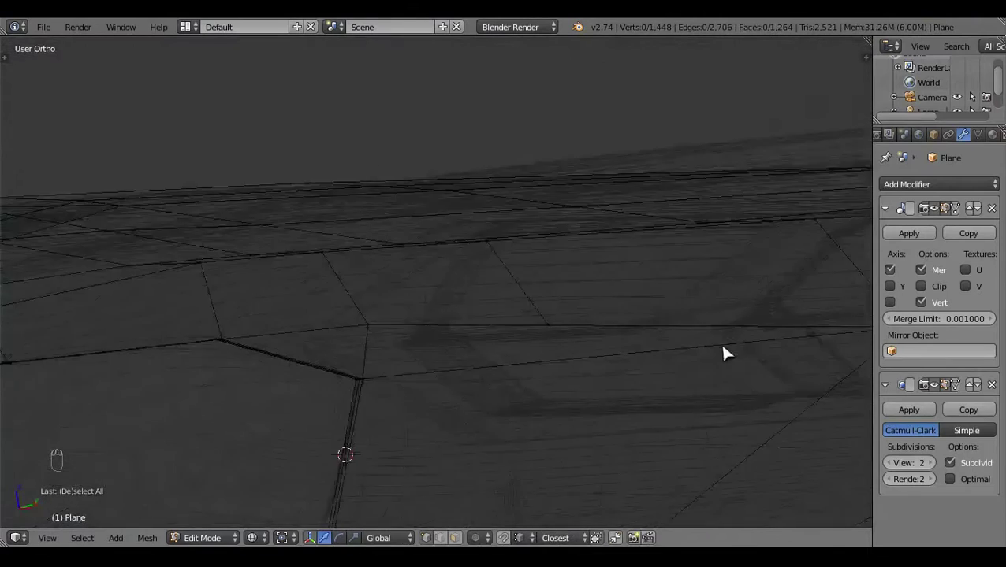
key(z)
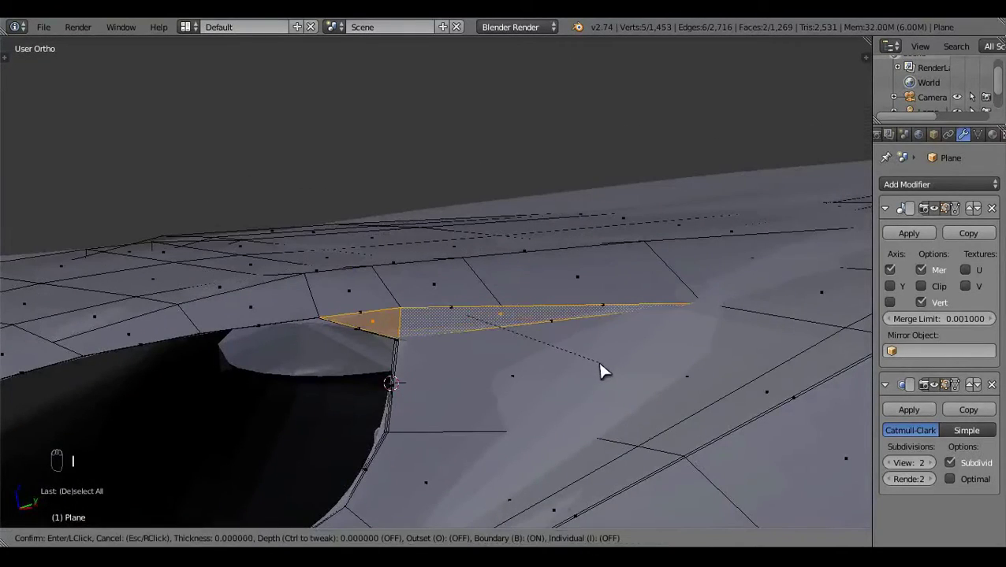
key(a)
key(Tab)
drag(465, 370, 322, 398)
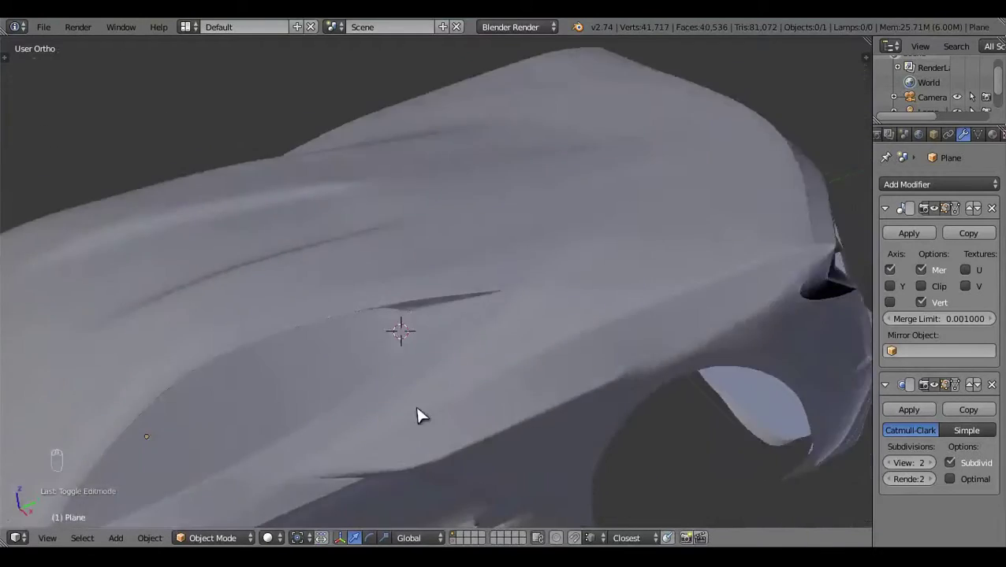
key(KP_3)
drag(452, 402, 570, 379)
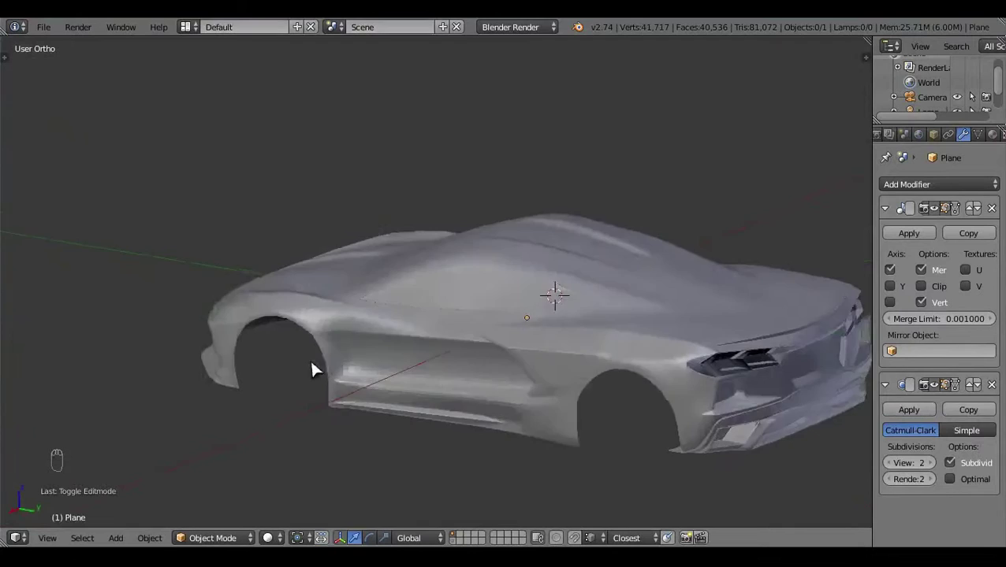
Select the linked body geometry and recalculate its normals before continuing
key(KP_3)
drag(394, 385, 477, 354)
drag(561, 392, 483, 371)
key(Tab)
right_click(554, 368)
key(ctrl+l)
key(ctrl+n)
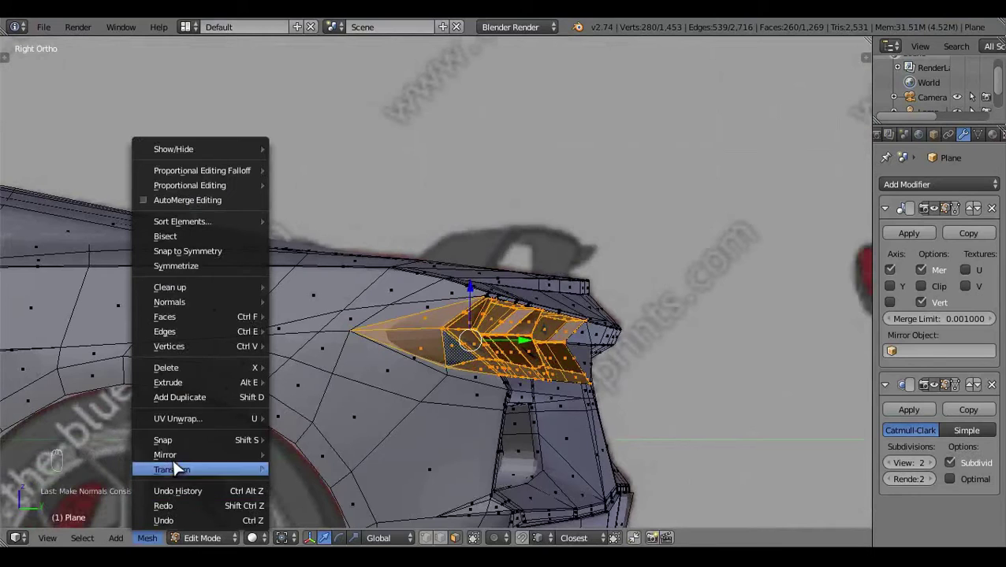
key(a)
key(Tab)
In side wireframe view, duplicate and extrude a door-top vertex outward as the start of the mirror
key(KP_3)
key(Tab)
key(z)
key(z)
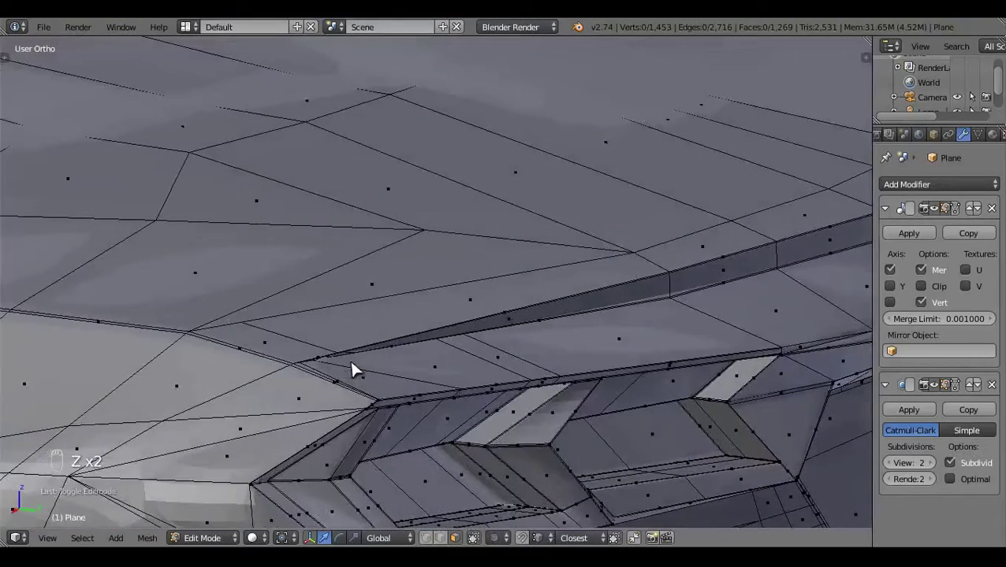
key(KP_3)
key(z)
key(shift+d)
key(e)
drag(461, 174, 470, 127)
key(s)
click(447, 122)
drag(519, 184, 609, 226)
Grab and position the new mirror vertices over the mirror outline on the side blueprint
key(g)
right_click(608, 226)
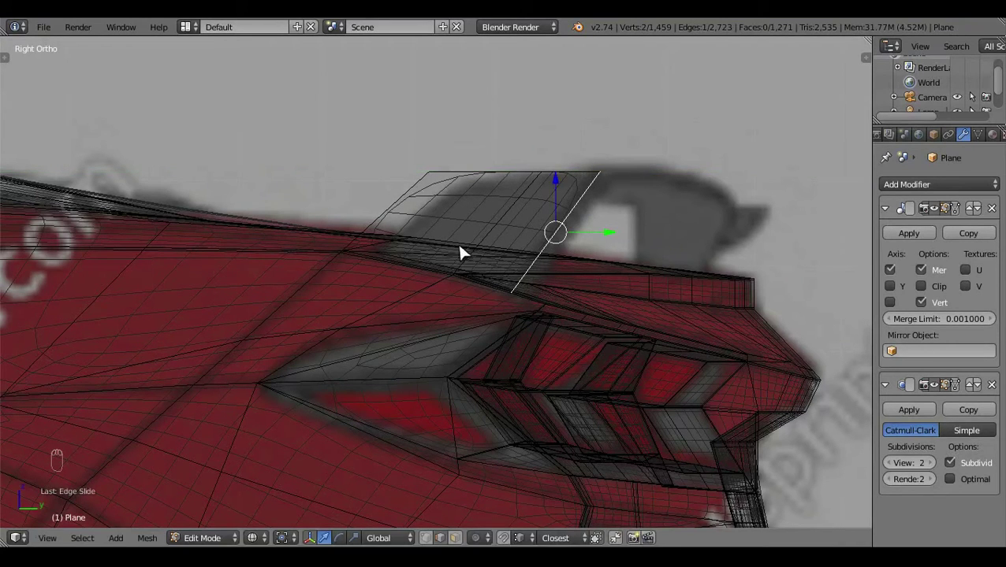
key(ctrl+z)
key(g)
drag(410, 209, 427, 212)
key(g)
click(468, 280)
key(g)
drag(469, 175, 454, 186)
key(a)
key(z)
drag(550, 274, 554, 308)
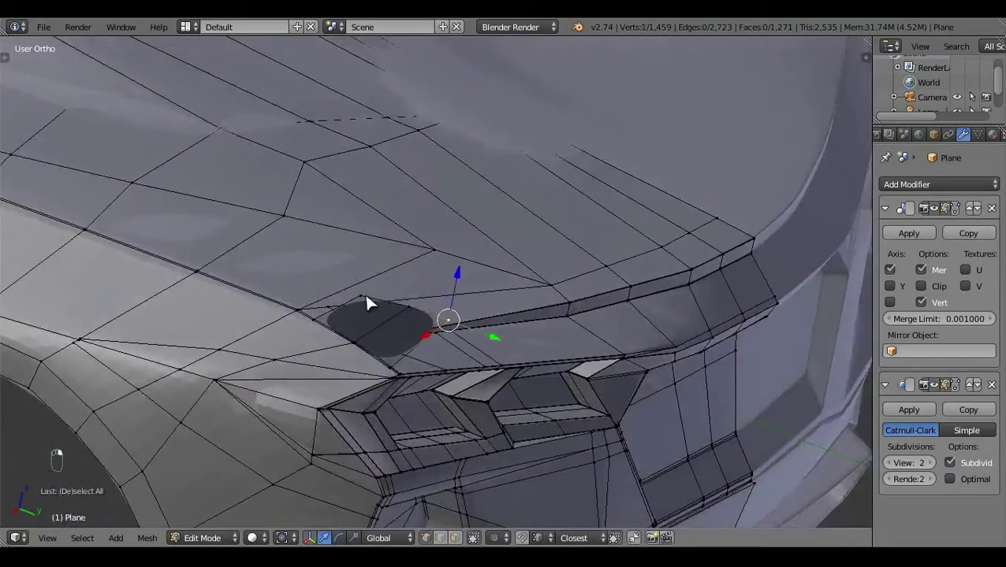
Isolate the mirror piece in top view by selecting its linked vertices and hiding everything else
click(600, 306)
key(KP_7)
key(z)
drag(942, 394, 699, 336)
click(701, 331)
key(ctrl+i)
key(h)
key(ctrl+z)
right_click(481, 328)
key(ctrl+l)
key(ctrl+i)
key(h)
key(z)
Move and extrude the mirror vertices so the new edges follow the top blueprint outline
drag(577, 324, 571, 301)
drag(571, 302, 534, 280)
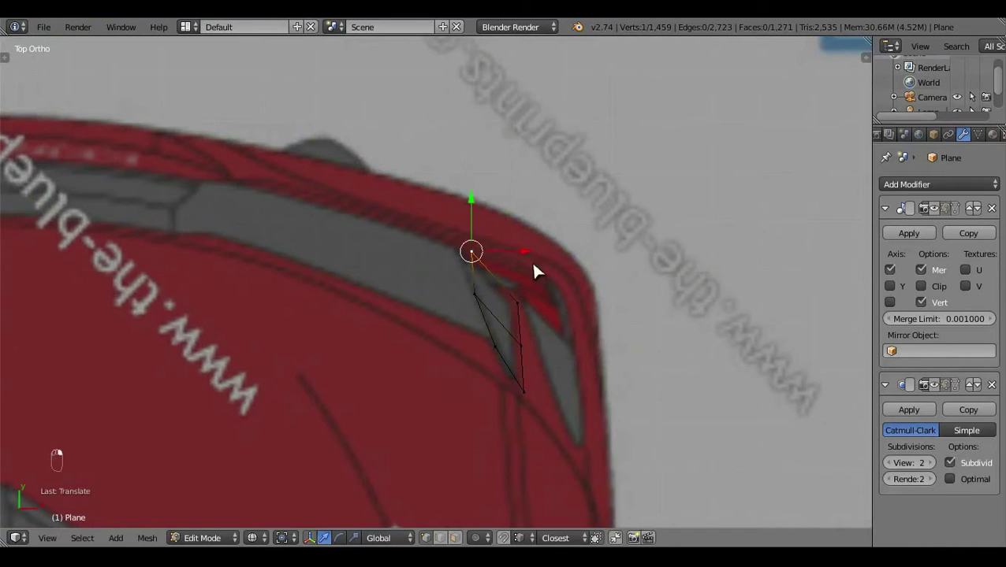
middle_click(529, 257)
drag(519, 253, 531, 366)
key(a)
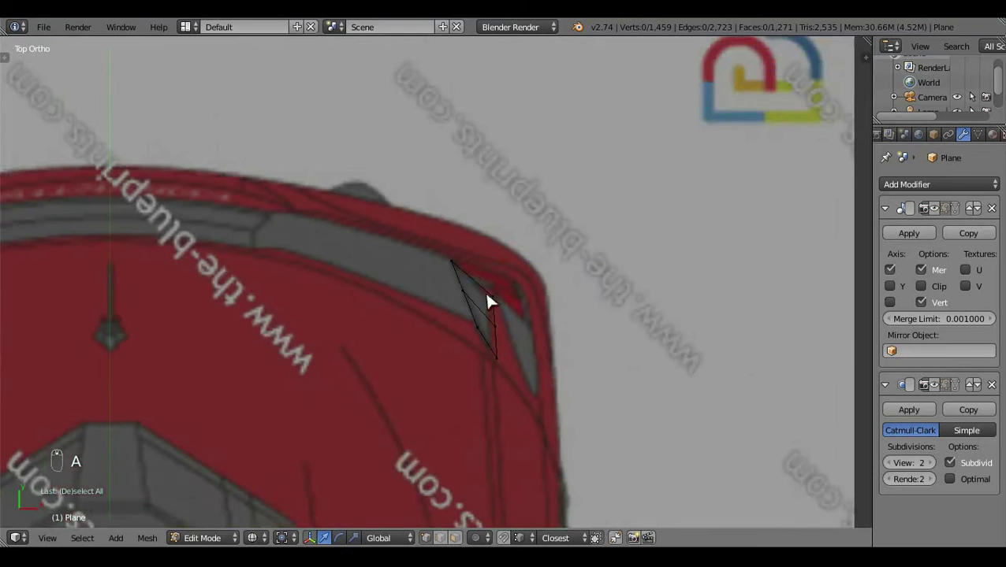
key(e)
drag(467, 374, 397, 380)
drag(466, 406, 634, 404)
key(g)
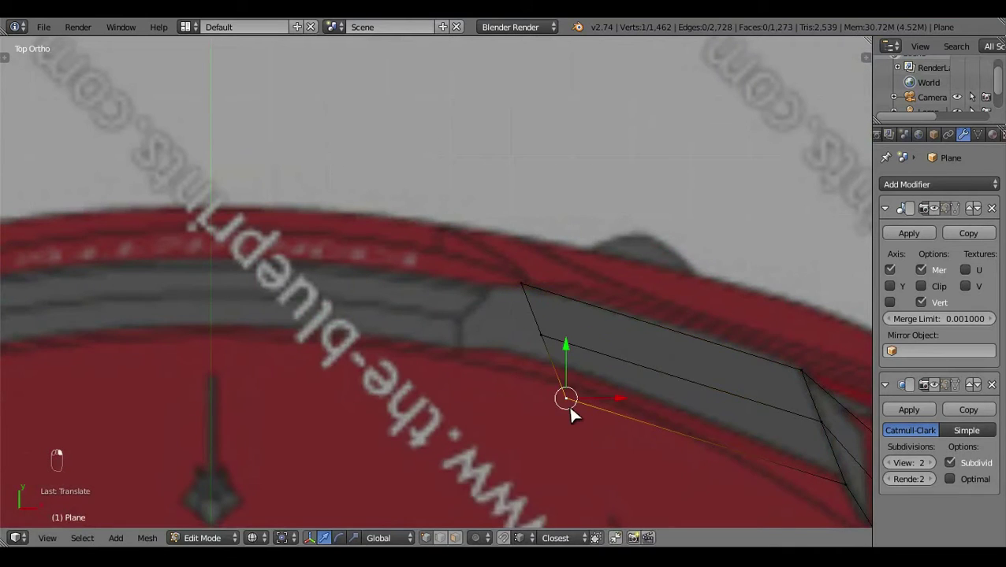
key(g)
click(551, 341)
key(g)
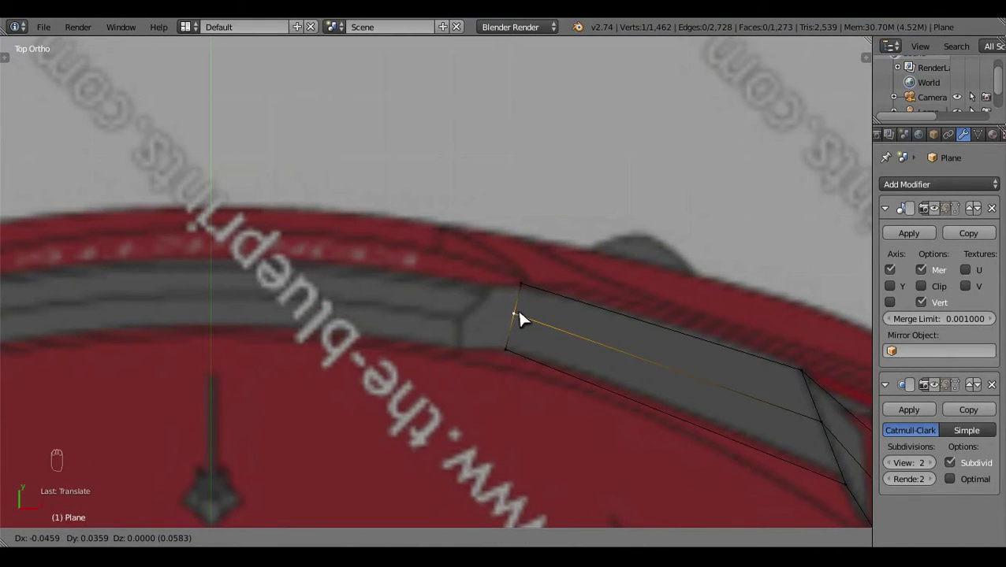
Extrude a further segment of the mirror strip and check it in wireframe from the rear
key(e)
drag(500, 377, 544, 317)
drag(545, 317, 523, 321)
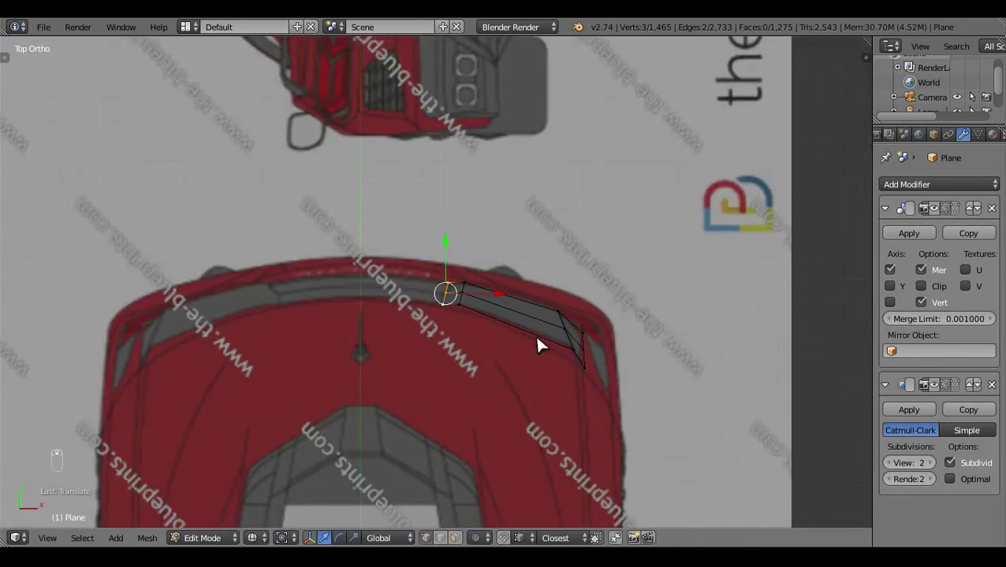
key(a)
key(z)
drag(435, 375, 537, 442)
key(ctrl+KP_1)
drag(538, 442, 487, 352)
key(z)
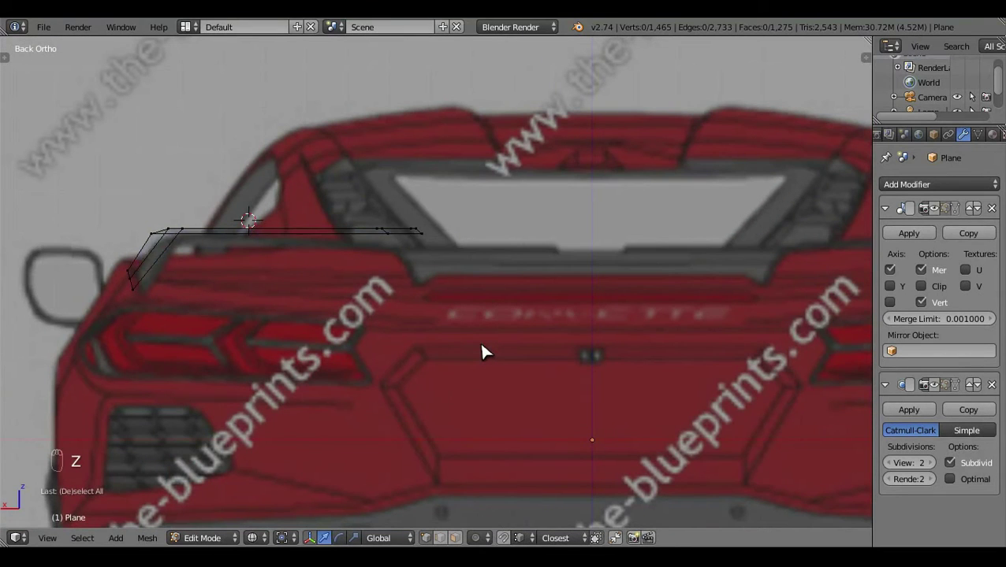
Position the mirror edge against the rear blueprint so its height matches the outline
key(z)
drag(450, 400, 430, 324)
key(z)
key(b)
key(ctrl+KP_1)
drag(430, 324, 409, 184)
drag(386, 185, 467, 295)
key(a)
key(z)
drag(385, 341, 420, 243)
drag(427, 288, 443, 328)
Extrude the outer mirror vertices to their rear position on the back-view blueprint
key(ctrl+KP_1)
key(z)
click(406, 175)
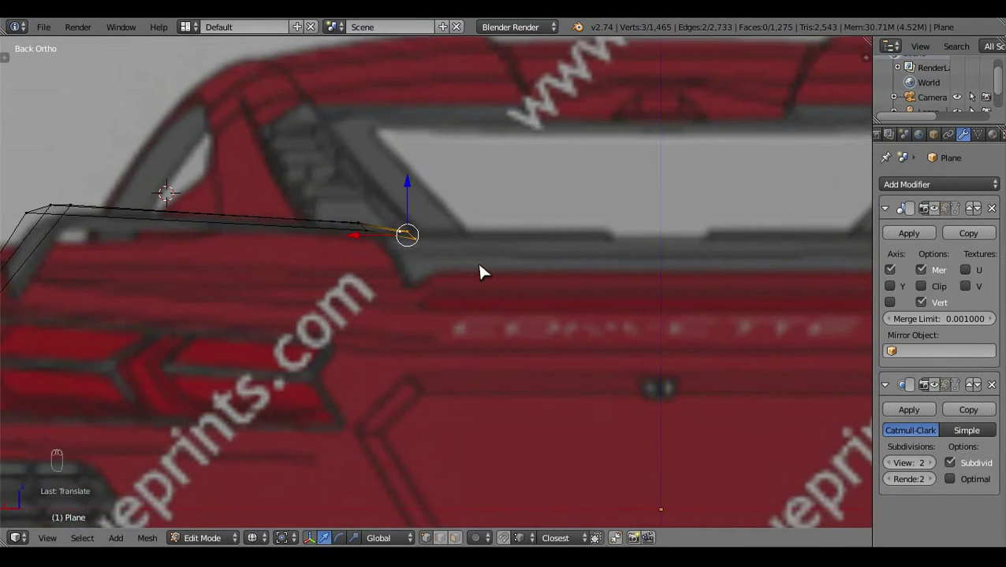
click(414, 203)
key(e)
drag(517, 255, 632, 362)
Check the selection's coordinates, unhide the rest of the mesh and view the smooth body
key(s)
key(n)
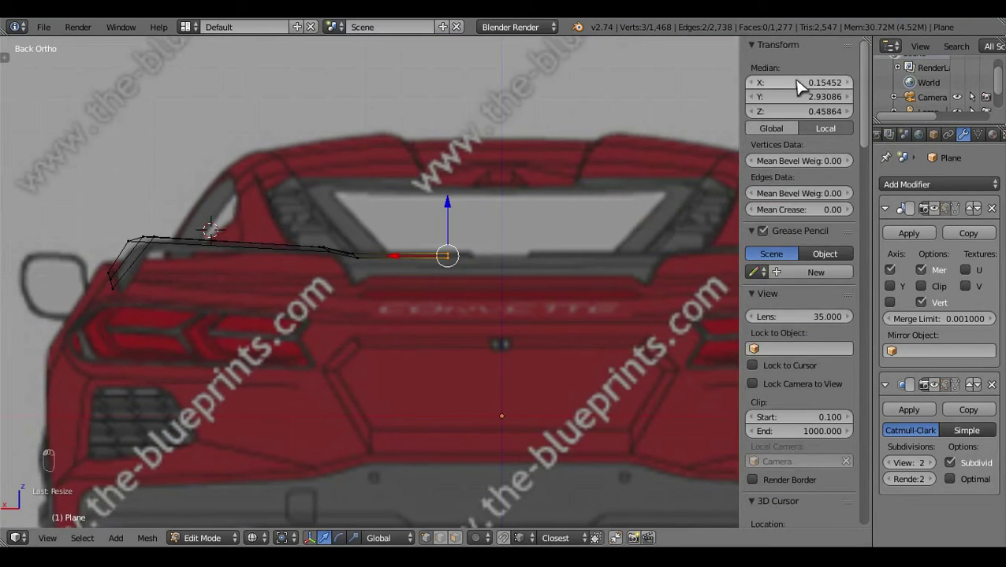
key(n)
key(a)
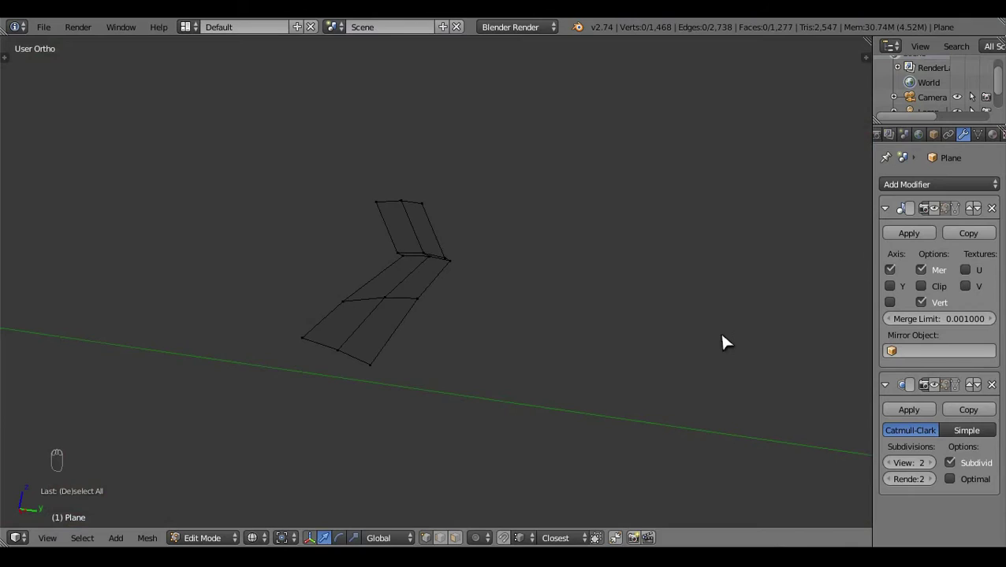
key(alt+h)
key(a)
key(Tab)
key(z)
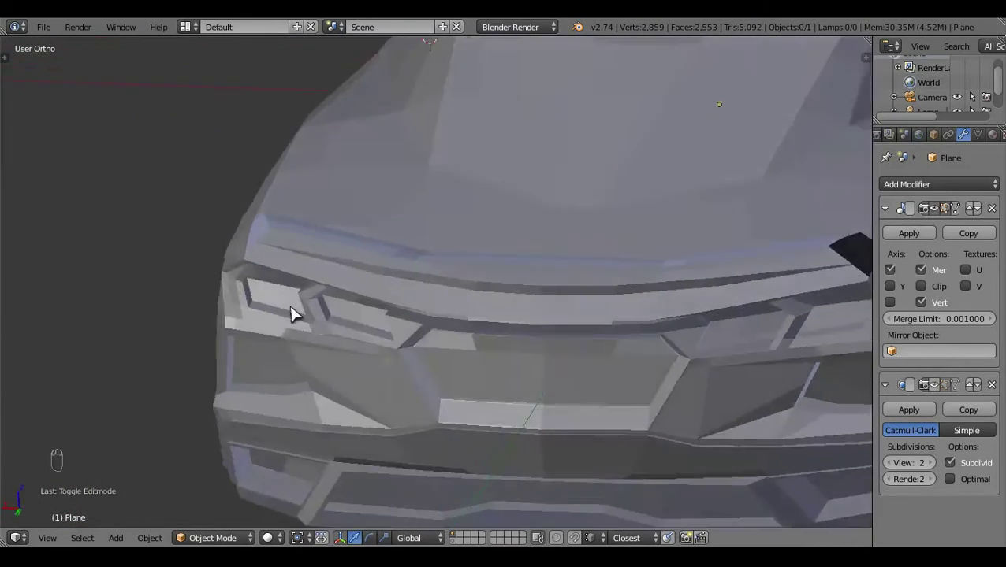
Review the mirror against the top and rear blueprints and return to editing the mesh
key(KP_7)
key(z)
drag(425, 426, 517, 444)
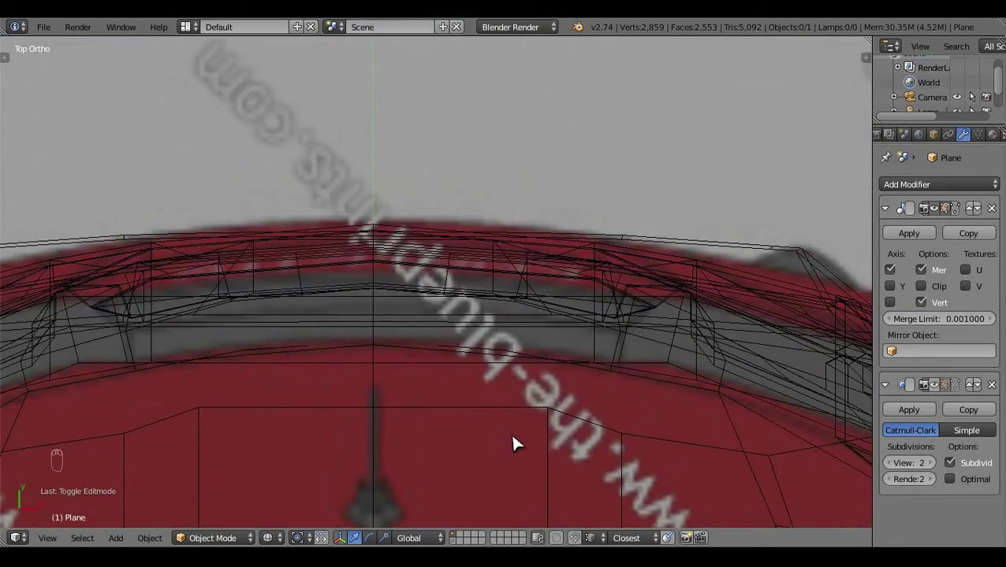
key(z)
key(Tab)
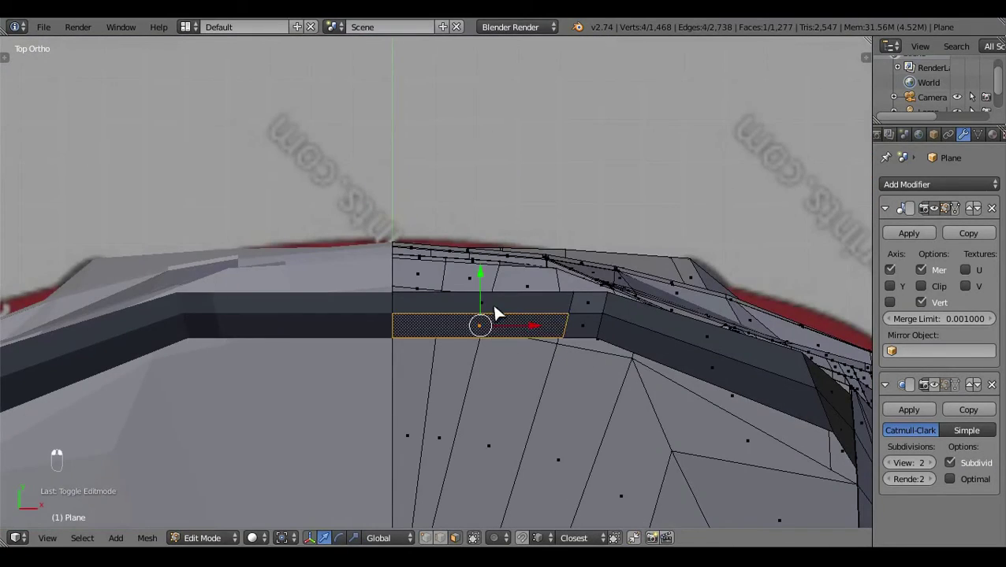
key(ctrl+KP_1)
key(z)
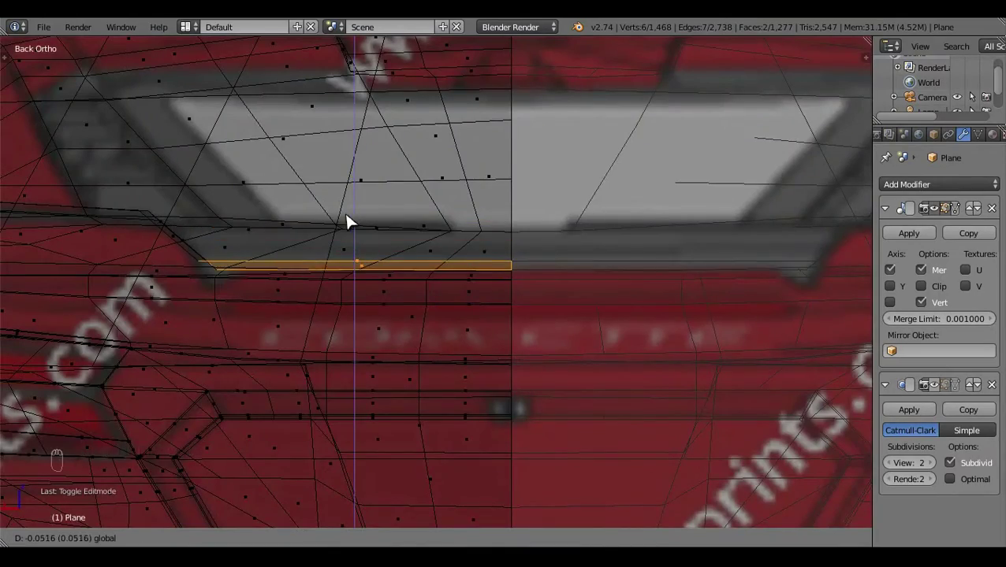
key(a)
key(z)
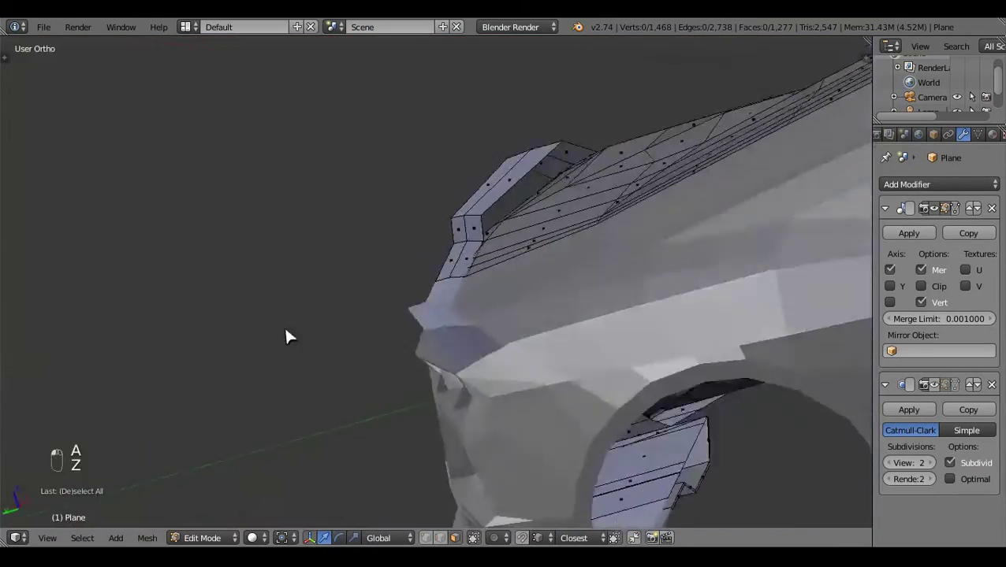
Orbit around the front corner of the body to inspect how the mirror arm sits on it
drag(553, 269, 622, 306)
click(374, 352)
middle_click(565, 394)
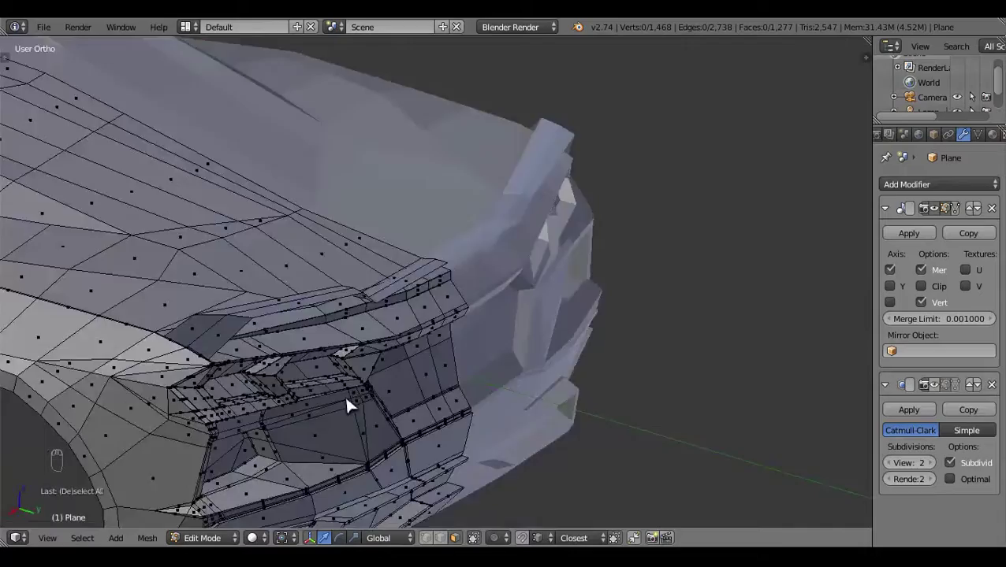
drag(565, 388, 557, 286)
key(z)
key(z)
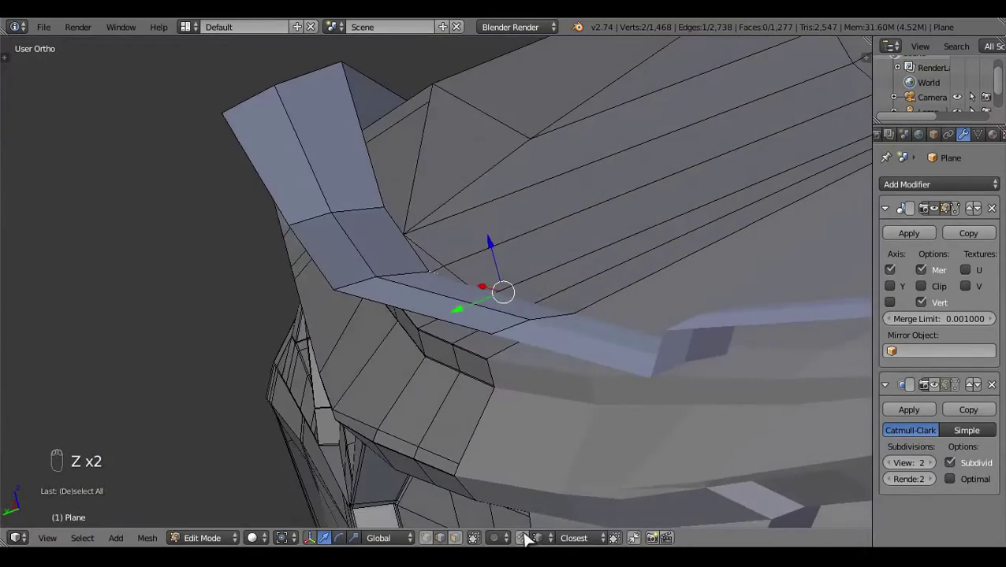
key(a)
key(Tab)
drag(489, 321, 638, 272)
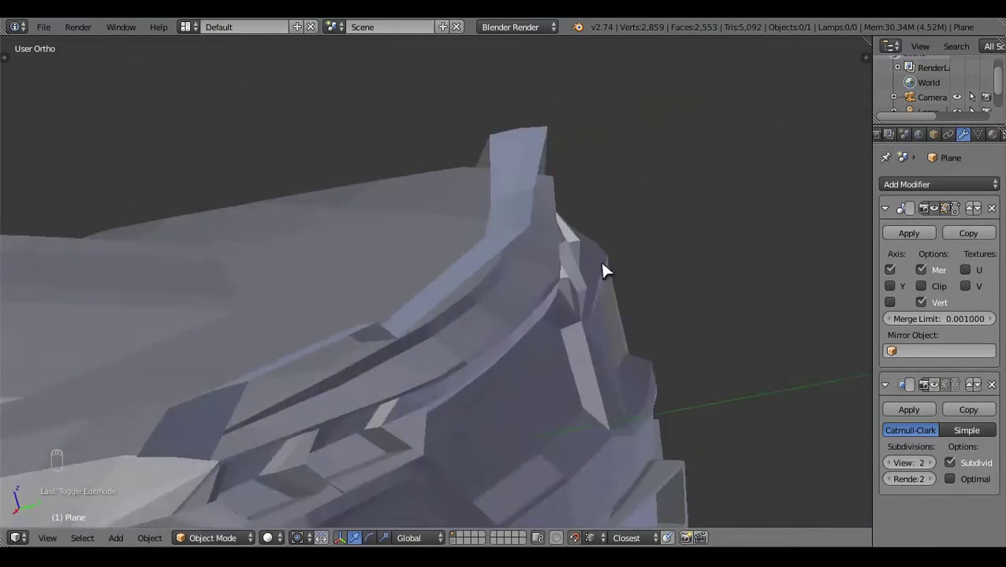
drag(312, 306, 299, 298)
Select a vertex of the mirror head in Right Ortho view over the side blueprint
click(251, 327)
key(Tab)
click(399, 301)
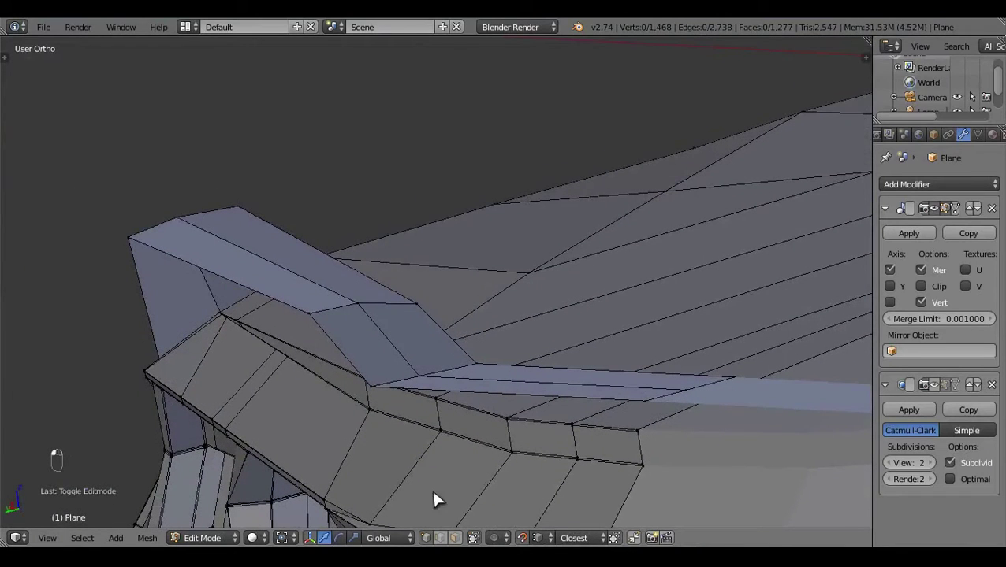
key(KP_3)
drag(576, 369, 493, 404)
key(z)
drag(521, 405, 589, 403)
drag(589, 403, 437, 314)
click(437, 314)
right_click(437, 314)
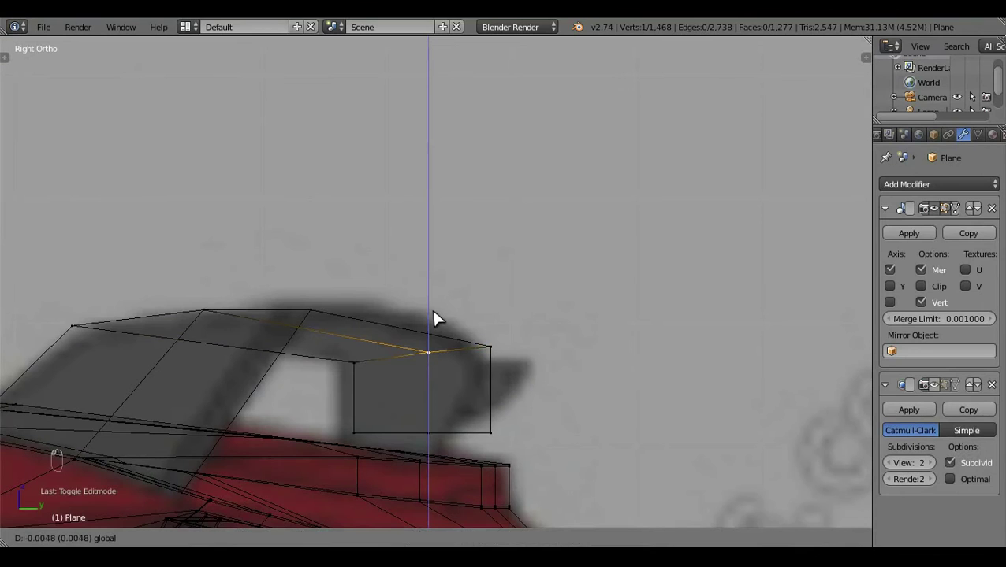
Zoom in on the mirror head and select its bottom edge and adjoining vertices
key(a)
middle_click(374, 262)
key(a)
key(z)
key(z)
drag(562, 397, 454, 367)
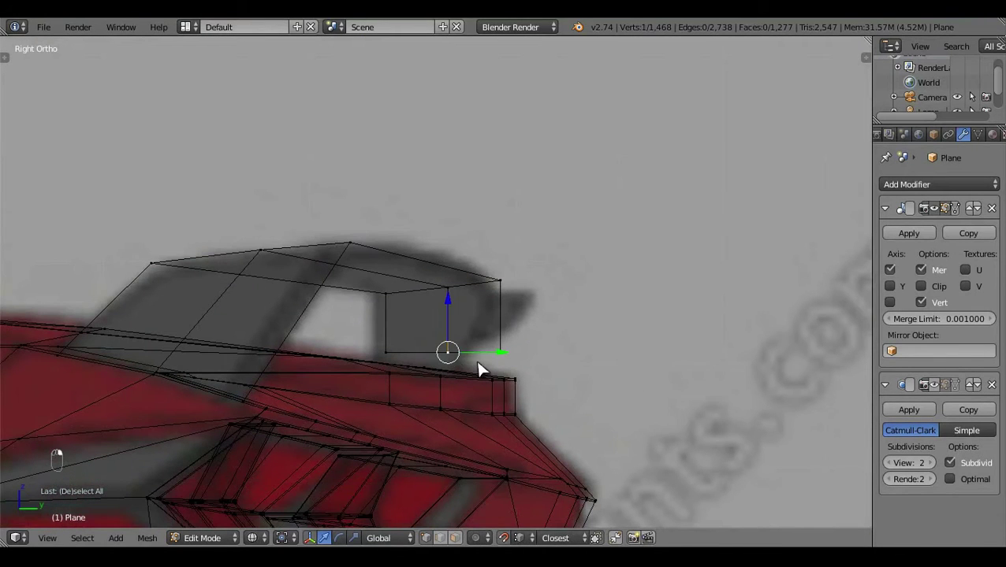
key(c)
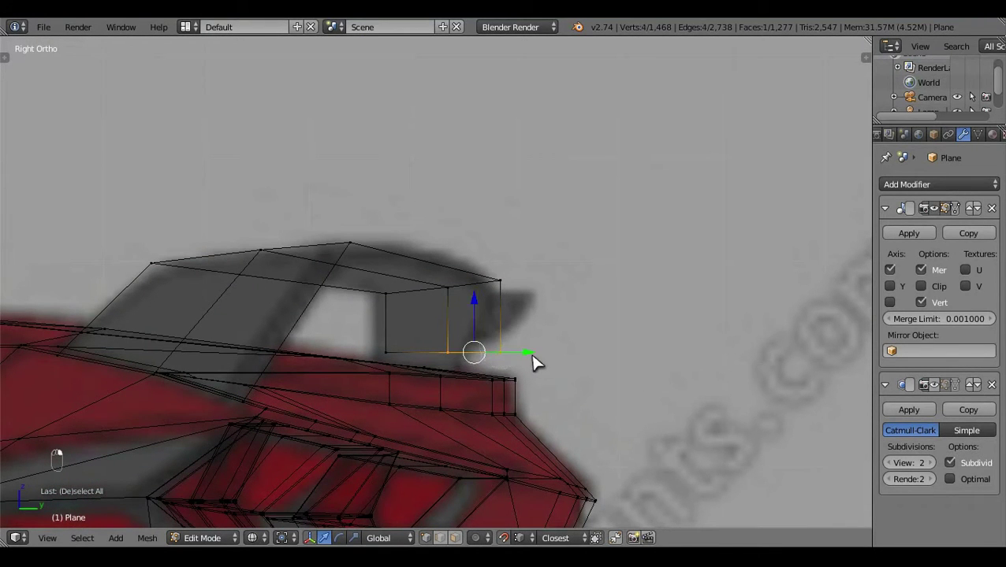
click(539, 364)
right_click(539, 363)
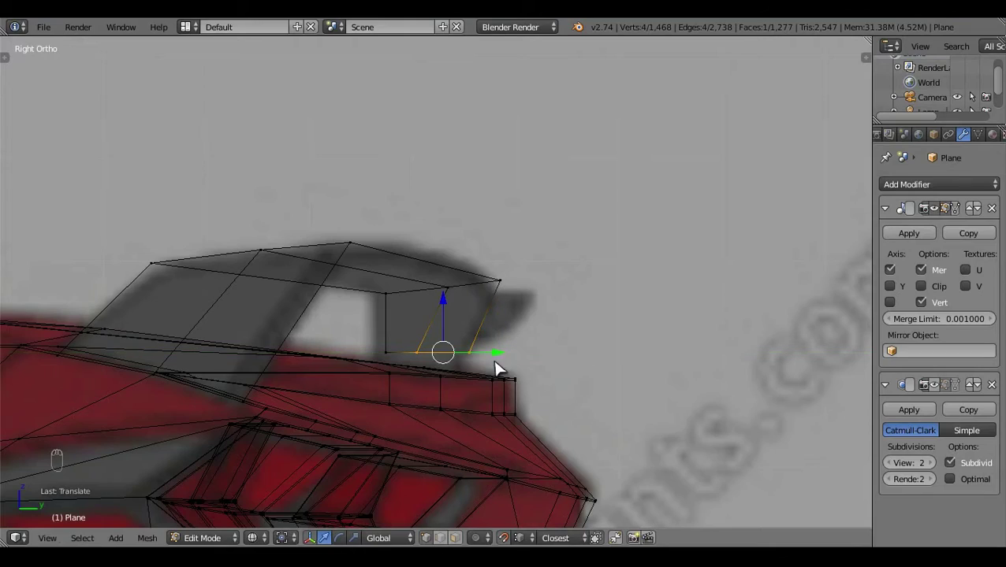
Move the selected mirror head vertices to line up with the side blueprint
key(c)
key(a)
drag(586, 324, 450, 325)
key(z)
click(542, 294)
drag(542, 294, 437, 333)
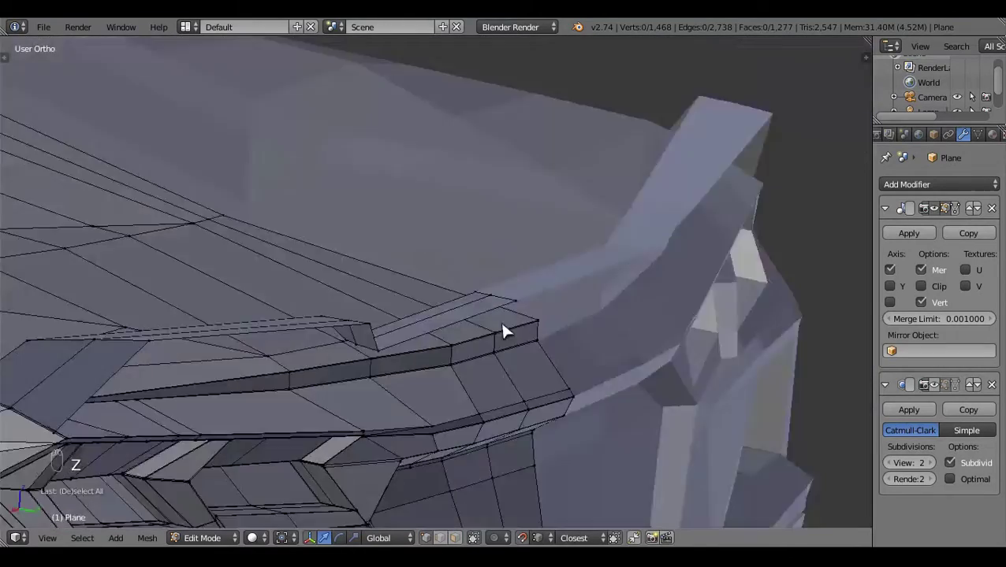
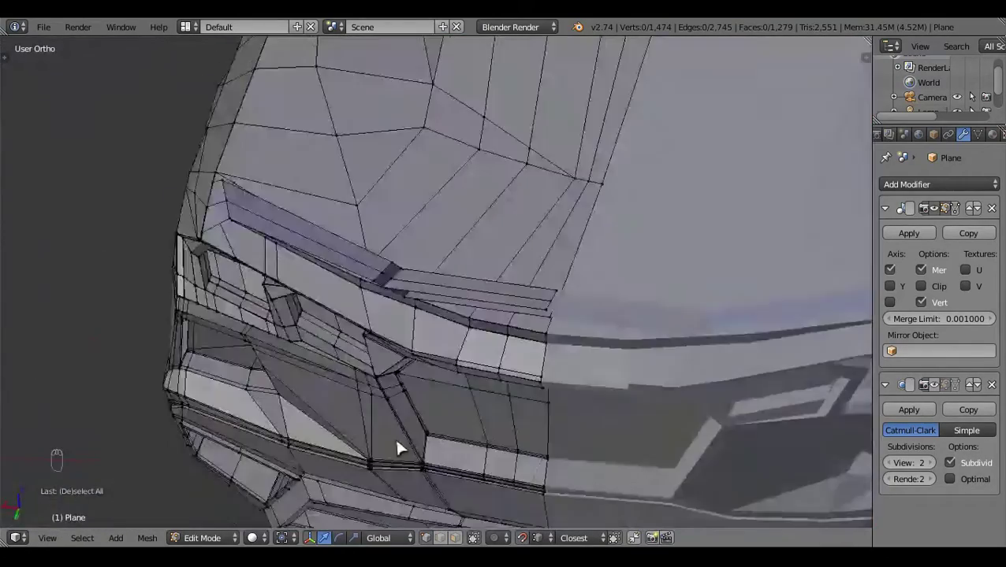
Loop-select the front lip edges and extrude them along Z in Back ortho view
drag(401, 388, 445, 518)
click(444, 518)
key(z)
key(z)
drag(309, 269, 308, 386)
drag(309, 386, 316, 285)
key(ctrl+l)
drag(315, 284, 370, 352)
key(ctrl+KP_1)
drag(427, 386, 134, 210)
key(e)
key(z)
click(452, 243)
Nudge the extruded lip edges into place and review the shaded body from the rear
key(c)
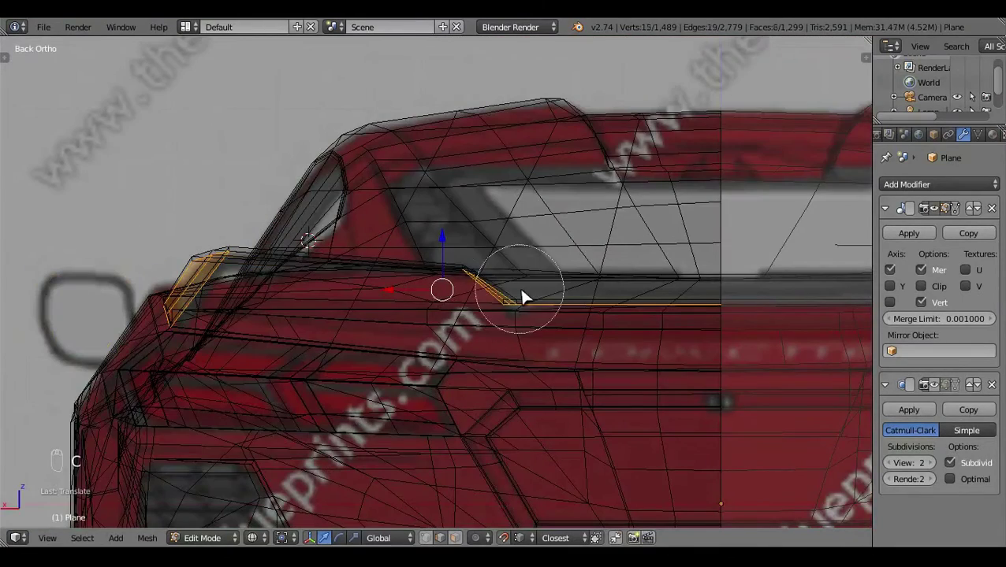
drag(525, 355, 584, 394)
key(c)
key(ctrl+KP_1)
key(z)
key(z)
click(211, 309)
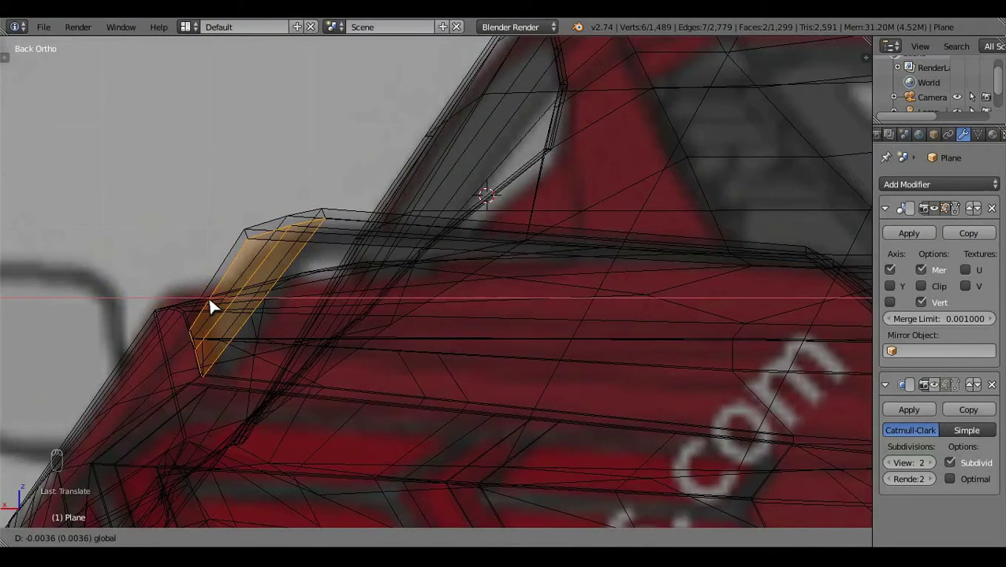
key(z)
key(a)
key(Tab)
drag(357, 337, 328, 341)
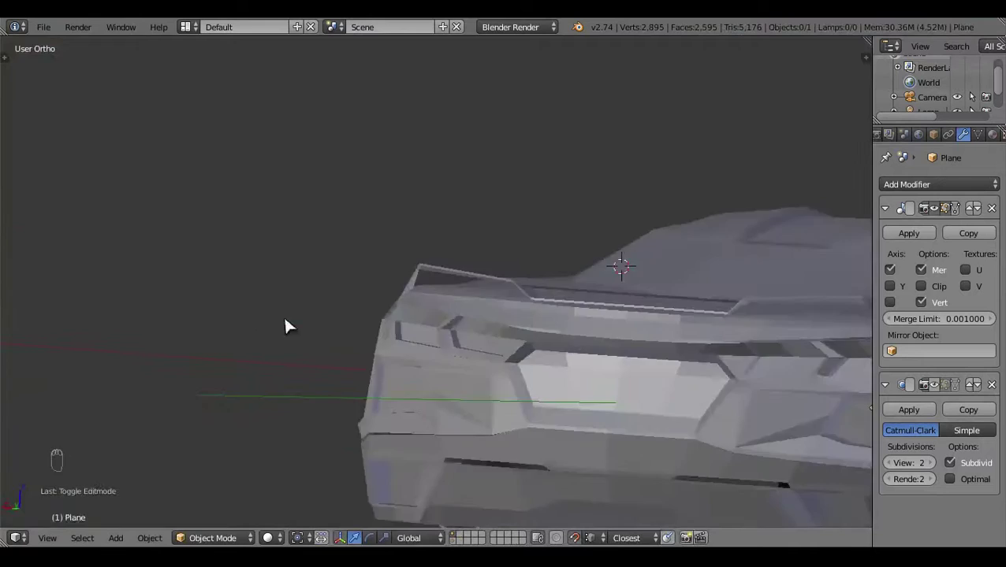
Back in Edit Mode, loop-select the lip again and extrude a second thin face strip
key(ctrl+KP_1)
drag(635, 397, 329, 367)
click(321, 366)
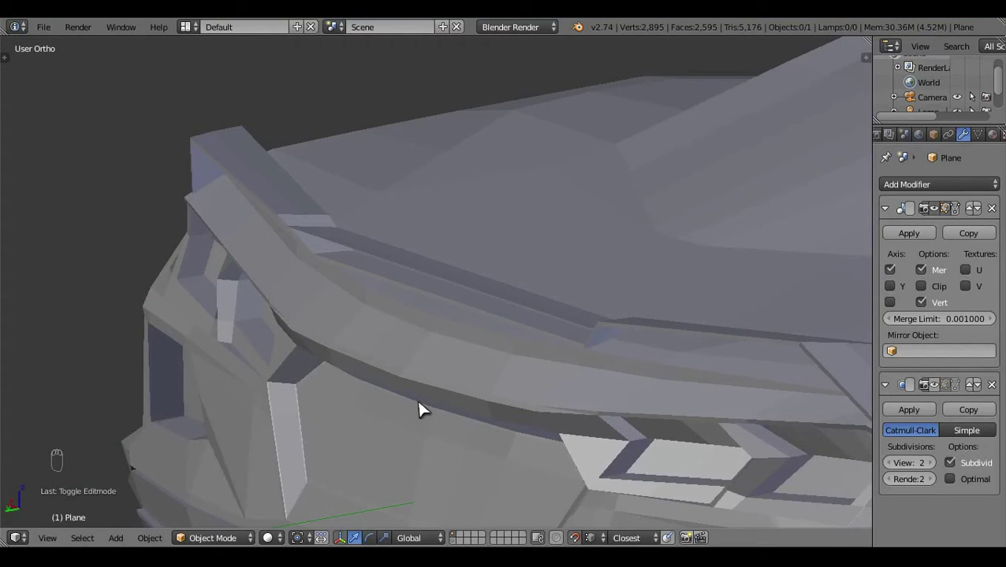
key(ctrl+KP_1)
key(Tab)
middle_click(474, 378)
key(ctrl+l)
key(e)
click(438, 243)
key(a)
key(z)
key(z)
Check the new strip in shaded and wireframe, then compare it with the top-view blueprint
key(Tab)
click(430, 319)
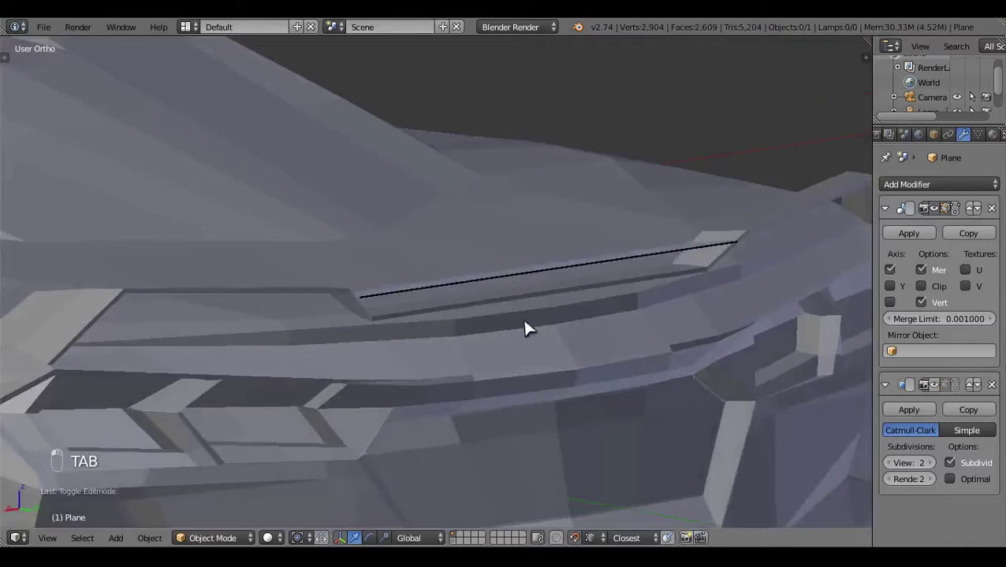
key(Tab)
click(278, 367)
key(z)
click(430, 342)
key(z)
key(KP_7)
key(z)
key(z)
key(z)
click(432, 387)
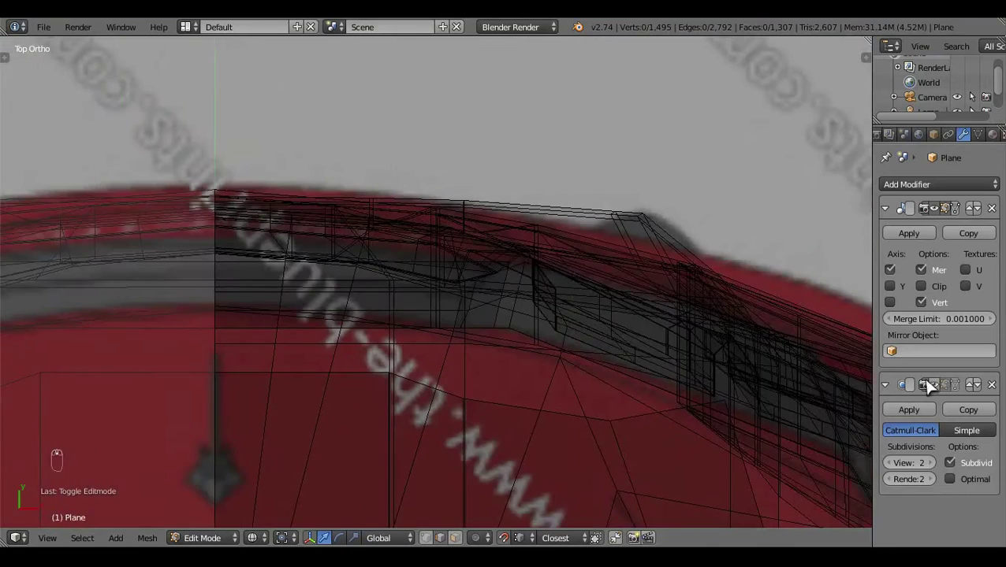
Select the lower lip edges in Top ortho view, undoing a stray pick along the way
drag(721, 410, 534, 400)
key(z)
drag(507, 374, 465, 540)
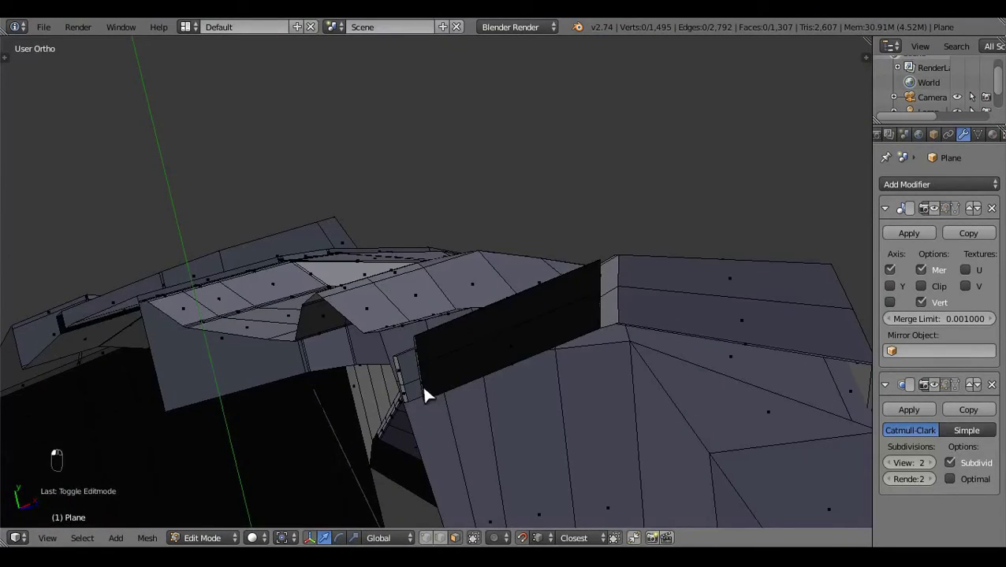
drag(421, 368, 444, 363)
right_click(445, 363)
key(KP_7)
key(z)
click(374, 306)
key(ctrl+z)
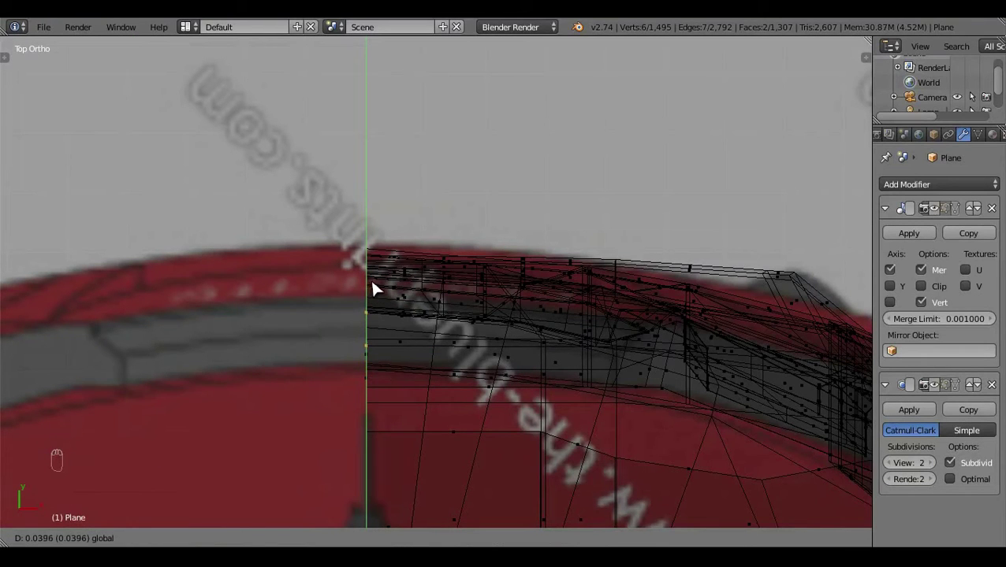
key(a)
key(z)
key(z)
key(z)
Add a loop cut for the lower trim, loop-select it, recalculate normals and view it shaded
key(ctrl+r)
key(z)
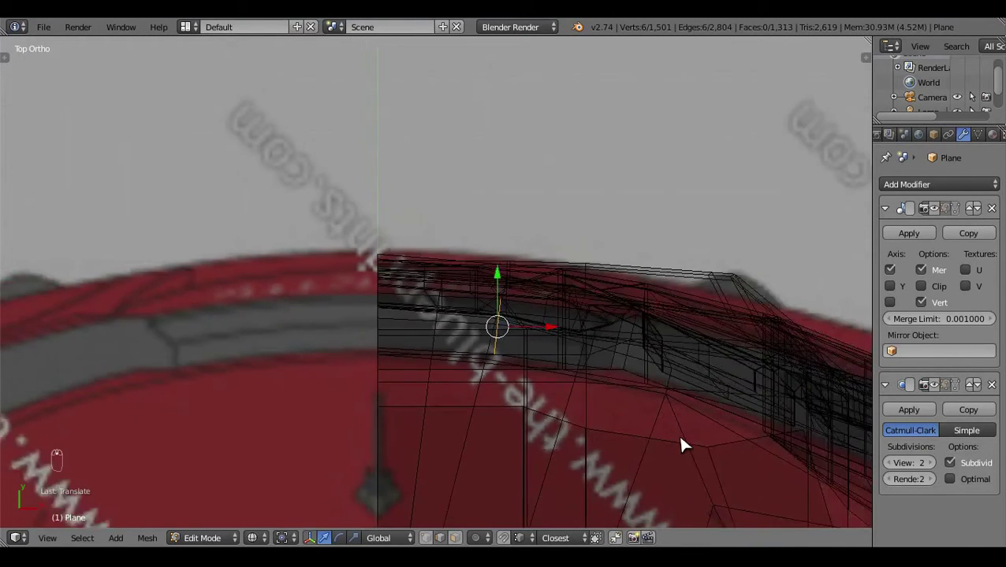
key(a)
key(z)
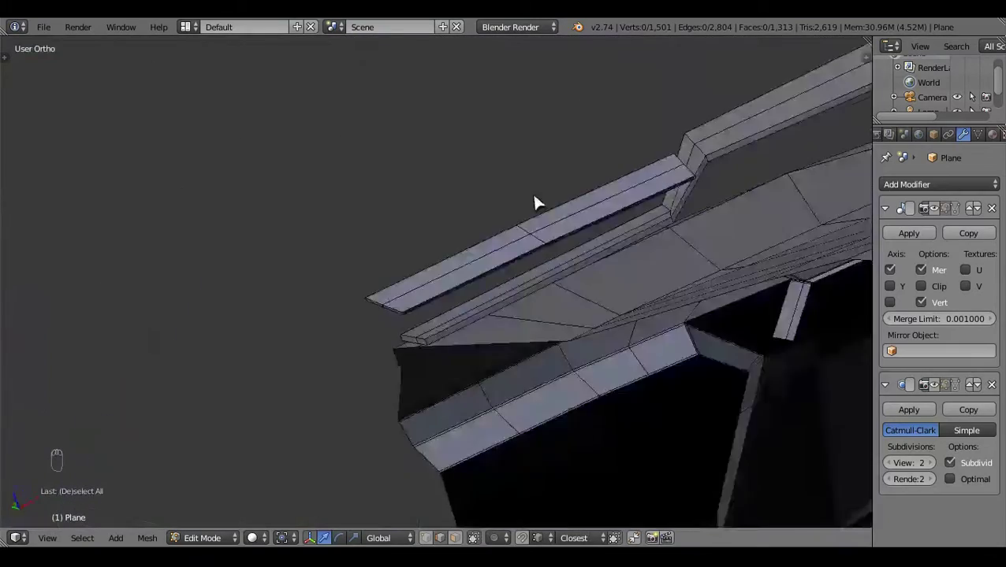
drag(515, 261, 570, 330)
key(ctrl+l)
key(ctrl+n)
key(a)
key(Tab)
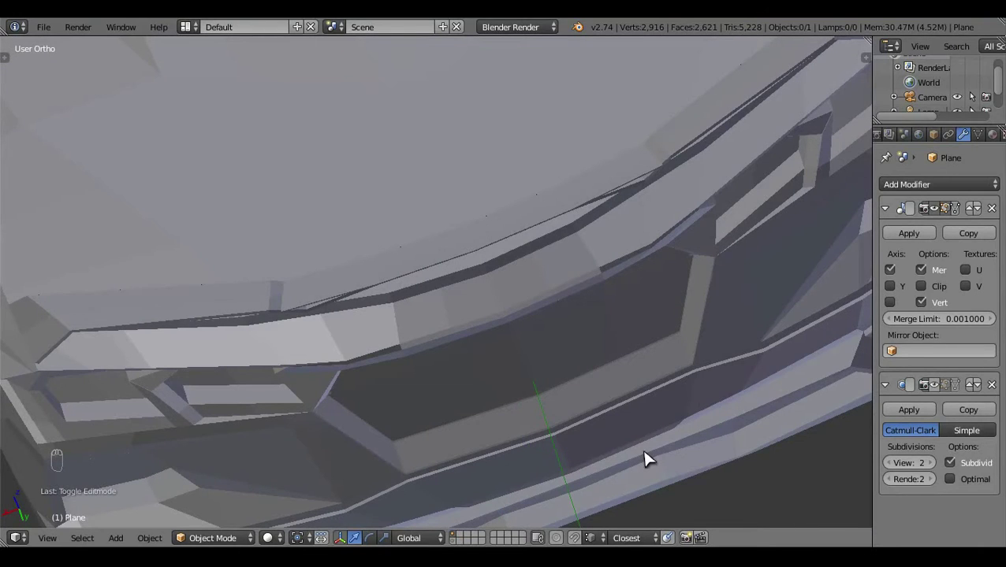
Inspect the front trim from an angle, then return to Top ortho wireframe over the blueprint
drag(355, 222, 439, 250)
key(Tab)
middle_click(478, 426)
drag(619, 438, 668, 463)
drag(488, 400, 362, 485)
key(KP_7)
middle_click(557, 390)
key(z)
drag(619, 304, 628, 387)
key(z)
key(a)
key(z)
key(z)
Drag the lower trim vertices so the strip follows the blueprint's curved body edge
drag(528, 406, 459, 400)
drag(481, 478, 300, 394)
key(z)
drag(300, 394, 398, 429)
drag(321, 421, 399, 428)
key(KP_7)
drag(364, 364, 473, 324)
key(a)
Realign the remaining trim edge vertices from above to match the blueprint outline
middle_click(471, 325)
key(z)
drag(499, 377, 451, 402)
drag(456, 409, 358, 221)
key(z)
drag(358, 221, 480, 270)
key(c)
drag(480, 269, 414, 290)
Verify the realigned trim strip in top view and in the shaded preview, then resume editing
key(KP_7)
key(a)
key(z)
key(z)
key(z)
key(Tab)
drag(425, 408, 412, 398)
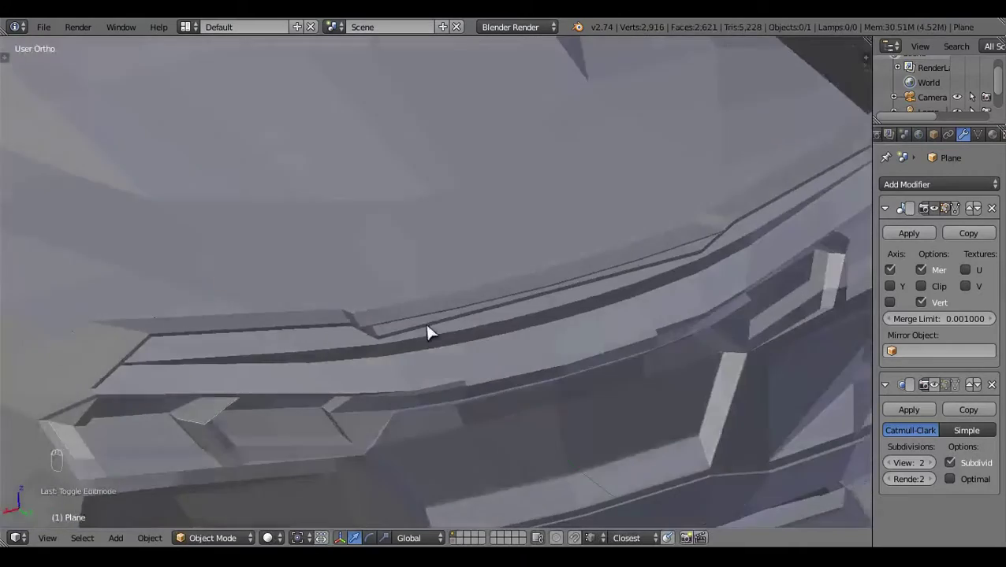
key(Tab)
drag(275, 430, 281, 386)
key(z)
key(c)
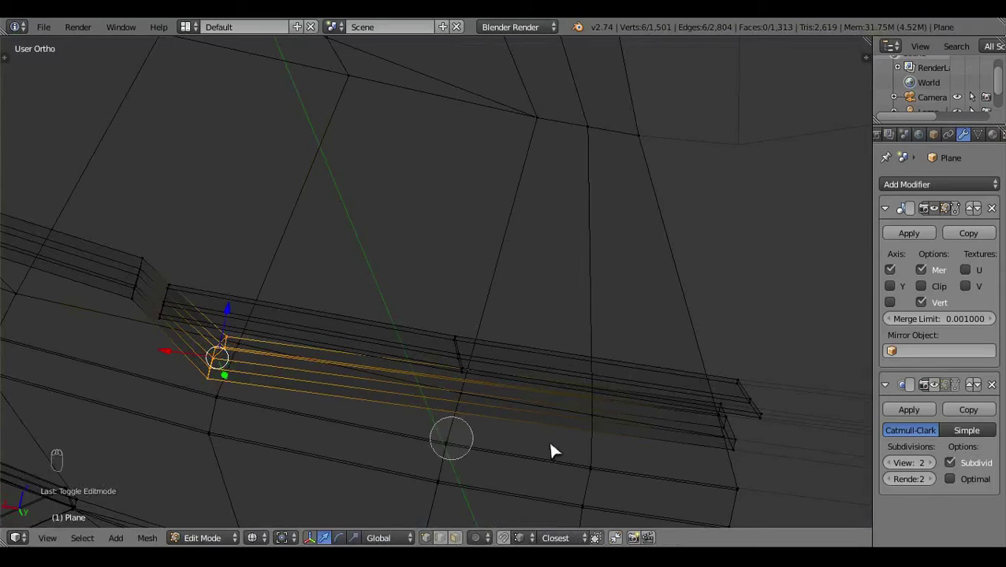
Select the trim strip's end vertices in Top ortho view and merge them to reduce the tip
key(a)
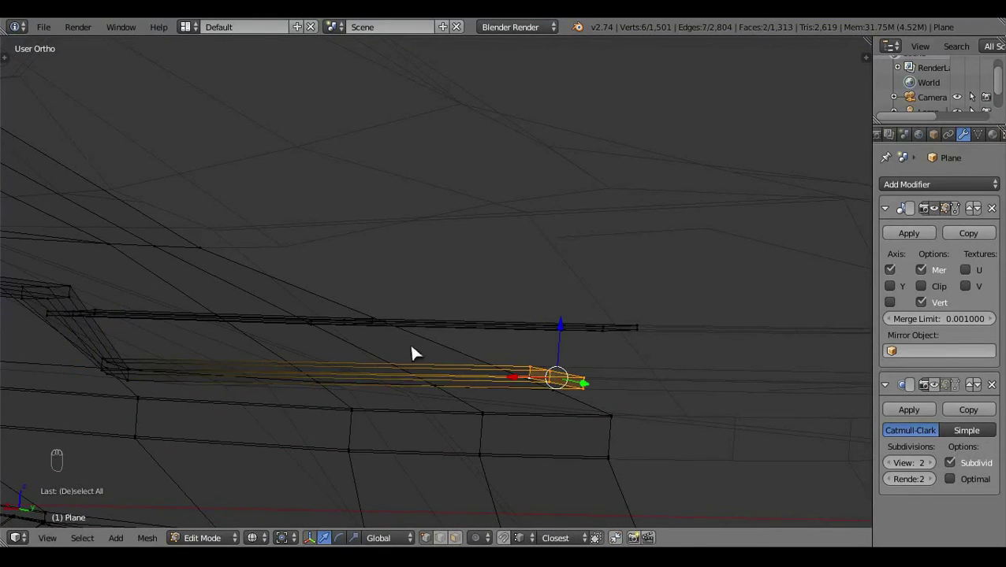
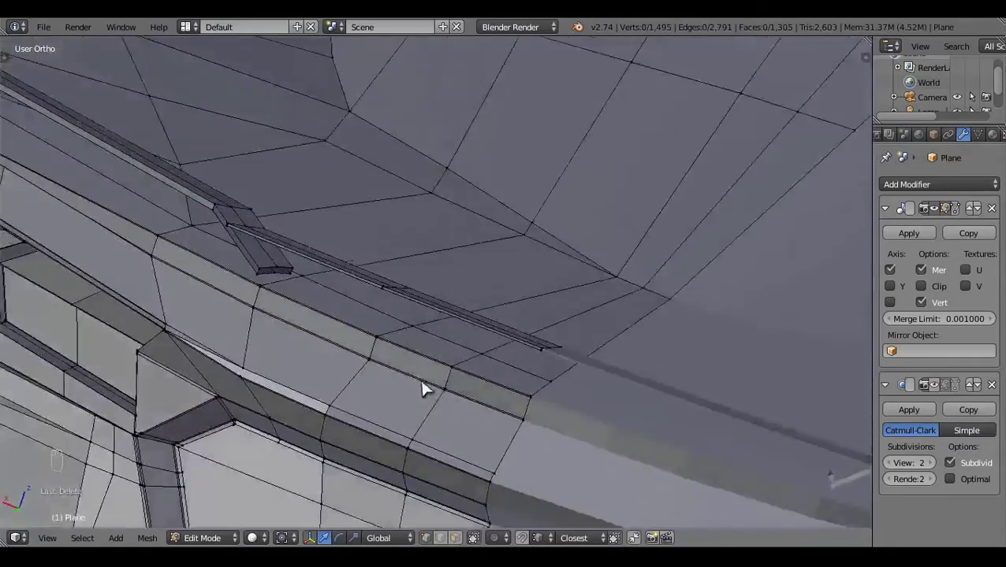
drag(461, 392, 477, 261)
key(KP_7)
key(z)
click(429, 385)
key(a)
key(c)
drag(347, 383, 362, 387)
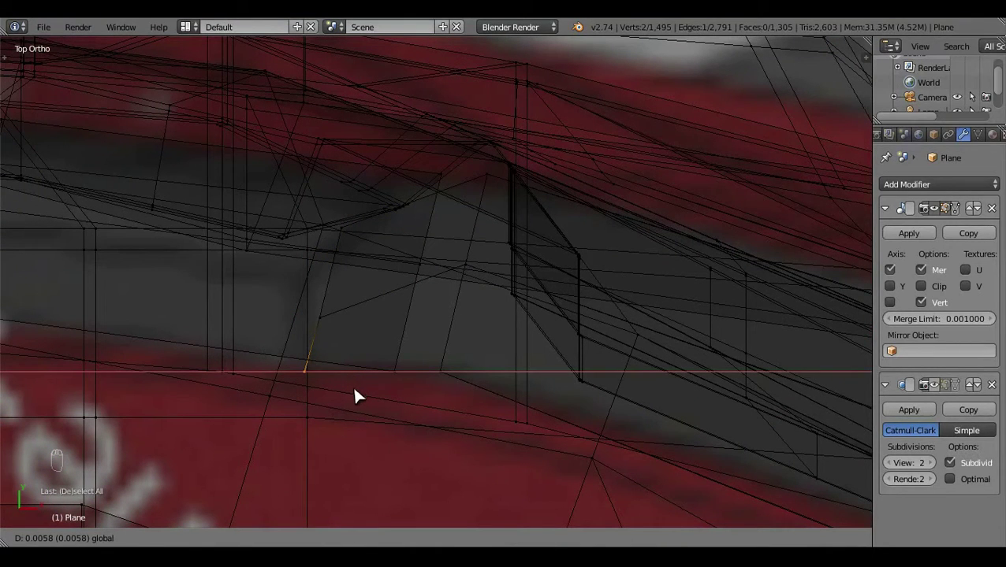
key(z)
key(a)
In Back ortho view, box-select the strip tip and grab it down into the body
key(ctrl+KP_1)
key(z)
click(588, 404)
key(b)
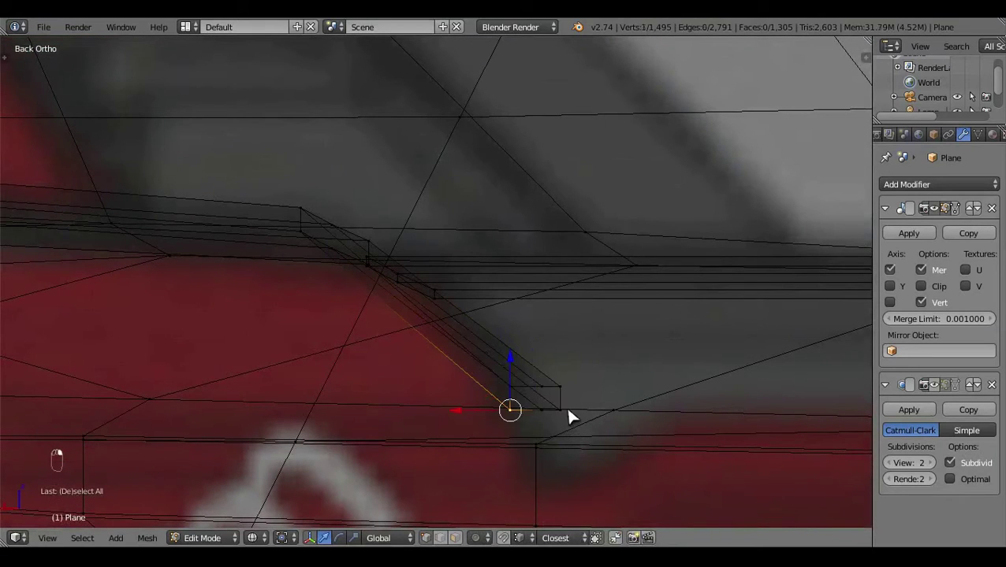
key(g)
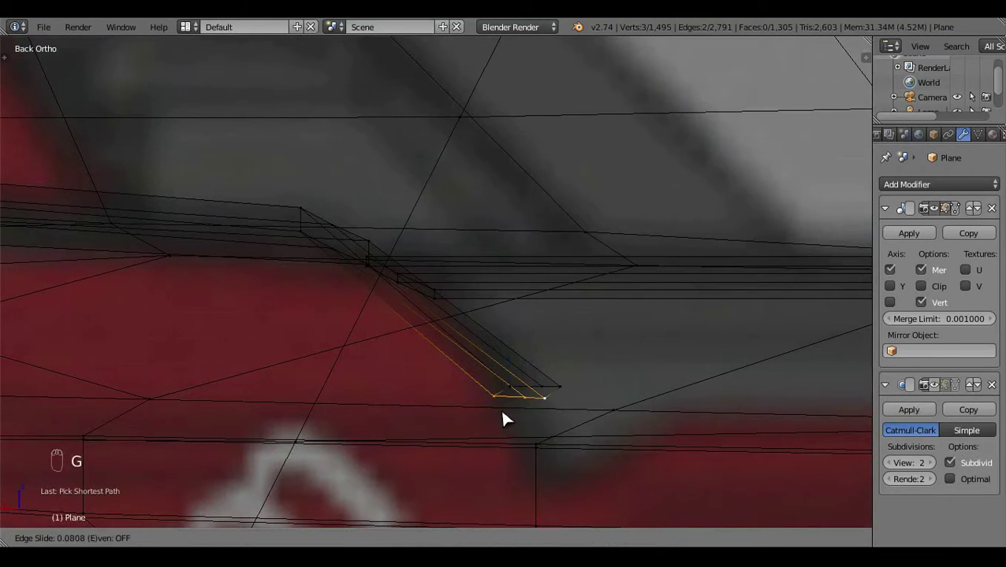
key(c)
key(g)
key(z)
key(a)
middle_click(542, 424)
Undo one stray move, then review the bent-down trim tip on the shaded body from the front
key(Tab)
key(Tab)
key(z)
key(ctrl+z)
drag(578, 394, 502, 335)
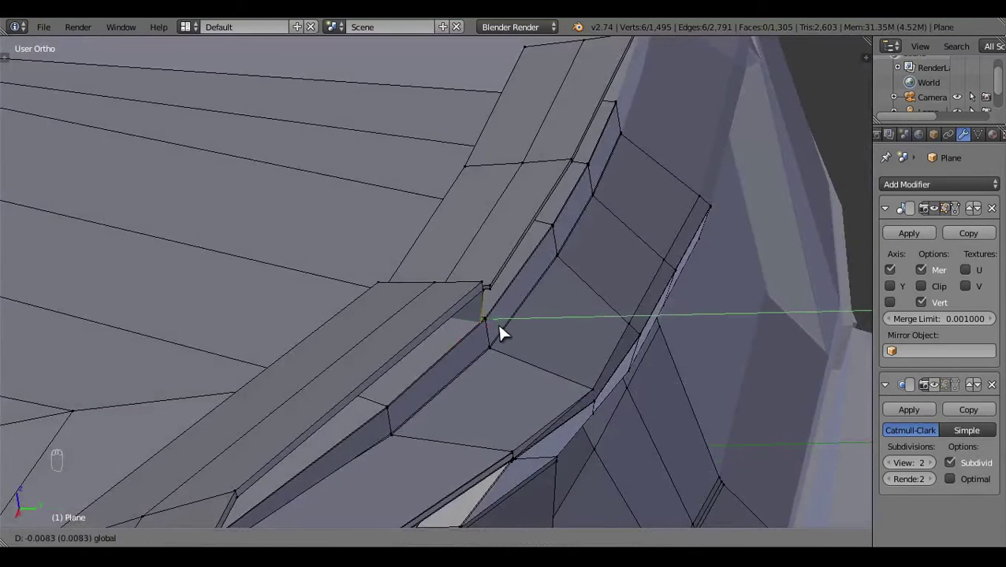
key(a)
key(Tab)
drag(355, 376, 249, 421)
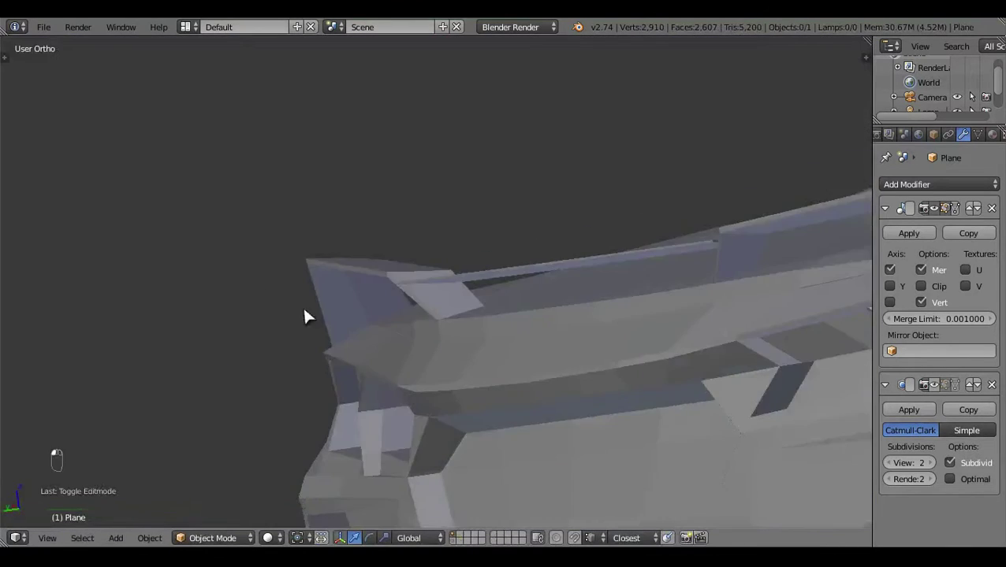
Enter Edit Mode on the trim and try nudging the corner vertices, undoing the first misplaced moves
key(Tab)
drag(444, 539, 250, 379)
key(z)
key(z)
click(308, 296)
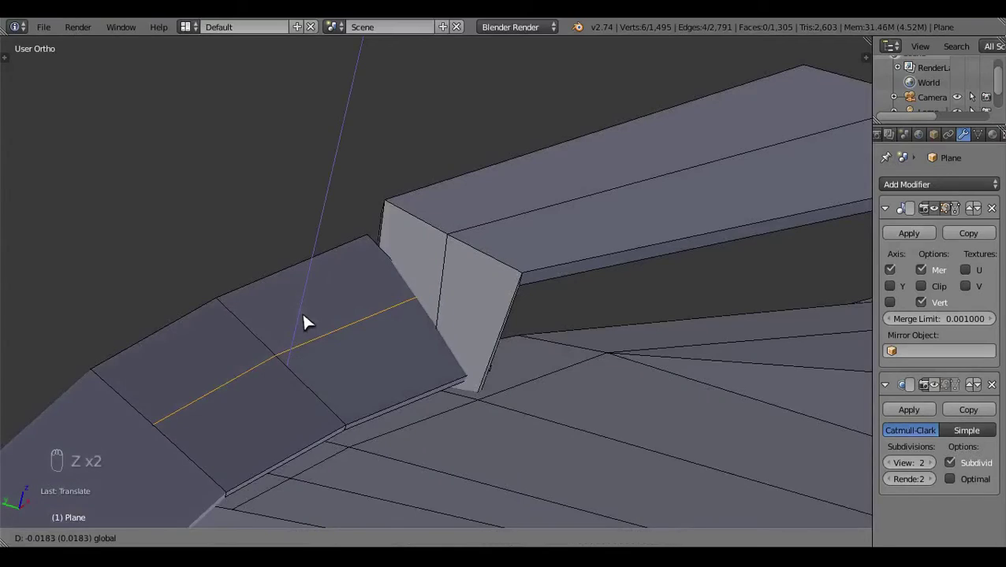
key(a)
click(545, 394)
click(473, 386)
drag(461, 371, 525, 358)
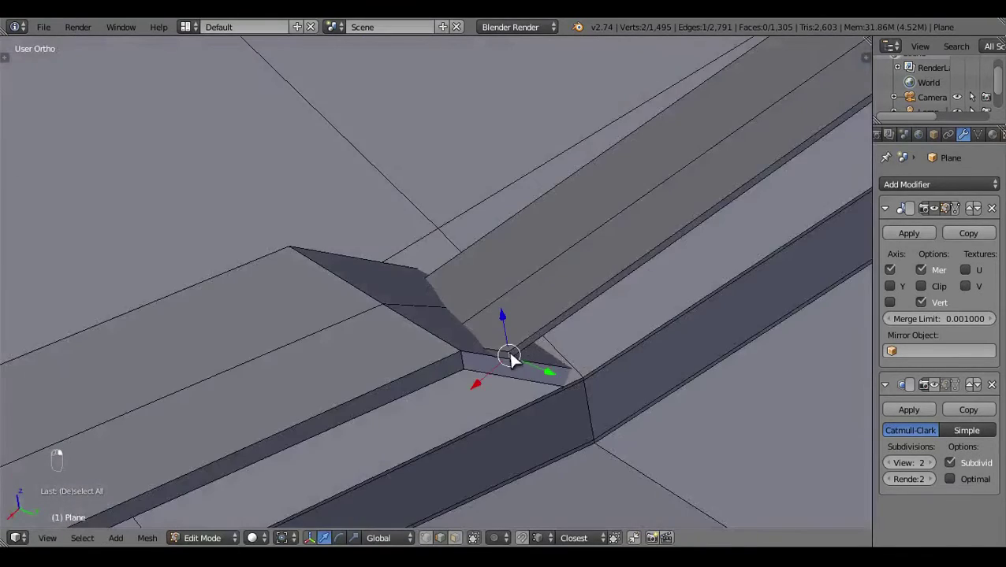
key(z)
drag(404, 417, 424, 419)
key(KP_7)
drag(560, 138, 623, 172)
key(a)
key(z)
drag(481, 319, 450, 215)
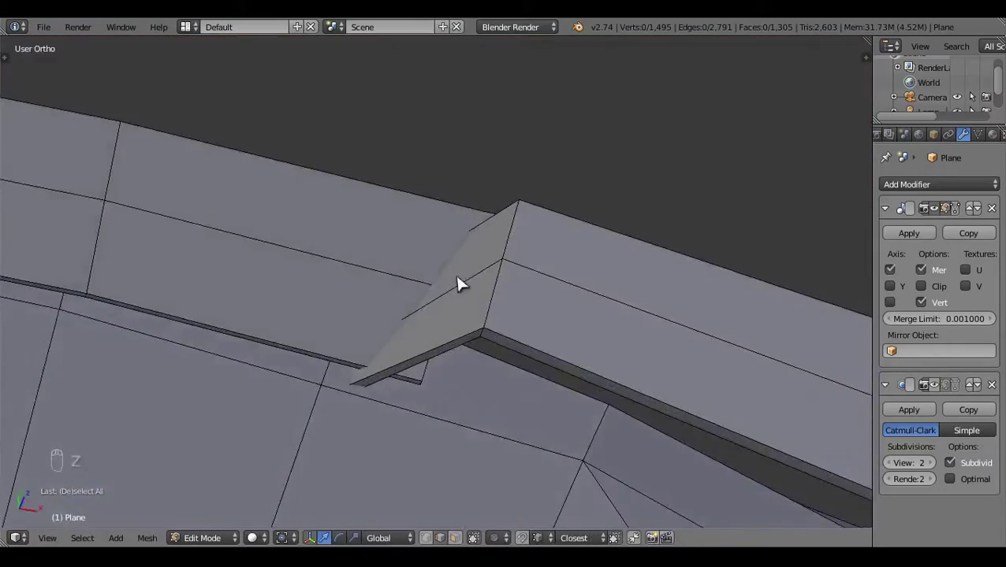
drag(469, 350, 575, 351)
key(ctrl+z)
Reselect the corner vertices in Top ortho wireframe and reposition them where the trim bar meets the side piece
key(a)
drag(408, 347, 338, 393)
drag(444, 381, 502, 353)
key(z)
drag(550, 405, 520, 339)
drag(480, 372, 504, 343)
key(KP_7)
key(z)
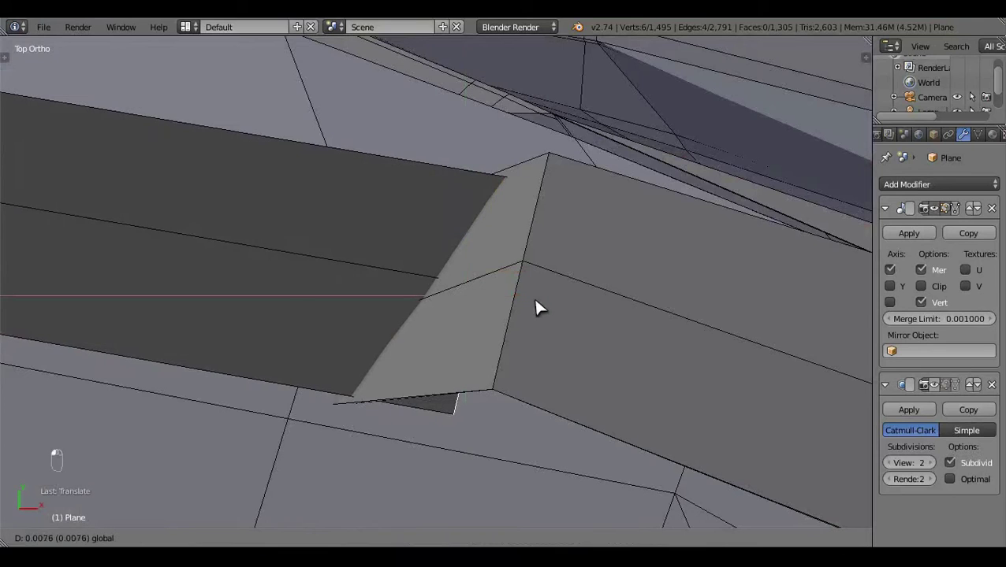
key(z)
drag(545, 345, 516, 285)
key(c)
key(z)
key(z)
click(492, 301)
key(z)
key(g)
key(ctrl+z)
Grab and snap the remaining corner vertices along constrained axes until the trim corner is clean
key(a)
key(c)
drag(506, 398, 431, 431)
key(c)
key(z)
key(g)
key(z)
key(z)
key(a)
drag(474, 317, 406, 204)
key(z)
key(g)
key(KP_7)
key(z)
key(z)
key(g)
drag(539, 425, 525, 319)
key(a)
key(z)
Leave Edit Mode and orbit to review the finished trim on the car body
key(Tab)
drag(617, 332, 564, 429)
drag(416, 350, 444, 361)
middle_click(685, 398)
drag(686, 406, 651, 402)
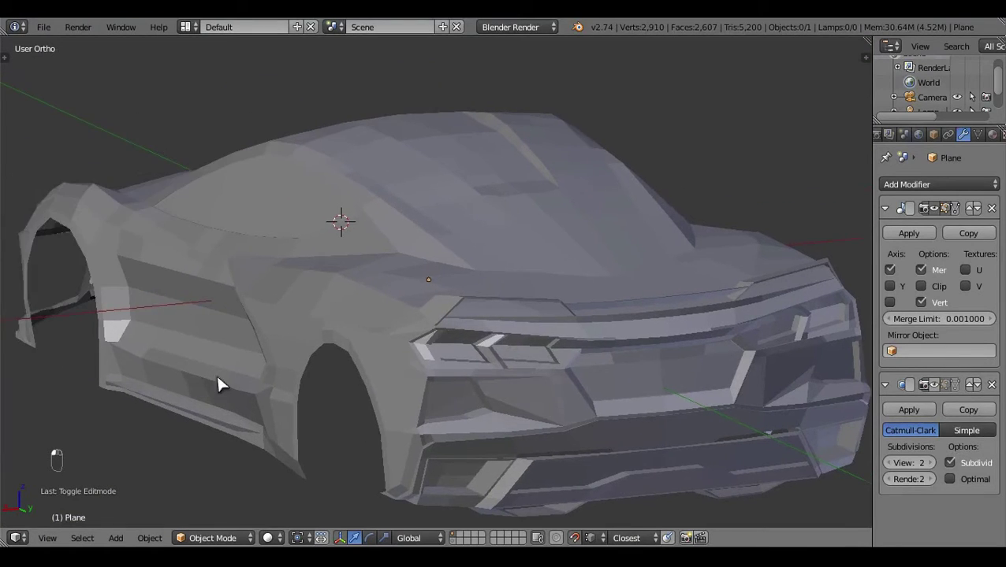
Enter Edit Mode in Top Ortho wireframe and select the roof-edge vertices to refine
key(Tab)
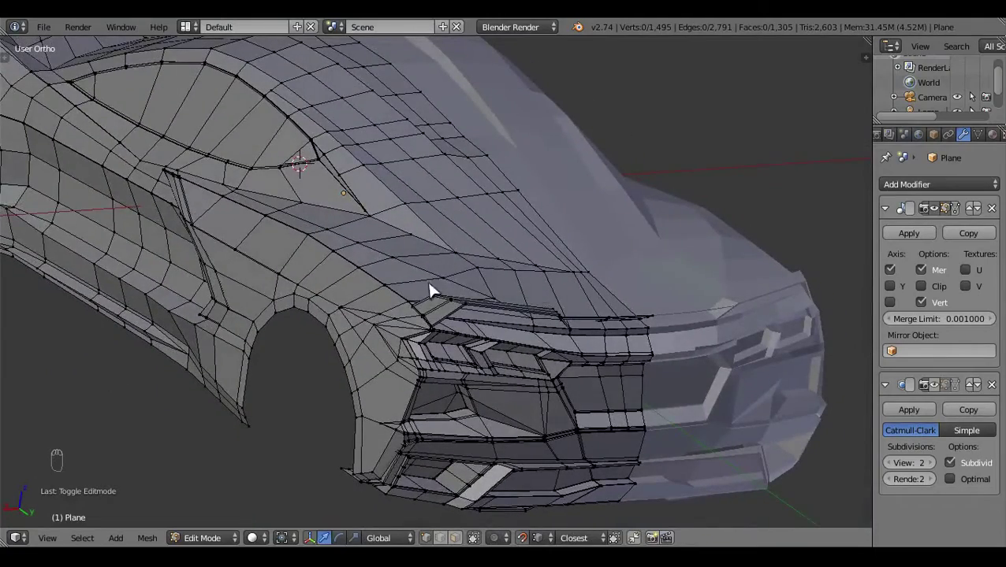
drag(504, 390, 450, 403)
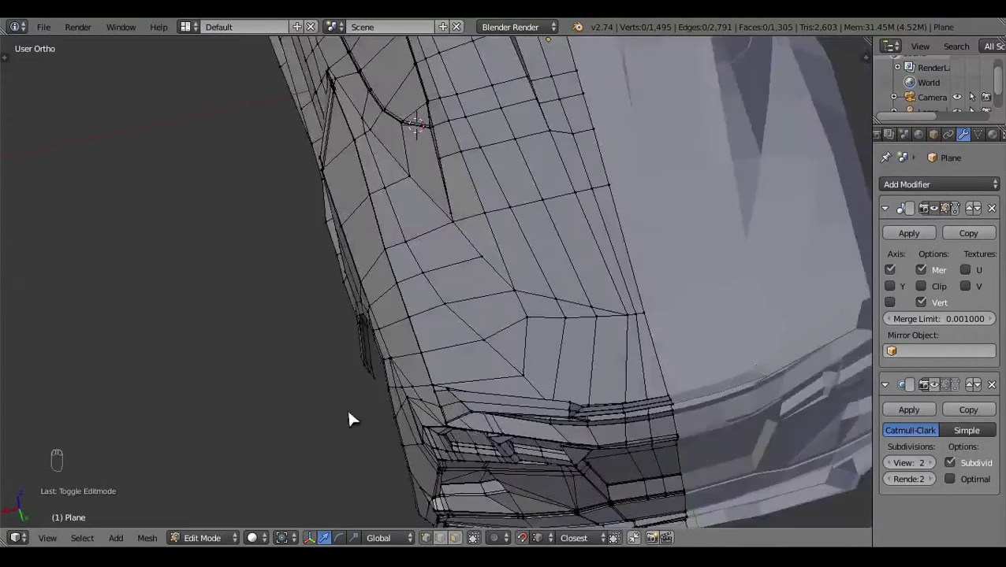
key(KP_7)
key(z)
drag(466, 412, 458, 370)
key(z)
key(z)
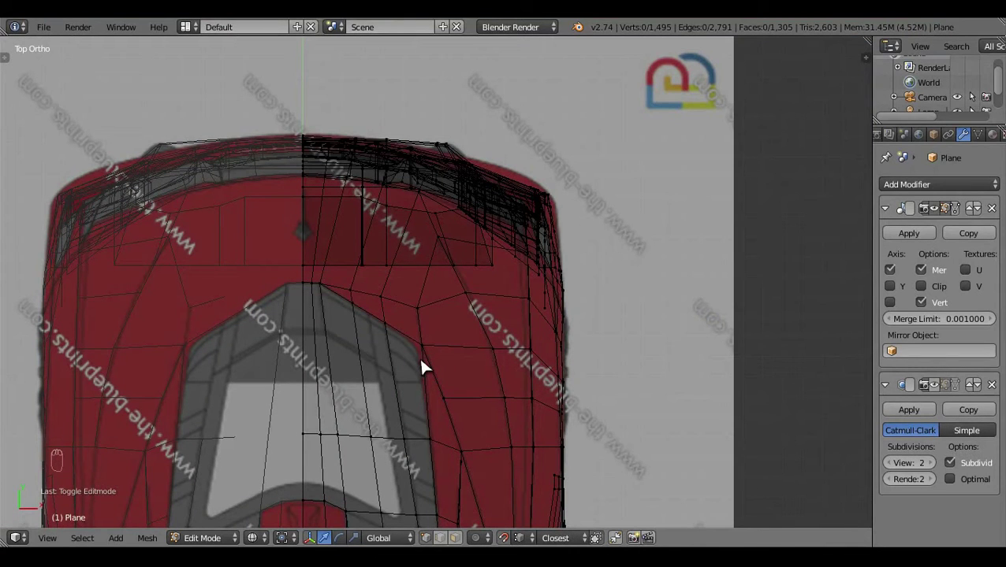
key(z)
click(590, 425)
In Right Ortho, grab the selected roof vertices onto the blueprint roofline
middle_click(331, 422)
drag(333, 444, 409, 462)
drag(451, 412, 398, 421)
drag(398, 421, 467, 463)
key(KP_3)
middle_click(468, 463)
key(z)
drag(370, 401, 422, 418)
drag(377, 446, 464, 382)
Nudge the rear window-edge vertices along the outline, undoing one overshoot and reselecting
key(KP_3)
drag(464, 381, 485, 315)
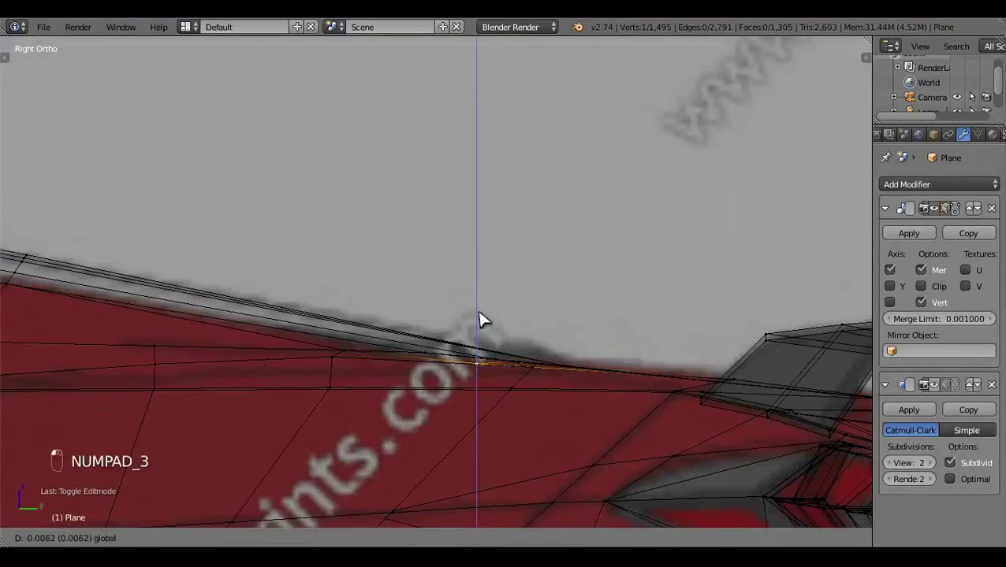
key(z)
key(z)
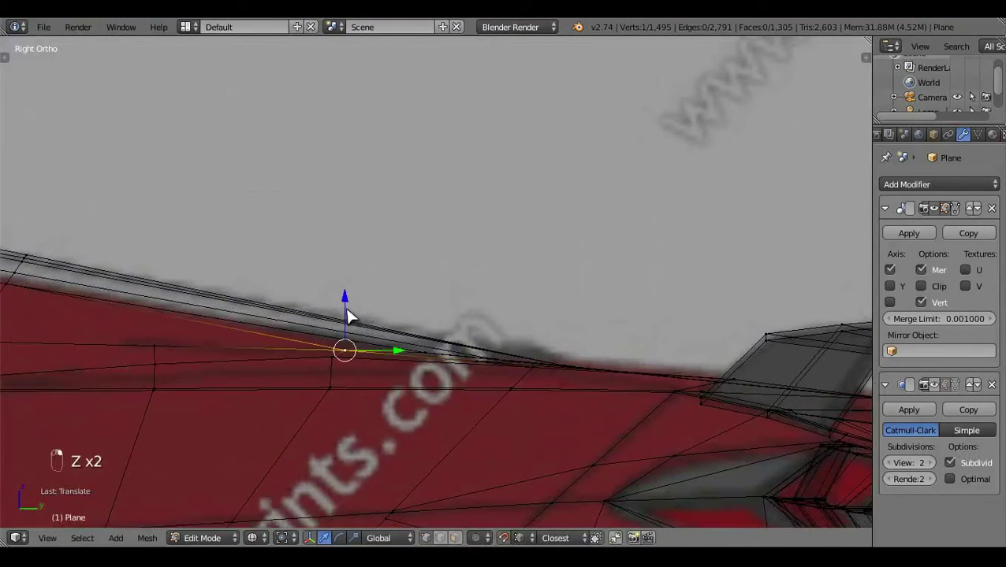
key(z)
key(z)
key(ctrl+z)
drag(356, 329, 480, 418)
key(a)
key(z)
drag(432, 378, 310, 339)
Try moving the trim-strip vertices in side view, then undo the three misplaced grabs
key(KP_3)
key(z)
drag(476, 445, 460, 380)
key(z)
drag(430, 397, 397, 393)
key(z)
key(KP_3)
drag(443, 388, 388, 463)
drag(641, 386, 601, 412)
key(ctrl+z)
key(ctrl+z)
key(ctrl+z)
Re-align the trim vertices between Top and Right Ortho so the edge tracks the blueprint
drag(534, 388, 504, 442)
key(KP_3)
key(z)
drag(534, 433, 690, 323)
key(z)
drag(438, 390, 275, 397)
key(KP_7)
key(z)
right_click(491, 394)
key(KP_3)
click(347, 268)
drag(366, 359, 323, 374)
Select the window-corner vertices and slide them rearward to match the glass outline
key(ctrl+z)
key(KP_3)
drag(401, 310, 348, 265)
click(349, 266)
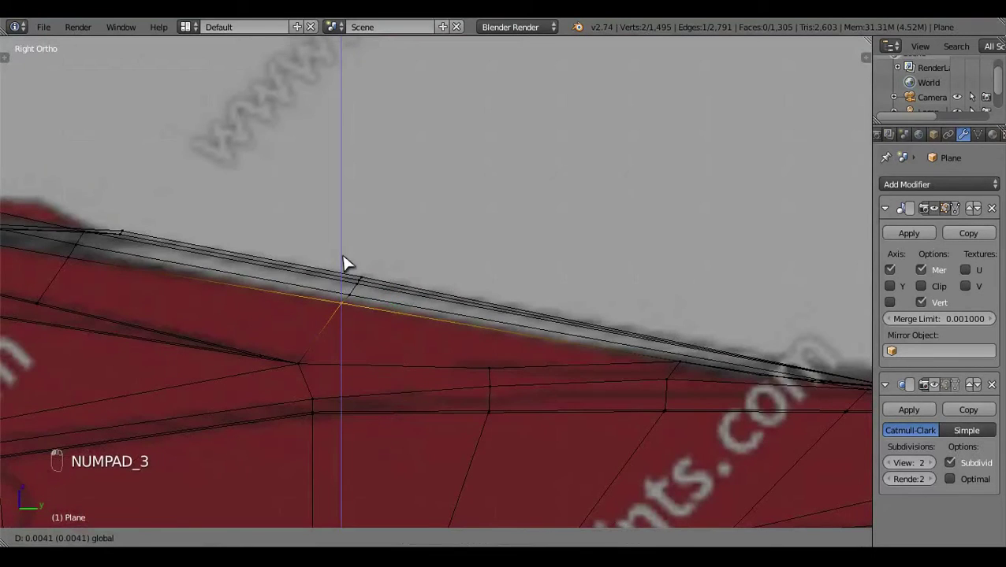
drag(481, 398, 513, 347)
key(ctrl+z)
right_click(602, 298)
key(a)
key(z)
key(z)
key(z)
drag(441, 357, 303, 364)
drag(304, 364, 202, 366)
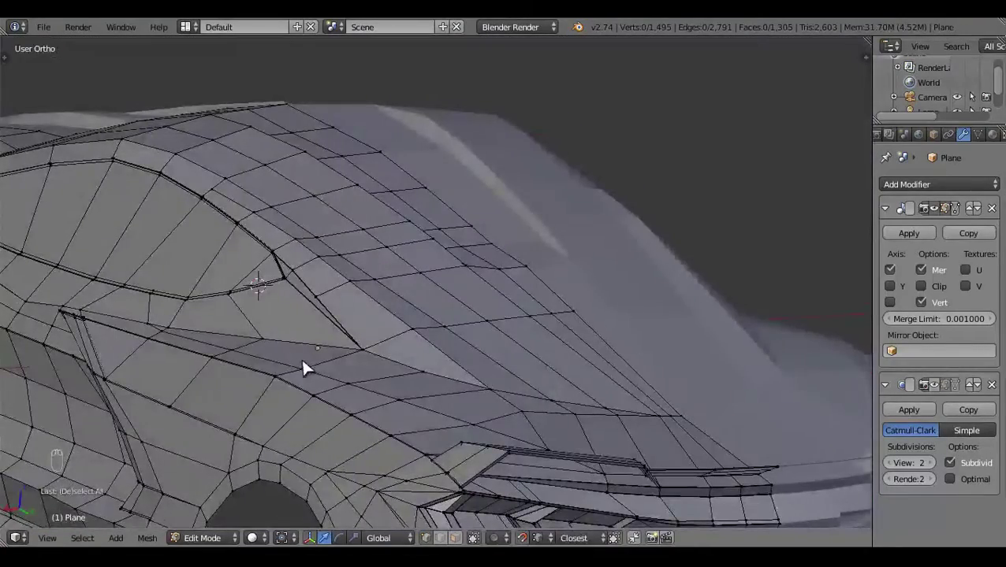
Split a vertex with V and drag the new point out to start the extra edge on the trim strip
key(z)
key(z)
key(KP_7)
key(z)
key(v)
key(z)
key(z)
key(z)
key(z)
drag(550, 256, 613, 338)
key(ctrl+KP_3)
key(z)
drag(309, 346, 625, 372)
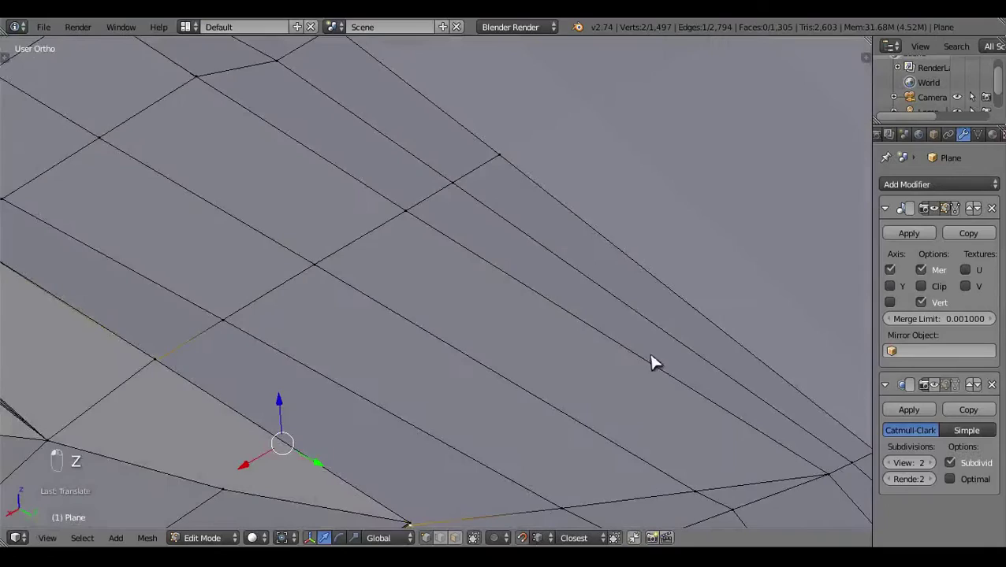
Pick the stray vertices around the new cut and delete the unwanted one with X
right_click(237, 333)
key(KP_3)
key(z)
right_click(429, 429)
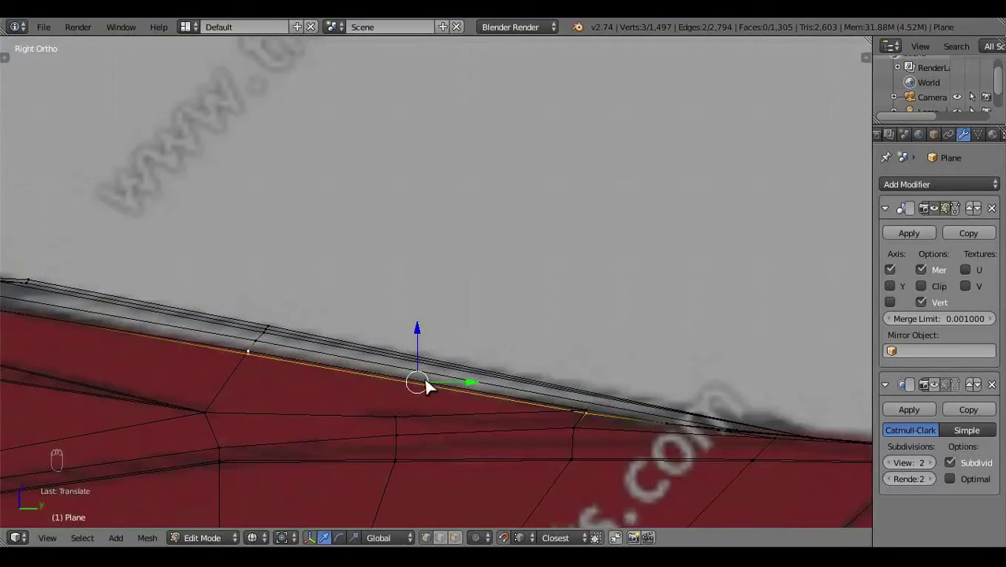
key(ctrl+z)
click(423, 350)
key(a)
middle_click(541, 407)
key(z)
drag(584, 375, 402, 412)
drag(550, 441, 414, 436)
key(x)
Fill faces with F between the added vertices to close the thin trim strip
key(f)
drag(480, 424, 588, 392)
key(a)
drag(588, 392, 586, 368)
drag(586, 368, 425, 333)
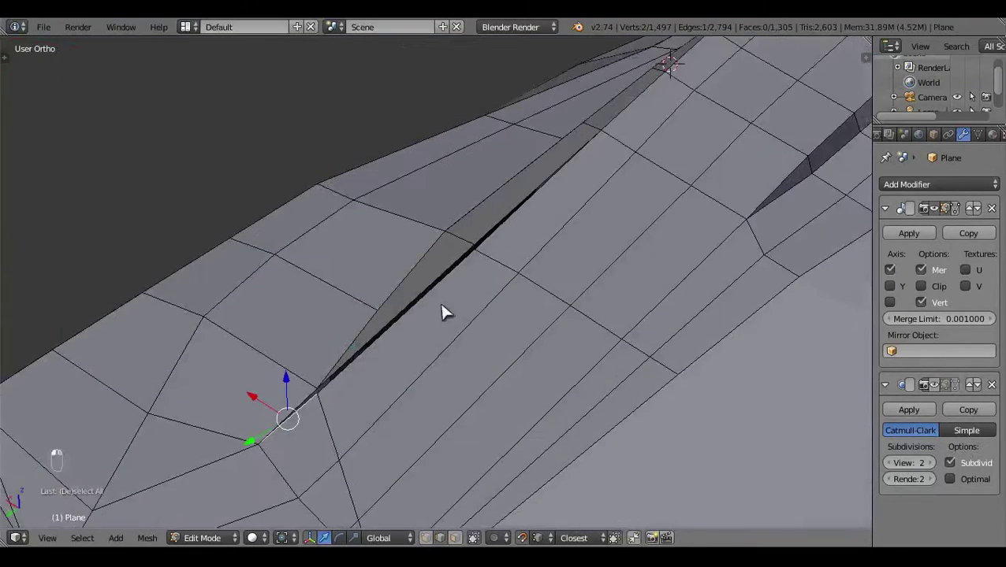
key(f)
key(f)
key(f)
key(a)
middle_click(542, 411)
Check the car's rear mesh shaded in Object Mode, then return to editing
key(Tab)
drag(397, 378, 648, 341)
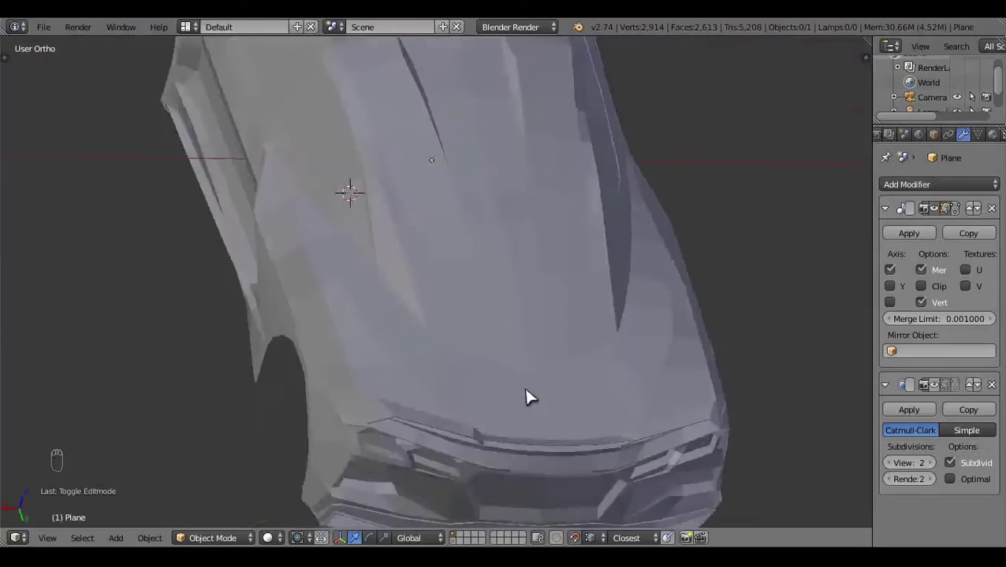
key(Tab)
drag(363, 437, 290, 290)
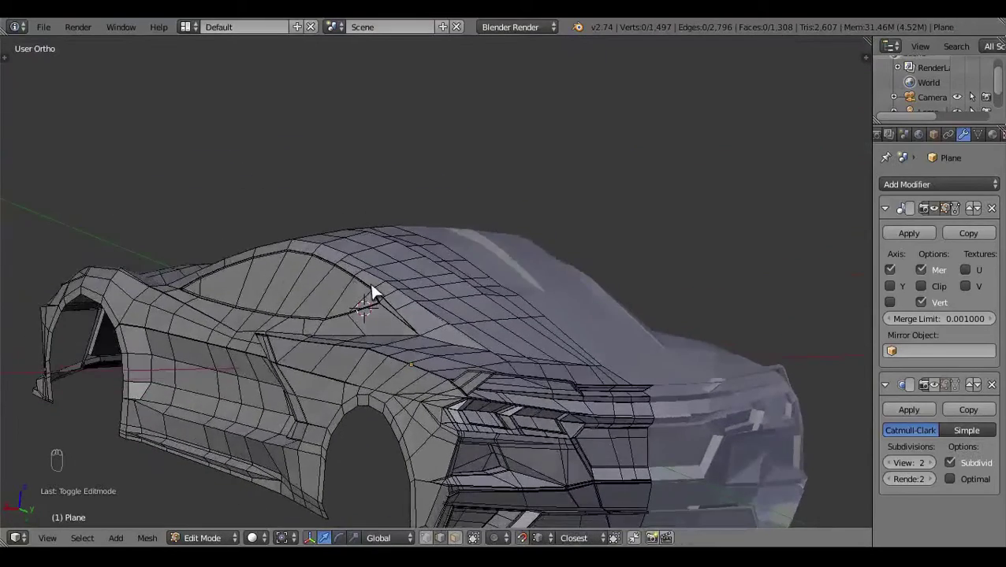
Enter Edit Mode on the body in right-side wireframe view and select the window-base edges
drag(357, 291, 564, 287)
drag(563, 287, 659, 453)
drag(659, 453, 642, 367)
key(Tab)
key(KP_3)
key(z)
drag(584, 363, 596, 367)
drag(596, 372, 431, 363)
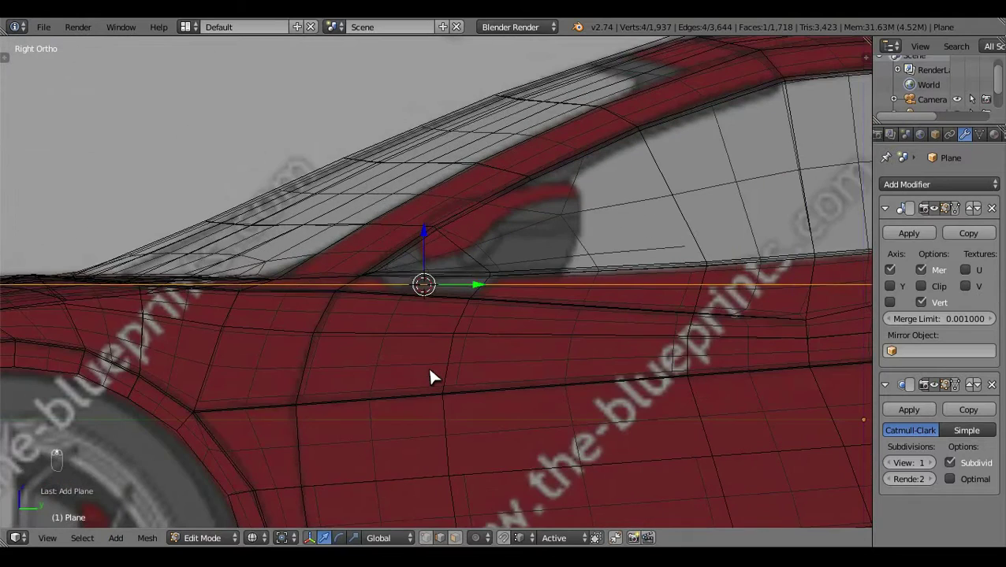
Scale the selected window-base edge down and grab it toward the pillar corner
key(s)
key(s)
drag(462, 438, 324, 301)
key(a)
key(c)
drag(290, 299, 297, 313)
drag(297, 312, 519, 326)
key(g)
Circle-select and grab individual corner vertices into place, cancelling the last move
key(a)
key(c)
key(g)
drag(550, 308, 550, 319)
key(a)
key(c)
drag(281, 311, 268, 322)
key(g)
right_click(267, 322)
Orbit and toggle wireframe/solid shading to check the corner geometry, clearing the selection
middle_click(428, 357)
key(z)
key(a)
drag(480, 372, 607, 414)
drag(608, 414, 488, 444)
key(z)
key(z)
drag(620, 462, 634, 484)
key(z)
In side view, scale and rotate the patch edge so it follows the window pillar angle
key(KP_3)
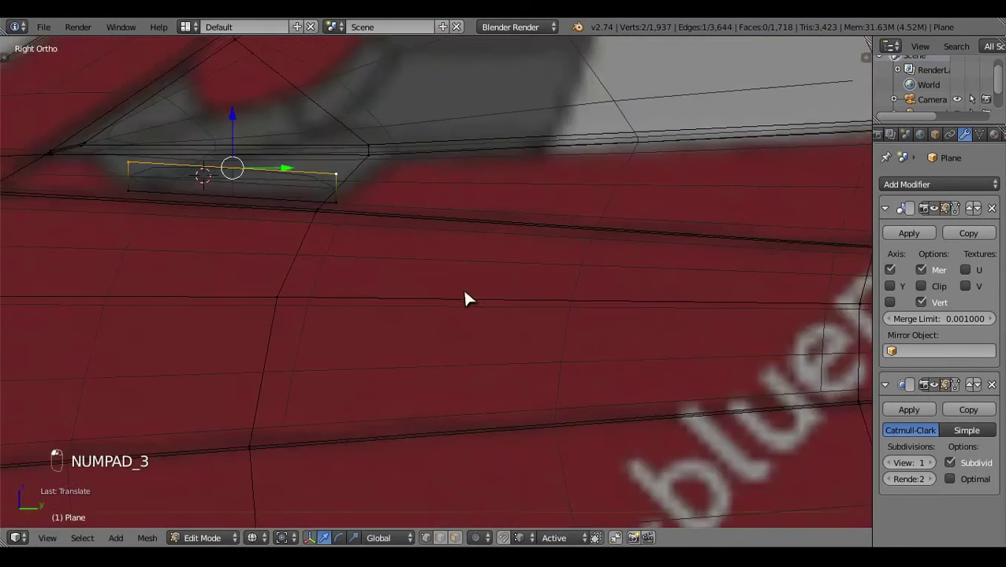
key(s)
key(z)
drag(535, 406, 626, 372)
key(KP_3)
key(z)
drag(573, 391, 604, 416)
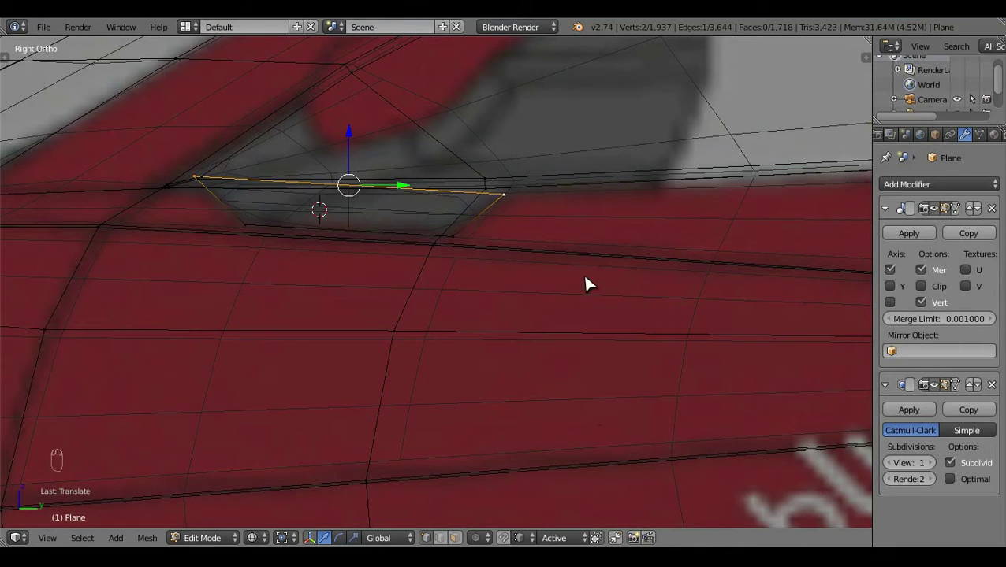
key(r)
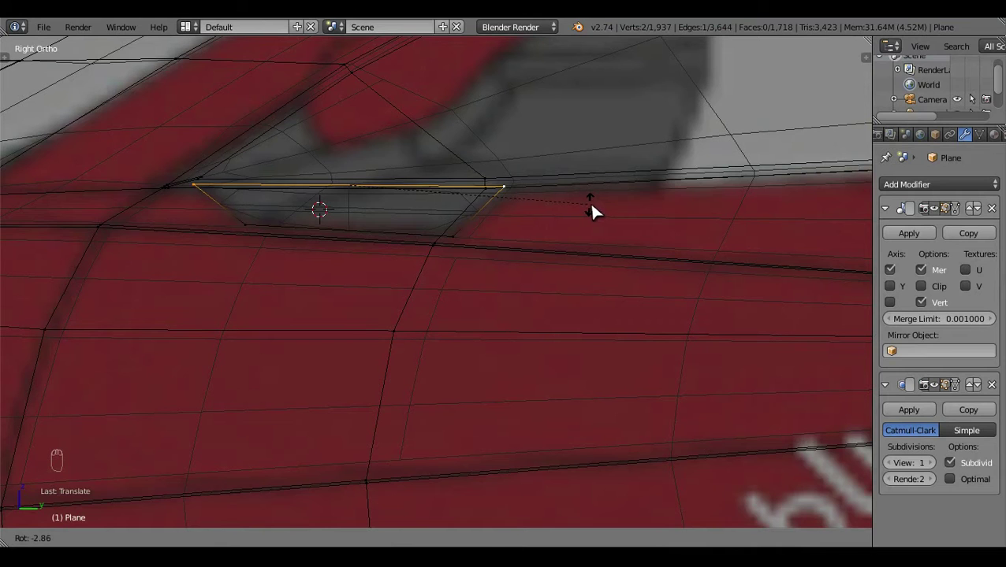
click(353, 149)
key(z)
click(585, 372)
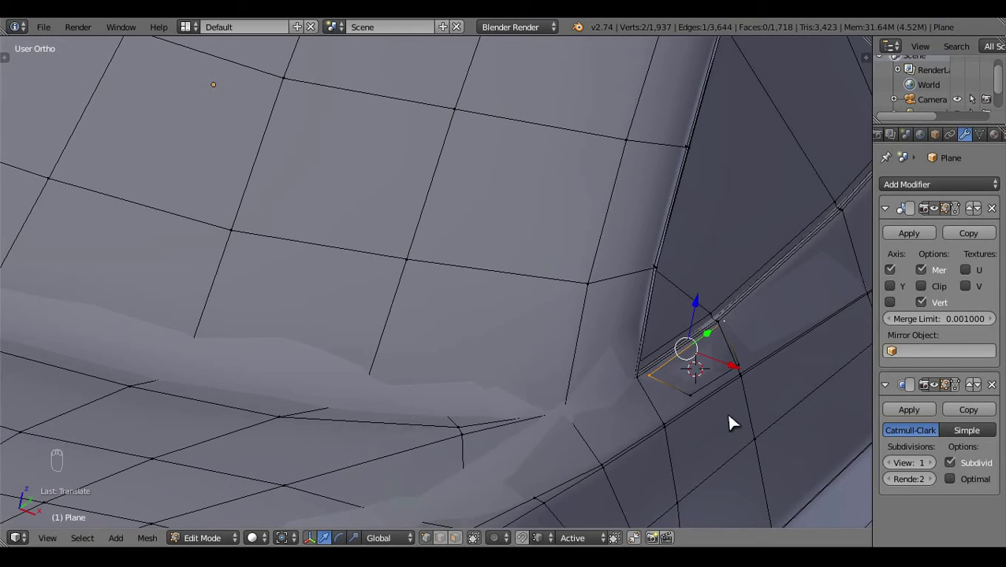
key(KP_3)
key(z)
Extrude the edge and scale it to a point, forming the small mirror-mount patch
key(e)
drag(398, 178, 587, 224)
key(s)
drag(586, 223, 369, 195)
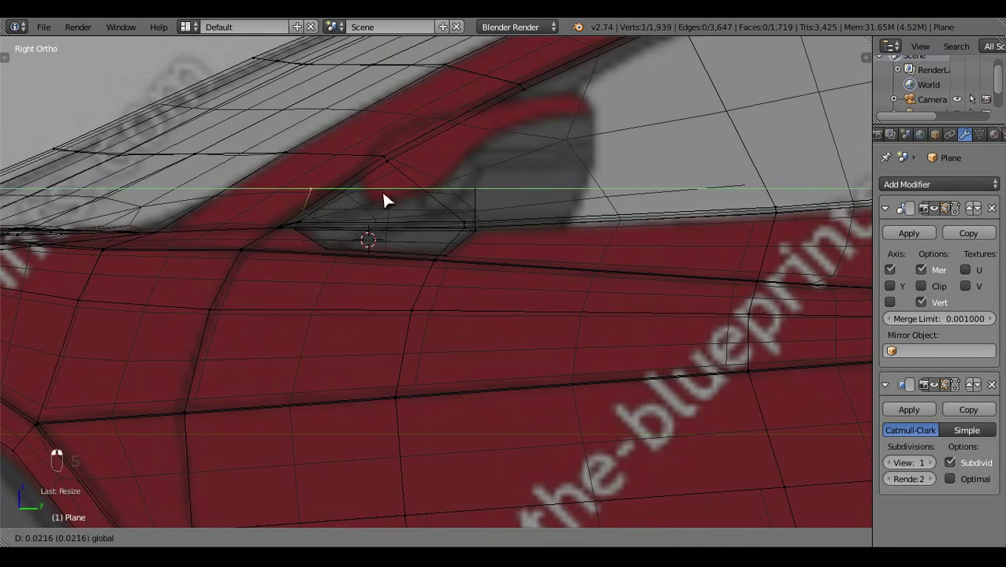
key(a)
key(z)
drag(411, 289, 559, 358)
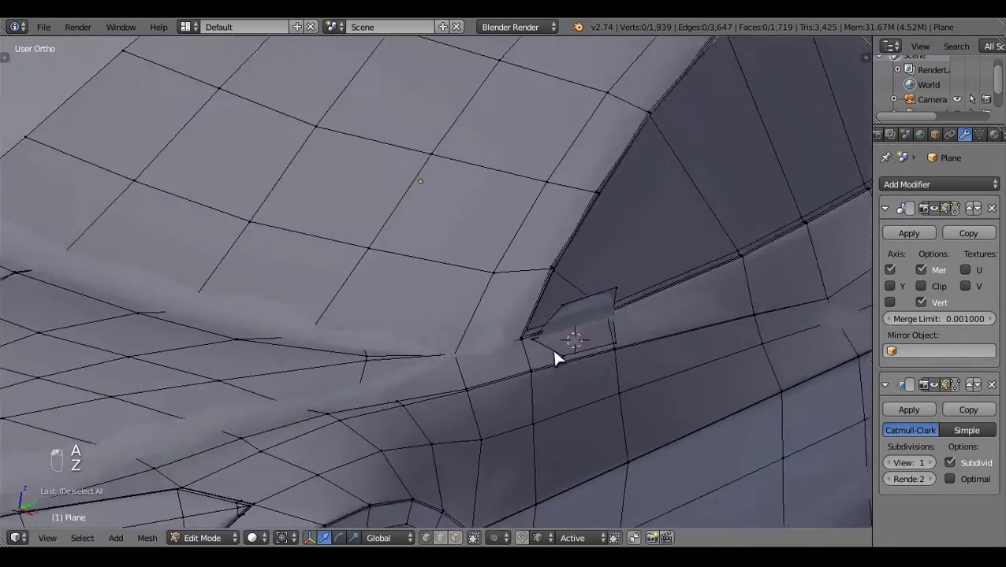
key(z)
right_click(703, 323)
key(z)
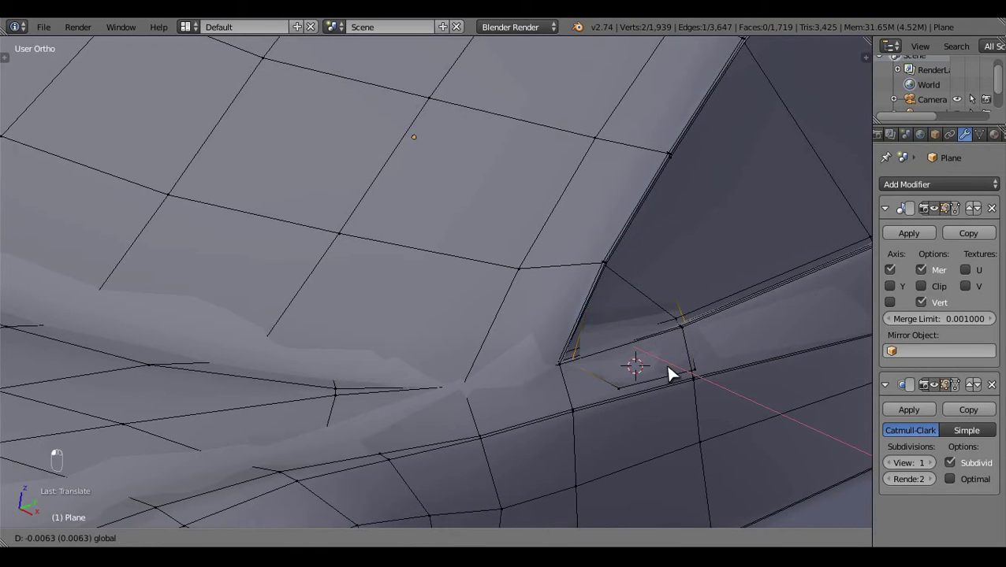
key(a)
drag(630, 372, 489, 352)
Select the linked mirror-mount faces, checking them in top and side views
key(z)
key(ctrl+l)
key(KP_7)
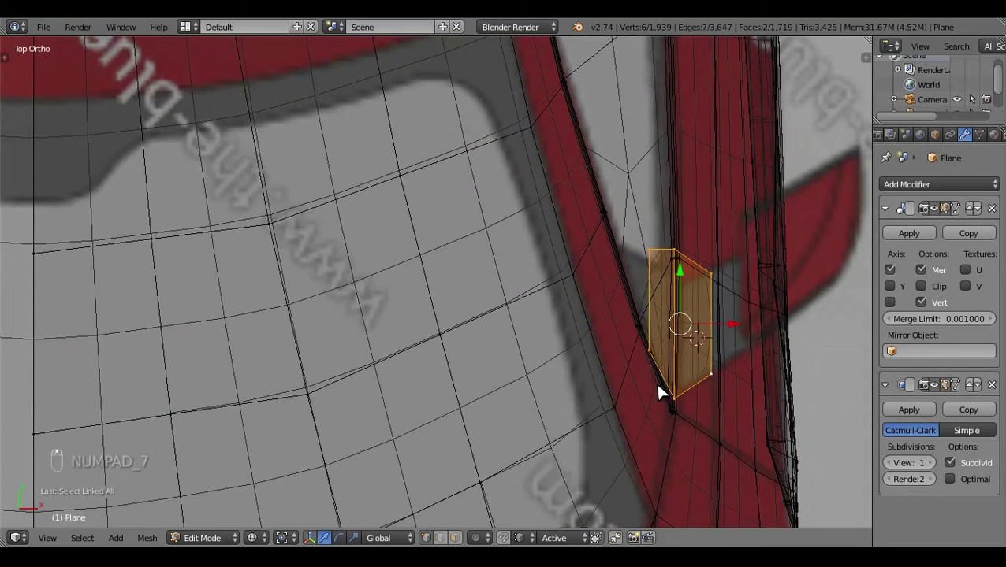
key(KP_3)
drag(481, 232, 625, 337)
key(KP_7)
drag(709, 220, 753, 404)
key(z)
key(z)
key(a)
drag(739, 414, 549, 389)
drag(549, 389, 568, 415)
key(ctrl+l)
Extrude the mount faces outward to form the mirror arm, undoing a stray scale
key(e)
drag(599, 355, 715, 408)
key(s)
drag(596, 281, 508, 542)
key(ctrl+z)
drag(542, 515, 671, 403)
key(z)
In front view, hide everything but the mirror arm to adjust it, then unhide the body
key(KP_1)
key(z)
key(ctrl+KP_1)
key(KP_1)
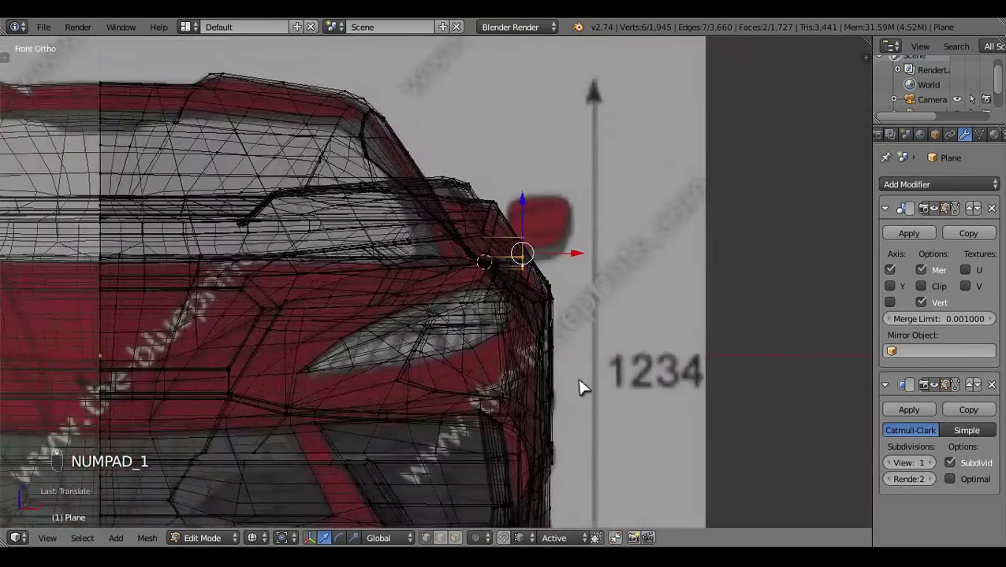
key(ctrl+i)
key(h)
drag(580, 417, 601, 398)
drag(609, 399, 443, 387)
key(z)
key(alt+h)
key(z)
Re-isolate the mirror geometry by hiding all mesh not linked to it, in front wireframe view
key(a)
click(528, 266)
key(ctrl+l)
key(ctrl+i)
key(h)
key(z)
drag(493, 356, 316, 381)
key(KP_1)
key(z)
Box-select the arm's top edge and extrude it upward to start the mirror housing
key(b)
drag(586, 222, 594, 261)
key(z)
key(z)
drag(509, 322, 326, 209)
drag(326, 209, 464, 313)
key(e)
drag(421, 250, 602, 274)
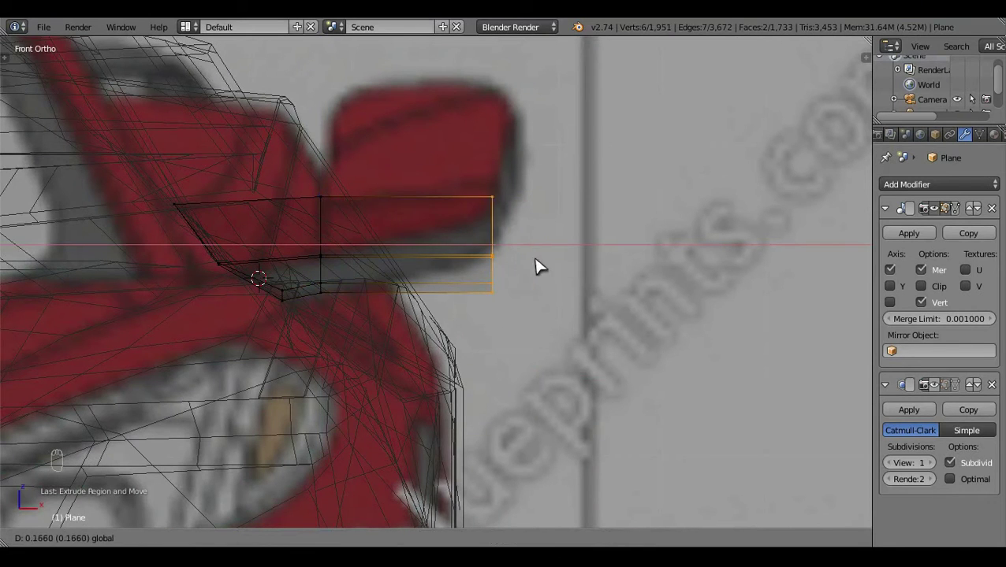
drag(492, 189, 502, 145)
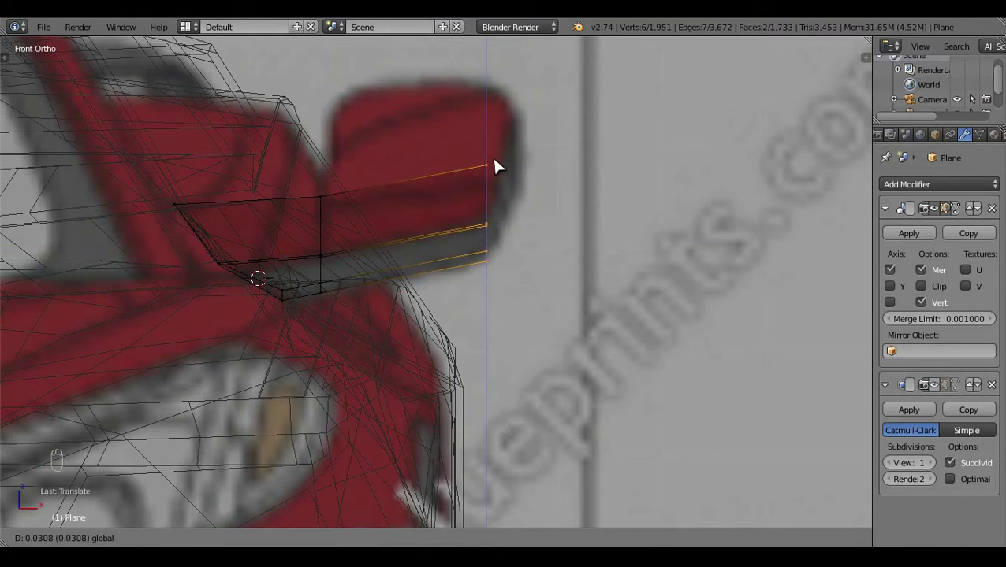
Check the raised housing from top view with box selections, toggling shading
key(a)
key(z)
middle_click(555, 222)
key(KP_7)
key(z)
key(b)
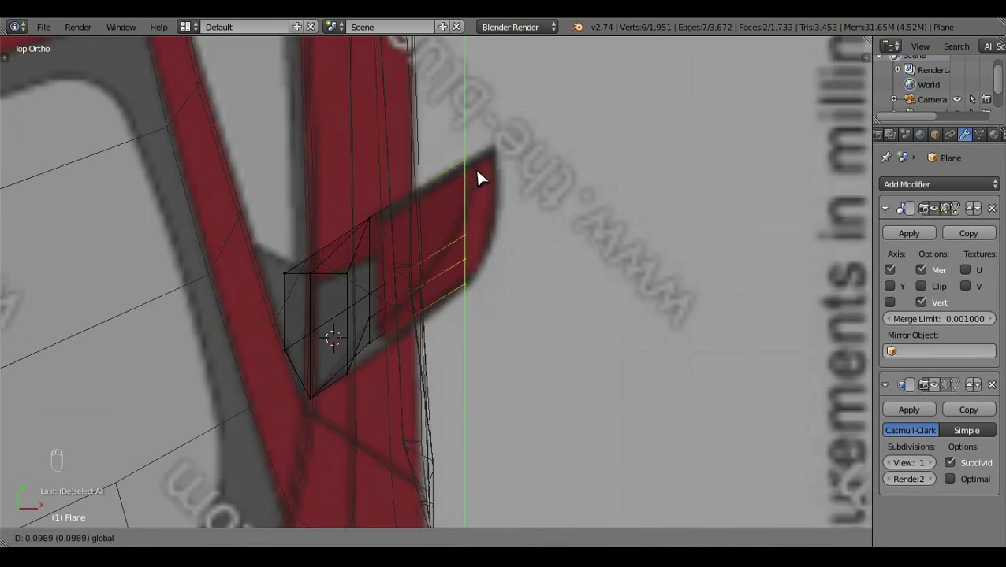
key(a)
key(b)
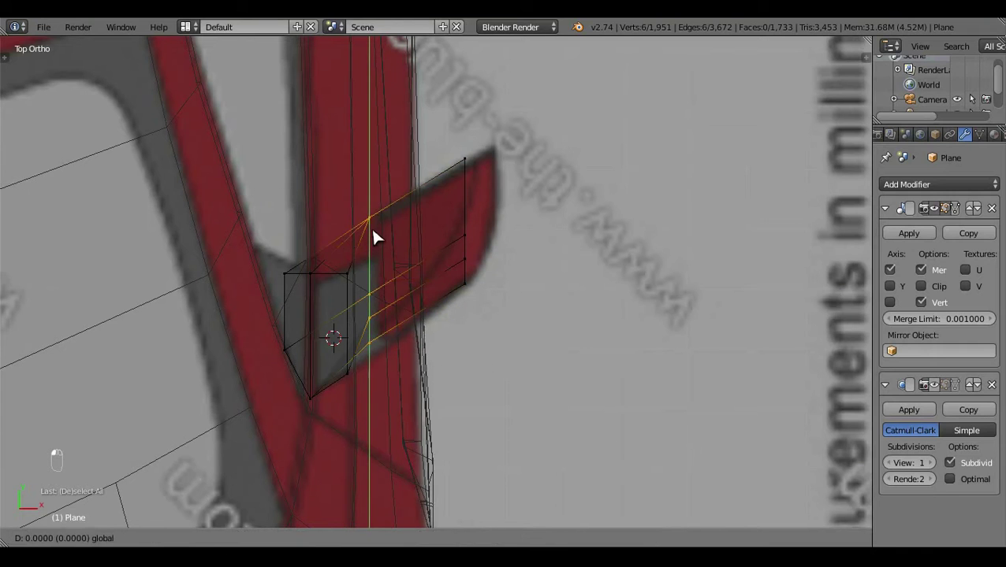
key(a)
key(z)
key(z)
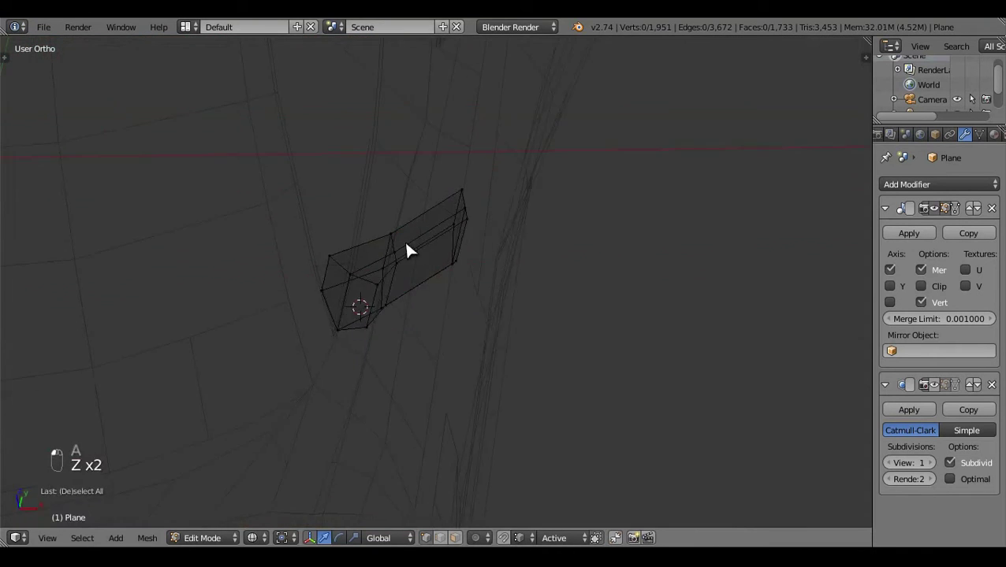
Return to front view and extrude the housing's top edge up over the blueprint mirror head
key(KP_3)
key(z)
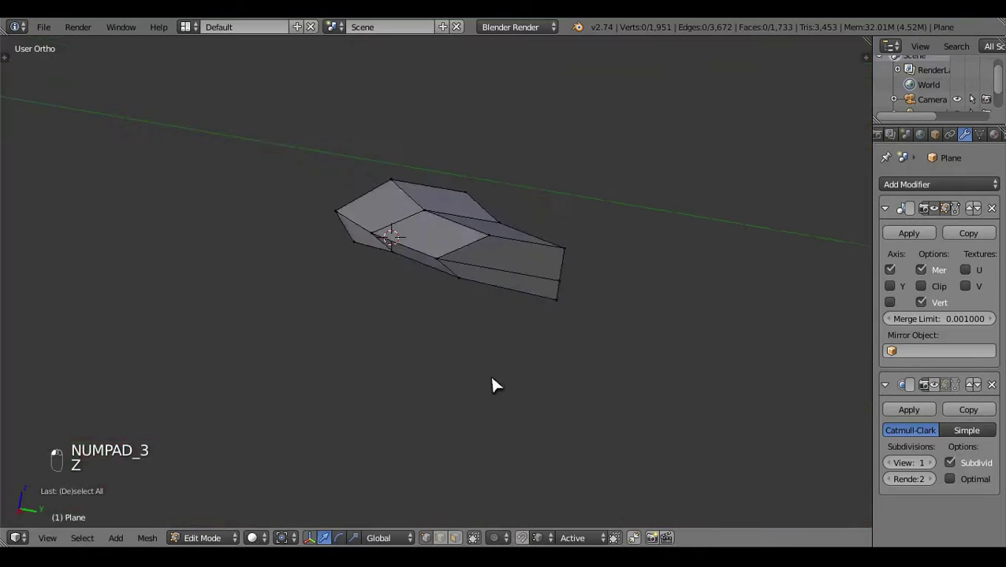
key(KP_1)
key(z)
key(e)
click(437, 135)
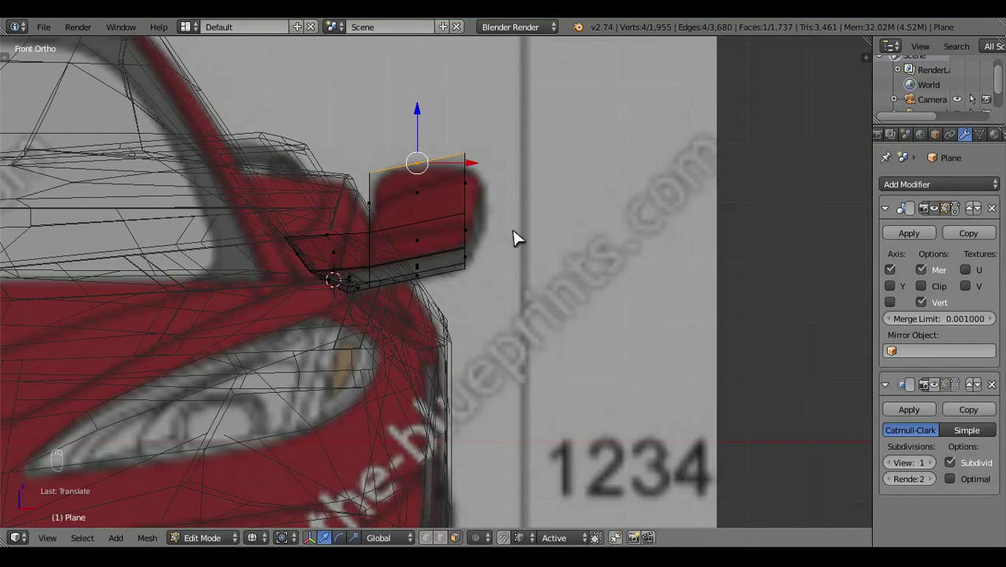
Scale and roughly reposition the mirror housing vertices over the blueprint mirror
key(s)
drag(425, 127, 508, 257)
key(a)
drag(571, 326, 432, 452)
drag(515, 378, 501, 261)
key(c)
drag(491, 246, 563, 266)
key(a)
key(z)
key(z)
drag(530, 245, 517, 317)
In Right Ortho wireframe, select housing vertices and pull them toward the mirror outline
key(KP_3)
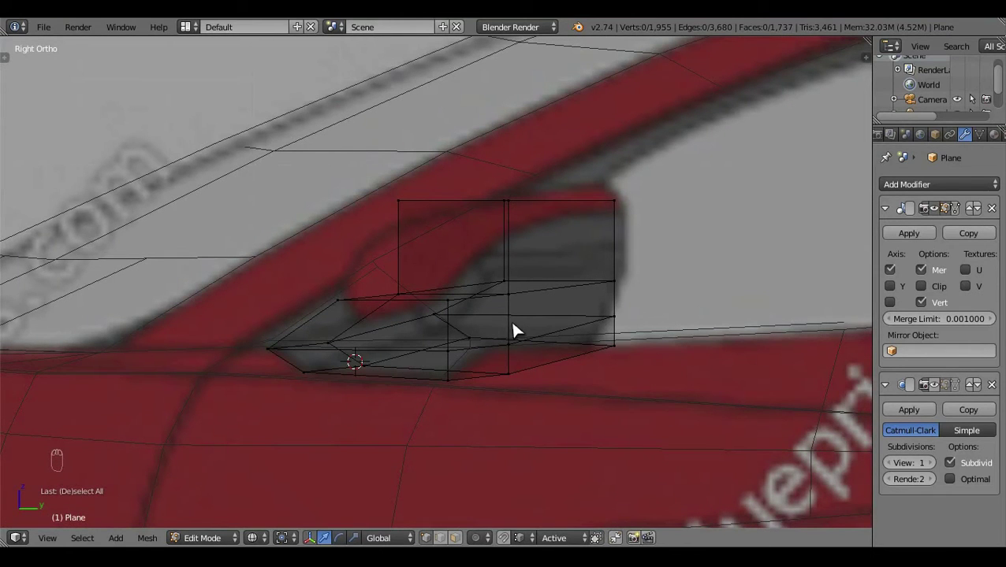
key(z)
drag(495, 328, 415, 445)
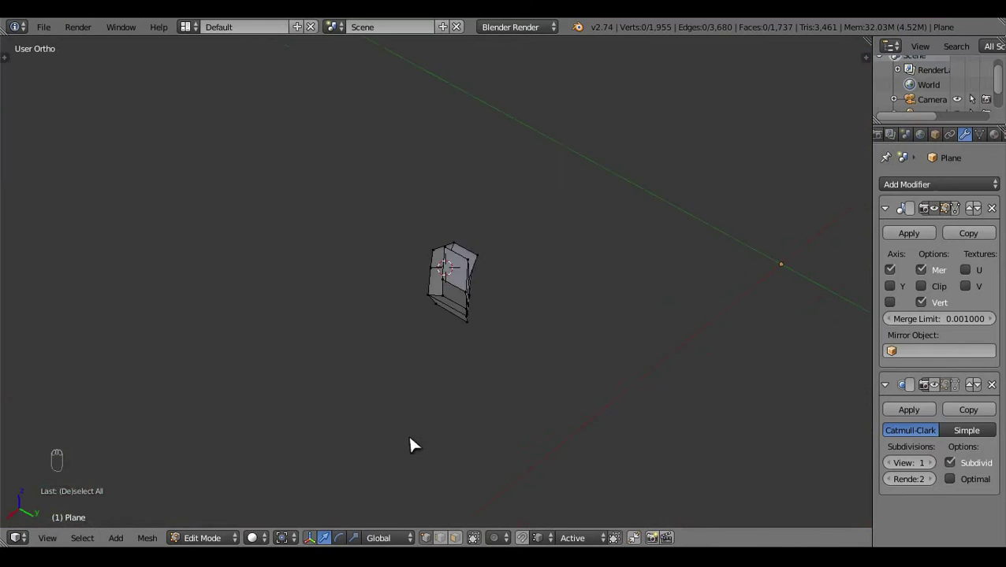
key(KP_3)
key(z)
key(z)
click(440, 301)
key(z)
click(438, 303)
key(a)
key(z)
click(418, 341)
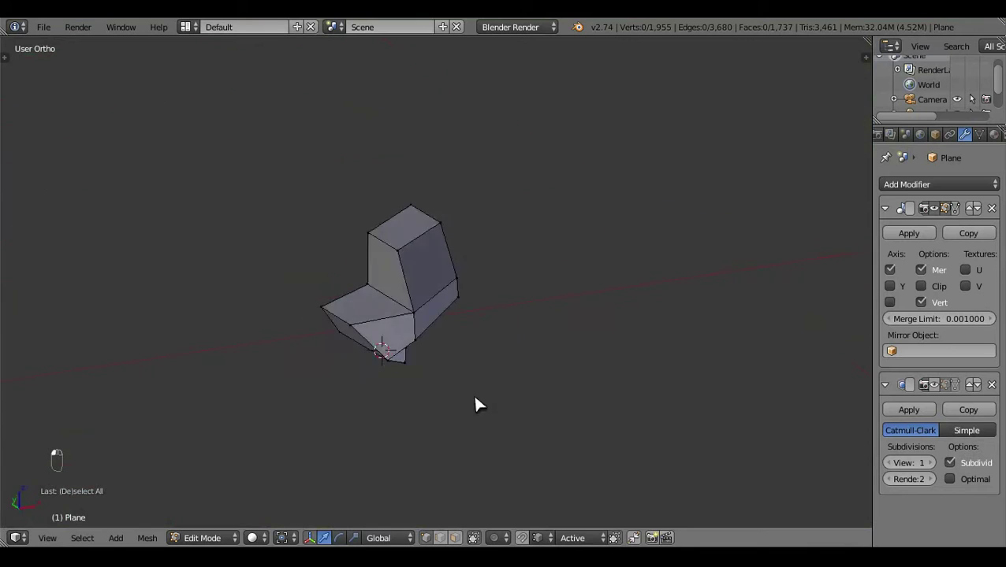
key(KP_3)
key(z)
key(z)
key(z)
drag(501, 324, 432, 177)
Move the housing's corner vertices so its profile follows the blueprint mirror shape
right_click(492, 248)
key(KP_3)
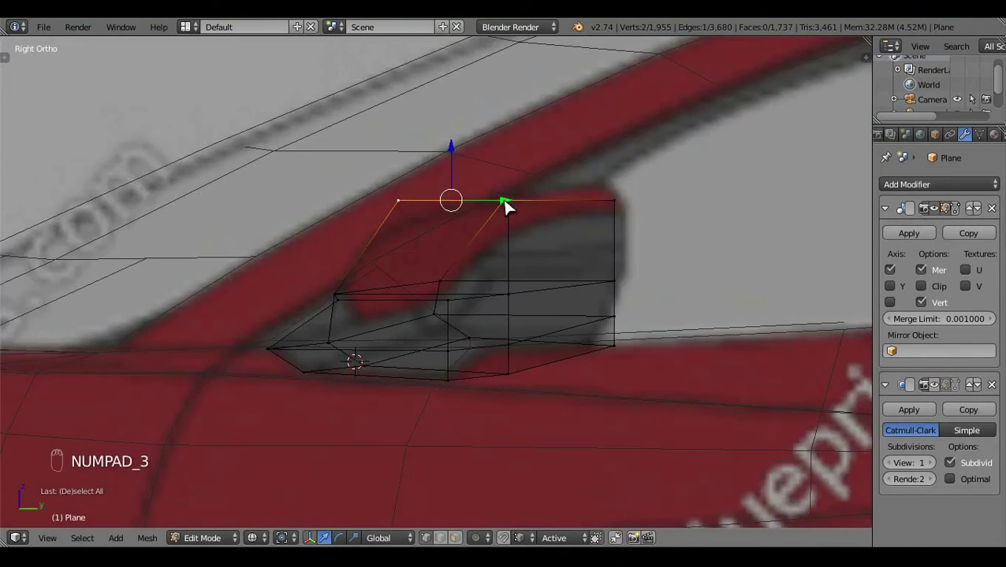
key(a)
drag(441, 298, 505, 215)
key(KP_3)
key(a)
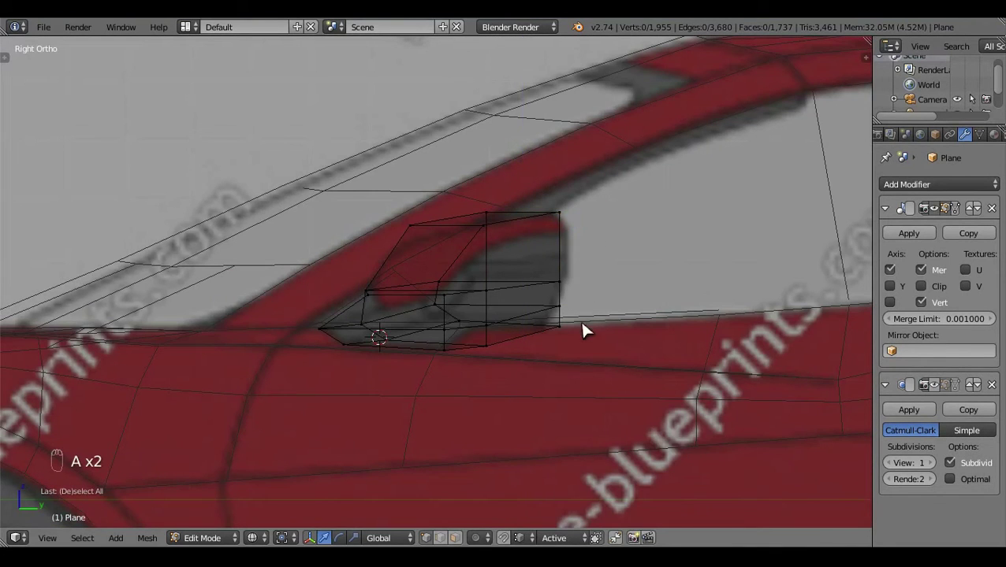
key(z)
drag(481, 277, 564, 305)
right_click(481, 277)
key(KP_3)
key(z)
click(581, 291)
right_click(586, 339)
drag(586, 339, 566, 352)
drag(562, 342, 566, 353)
Align the housing's bottom edge with the side blueprint and check it from front view
middle_click(566, 352)
key(a)
key(z)
key(z)
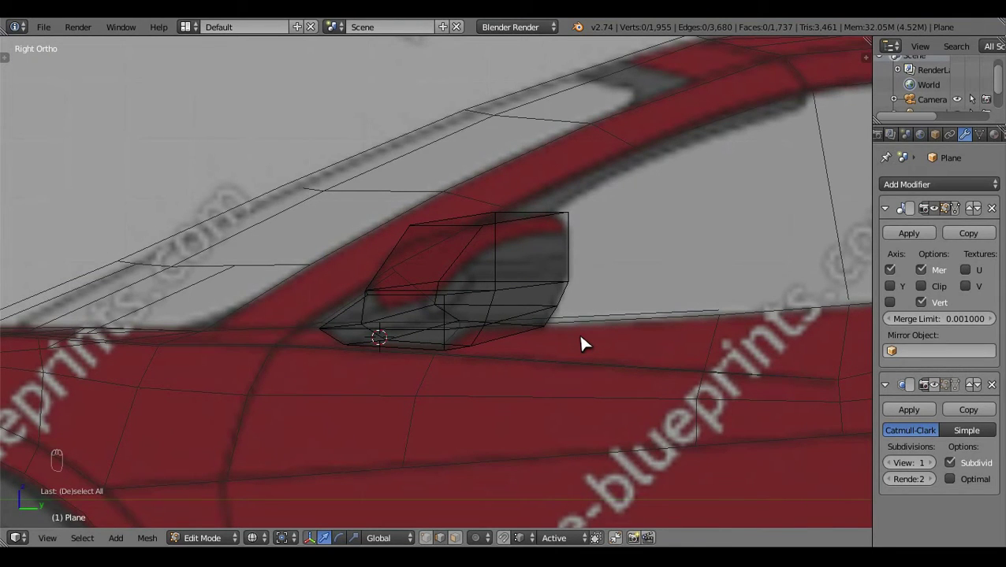
middle_click(547, 328)
key(z)
key(z)
drag(542, 335, 489, 344)
key(z)
click(489, 345)
key(KP_1)
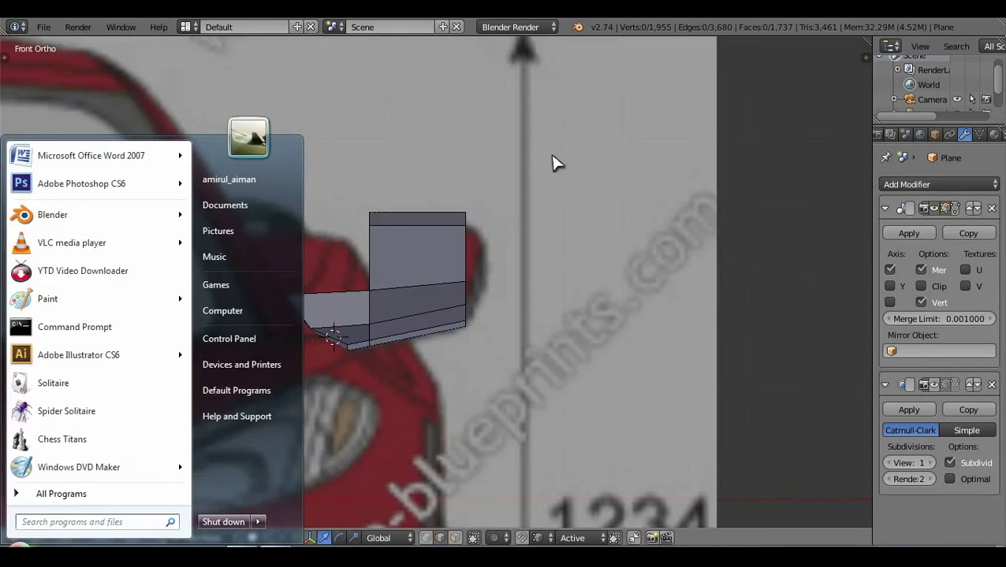
Box-select the mirror block and line it up against the back-view blueprint
key(z)
key(Tab)
key(Tab)
drag(512, 438, 575, 225)
key(b)
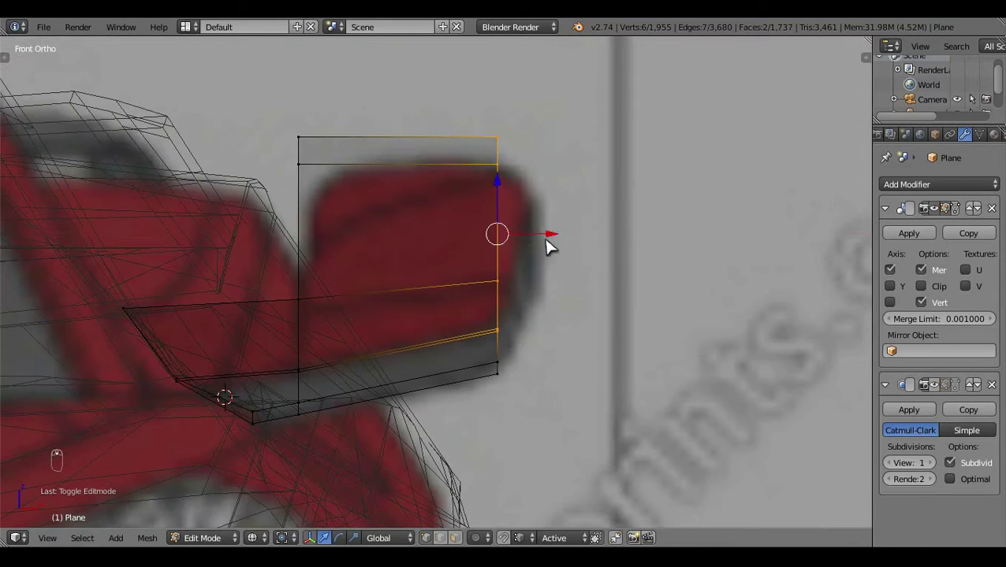
key(c)
click(570, 220)
key(a)
key(z)
key(z)
key(Tab)
key(z)
click(505, 387)
key(ctrl+KP_1)
key(z)
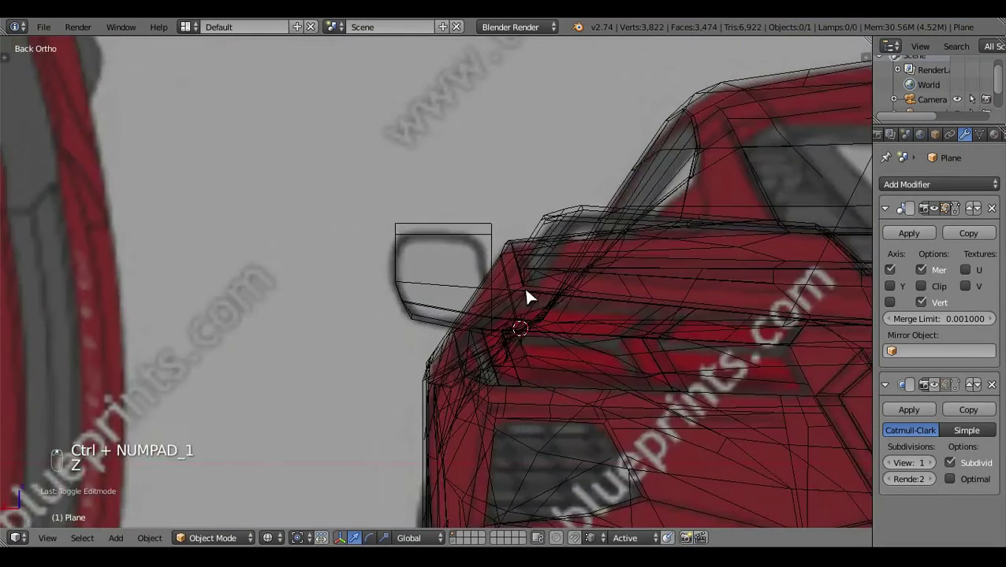
Select the mirror block's top edge and move it to follow the back-view blueprint
key(KP_3)
key(Tab)
drag(601, 272, 476, 220)
right_click(475, 220)
key(ctrl+KP_1)
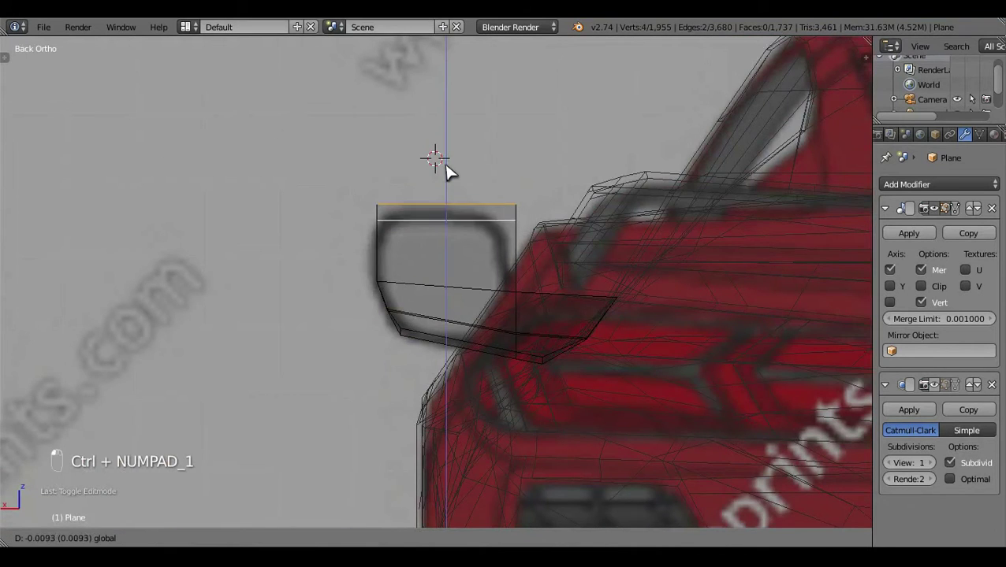
key(KP_3)
key(a)
right_click(562, 185)
drag(562, 185, 556, 178)
right_click(553, 187)
key(ctrl+KP_1)
key(a)
key(z)
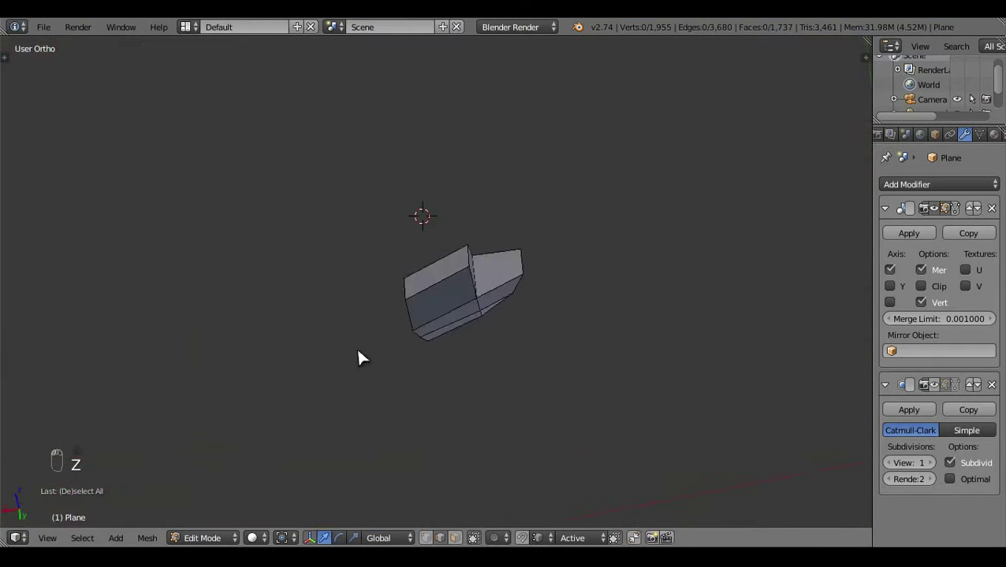
key(ctrl+KP_1)
key(z)
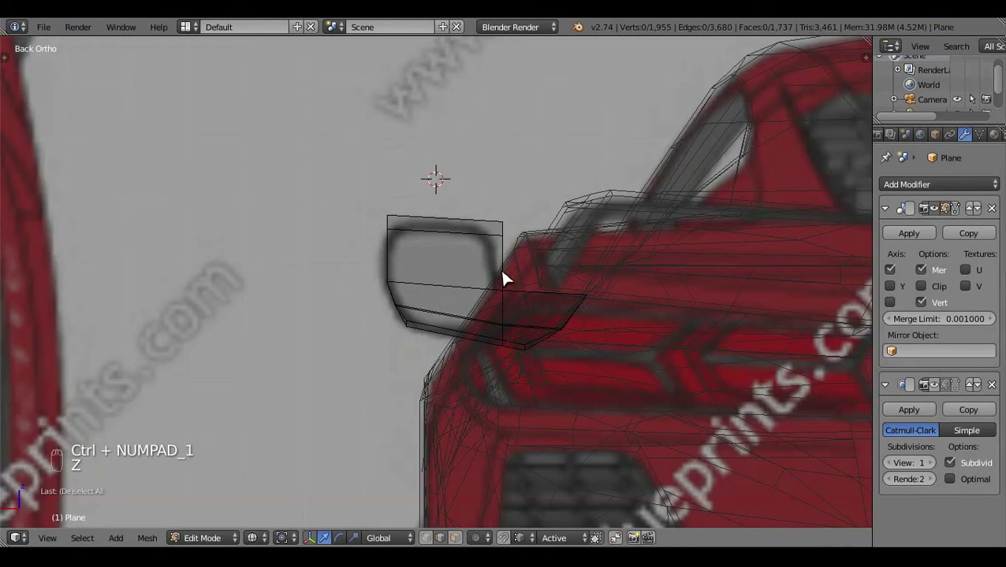
drag(507, 278, 525, 242)
Add a horizontal loop cut across the mirror housing with Ctrl+R
key(Tab)
key(Tab)
key(a)
key(c)
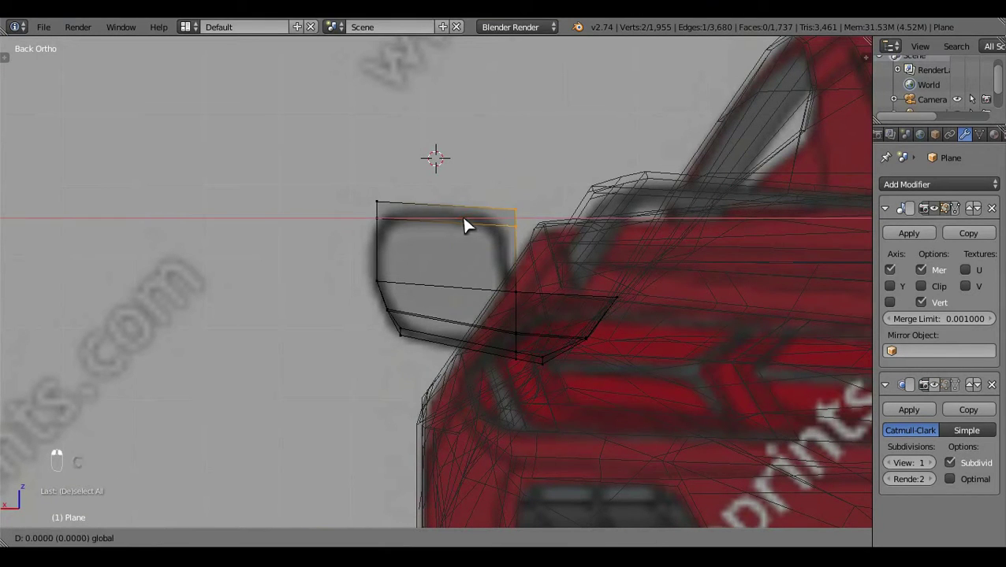
key(a)
key(z)
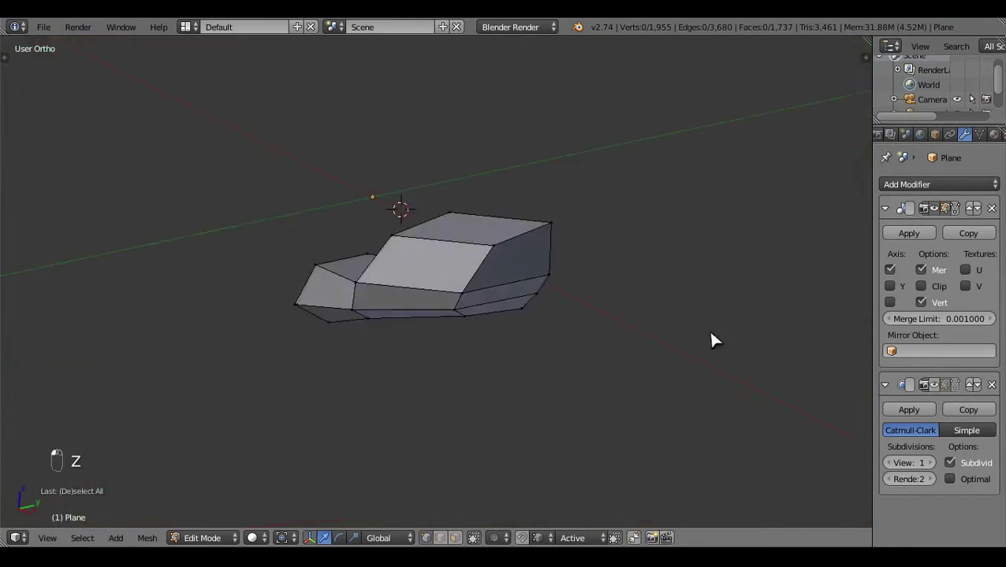
key(ctrl+KP_1)
key(z)
key(ctrl+r)
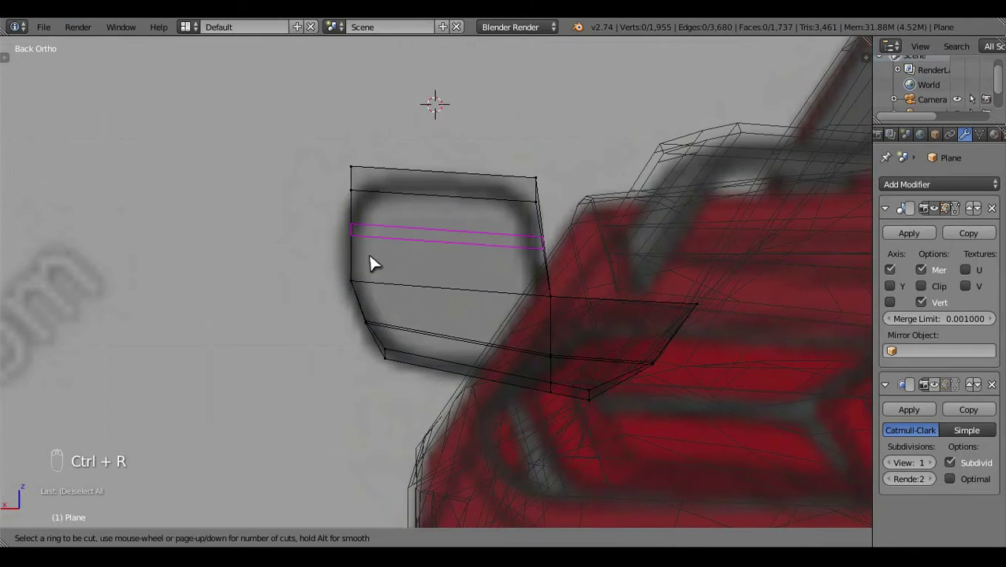
key(z)
key(a)
click(430, 258)
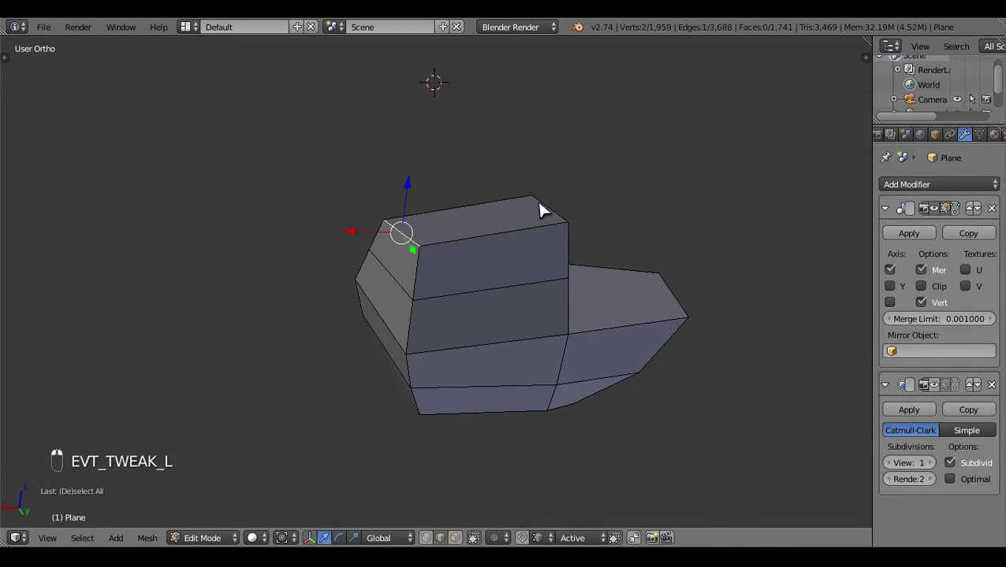
Scale the new loop in back view and leave Edit Mode to review the smoothed body
key(ctrl+KP_1)
key(z)
key(s)
key(a)
key(z)
key(Tab)
click(630, 311)
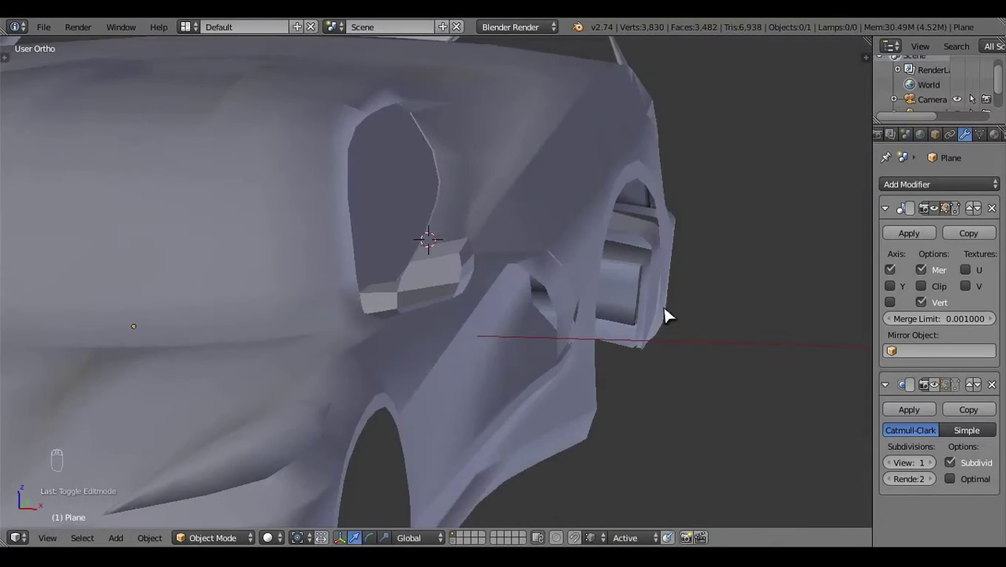
Fill the open mirror face in edit mode after checking it in right and front ortho views
key(KP_3)
key(z)
key(z)
key(z)
key(z)
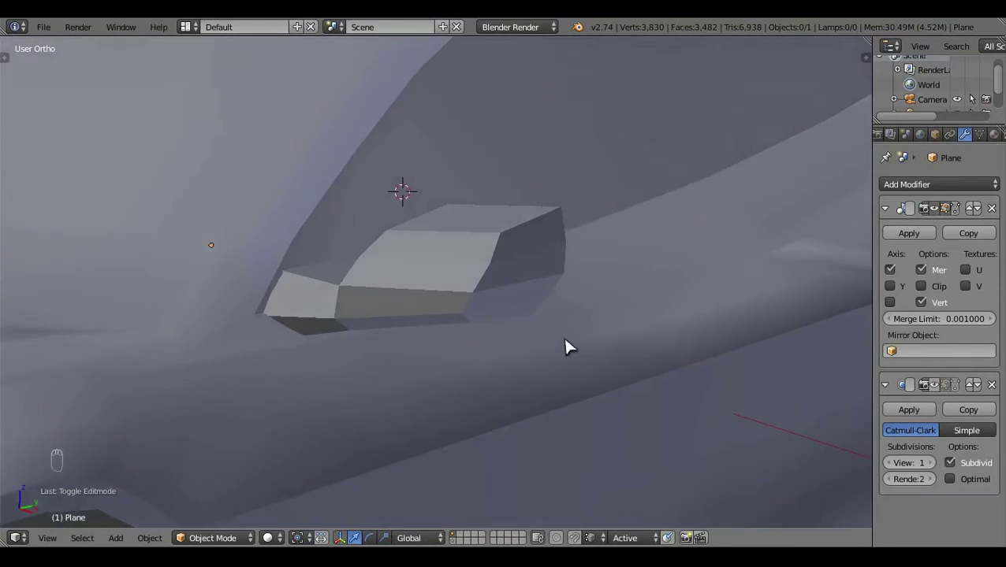
key(KP_1)
key(z)
key(z)
key(Tab)
key(x)
drag(406, 385, 388, 366)
key(f)
key(a)
key(KP_1)
key(z)
key(z)
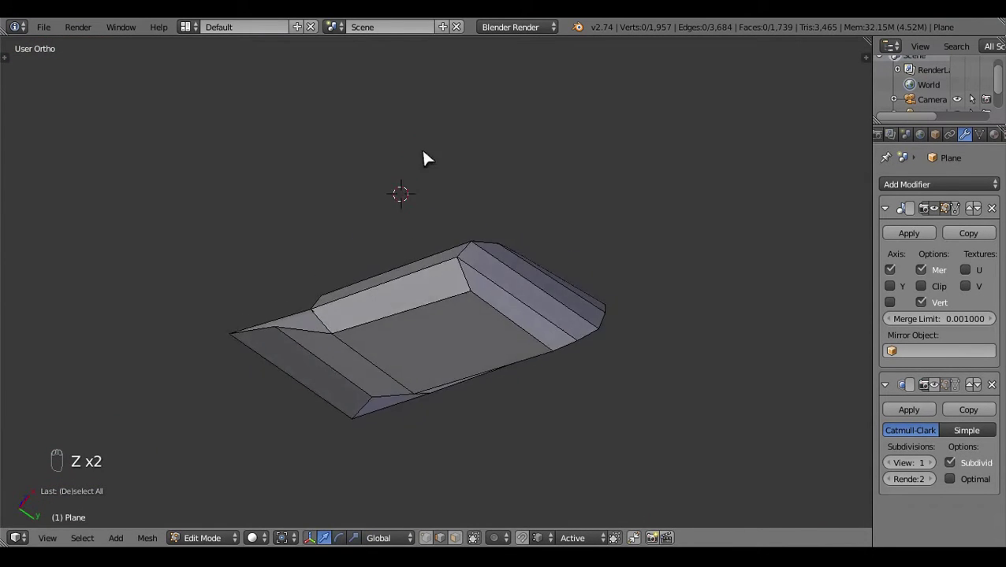
Move the mirror vertices in bottom and right views so the housing matches the blueprint outline
key(ctrl+KP_7)
drag(339, 298, 422, 268)
key(a)
drag(397, 221, 435, 379)
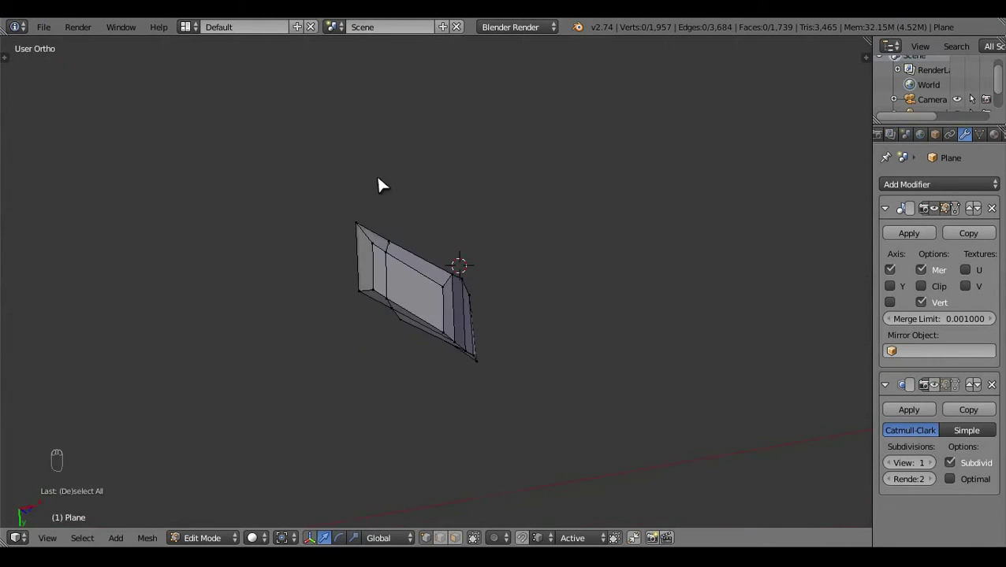
drag(240, 275, 266, 313)
key(KP_3)
key(z)
drag(445, 266, 468, 412)
key(z)
drag(469, 412, 487, 273)
middle_click(486, 272)
key(a)
key(z)
drag(514, 345, 507, 356)
key(z)
key(z)
key(z)
click(705, 370)
Nudge the selected mirror vertices in right view and verify the shape in front and top views
key(KP_3)
key(z)
click(288, 366)
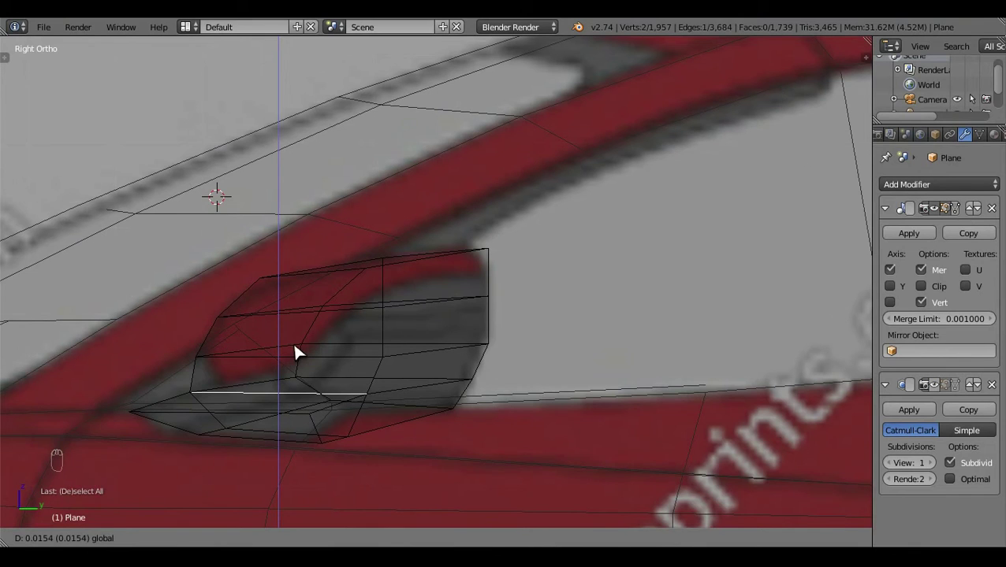
drag(284, 468, 396, 364)
key(a)
key(z)
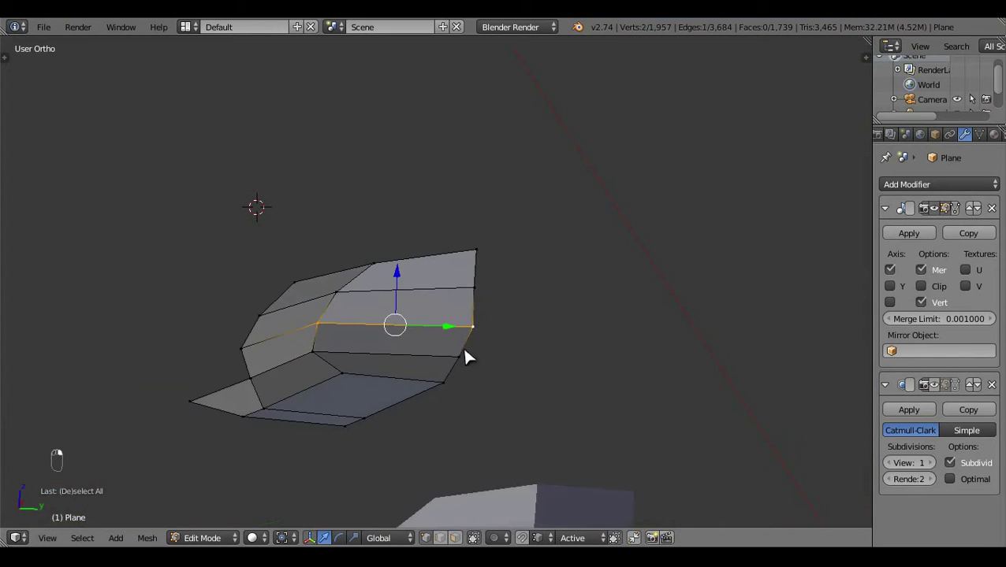
key(KP_3)
key(z)
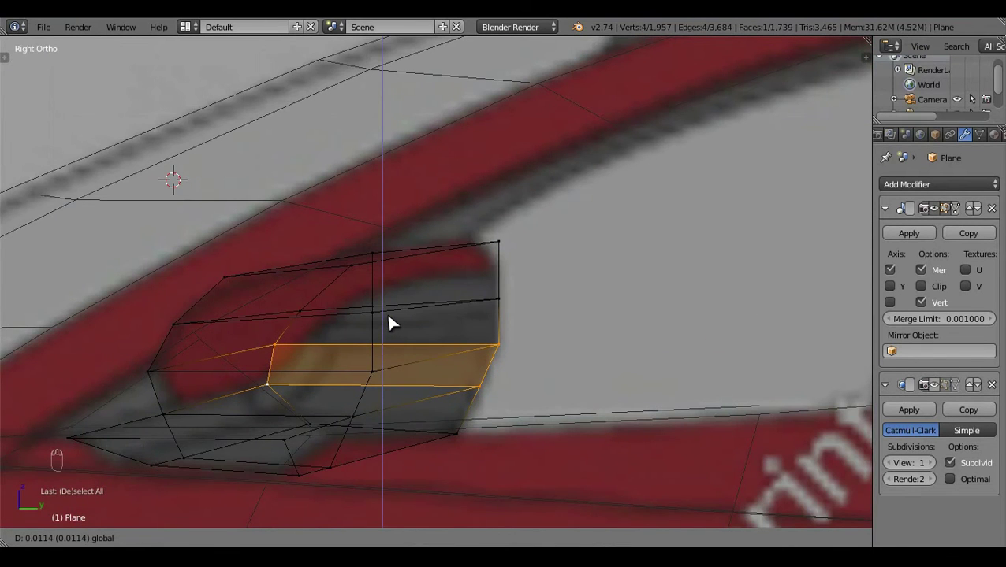
key(a)
key(z)
key(z)
key(z)
key(Tab)
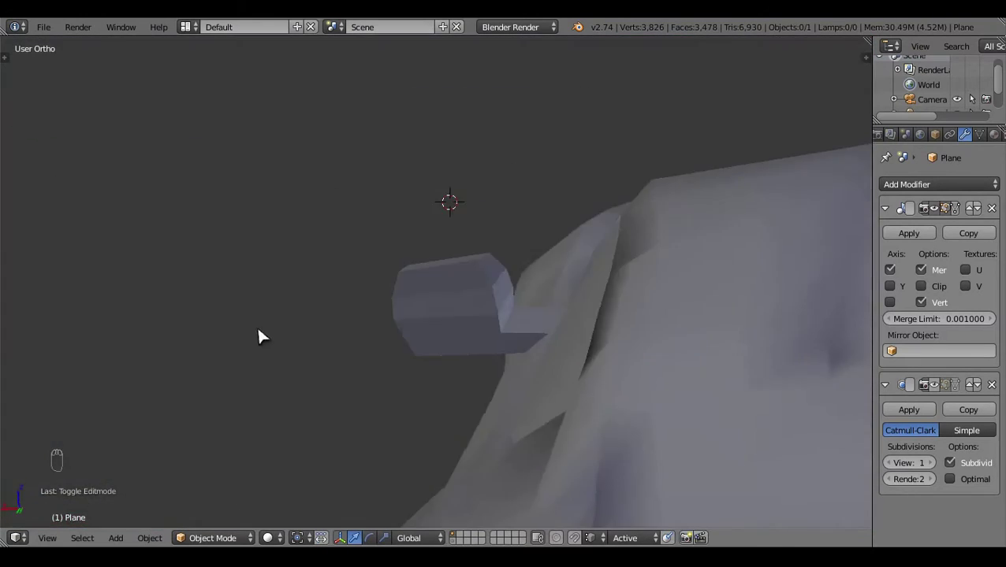
key(KP_1)
key(z)
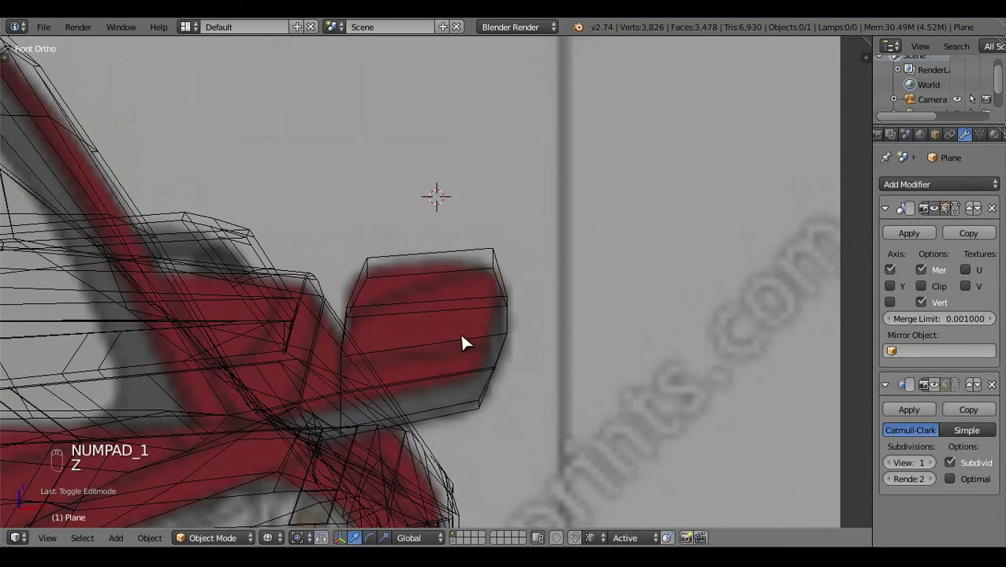
key(Tab)
key(a)
key(z)
key(Tab)
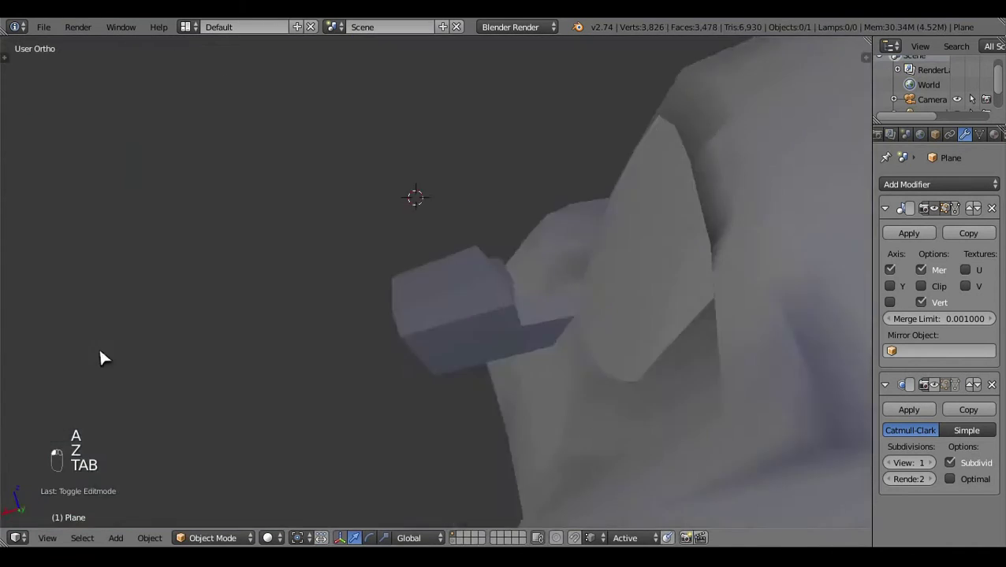
key(KP_7)
key(z)
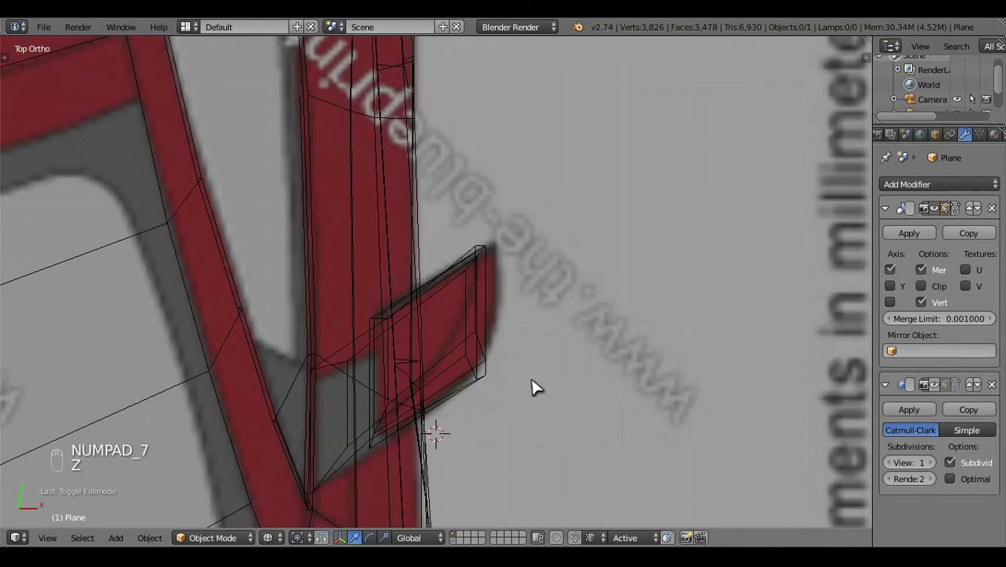
key(z)
key(Tab)
key(z)
drag(482, 295, 481, 293)
key(z)
key(a)
key(z)
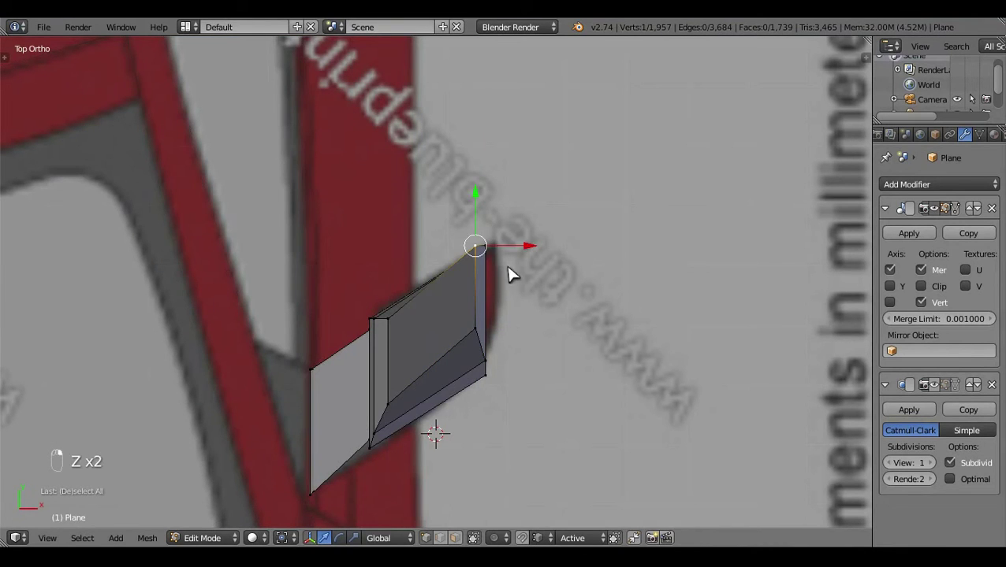
Inspect the mirror from right, top and left views, shifting a vertex that sits off the outline
key(KP_3)
key(z)
key(z)
key(KP_7)
key(z)
key(z)
key(a)
key(KP_3)
key(z)
key(z)
key(ctrl+KP_3)
key(z)
key(z)
drag(585, 365, 552, 335)
key(KP_3)
key(z)
key(z)
key(KP_7)
key(z)
key(z)
key(KP_3)
key(z)
key(Tab)
key(KP_3)
key(z)
key(z)
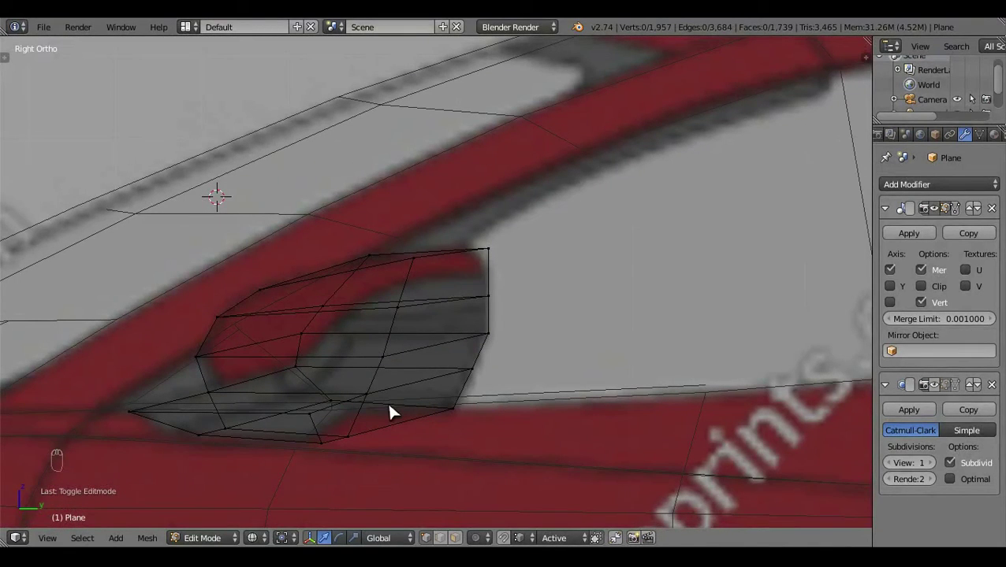
Add a loop cut across the mirror in top view and position its vertices to round the housing
key(KP_7)
key(ctrl+r)
key(z)
key(z)
key(z)
key(a)
middle_click(553, 233)
key(KP_3)
key(z)
drag(284, 361, 346, 344)
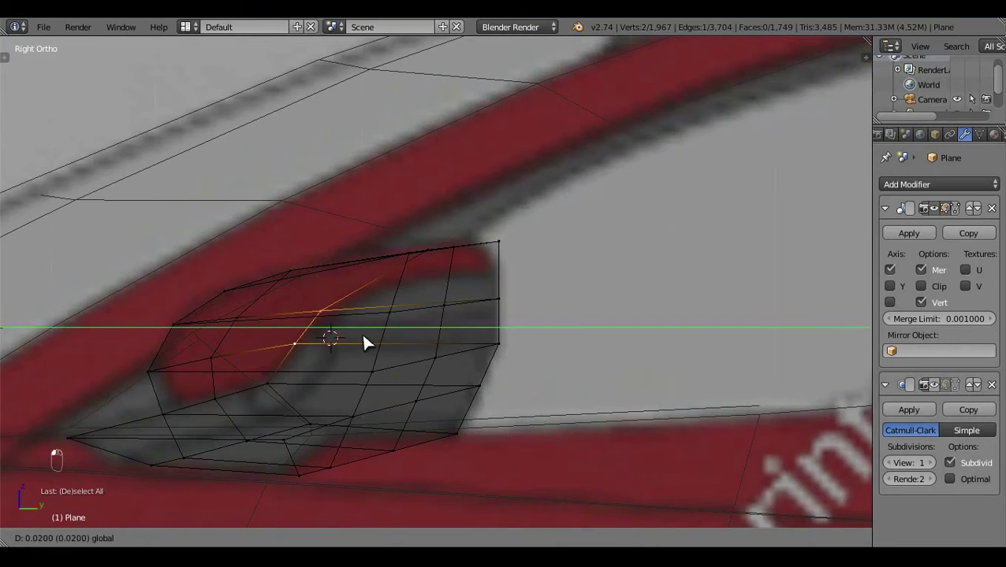
key(z)
key(a)
key(Tab)
drag(327, 368, 463, 353)
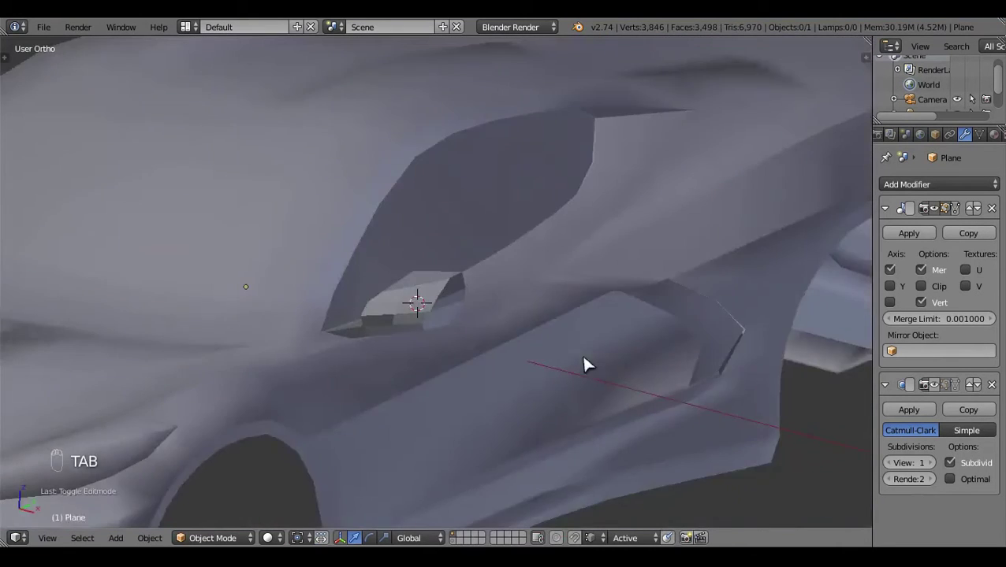
drag(378, 370, 664, 287)
drag(566, 257, 476, 377)
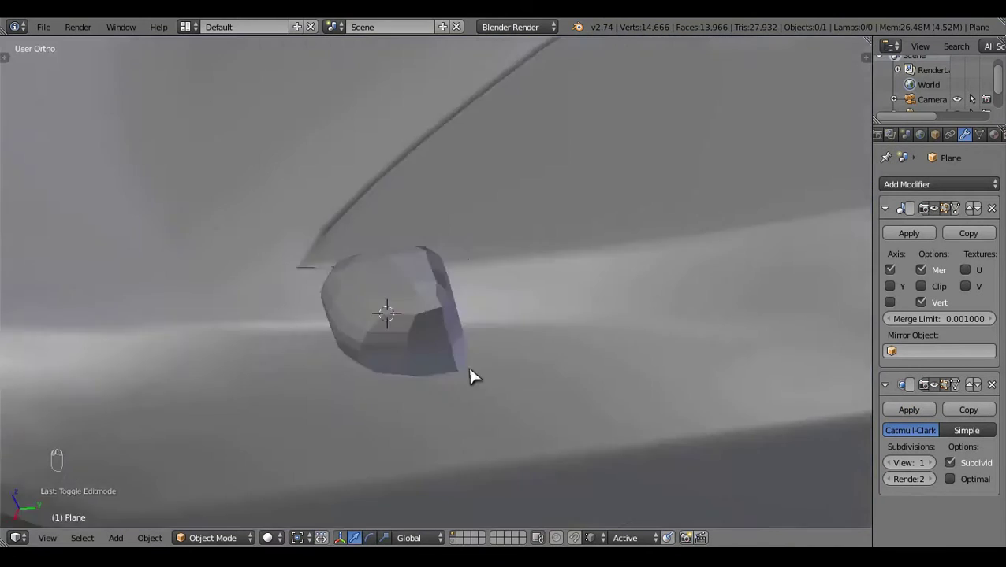
key(Tab)
drag(516, 400, 542, 405)
Select and shift mirror vertices in front view, then check the result from the right
key(KP_1)
key(z)
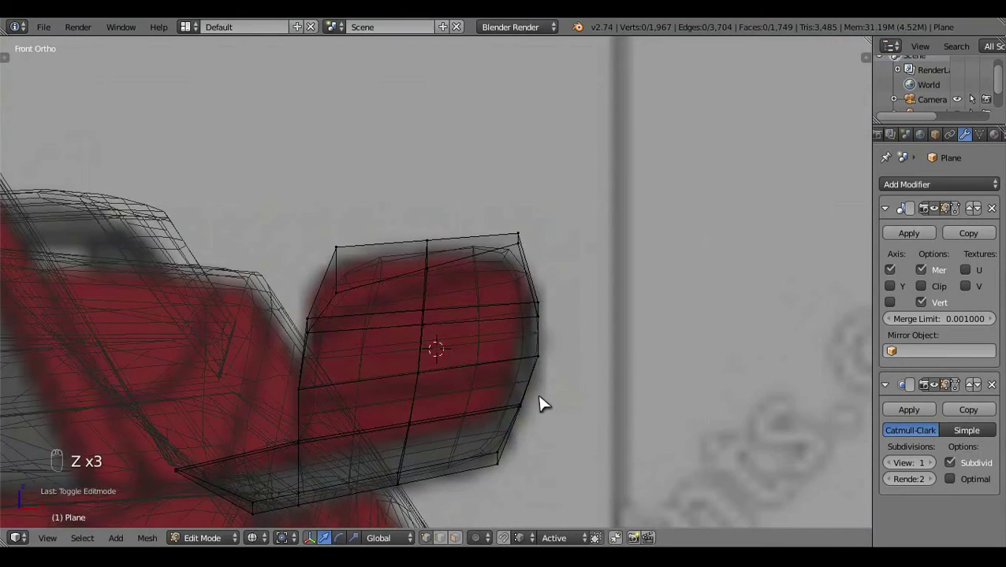
key(z)
key(z)
key(c)
key(c)
drag(536, 393, 558, 344)
key(a)
key(z)
key(KP_3)
key(z)
key(z)
key(z)
Add a second loop cut on the mirror and slide it into place along the housing
key(ctrl+r)
key(z)
key(a)
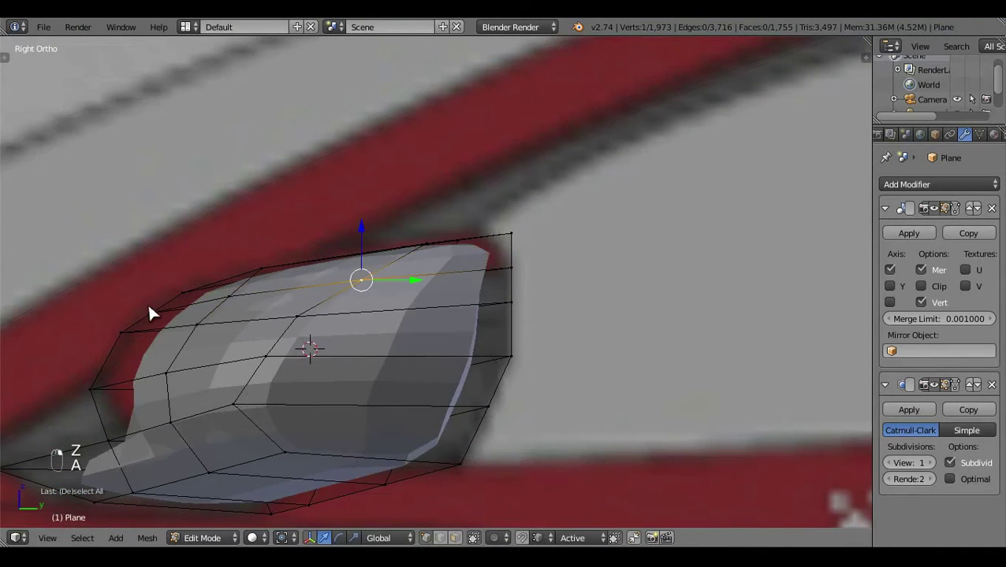
drag(181, 319, 301, 308)
click(308, 310)
key(a)
key(z)
key(z)
click(479, 348)
key(ctrl+KP_7)
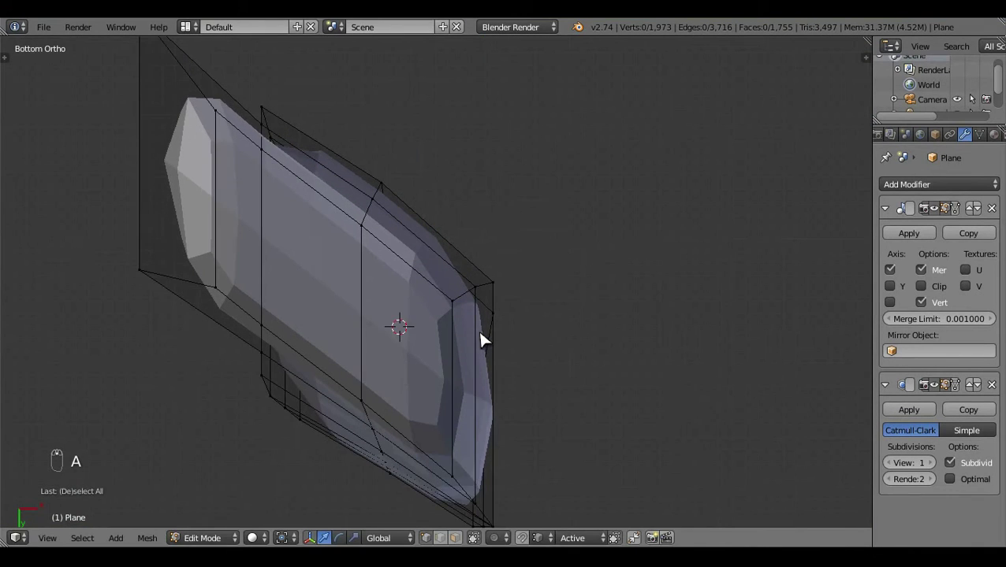
Reshape the mirror housing's outer top corner in right view so it rounds smoothly over the blueprint
key(Tab)
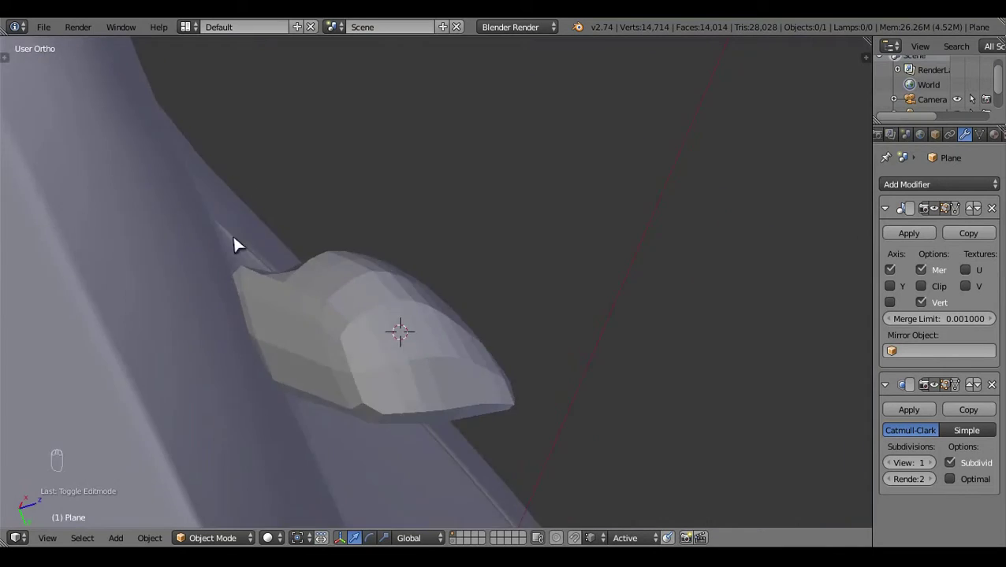
key(KP_3)
key(z)
key(z)
key(Tab)
drag(575, 332, 574, 273)
drag(414, 282, 381, 316)
key(KP_3)
drag(486, 240, 532, 335)
key(a)
key(z)
key(z)
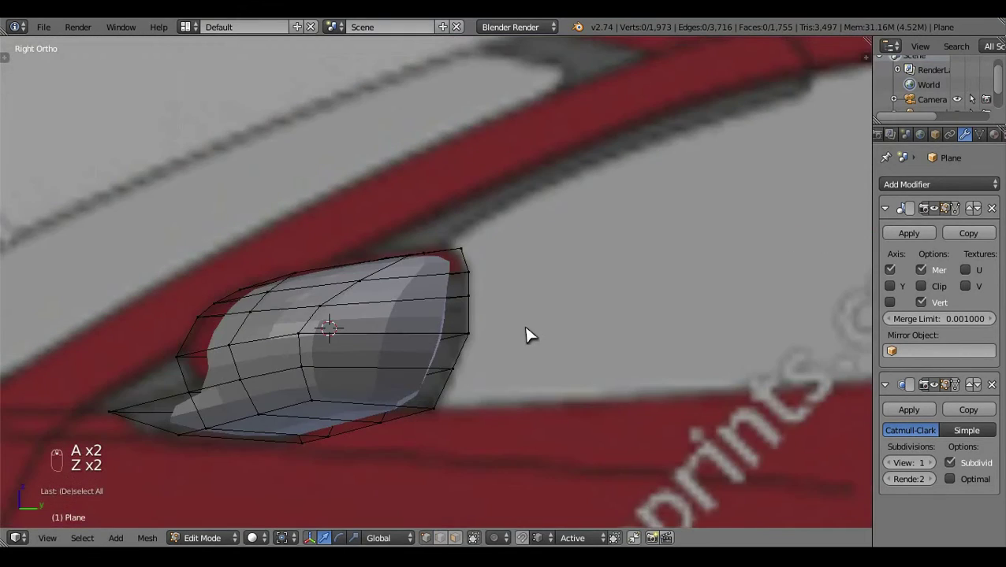
key(Tab)
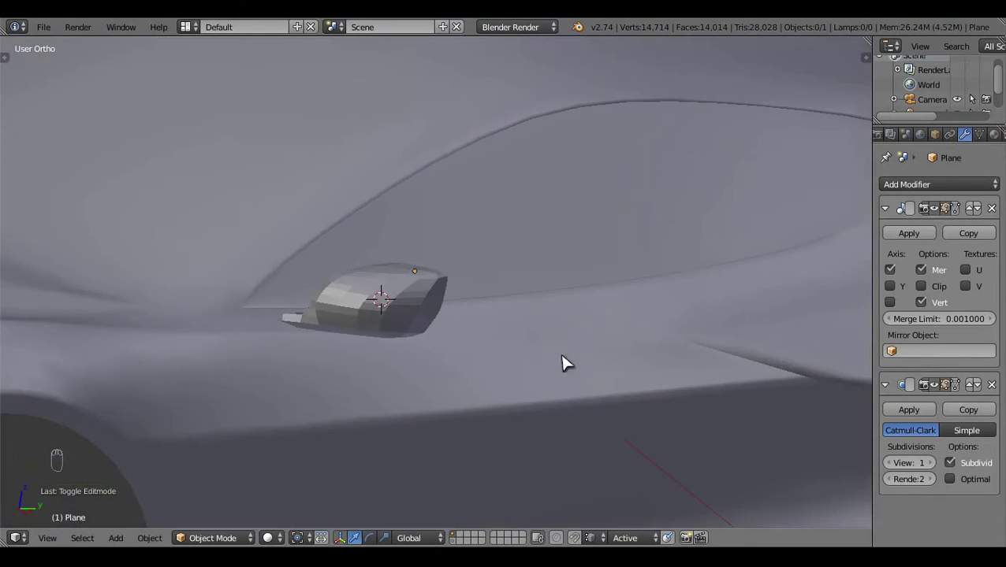
key(KP_3)
key(z)
key(Tab)
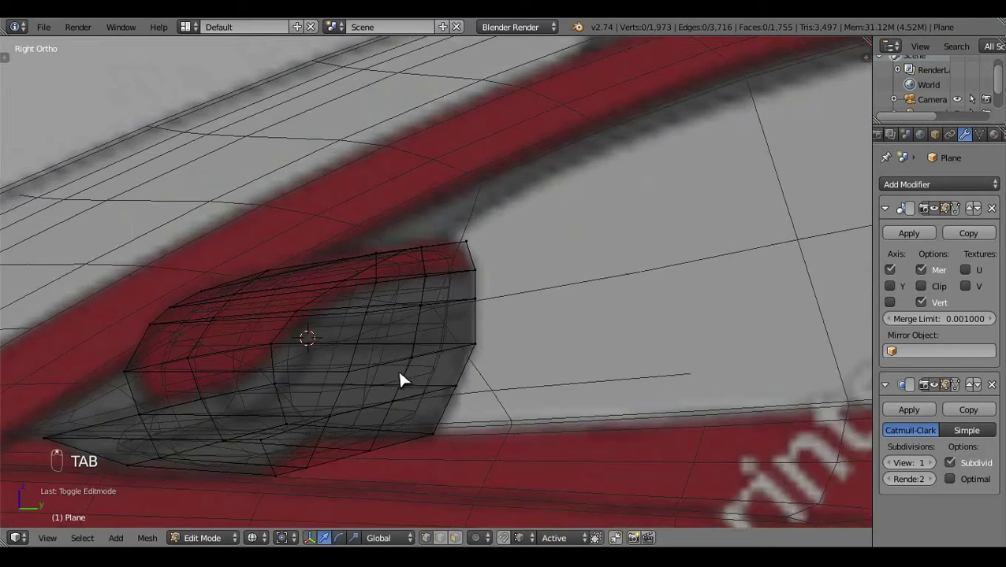
Nudge the mirror's outline vertices into place against the blueprint in the current ortho view
drag(424, 399, 424, 338)
key(k)
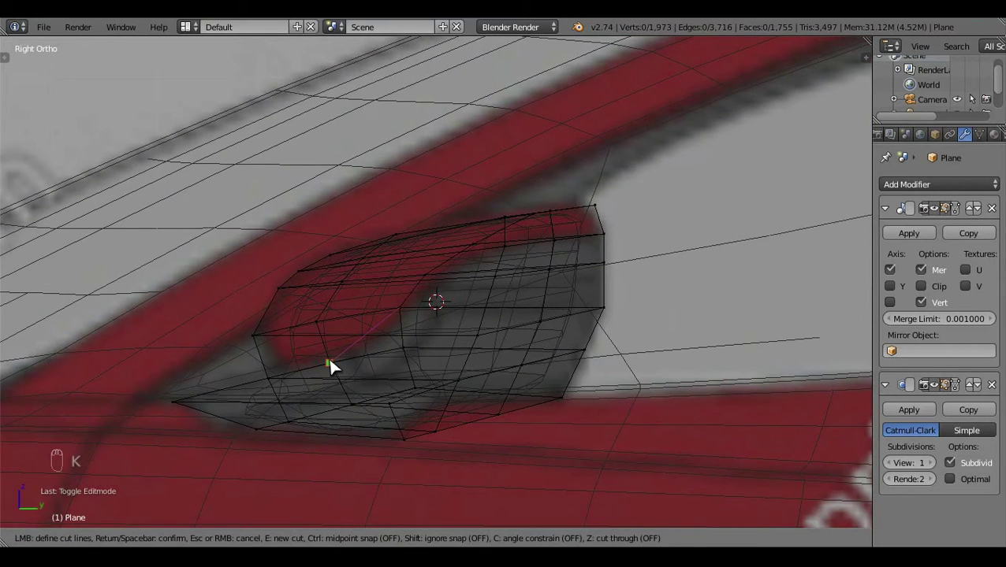
key(a)
key(z)
drag(465, 319, 474, 339)
drag(522, 360, 510, 290)
drag(511, 290, 476, 353)
Check the mirror from back and front ortho views in wireframe and pull its edge to the blueprint line
key(ctrl+KP_1)
key(z)
key(z)
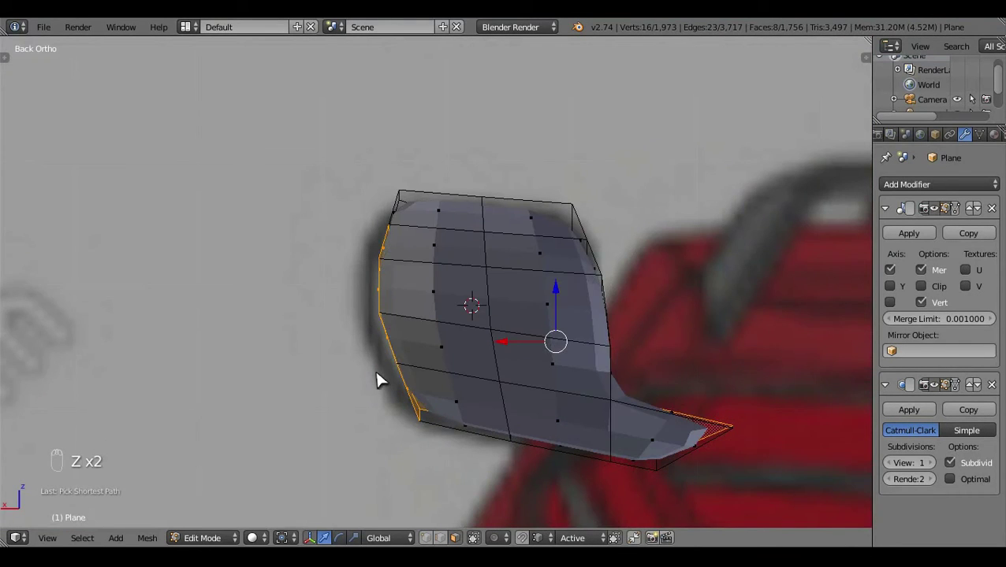
key(a)
drag(405, 346, 618, 346)
key(KP_1)
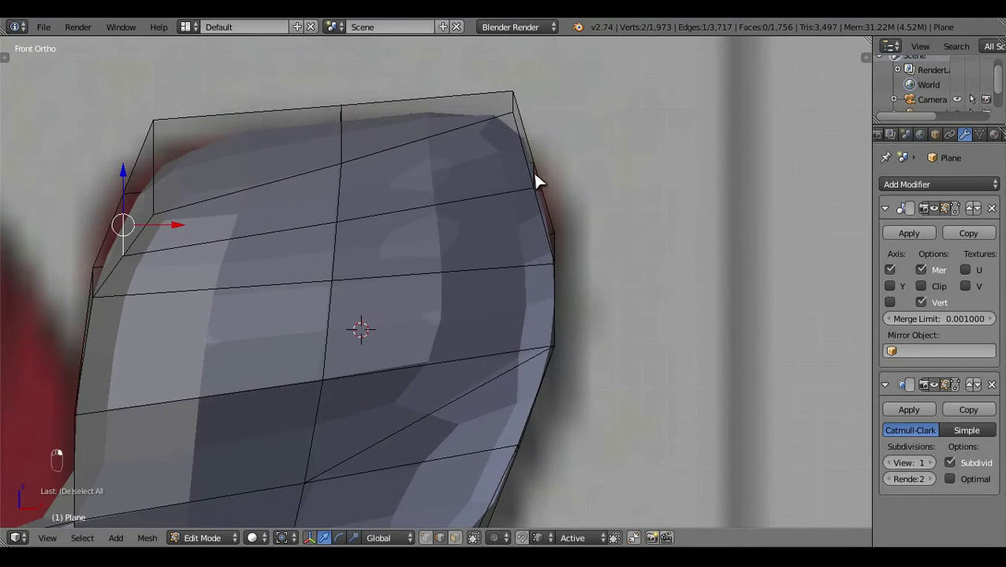
key(z)
drag(547, 187, 667, 313)
Scale the selected mirror edges to tighten the outline and review the result in solid shading
key(c)
key(s)
key(a)
key(z)
key(Tab)
key(Tab)
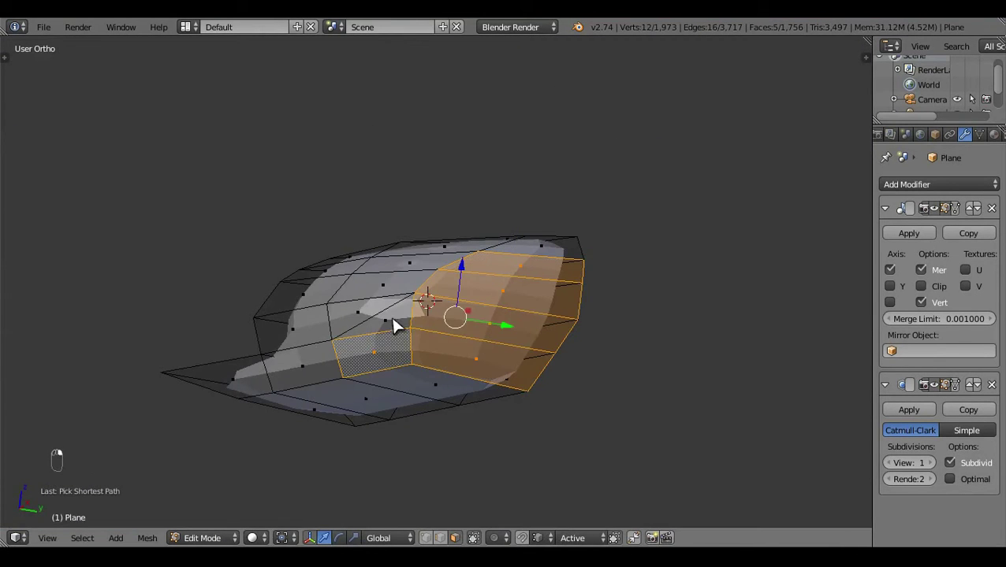
drag(626, 315, 519, 407)
key(KP_1)
key(z)
middle_click(519, 407)
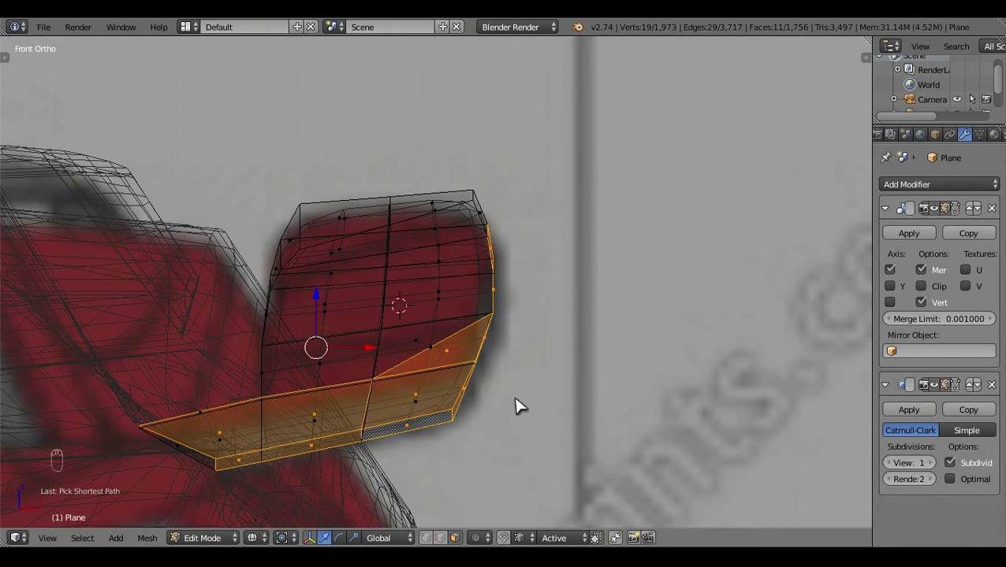
Reshape the arm joining the mirror to the body from side and front views so it follows the blueprint
key(KP_3)
key(KP_1)
key(z)
key(a)
drag(606, 400, 376, 423)
key(KP_1)
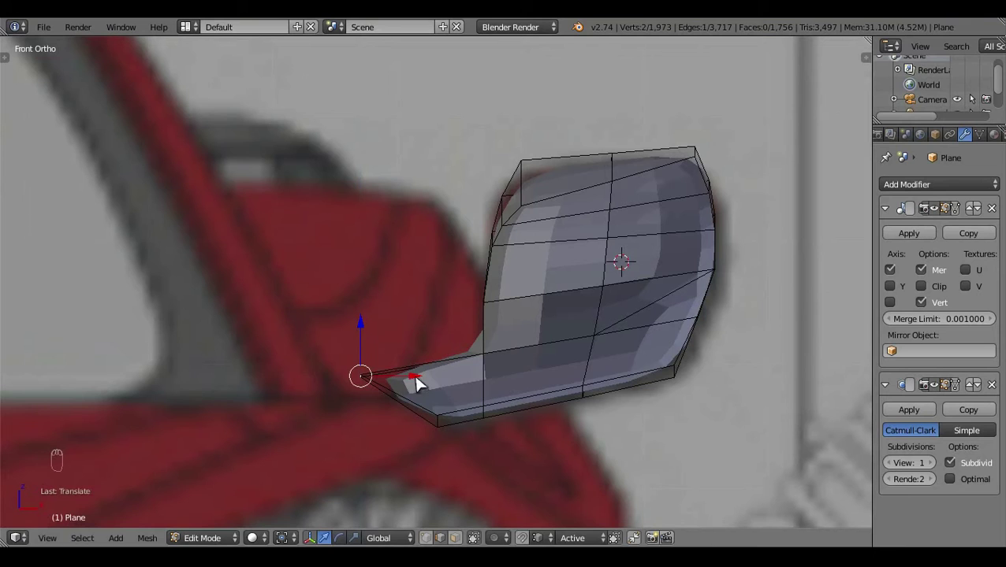
drag(417, 387, 617, 390)
key(a)
key(z)
key(z)
drag(604, 343, 473, 540)
drag(461, 480, 672, 281)
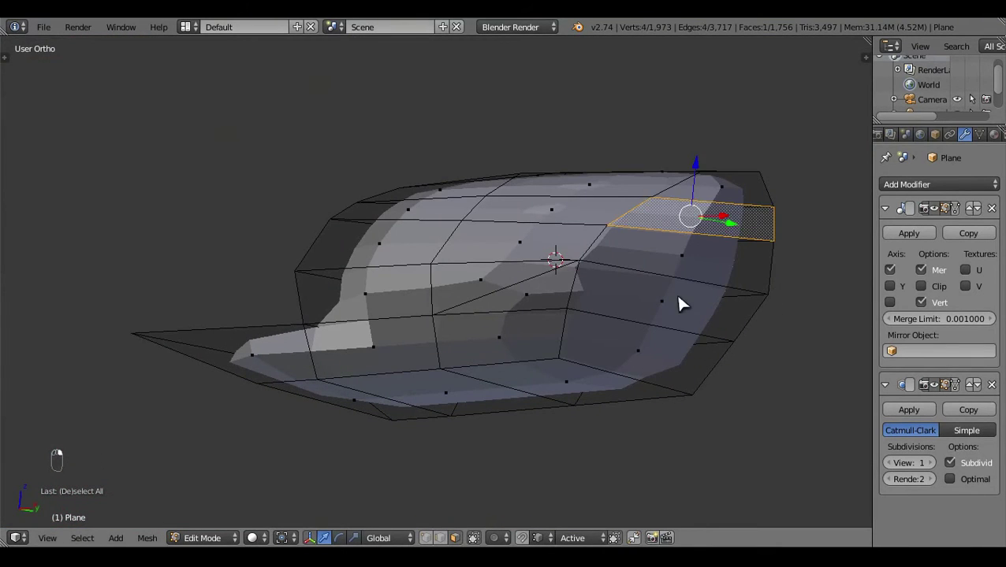
Slide a pair of mirror vertices along one axis in side view, then line them up in top view
key(KP_3)
key(z)
key(z)
drag(402, 361, 674, 358)
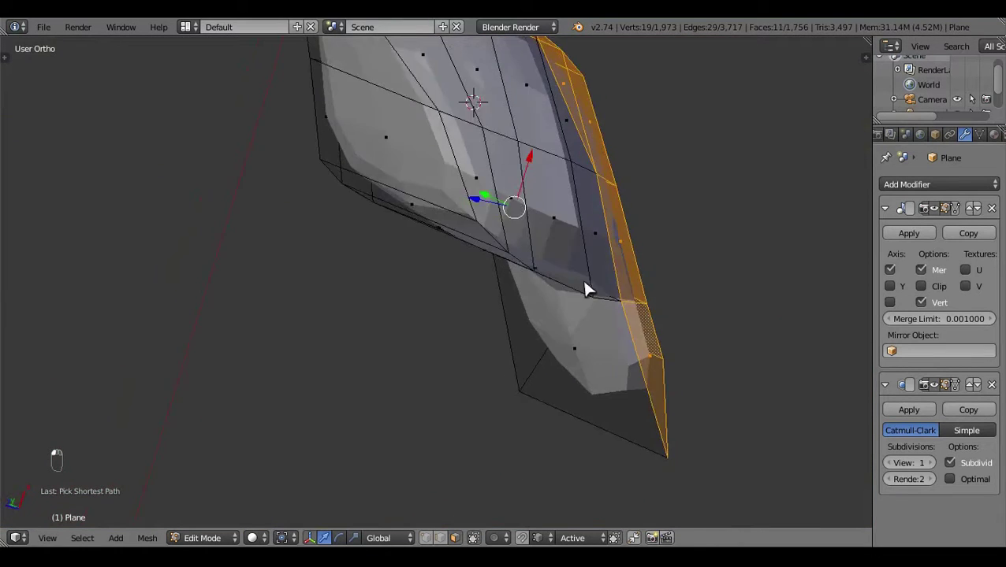
key(a)
key(KP_7)
key(z)
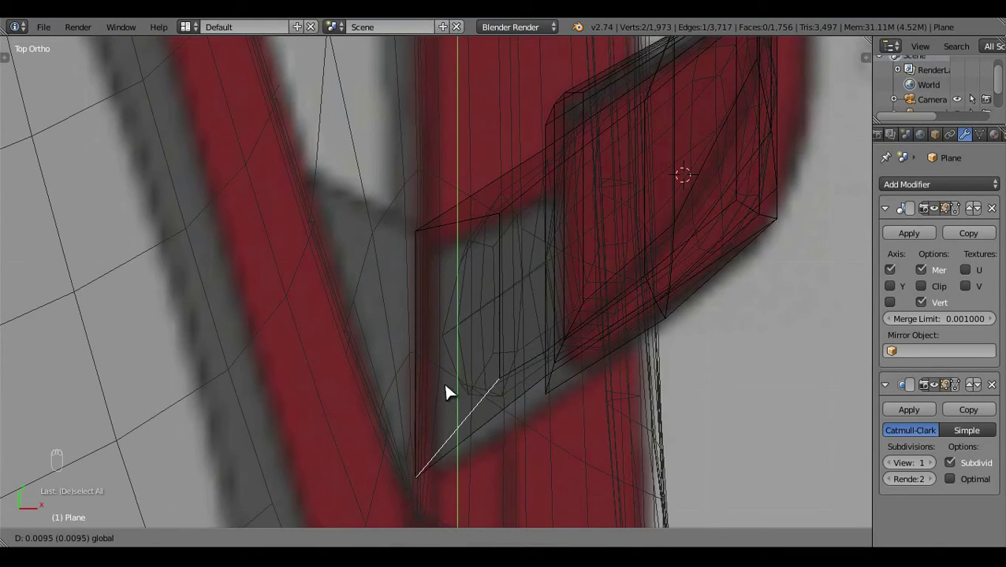
Undo the last move and box-select the mirror's base-arm vertices from the bottom ortho view
key(ctrl+z)
drag(432, 534, 420, 428)
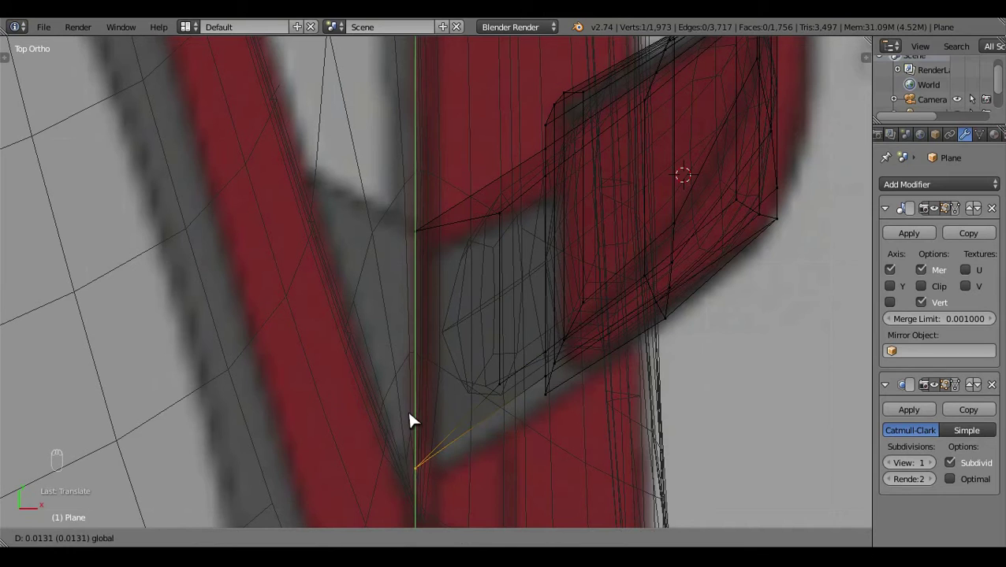
key(a)
key(z)
drag(489, 471, 529, 315)
key(ctrl+KP_7)
middle_click(503, 209)
drag(491, 219, 466, 532)
drag(431, 402, 546, 425)
drag(506, 343, 578, 272)
Extrude the base arm toward the car body (E) and scale the new end section down in front view
key(KP_3)
key(z)
key(z)
key(z)
right_click(524, 357)
key(z)
drag(650, 389, 683, 416)
drag(684, 415, 678, 439)
key(KP_1)
key(e)
key(s)
drag(556, 418, 478, 419)
drag(430, 239, 477, 419)
Grab the extruded arm end into position, inspect it in Object Mode, then select the housing's rim loop
key(KP_1)
drag(477, 419, 540, 511)
key(g)
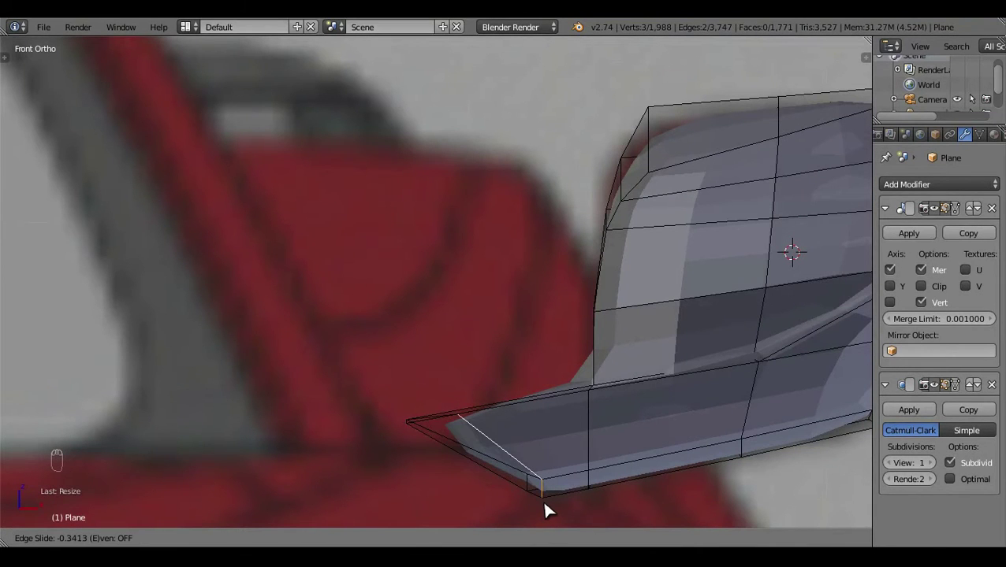
key(a)
key(Tab)
drag(484, 385, 409, 377)
drag(583, 394, 573, 386)
drag(548, 394, 497, 350)
key(Tab)
drag(503, 346, 465, 539)
drag(468, 536, 577, 314)
drag(445, 256, 577, 315)
Inset the mirror housing rim (I) for extra geometry and round the rim loop against the top-view blueprint
key(ctrl+KP_1)
key(i)
drag(563, 353, 602, 453)
key(KP_7)
drag(696, 371, 638, 341)
key(a)
drag(630, 307, 486, 413)
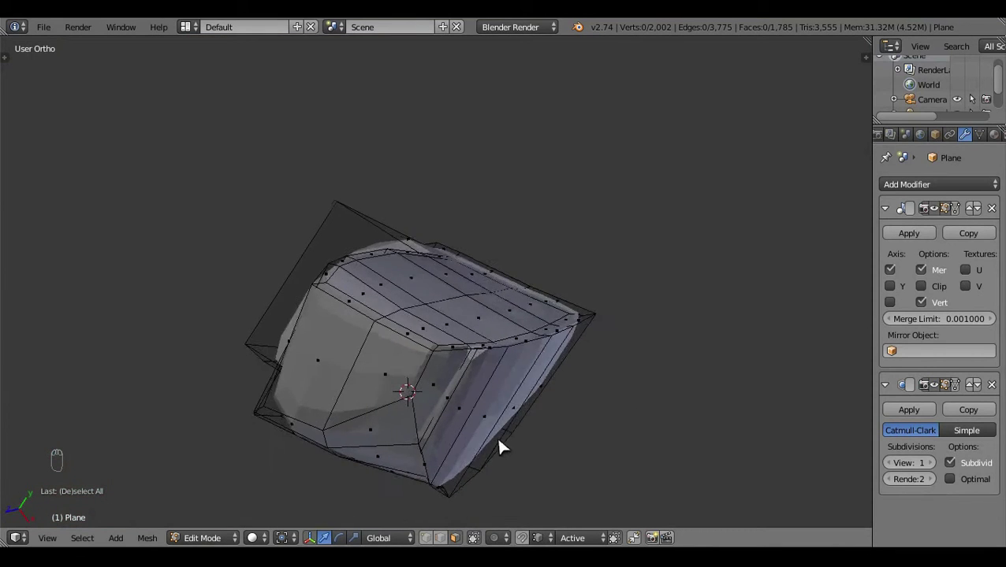
drag(442, 523, 680, 342)
key(z)
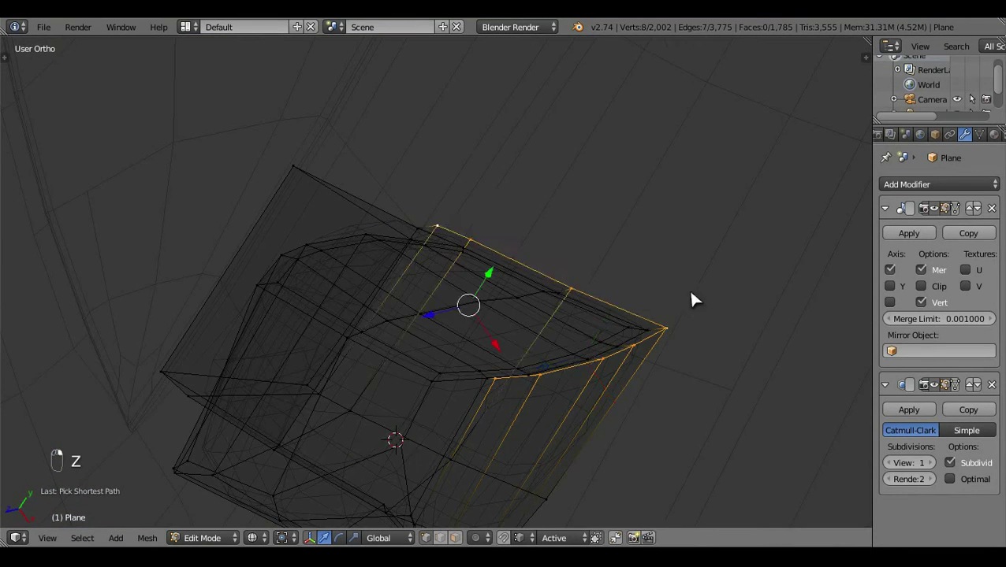
key(KP_7)
In Left Ortho wireframe, box-select the unwanted mirror housing face strips and delete them
key(z)
key(a)
key(z)
key(z)
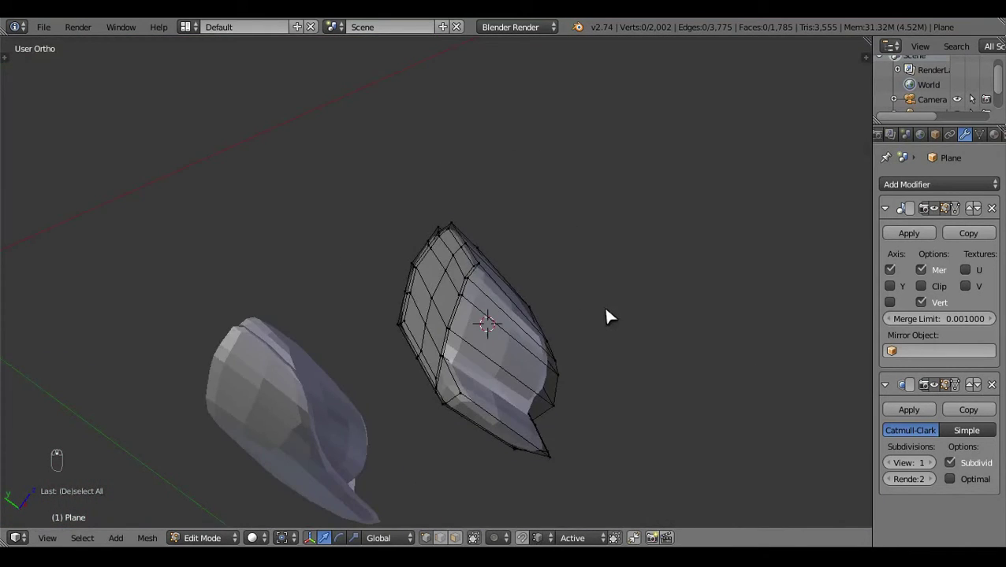
key(ctrl+KP_3)
click(894, 234)
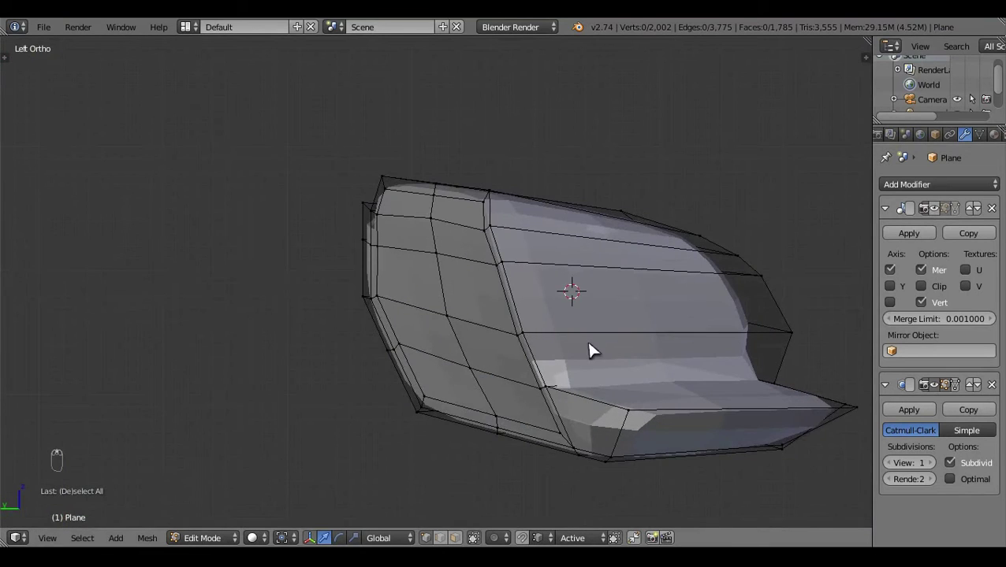
drag(645, 334, 528, 463)
drag(485, 214, 599, 468)
key(x)
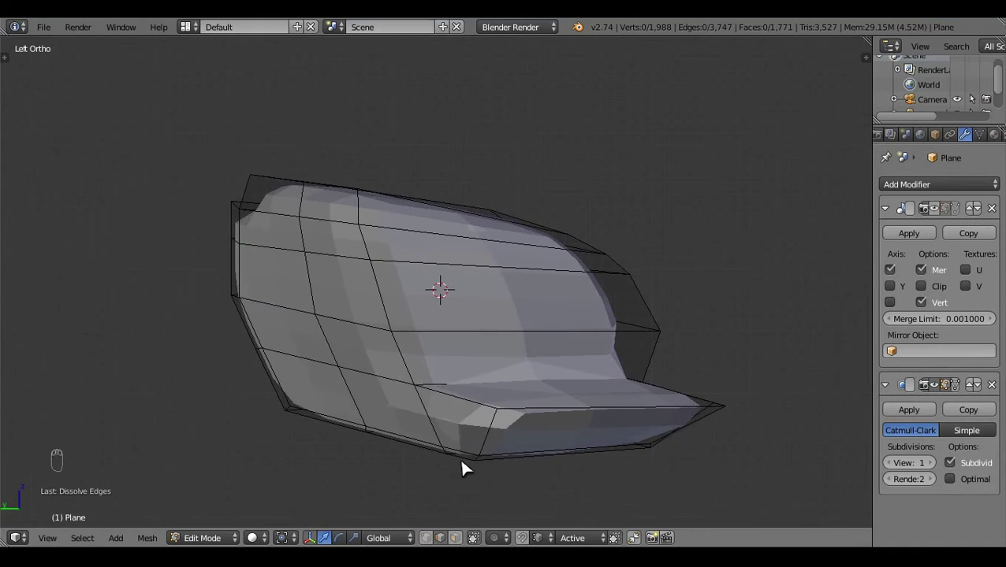
Fill new faces between the remaining housing edges, undoing one misplaced fill
drag(429, 528, 353, 195)
drag(432, 421, 337, 321)
key(f)
key(a)
key(z)
click(337, 321)
key(ctrl+z)
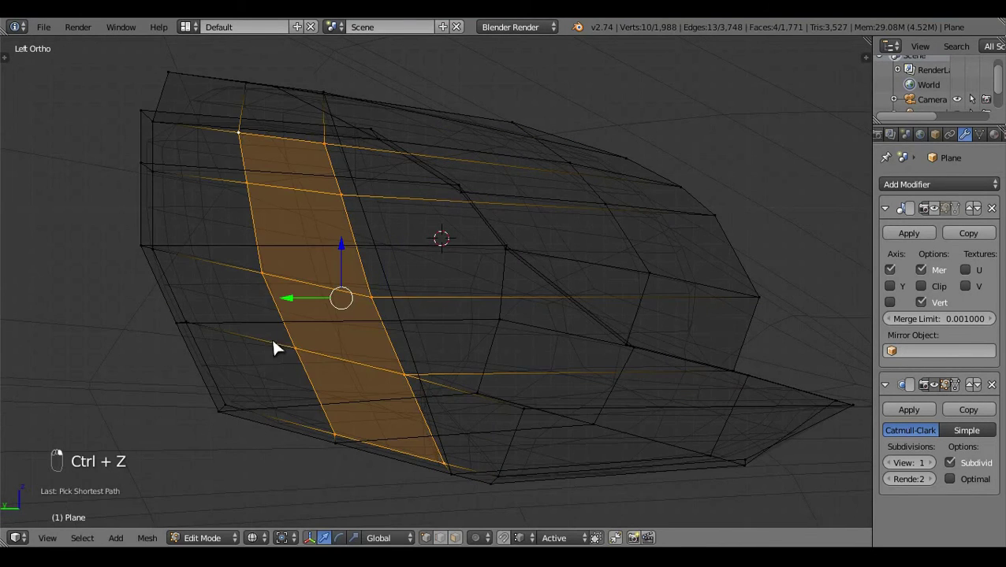
Circle-select housing vertices and grab them into place against the blueprint
click(258, 295)
drag(474, 443, 461, 420)
key(c)
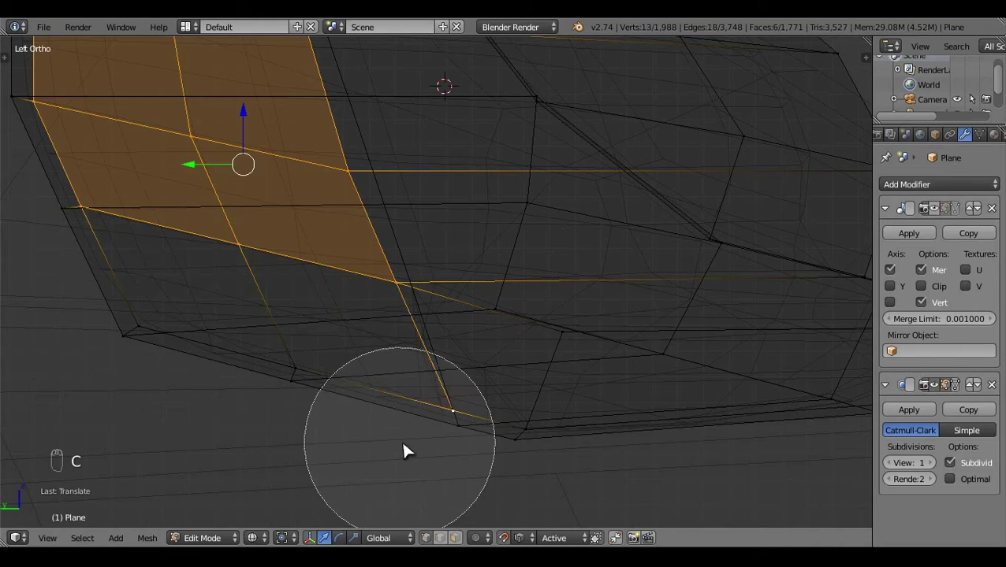
right_click(418, 276)
drag(474, 318, 443, 348)
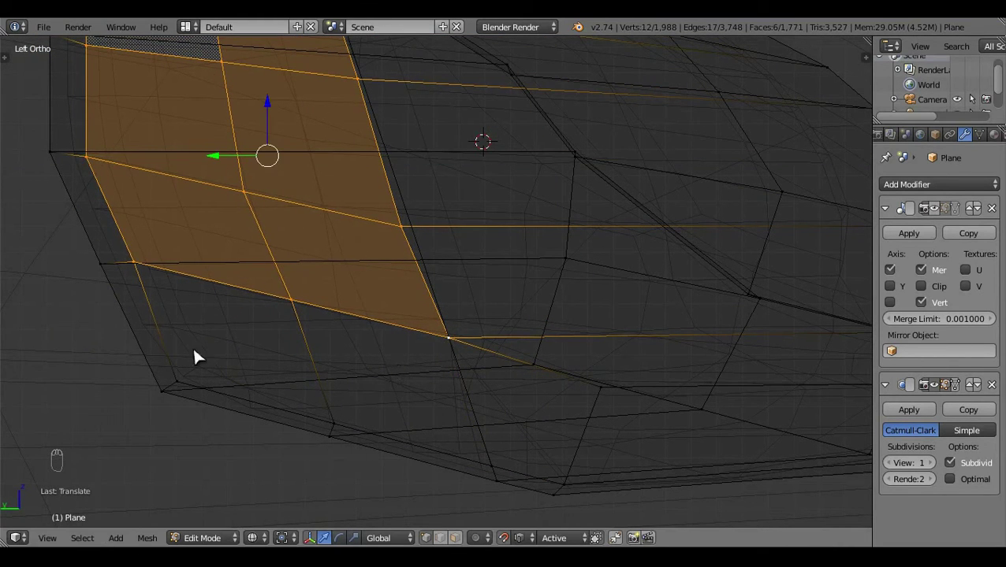
key(c)
middle_click(612, 423)
drag(402, 321, 513, 365)
drag(512, 366, 515, 399)
key(c)
drag(437, 267, 437, 309)
Delete the remaining stray housing geometry, checking it from right and left side views
key(ctrl+KP_3)
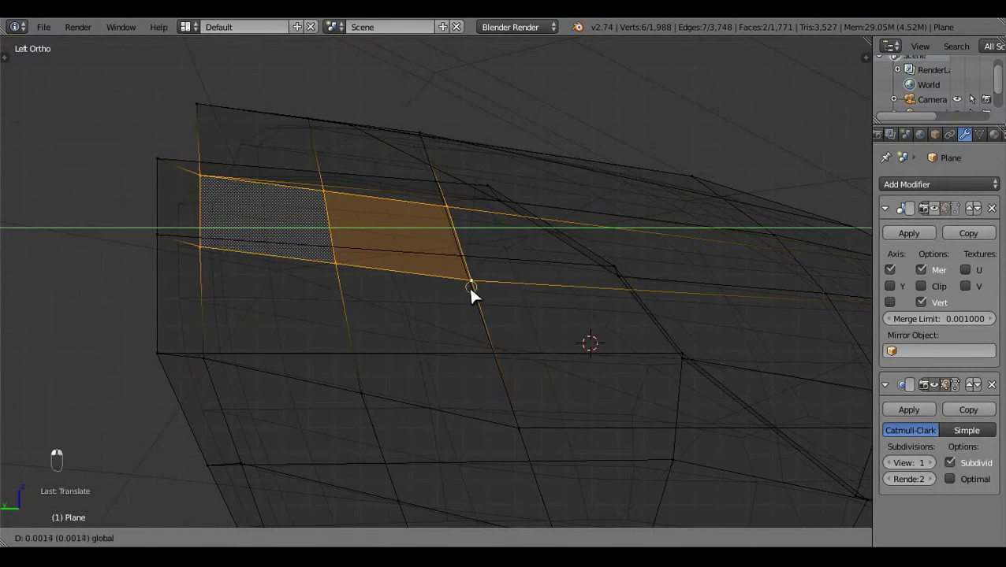
key(c)
drag(459, 216, 369, 212)
key(z)
key(a)
key(z)
key(x)
key(z)
drag(535, 333, 383, 413)
key(KP_3)
key(ctrl+KP_3)
key(z)
drag(419, 392, 516, 371)
Unhide all mirror geometry and select everything to review the reworked housing
click(400, 277)
drag(353, 283, 365, 283)
key(c)
click(343, 243)
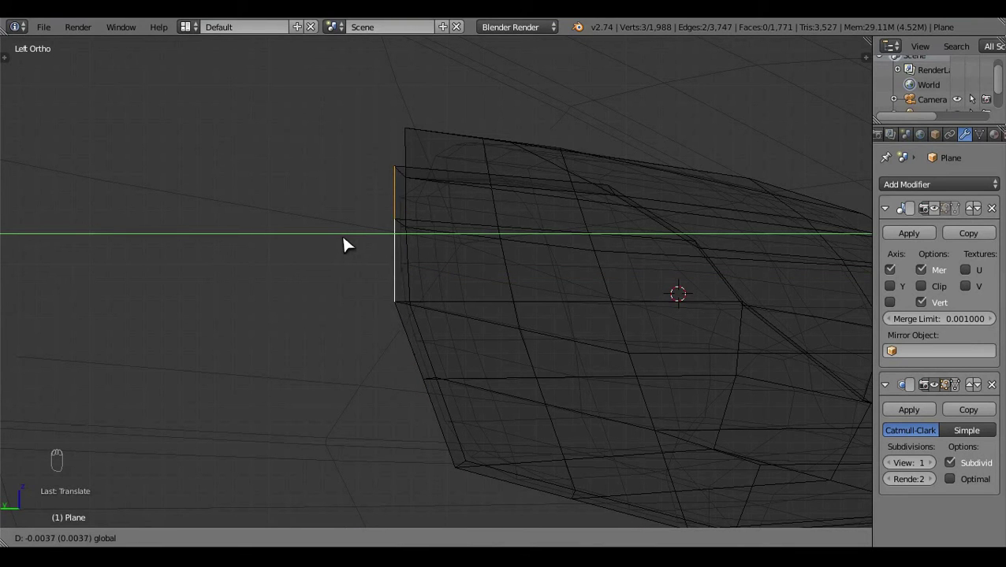
key(a)
key(z)
key(Tab)
key(Tab)
key(alt+h)
key(a)
Select the stalk faces where the mirror meets the car body
key(Tab)
middle_click(483, 406)
drag(442, 342, 449, 350)
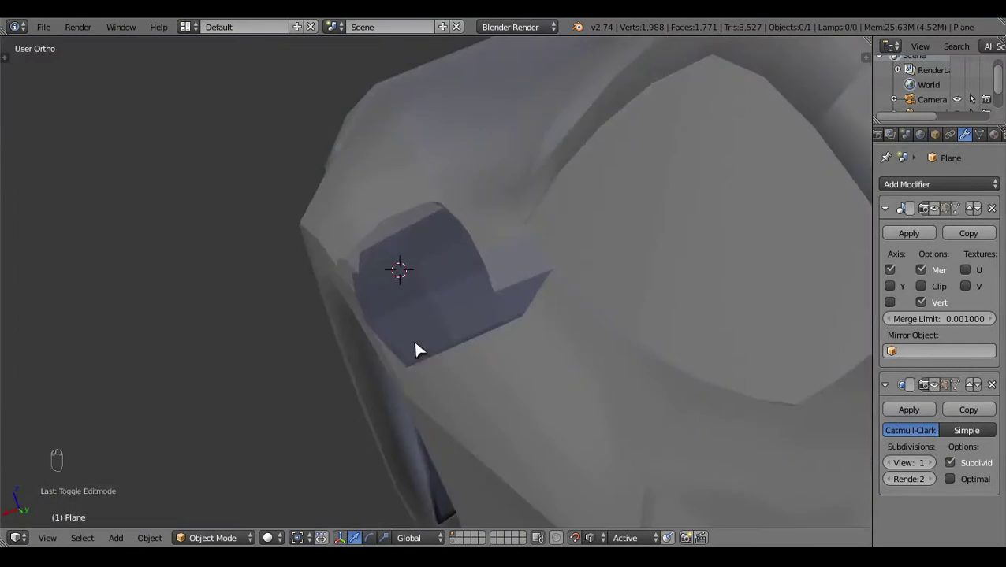
drag(454, 349, 405, 376)
key(Tab)
drag(405, 376, 467, 337)
Inset the mirror's rear face in back view, extrude it, and leave Edit Mode
drag(468, 337, 468, 302)
key(ctrl+KP_1)
key(z)
key(i)
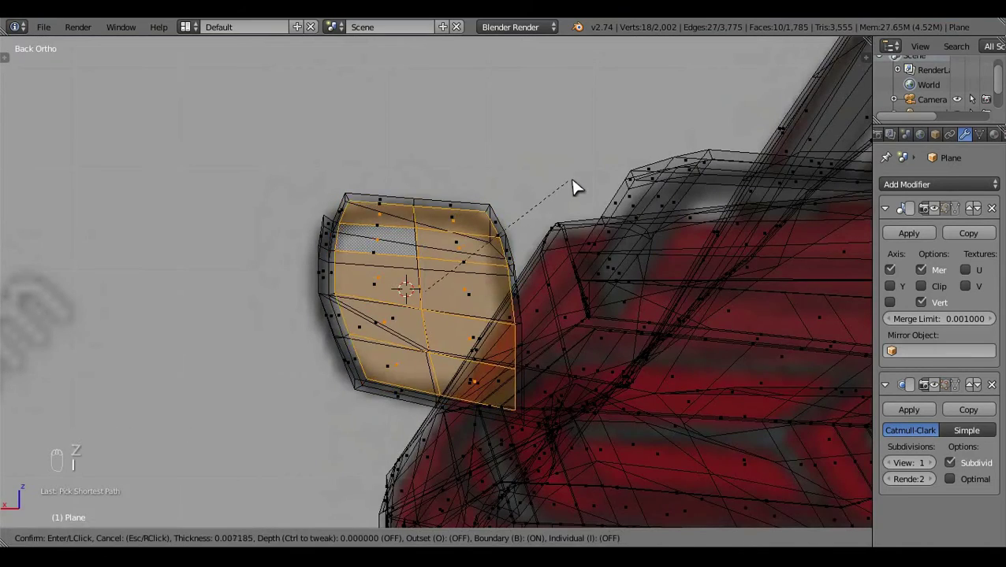
key(z)
click(498, 397)
key(KP_7)
key(z)
key(e)
key(a)
key(z)
key(Tab)
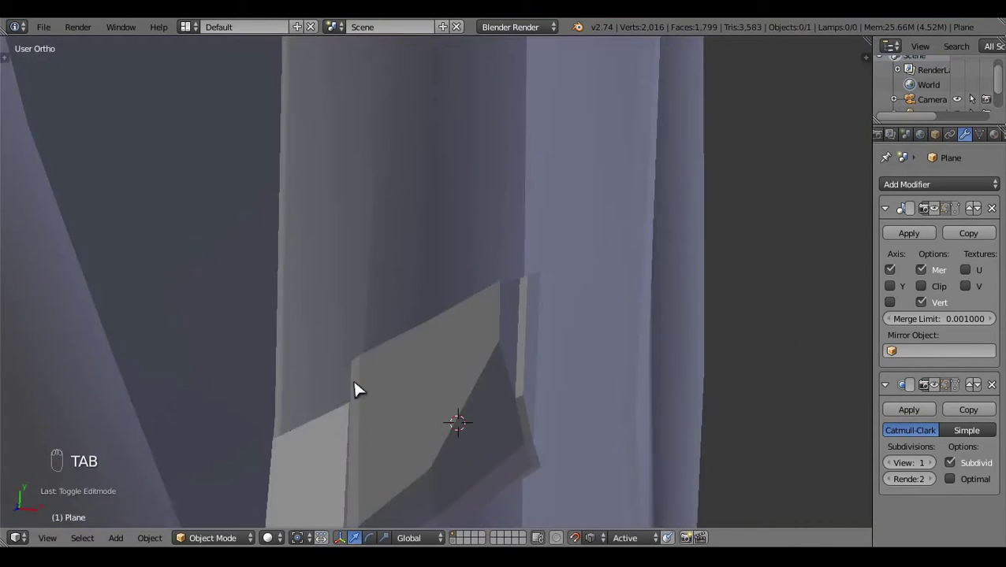
Move to Right Ortho over the wheel blueprint and snap the cursor to the front wheel centre
key(KP_3)
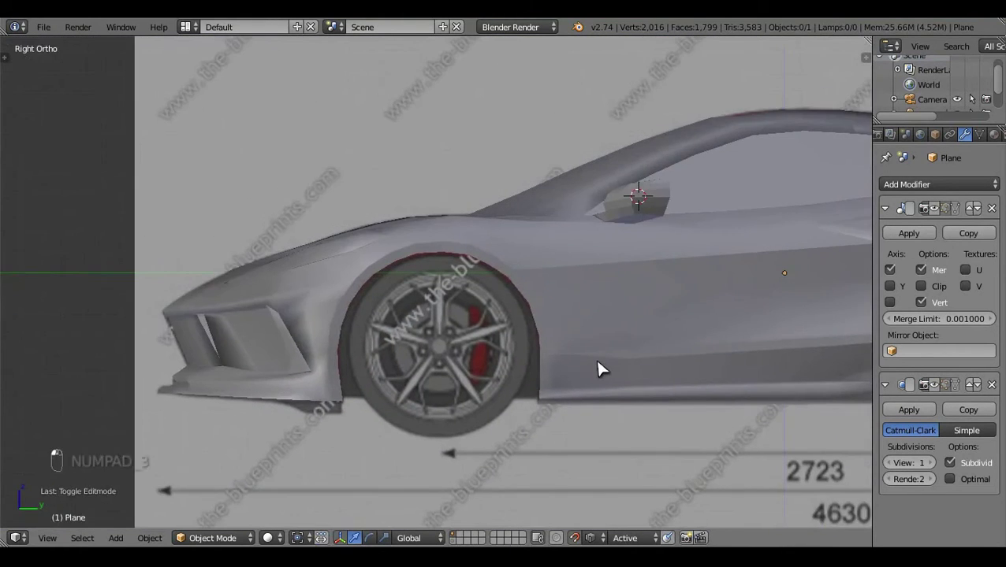
drag(600, 371, 447, 425)
key(Tab)
key(t)
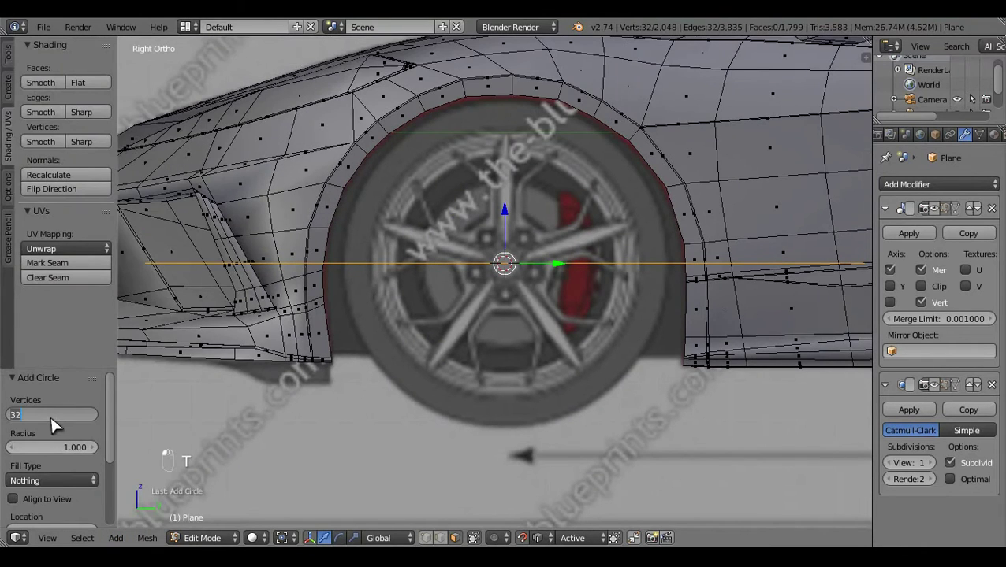
key(r)
key(y)
key(KP_9)
key(KP_0)
key(KP_3)
Add a twelve-sided circle at the wheel hub and rotate/scale it over the centre
key(Tab)
key(Tab)
key(r)
key(s)
drag(501, 338, 606, 369)
drag(607, 369, 570, 314)
drag(569, 315, 501, 270)
Scale the hub circle to size and select its linked ring vertices
key(s)
middle_click(563, 289)
drag(553, 313, 530, 220)
key(a)
drag(536, 242, 507, 309)
drag(507, 309, 541, 283)
key(ctrl+l)
drag(566, 298, 606, 448)
drag(606, 447, 608, 377)
key(a)
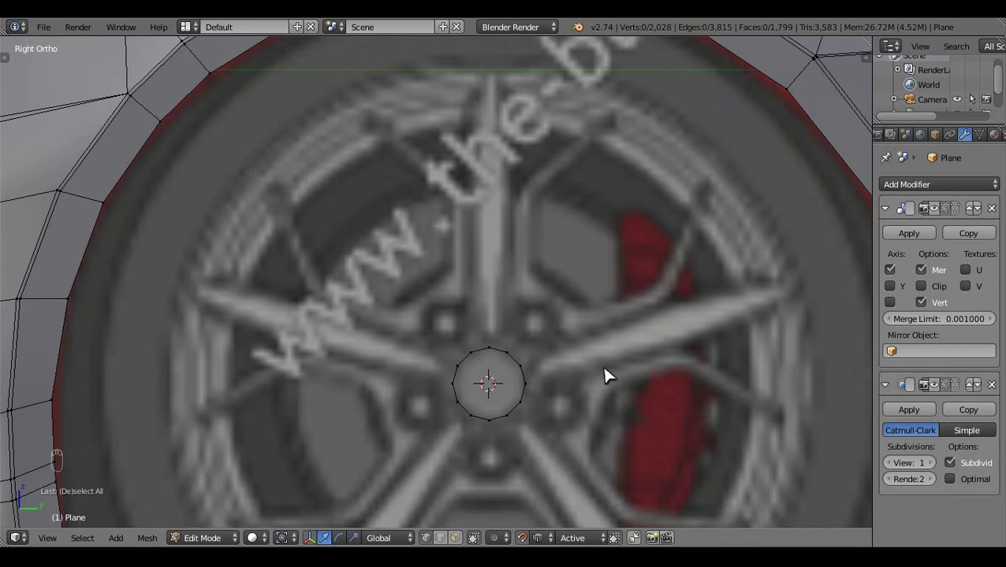
Snap the cursor and add a second scaled ring to form the double-ringed hub
drag(520, 399, 563, 411)
drag(566, 410, 123, 534)
key(shift+s)
key(t)
key(r)
key(s)
key(s)
drag(578, 537, 653, 464)
key(s)
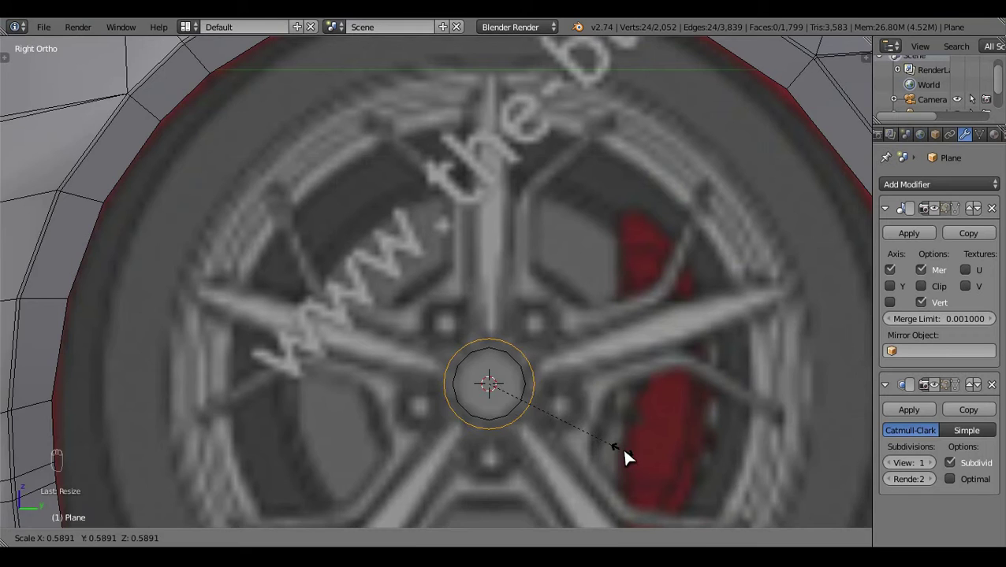
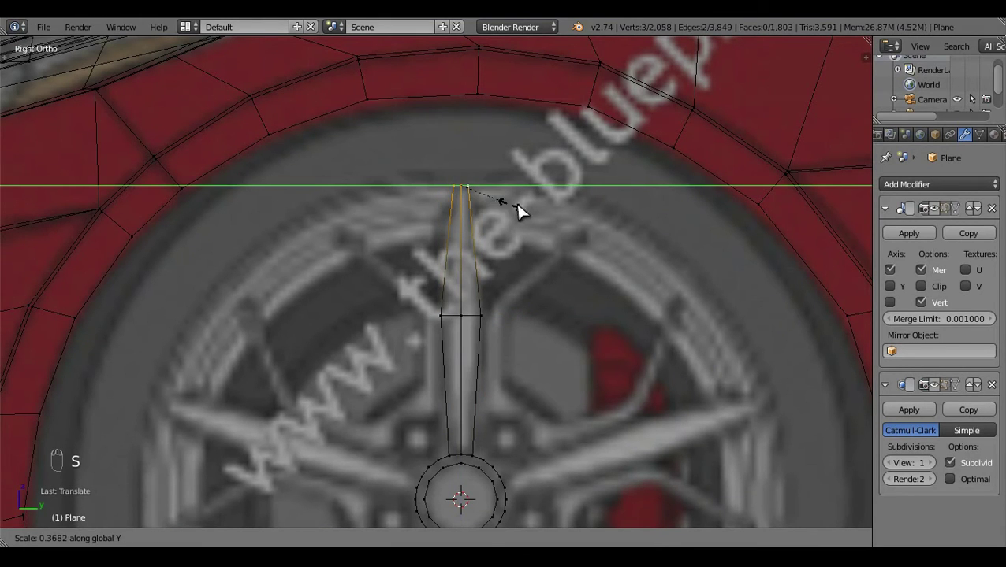
Duplicate the first spoke's edge and extrude it to start the second angled spoke
key(a)
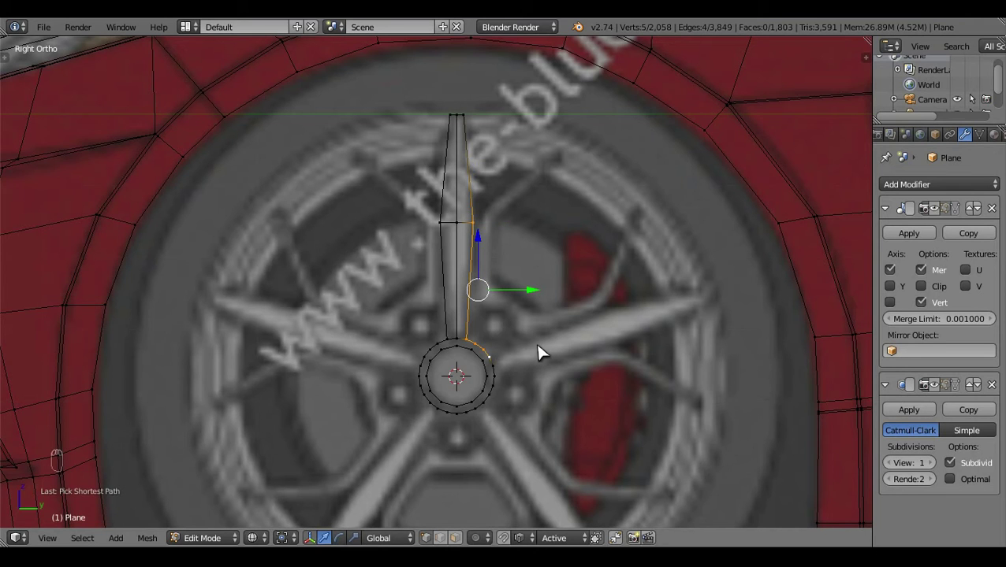
key(shift+d)
drag(518, 328, 523, 356)
key(KP_3)
key(c)
drag(504, 308, 570, 190)
key(e)
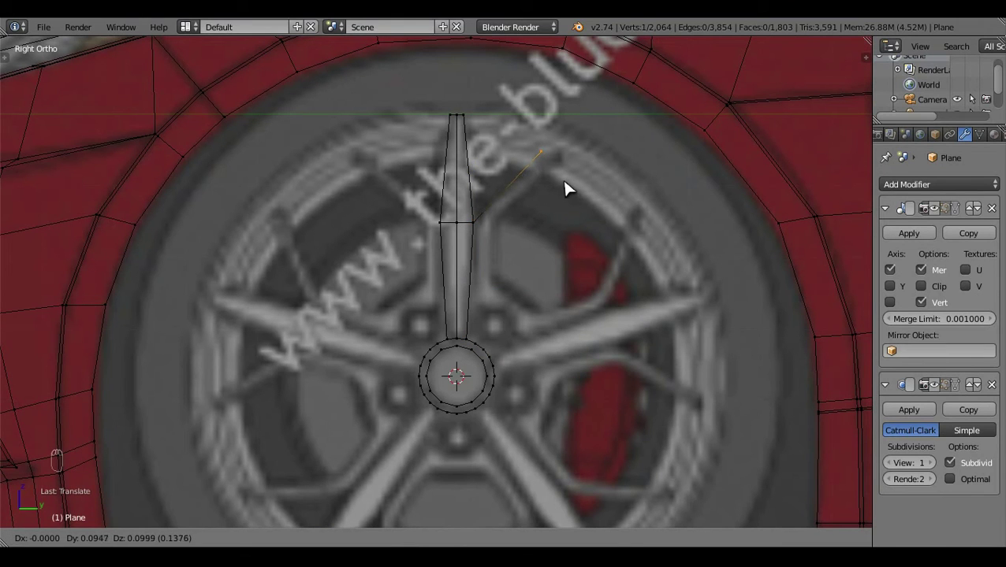
key(a)
key(c)
Extrude vertices step by step along the blueprint to trace the second spoke outline
middle_click(465, 190)
drag(467, 186, 584, 284)
key(a)
drag(568, 297, 507, 379)
key(g)
right_click(521, 271)
key(e)
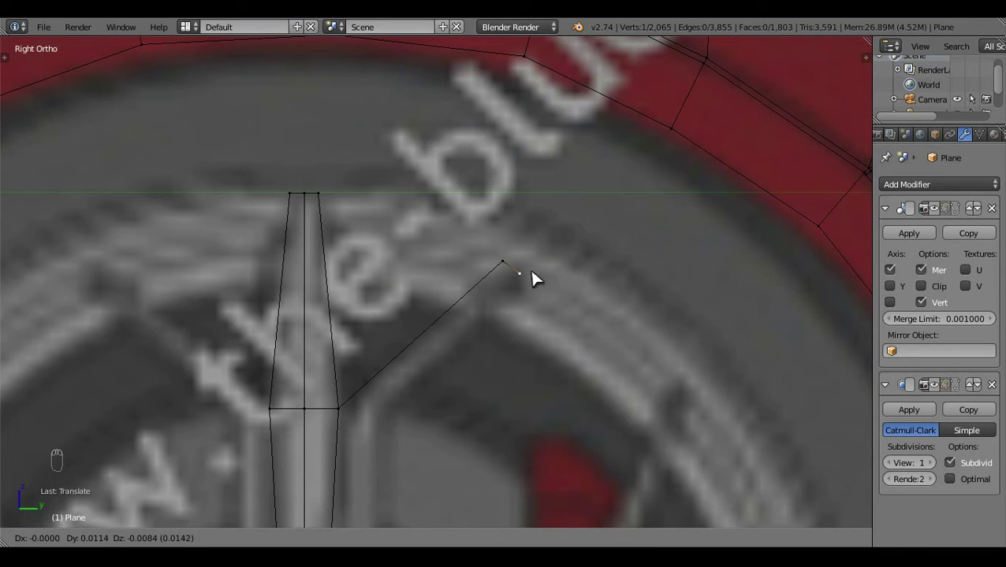
key(e)
drag(472, 417, 418, 391)
key(e)
key(e)
key(a)
drag(571, 420, 613, 347)
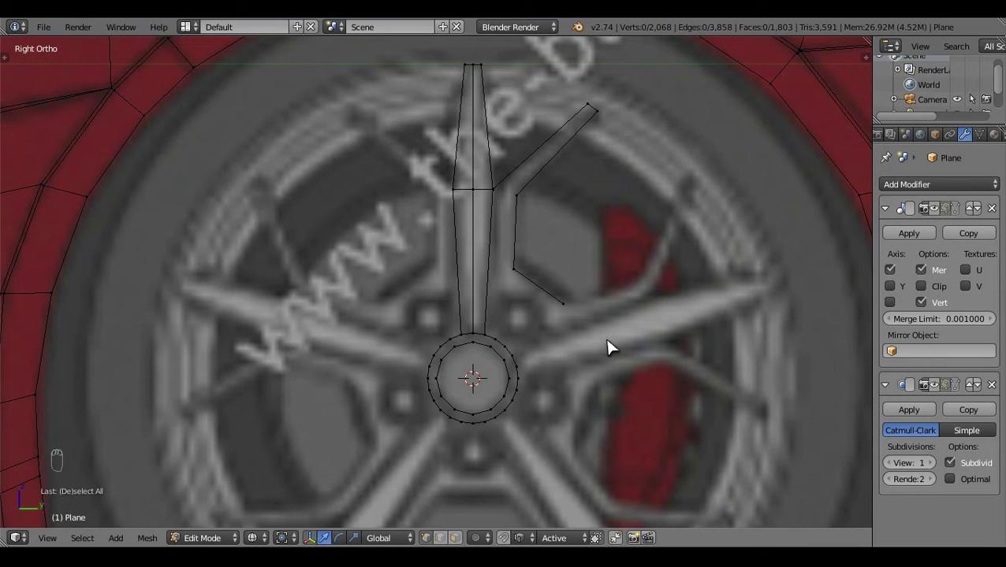
Extend the spoke outline with new vertices placed along its edge
drag(504, 254, 436, 185)
middle_click(436, 185)
key(g)
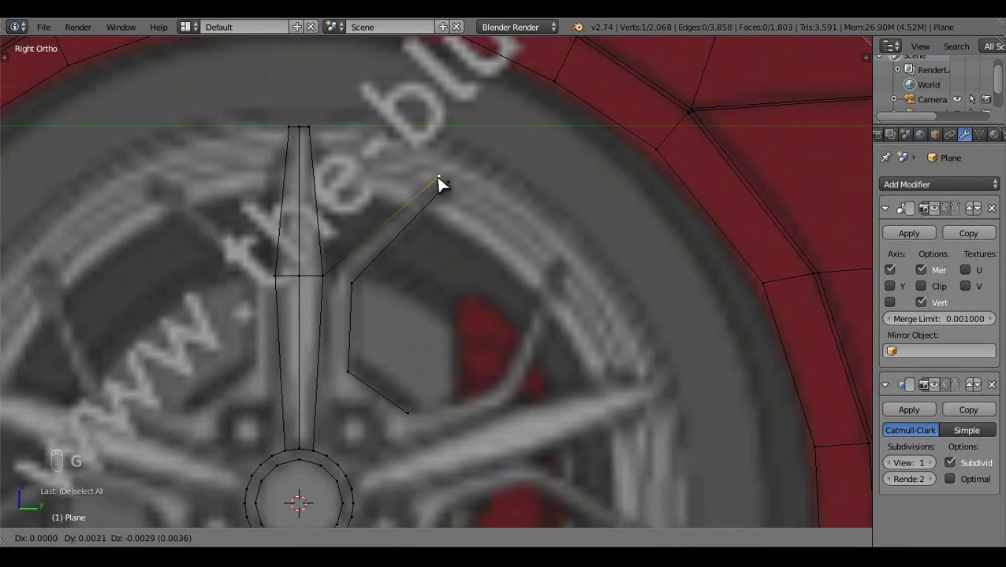
key(a)
drag(444, 359, 515, 306)
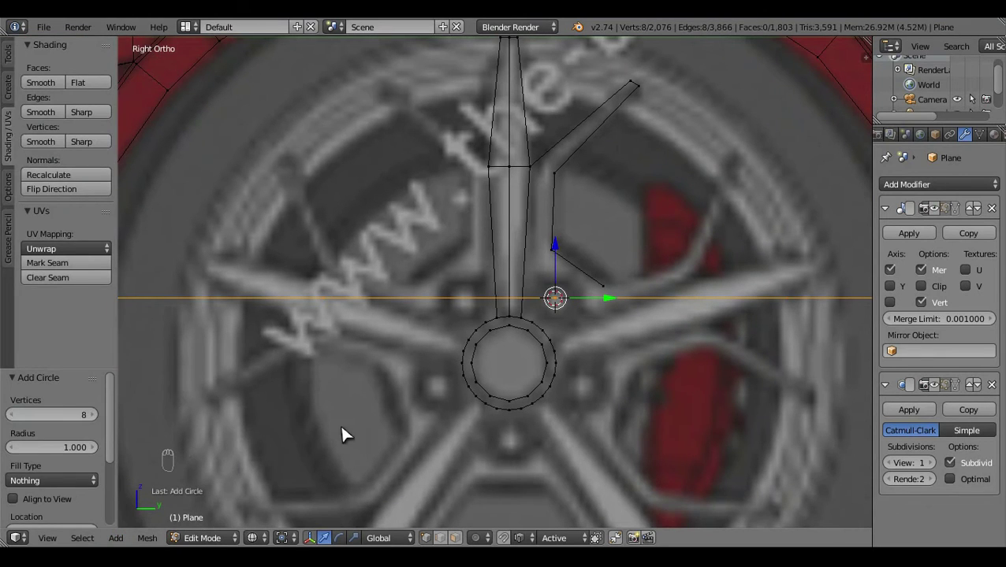
Add an 8-vertex circle and shrink it to bolt-hole size beside the hub
key(t)
key(r)
key(s)
drag(583, 352, 754, 443)
Move the bolt-hole ring onto the spoke plane, checking its depth from an angled view
key(s)
key(s)
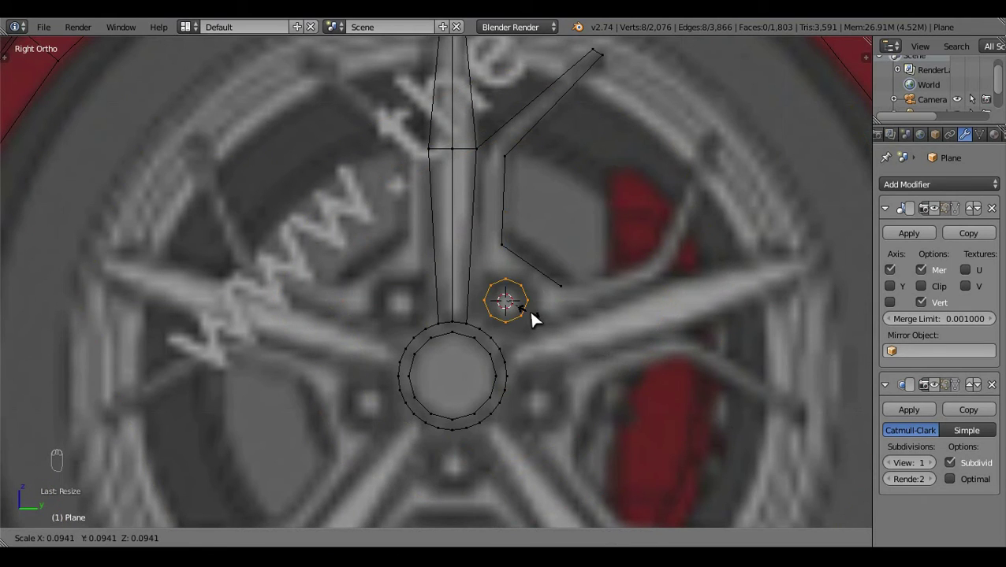
key(r)
drag(516, 263, 621, 349)
key(a)
key(z)
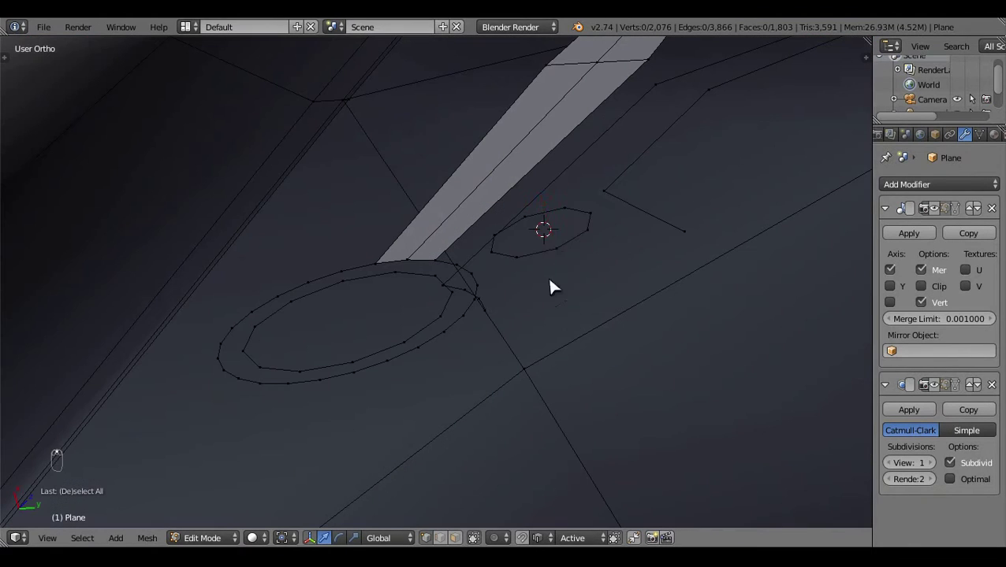
key(ctrl+l)
drag(554, 542, 625, 266)
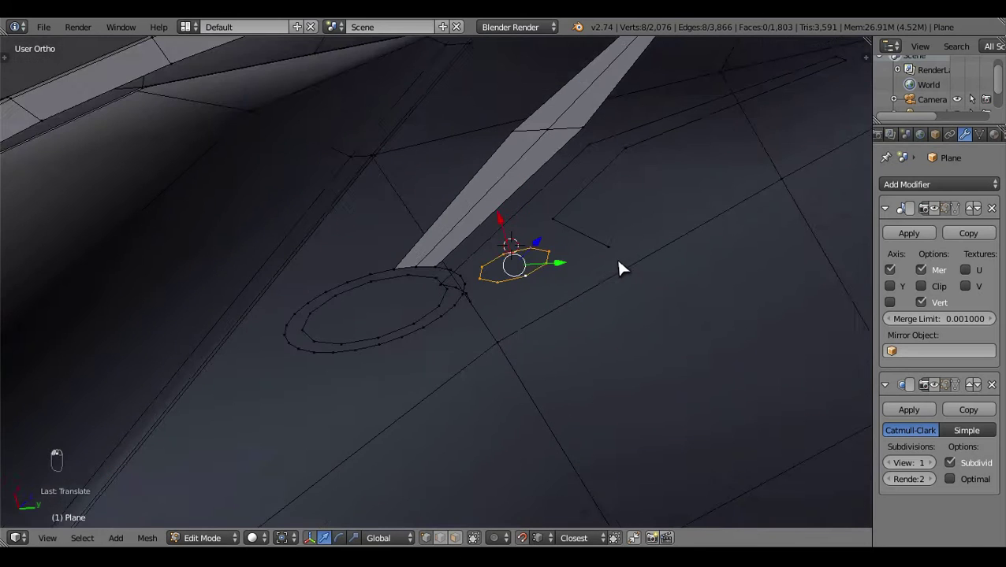
key(a)
drag(601, 458, 587, 468)
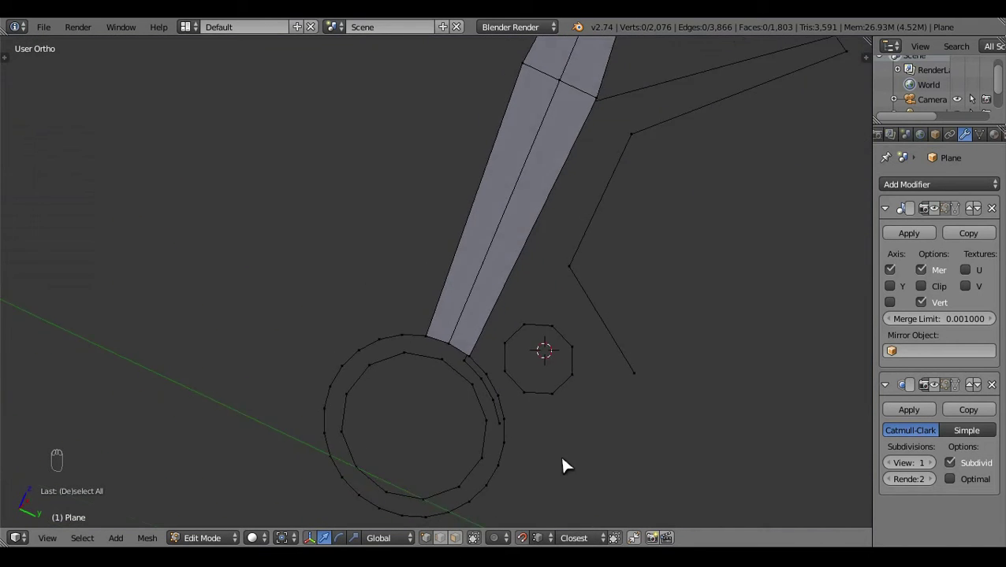
key(KP_3)
Resize and position the bolt-hole ring over the blueprint bolt hole in side view
drag(591, 375, 693, 260)
key(ctrl+l)
key(r)
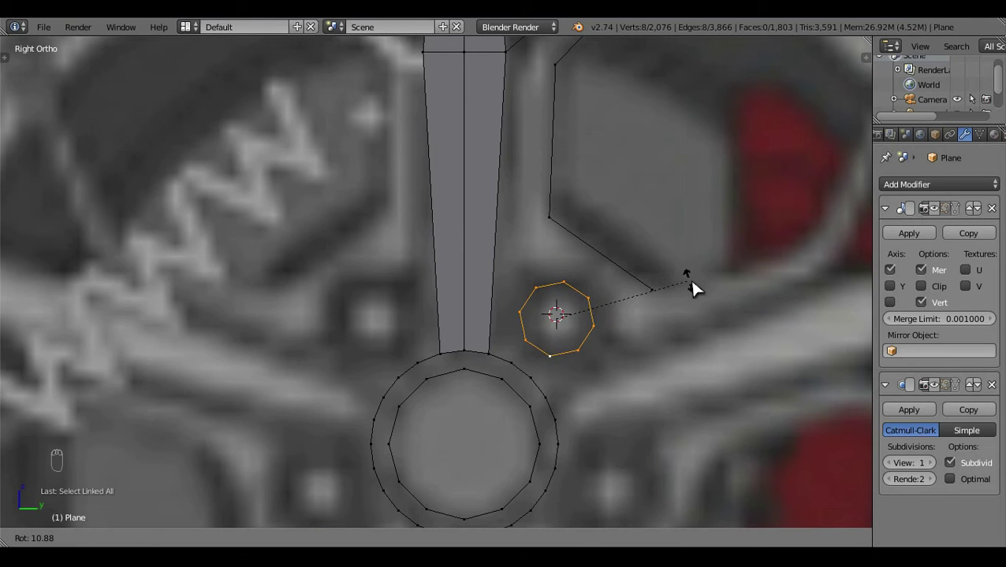
key(a)
drag(542, 425, 528, 362)
drag(535, 374, 607, 379)
Fill the first faces bridging the ring's vertices to the angled spoke
key(f)
key(a)
key(f)
key(a)
drag(608, 379, 530, 352)
drag(518, 344, 533, 361)
key(a)
key(ctrl+r)
click(533, 360)
key(f)
Fill the remaining faces around the bolt hole toward the hub and inspect them
drag(491, 405, 451, 357)
key(f)
key(a)
drag(467, 282, 635, 315)
key(f)
key(a)
key(ctrl+z)
key(f)
key(a)
drag(457, 363, 587, 337)
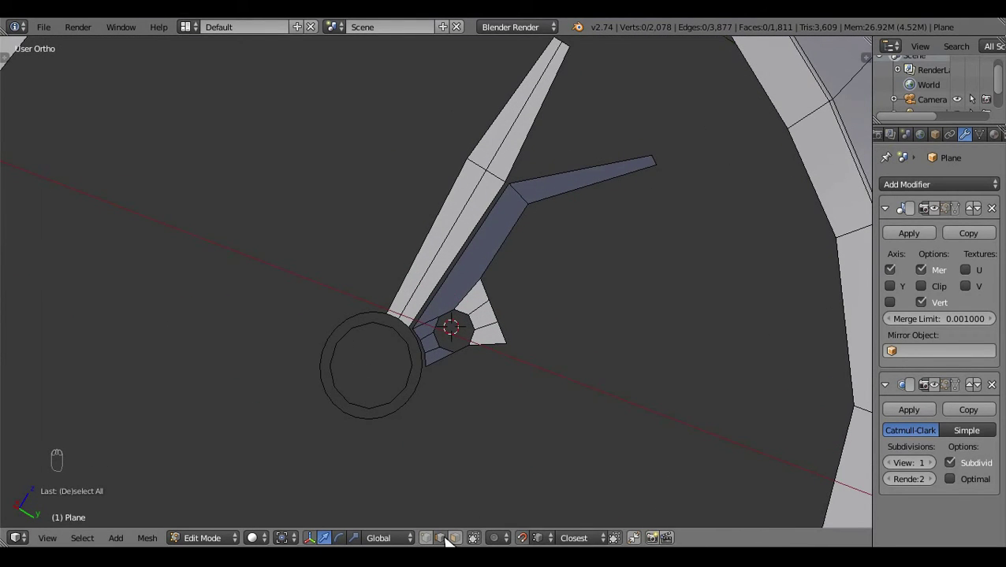
key(KP_3)
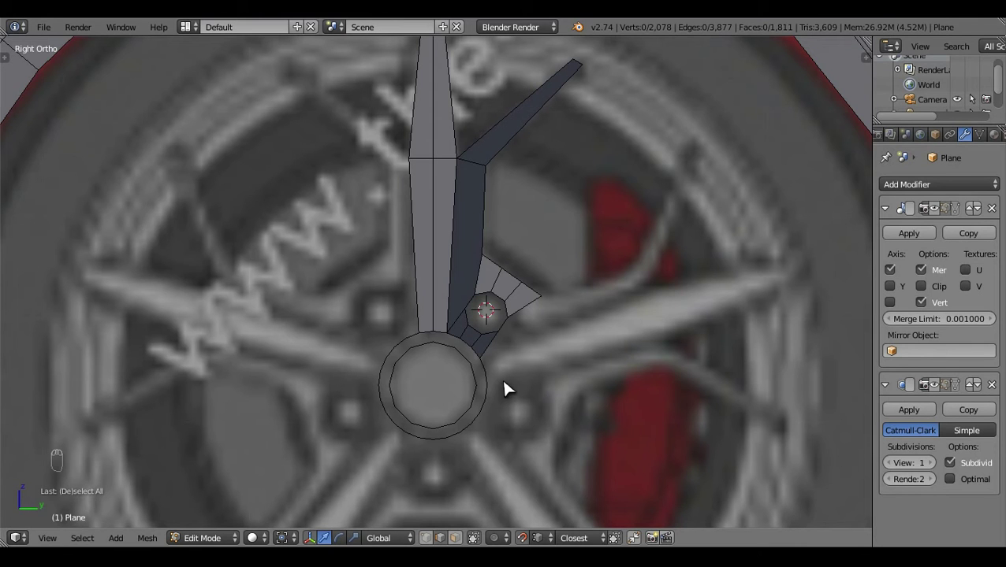
Recalculate the angled spoke faces' normals so they all point outside
drag(472, 536, 477, 347)
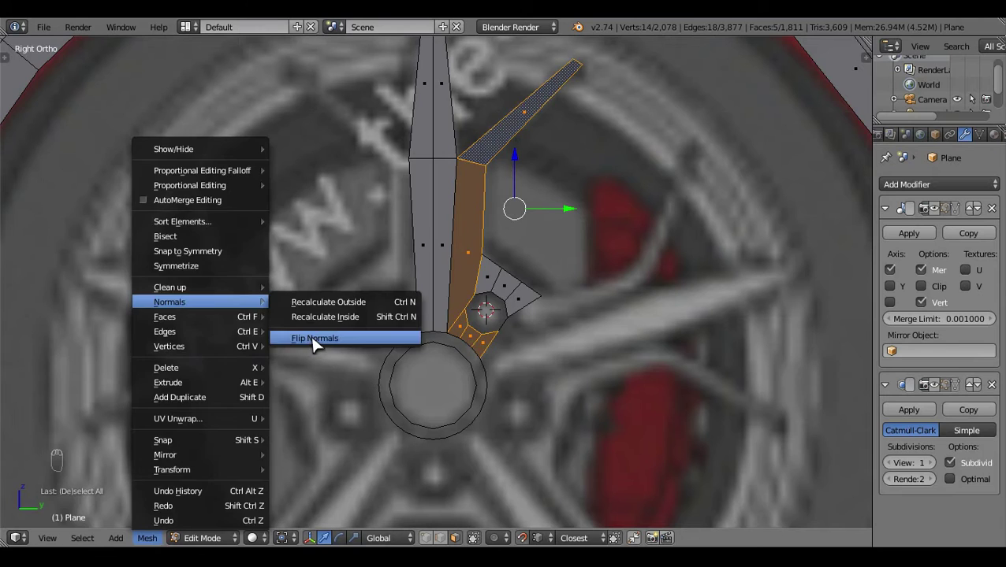
key(a)
key(z)
key(z)
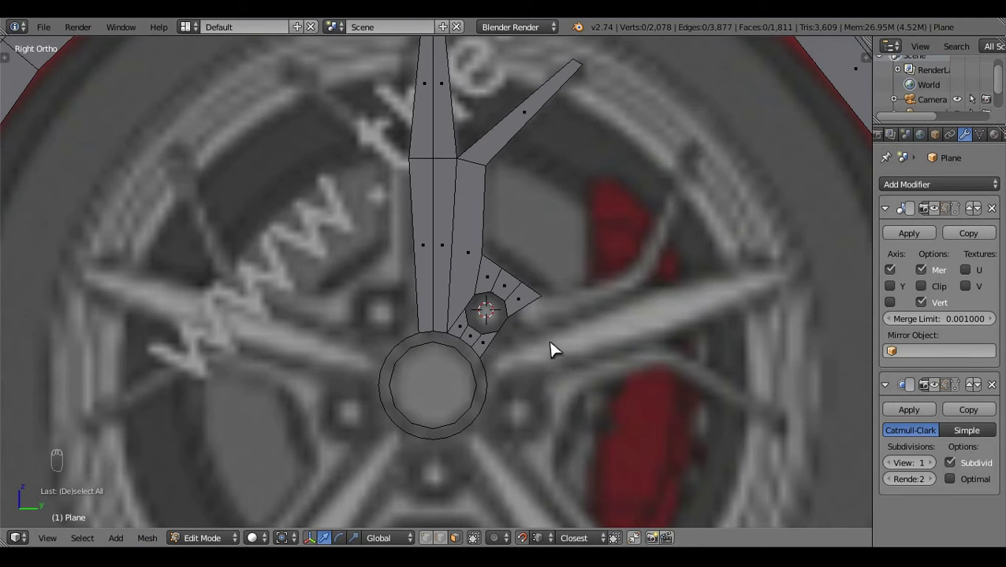
Add an edge loop across the vertical spoke and slide it near the spoke tip
drag(634, 341, 491, 267)
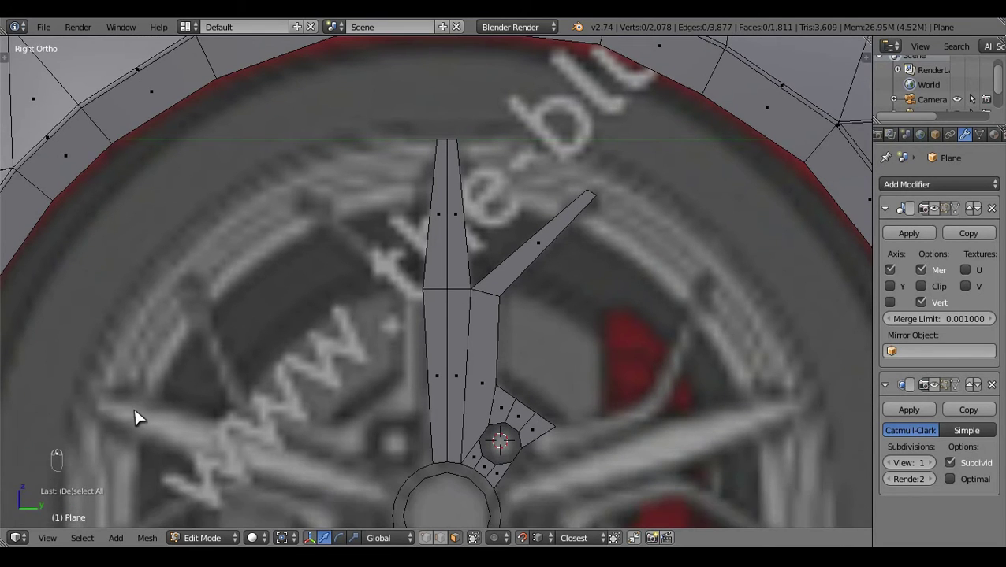
key(z)
key(ctrl+r)
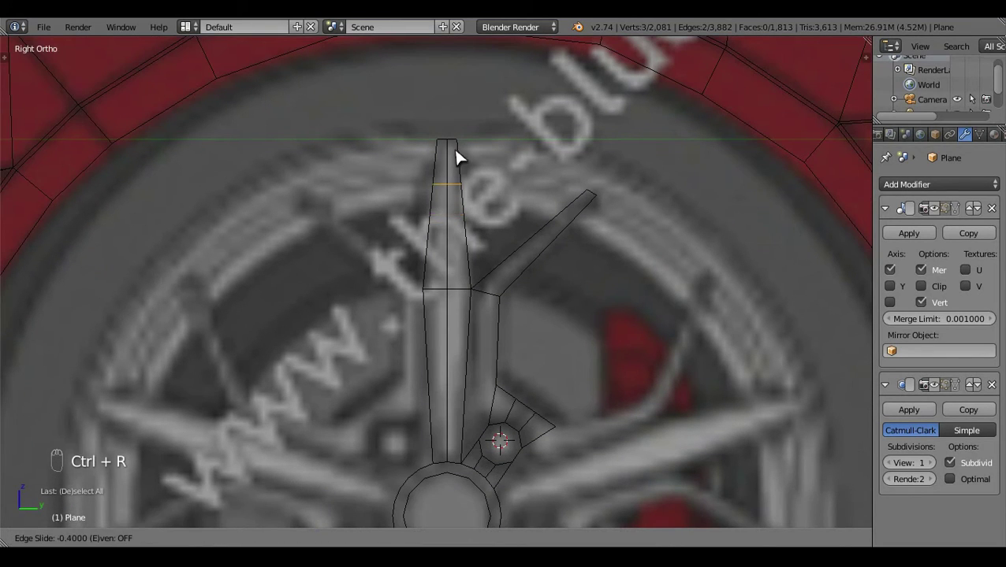
drag(505, 517, 456, 211)
key(g)
key(a)
key(z)
key(z)
key(g)
drag(464, 188, 469, 146)
key(z)
key(a)
Orbit around the spokes to inspect them inside the wheel arch
drag(553, 252, 620, 267)
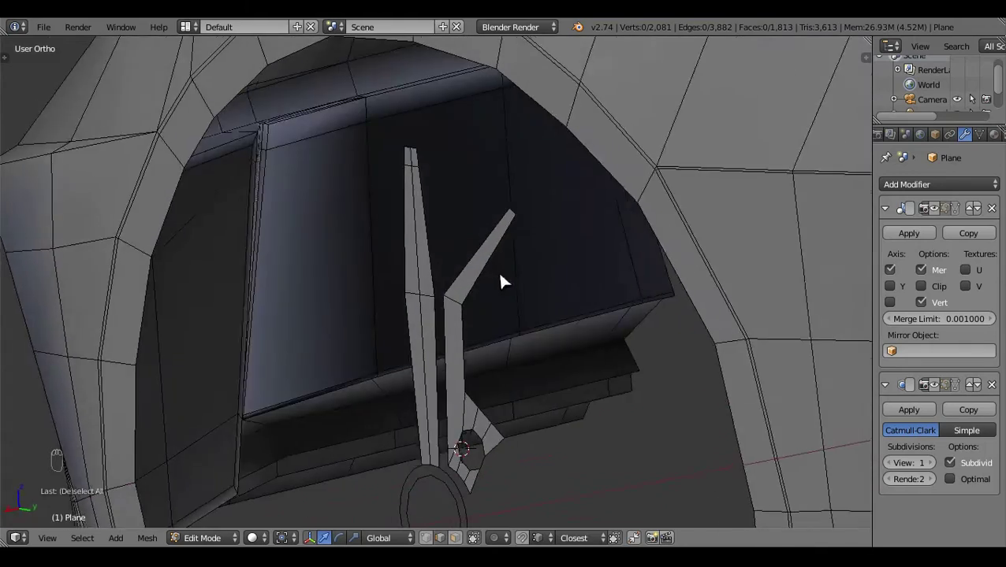
drag(502, 298, 490, 140)
drag(455, 147, 526, 233)
key(a)
drag(360, 349, 301, 313)
click(301, 313)
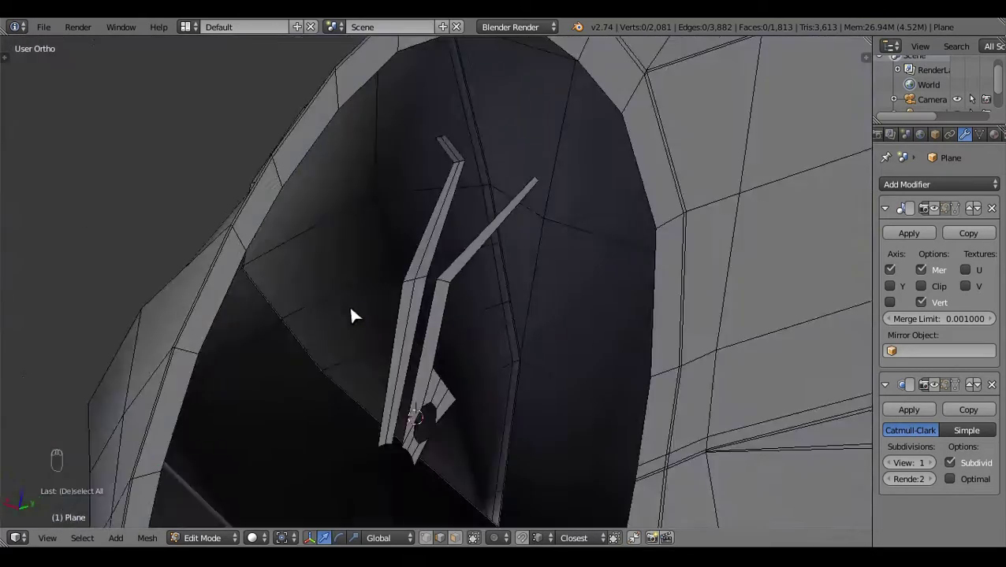
Select the vertices near the hub and move them toward the hub ring
click(574, 320)
key(ctrl+r)
key(a)
key(ctrl+r)
key(a)
drag(447, 541, 649, 424)
Fill faces between the bolt hole and the hub ring
key(z)
key(c)
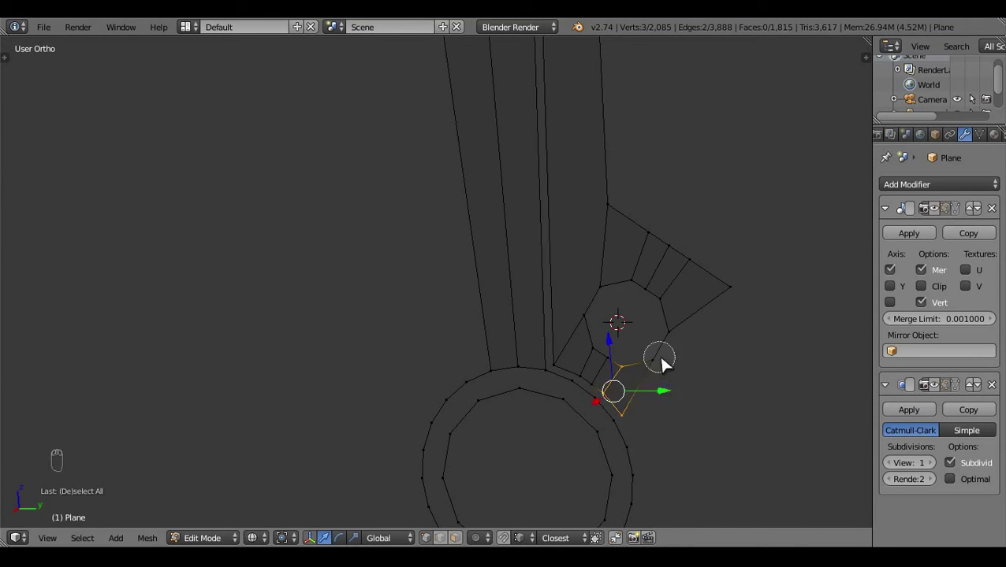
key(x)
key(z)
drag(375, 347, 426, 329)
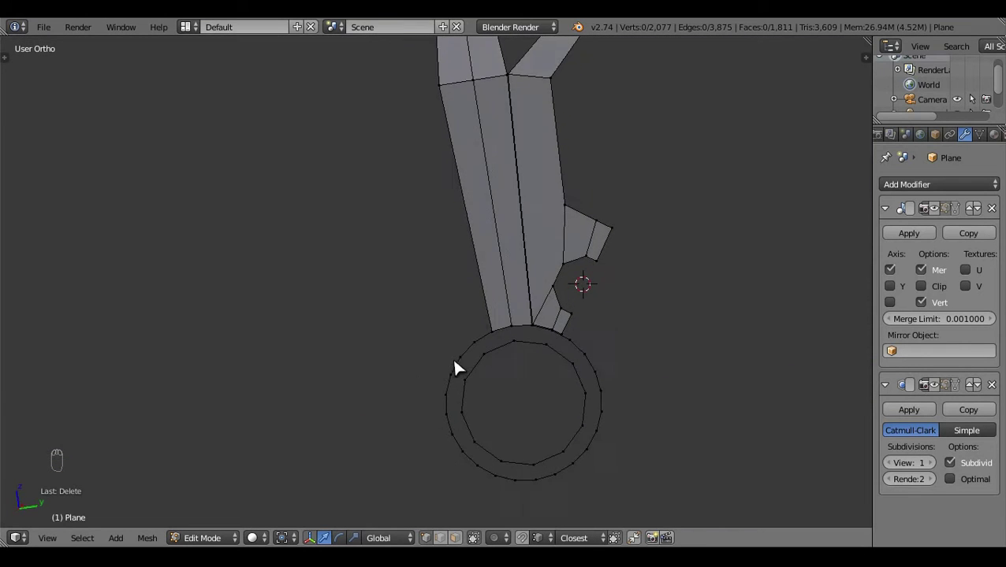
key(ctrl+z)
drag(625, 422, 609, 432)
key(a)
drag(609, 432, 587, 446)
drag(588, 446, 588, 452)
drag(509, 436, 595, 349)
key(ctrl+r)
Close the remaining gap beside the bolt hole and inspect the filled faces
middle_click(596, 349)
click(599, 346)
key(ctrl+z)
key(ctrl+z)
key(KP_3)
drag(498, 458, 451, 382)
key(x)
drag(451, 381, 629, 361)
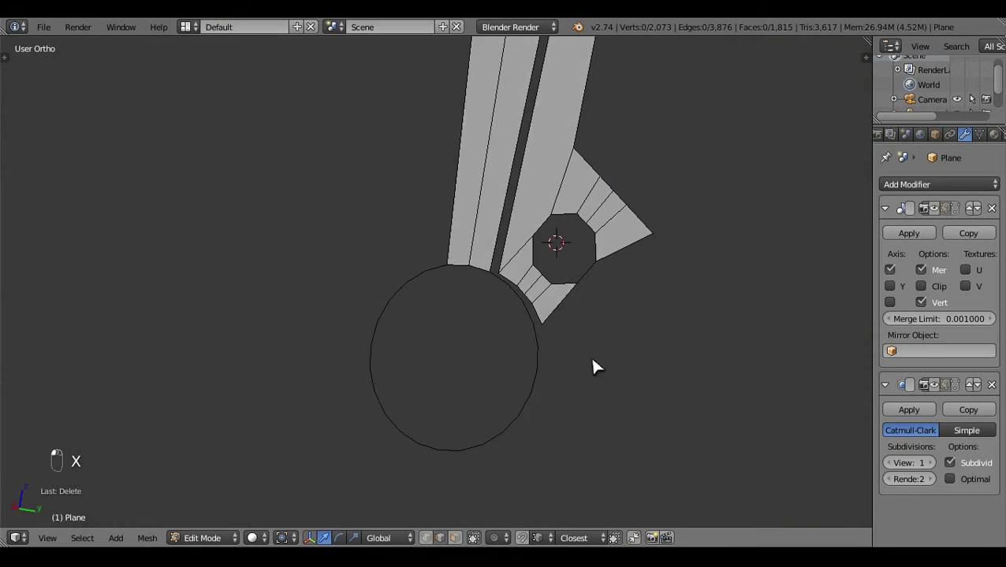
drag(534, 324, 632, 358)
drag(534, 324, 719, 346)
Fill the hub ring with faces in side view
key(KP_3)
key(e)
key(a)
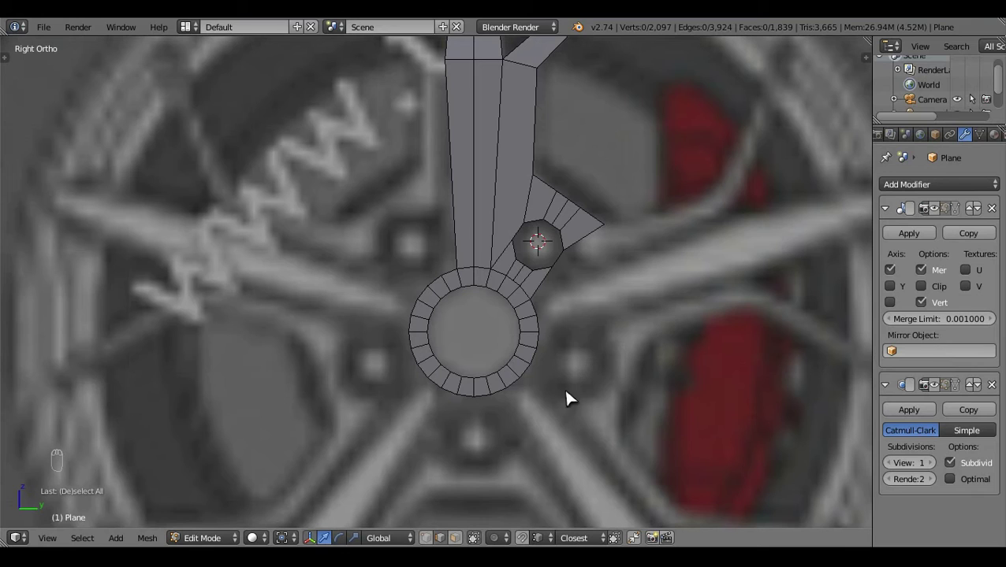
drag(571, 415, 623, 290)
key(KP_3)
key(z)
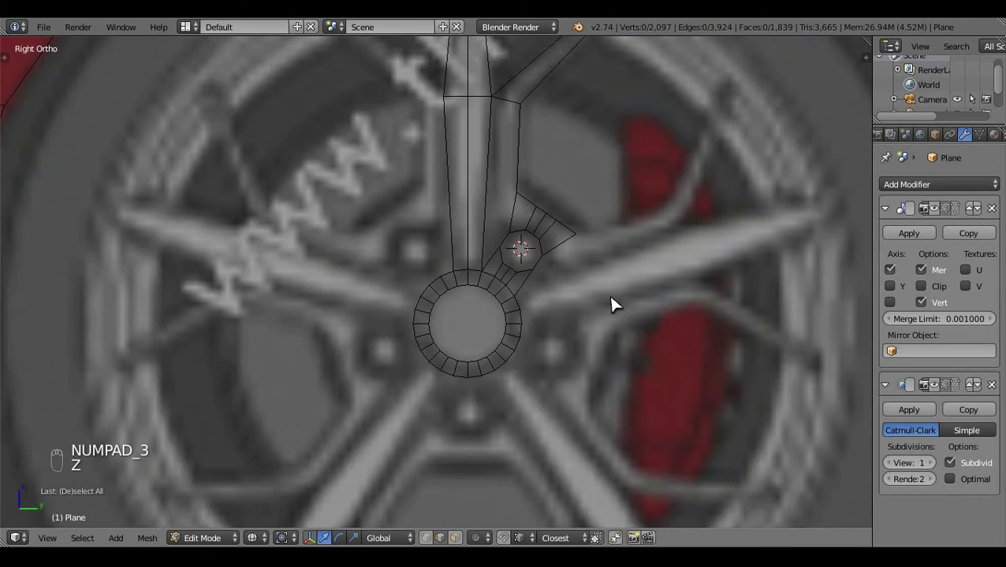
key(z)
key(ctrl+r)
key(a)
Extrude a small segment from the vertical spoke's tip and bend it toward the rim
drag(527, 307, 574, 316)
key(shift+q)
key(a)
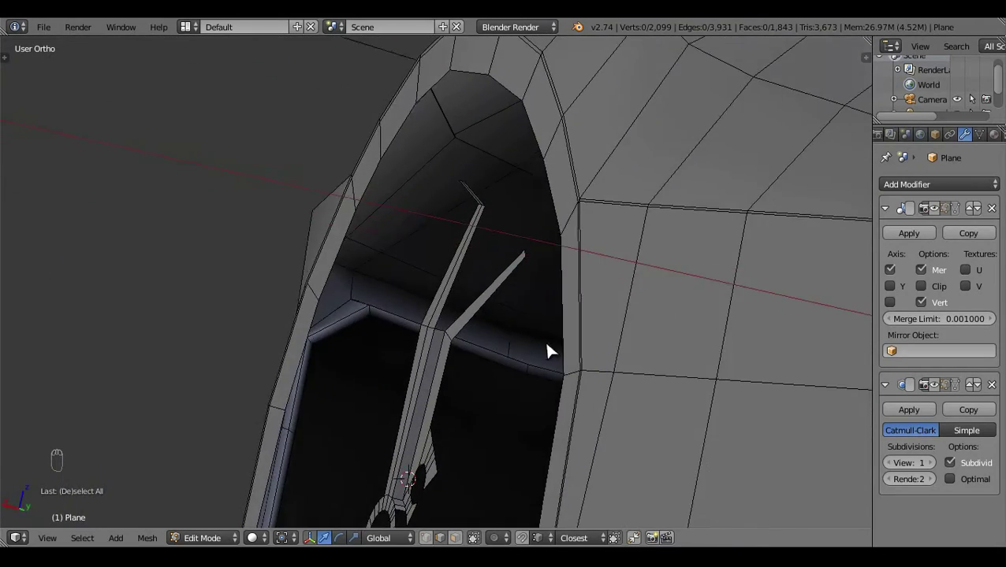
click(499, 328)
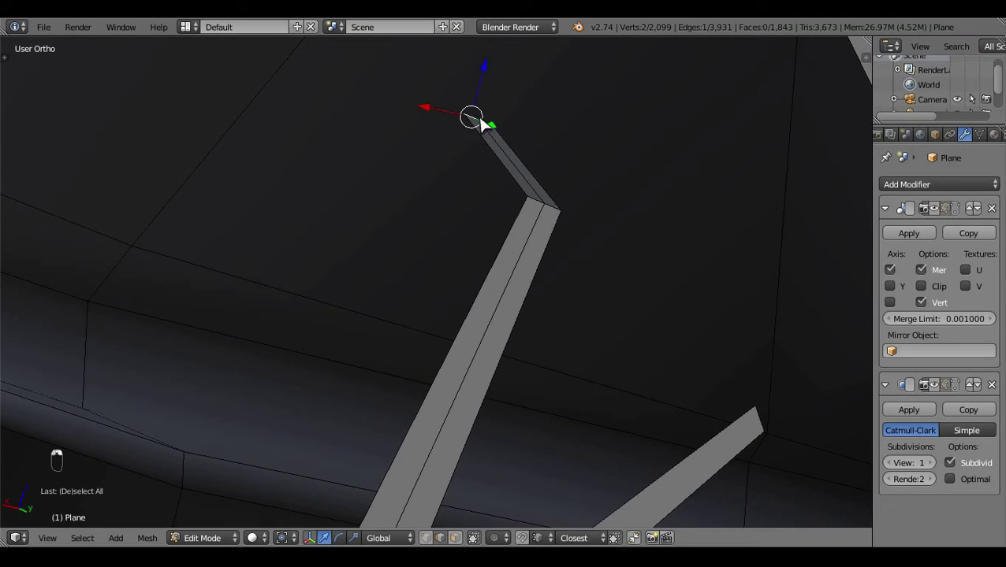
key(e)
right_click(627, 243)
middle_click(540, 307)
key(KP_1)
In Front view, extrude the spoke tip edge sideways and pull it toward the rim
key(z)
key(z)
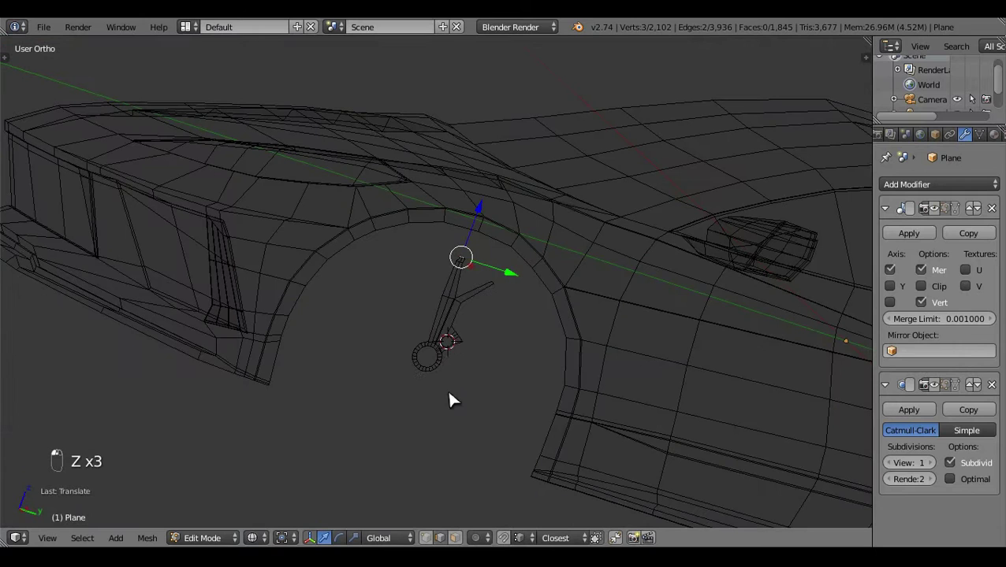
key(z)
key(c)
key(ctrl+l)
right_click(436, 361)
key(ctrl+i)
key(h)
key(KP_1)
key(c)
drag(418, 269, 479, 275)
drag(478, 275, 523, 530)
drag(522, 530, 406, 359)
key(c)
key(c)
drag(404, 354, 434, 326)
Extrude the tip edge again into a flange and shape it from an angled view
key(a)
key(c)
drag(431, 307, 490, 328)
key(e)
drag(490, 328, 506, 317)
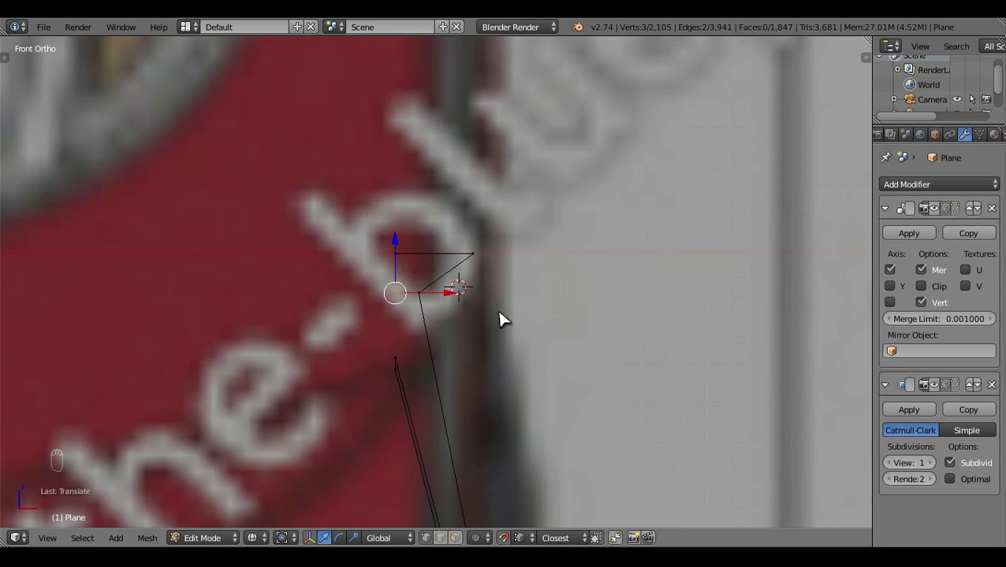
key(a)
key(z)
drag(530, 327, 433, 379)
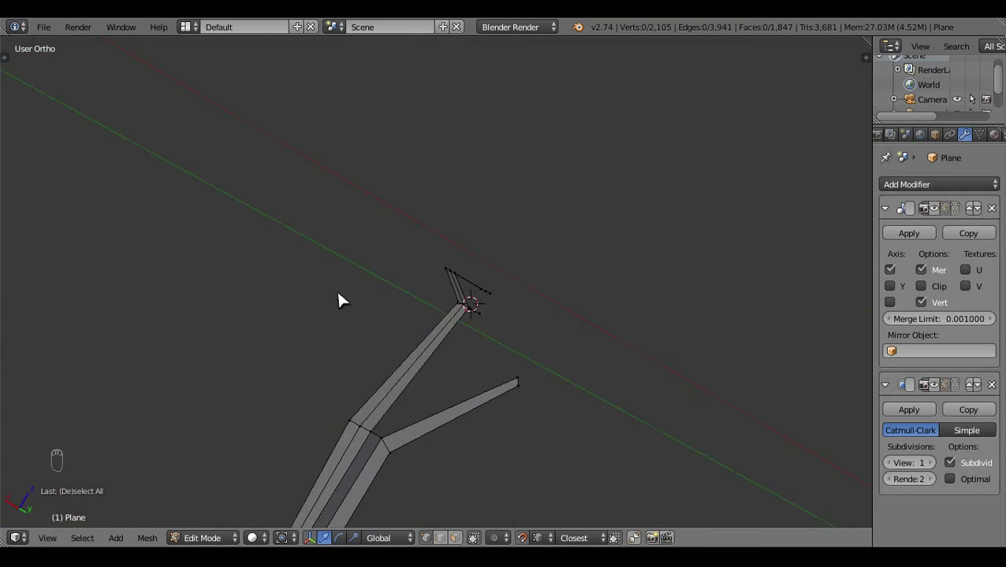
drag(446, 541, 359, 482)
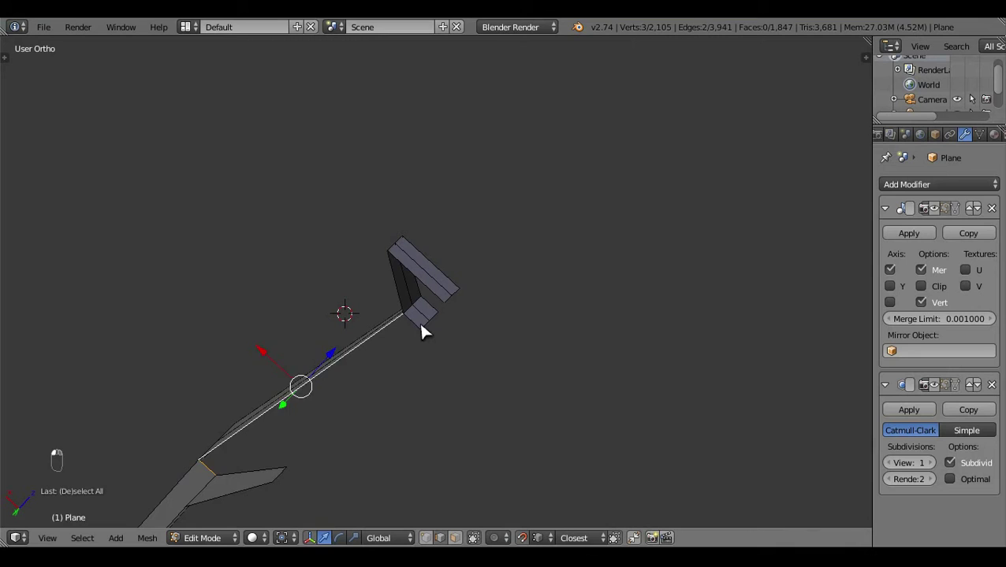
key(f)
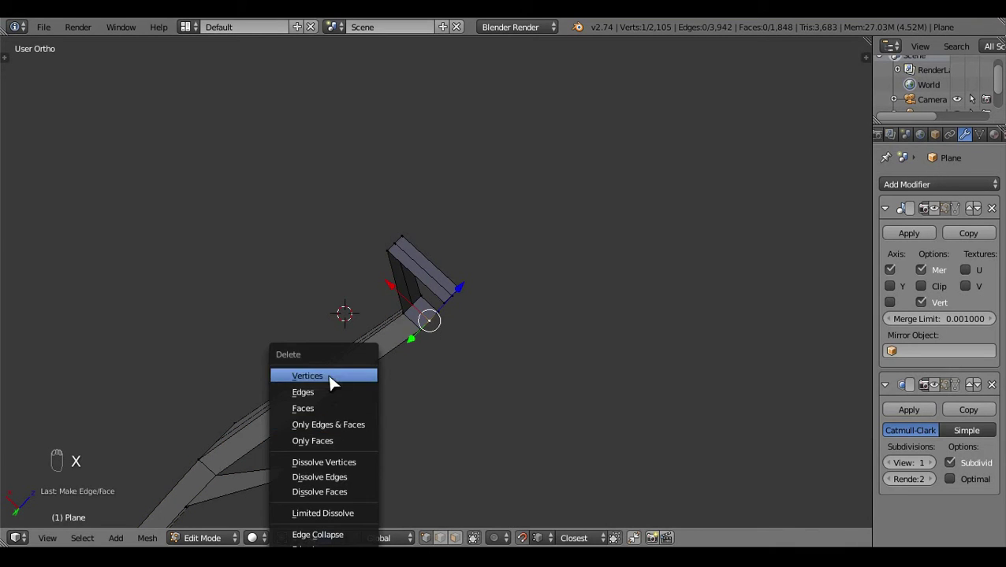
key(x)
drag(445, 303, 511, 333)
key(f)
key(z)
key(f)
key(a)
key(z)
drag(372, 346, 705, 404)
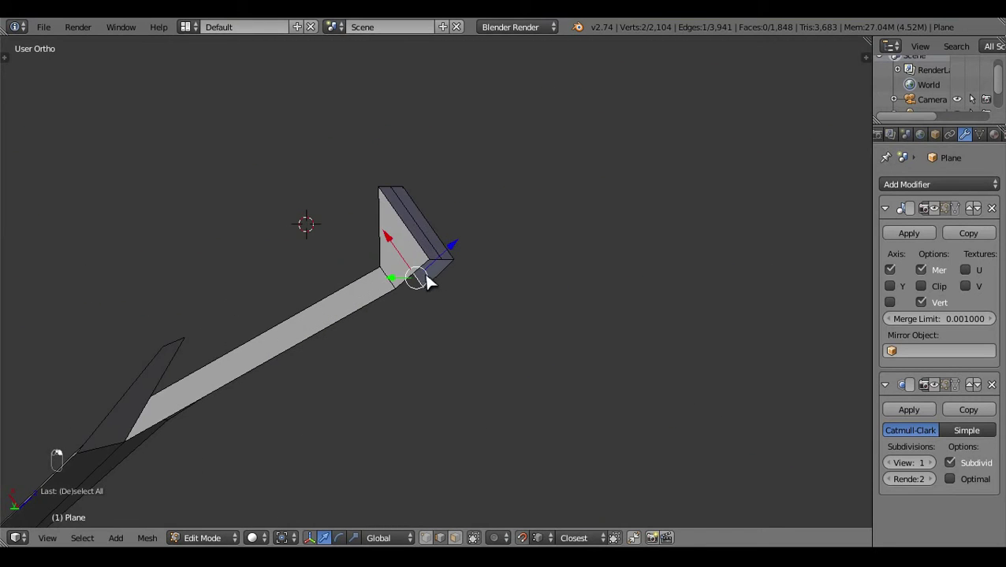
Flatten the flange so it sits level with the rim, working from Front view
key(KP_1)
key(e)
drag(450, 243, 406, 248)
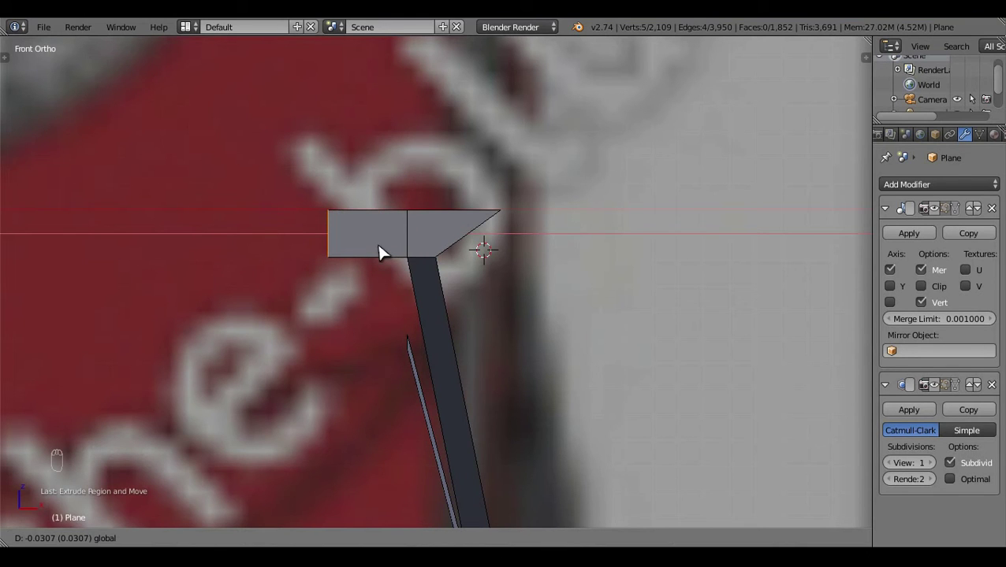
key(a)
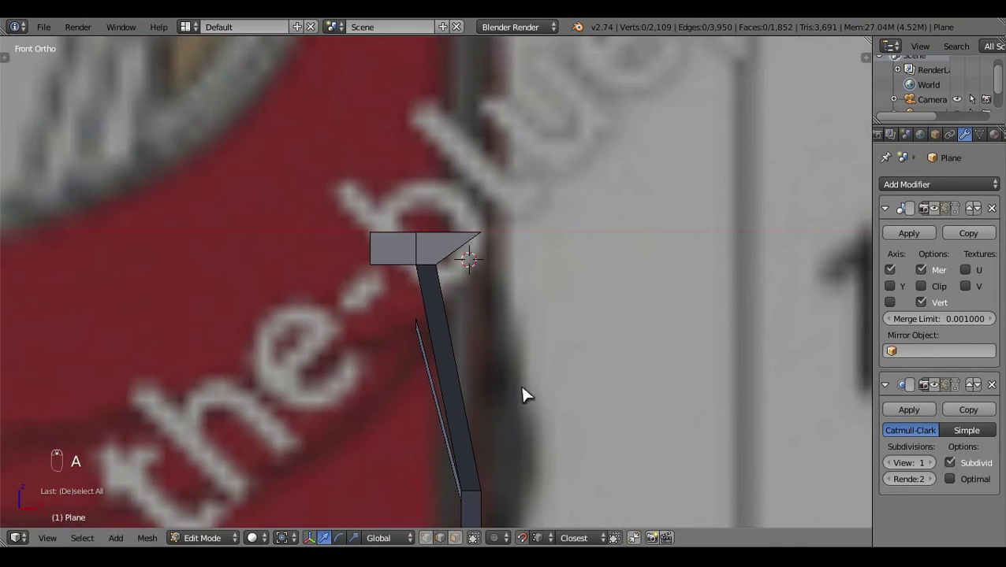
drag(426, 360, 556, 409)
key(KP_1)
key(e)
drag(407, 300, 511, 373)
key(a)
drag(452, 324, 480, 433)
Extrude the whole spoke outward to give it real depth and inspect the thickness
key(KP_1)
key(e)
drag(556, 179, 634, 335)
key(a)
click(279, 390)
drag(398, 326, 352, 283)
drag(359, 380, 352, 284)
key(f)
key(z)
right_click(403, 304)
key(a)
key(z)
drag(379, 329, 451, 309)
middle_click(450, 309)
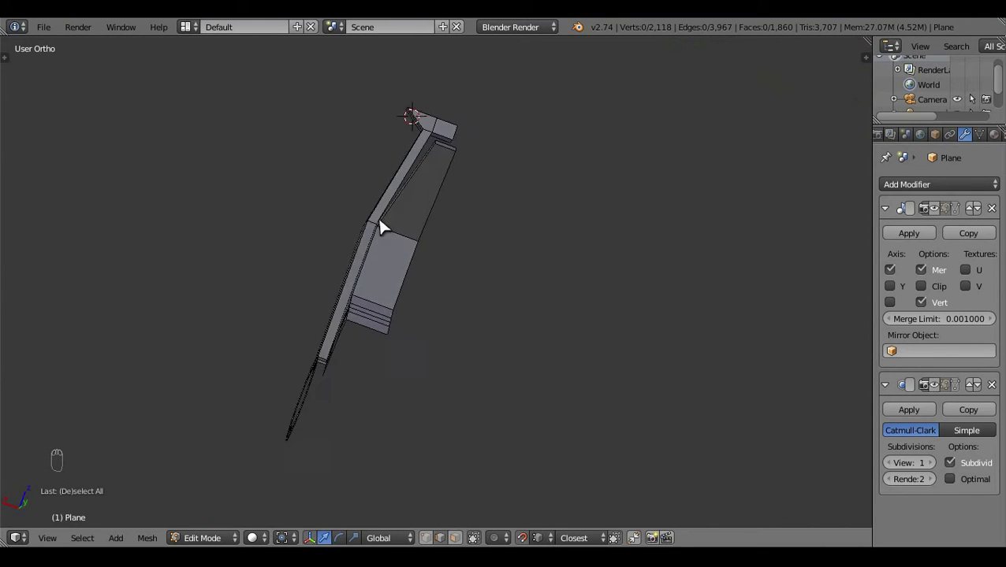
Return to the side view and re-enter Edit Mode on the angled spoke
key(KP_3)
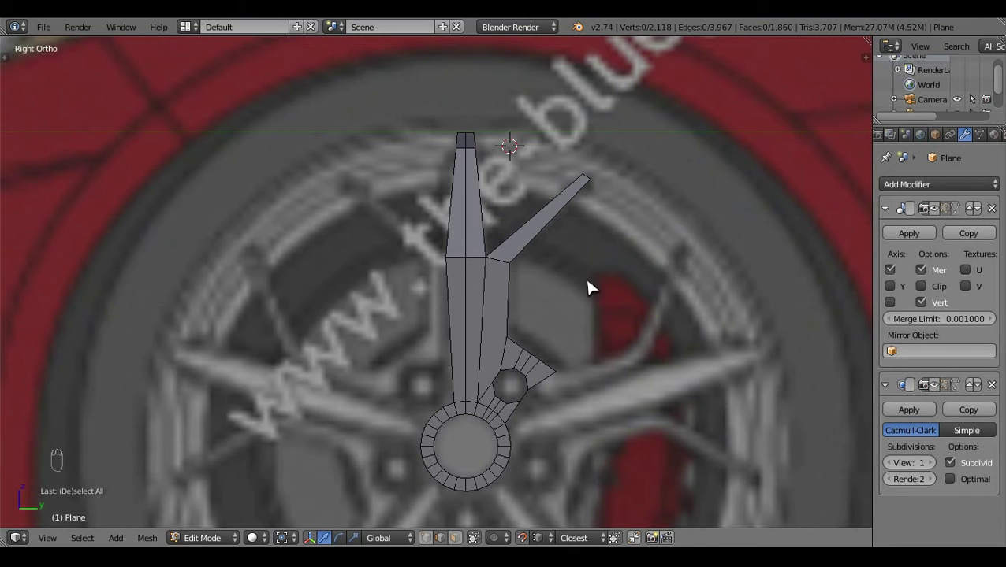
key(z)
key(z)
key(Tab)
drag(567, 324, 608, 303)
middle_click(608, 304)
drag(606, 304, 493, 458)
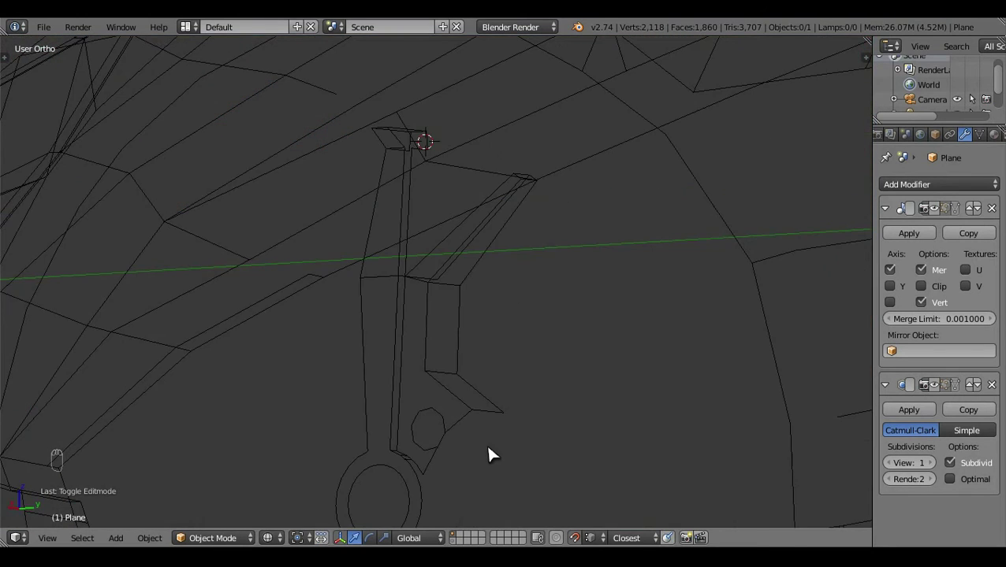
key(Tab)
drag(472, 492, 486, 498)
drag(485, 498, 561, 243)
key(KP_1)
key(KP_3)
Move the angled spoke's faces to give it depth, undoing and redoing one adjustment
key(g)
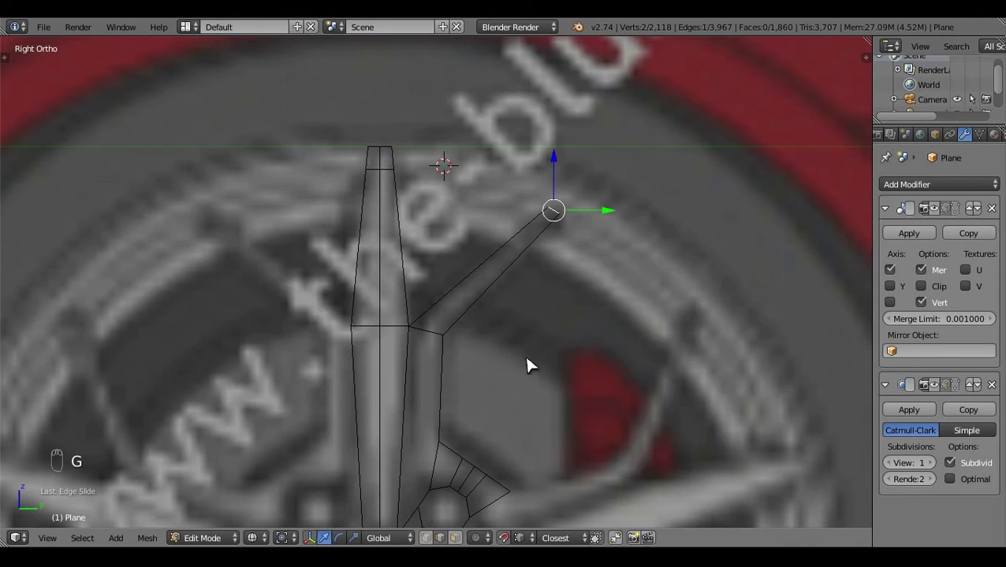
drag(644, 240, 684, 173)
key(g)
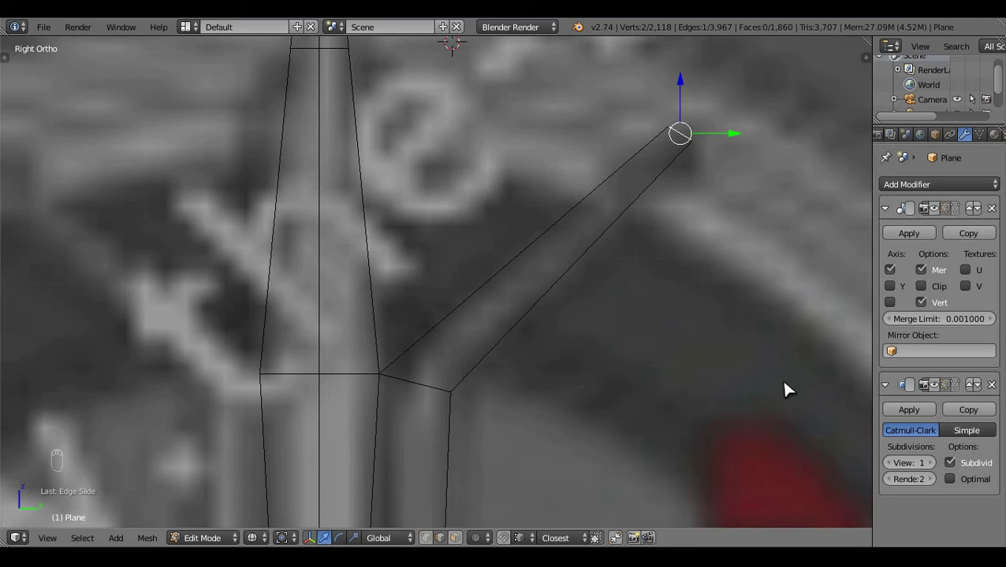
key(g)
middle_click(648, 244)
drag(385, 253, 484, 305)
key(z)
key(z)
drag(484, 305, 469, 418)
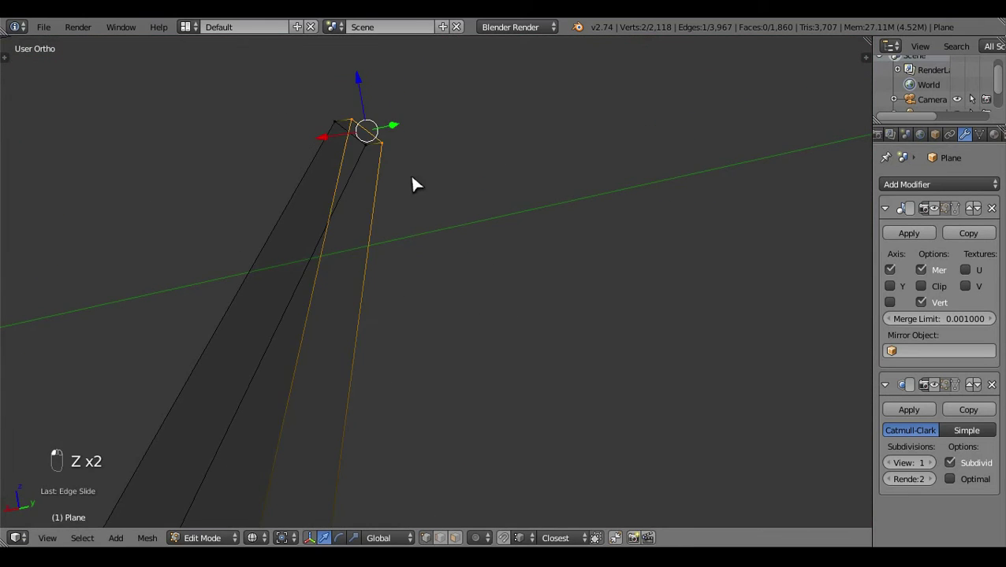
drag(398, 164, 397, 174)
key(g)
key(ctrl+z)
key(a)
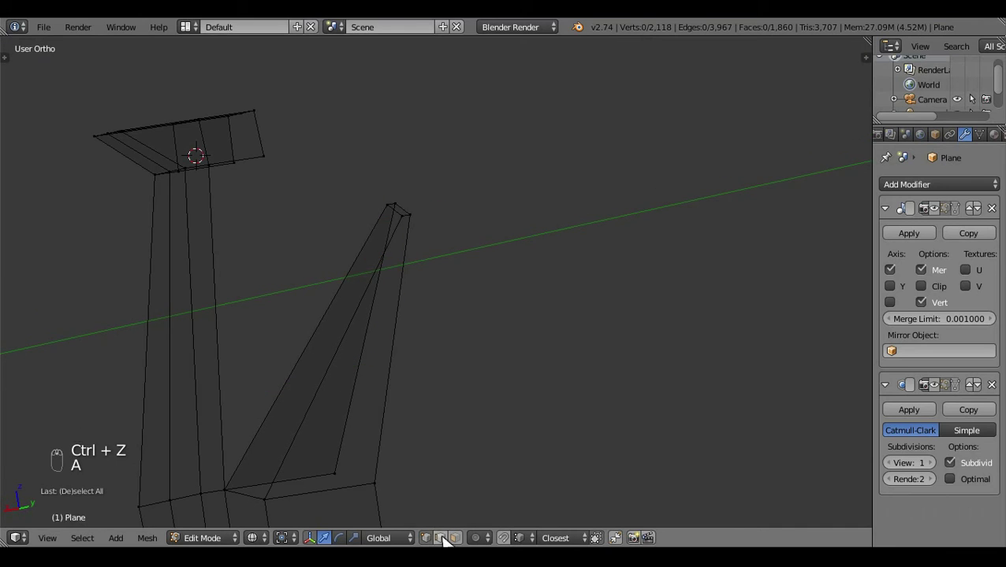
key(KP_3)
key(g)
drag(643, 314, 622, 318)
key(a)
drag(622, 318, 519, 339)
Add a loop cut (Ctrl+R) along the spoke and slide it near the tip
key(ctrl+r)
key(a)
key(z)
drag(570, 312, 525, 316)
drag(525, 317, 603, 468)
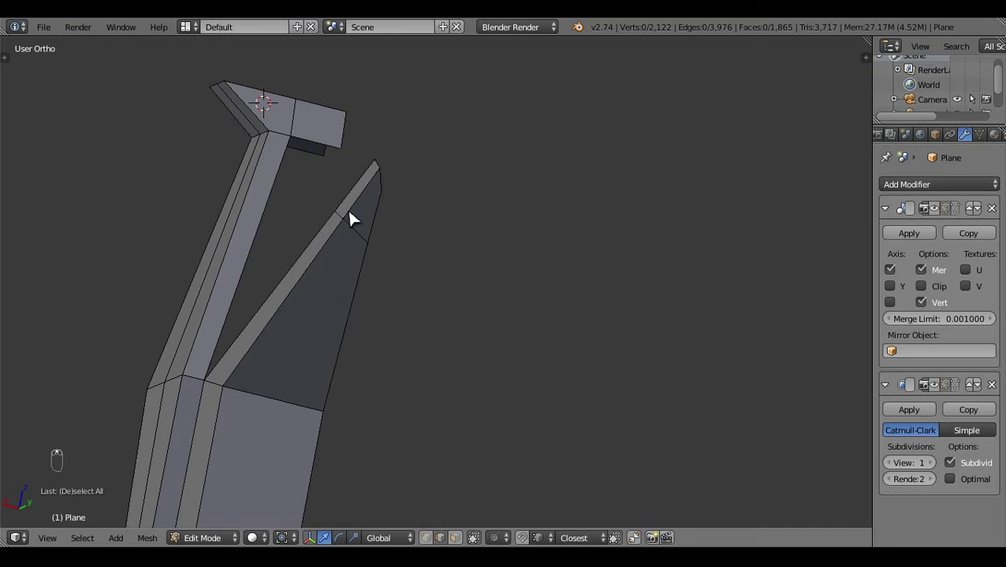
middle_click(374, 265)
key(KP_3)
key(z)
key(g)
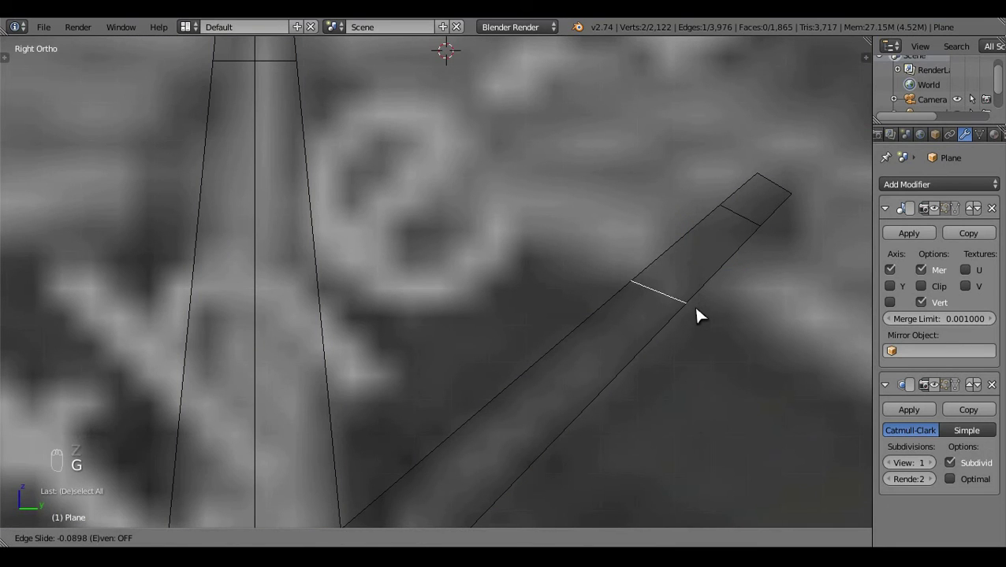
key(a)
key(z)
drag(502, 345, 356, 312)
Orbit around the wheel to check the new edge loop on the spoke
key(KP_3)
key(z)
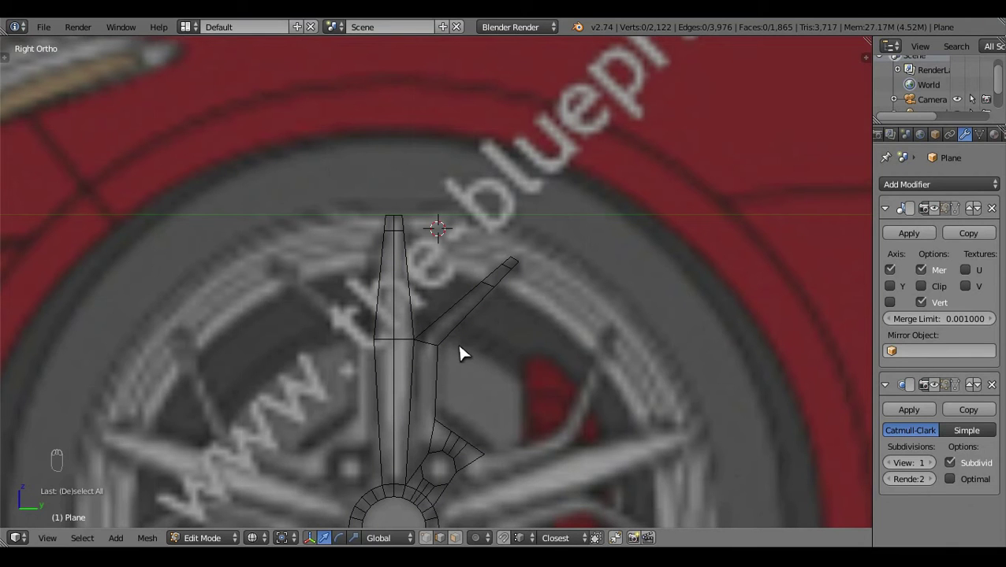
drag(440, 271, 243, 288)
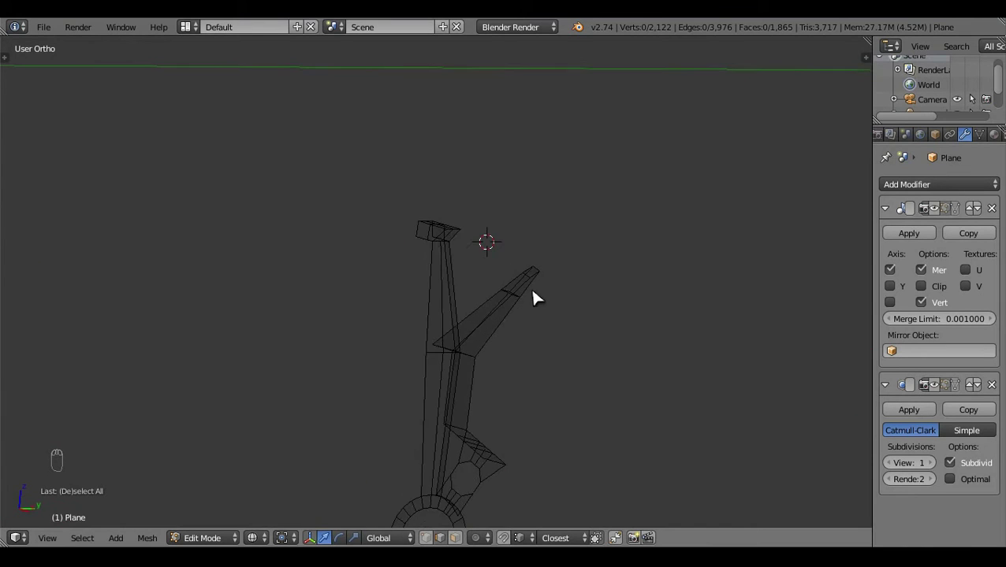
key(KP_1)
key(KP_3)
drag(588, 349, 444, 517)
drag(438, 431, 395, 294)
key(b)
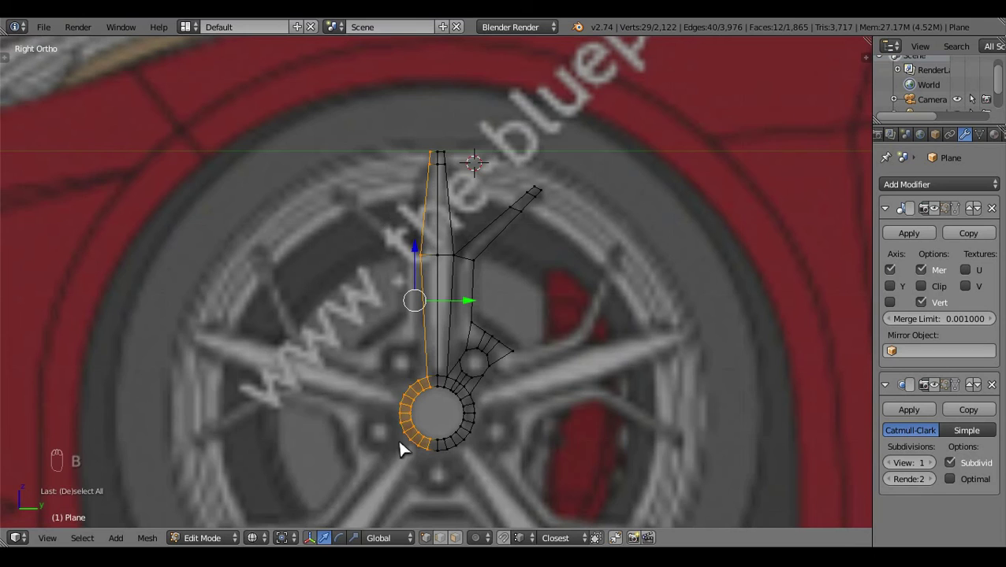
Delete half of the hub ring, undoing and redoing until the right vertices are removed
key(x)
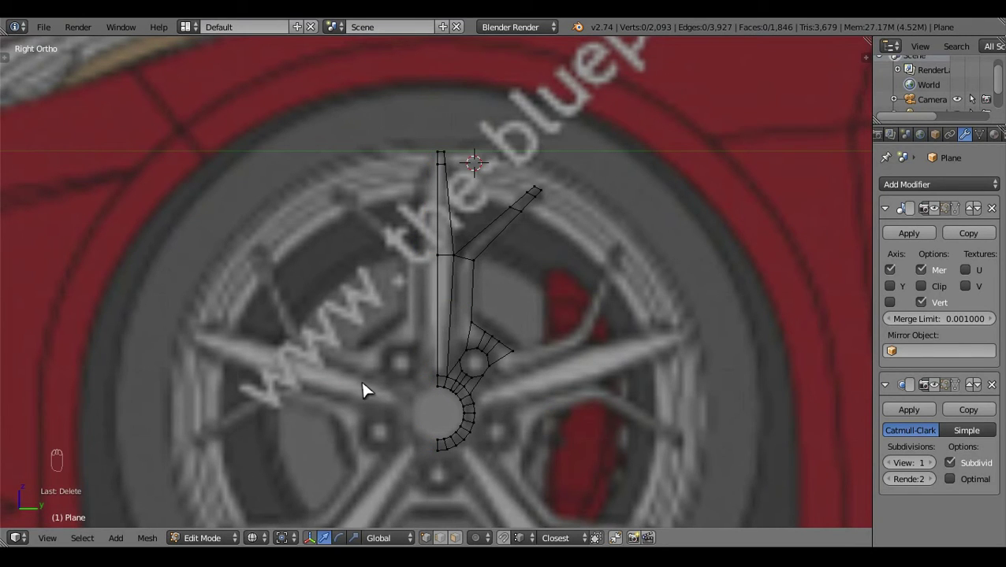
key(c)
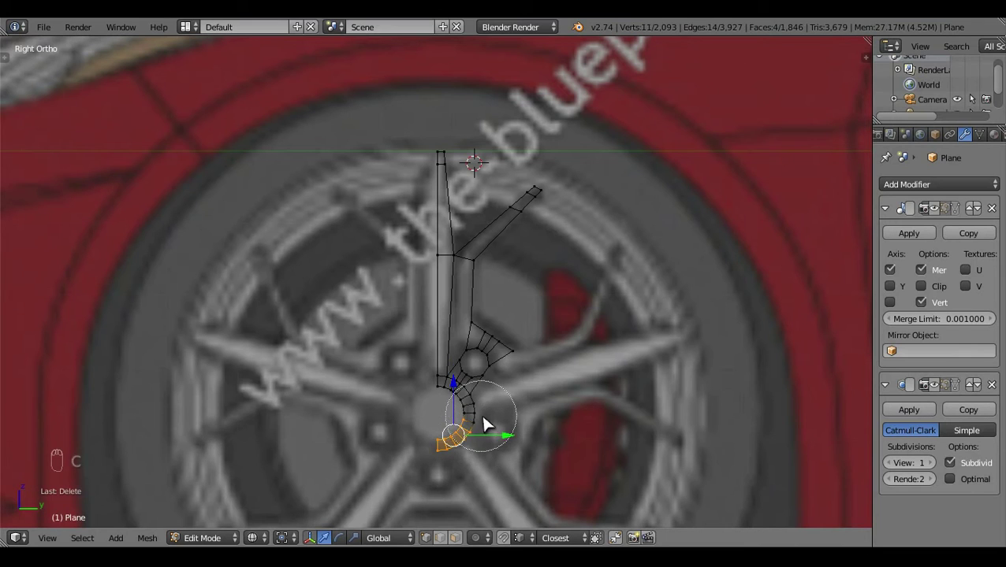
key(ctrl+z)
right_click(530, 419)
key(ctrl+z)
key(a)
drag(513, 399, 491, 478)
drag(402, 327, 396, 274)
Duplicate the spoke geometry, delete stray parts, select the linked piece and hide the rest
key(shift+d)
click(491, 335)
key(Tab)
key(Tab)
key(x)
drag(672, 276, 632, 261)
key(ctrl+l)
key(h)
key(KP_3)
click(587, 319)
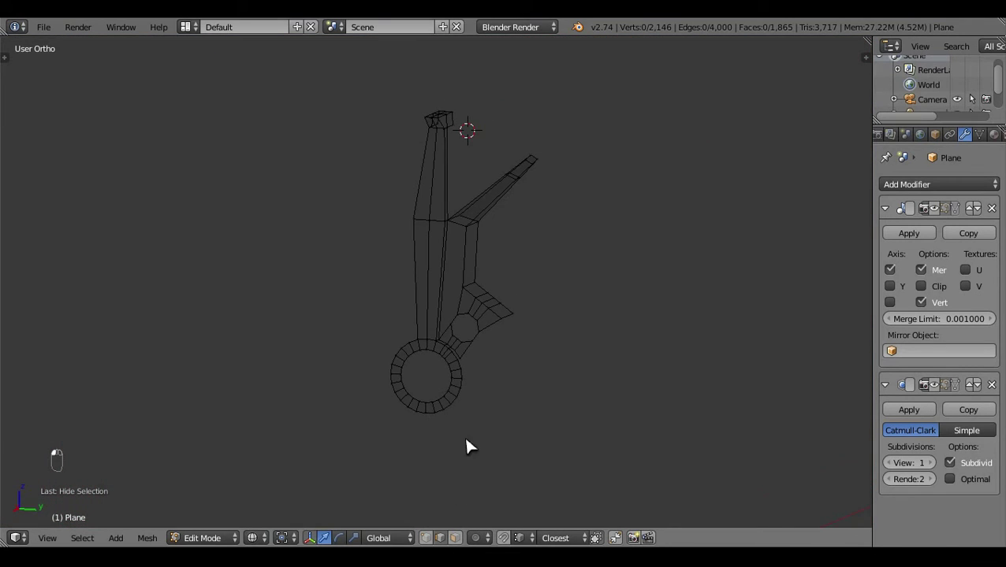
Fill faces across the spoke section and snap it down onto the front wheel's hub centre
drag(443, 317, 485, 324)
key(a)
key(z)
drag(449, 373, 465, 332)
key(f)
key(a)
key(x)
drag(521, 346, 512, 363)
key(shift+s)
drag(546, 393, 562, 393)
key(Tab)
key(Tab)
key(a)
drag(562, 393, 535, 379)
drag(534, 380, 551, 375)
Box-select and delete excess hub geometry, then add loop cuts where the spokes meet the hub
key(KP_1)
key(KP_3)
key(z)
key(b)
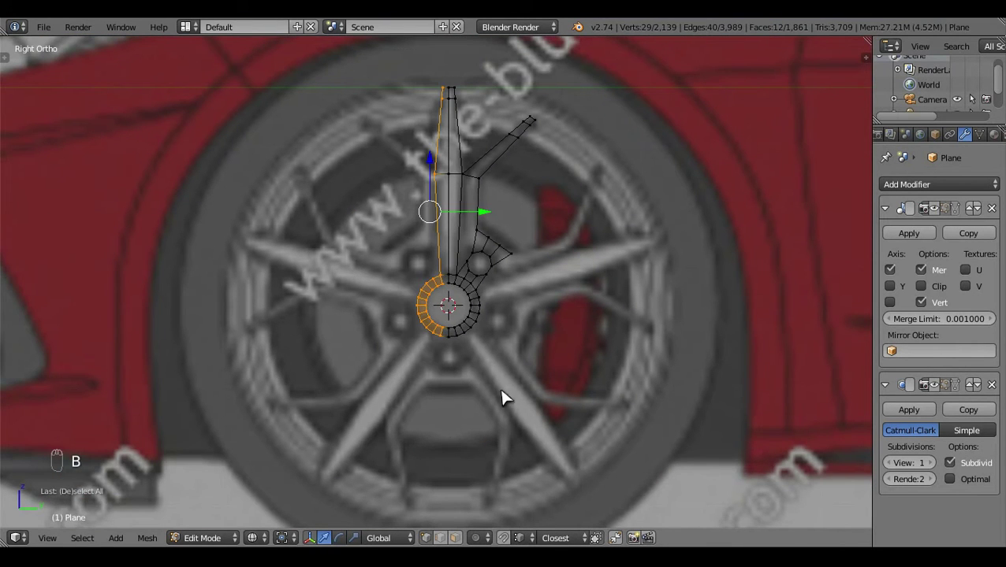
key(x)
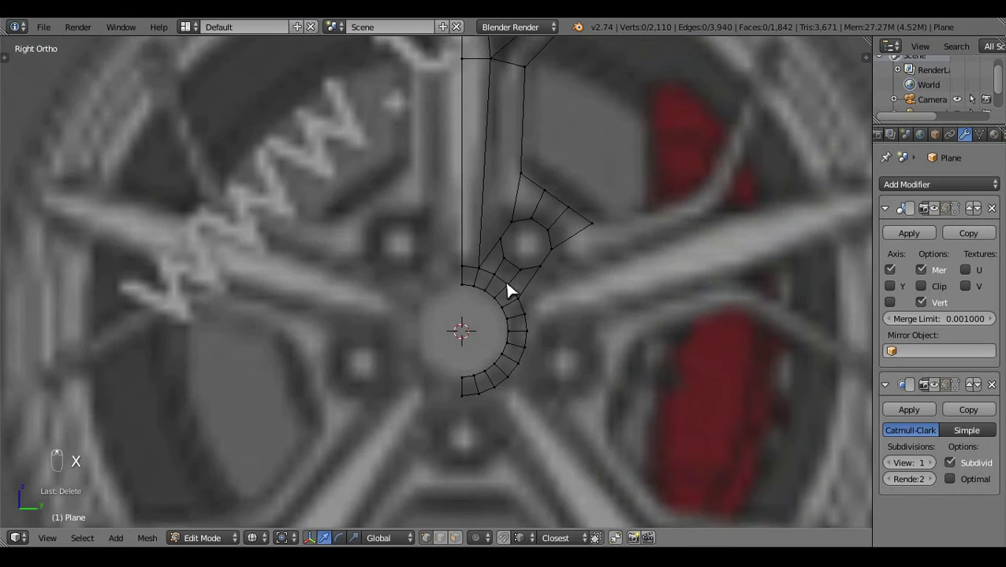
key(ctrl+r)
key(a)
key(ctrl+r)
key(a)
key(c)
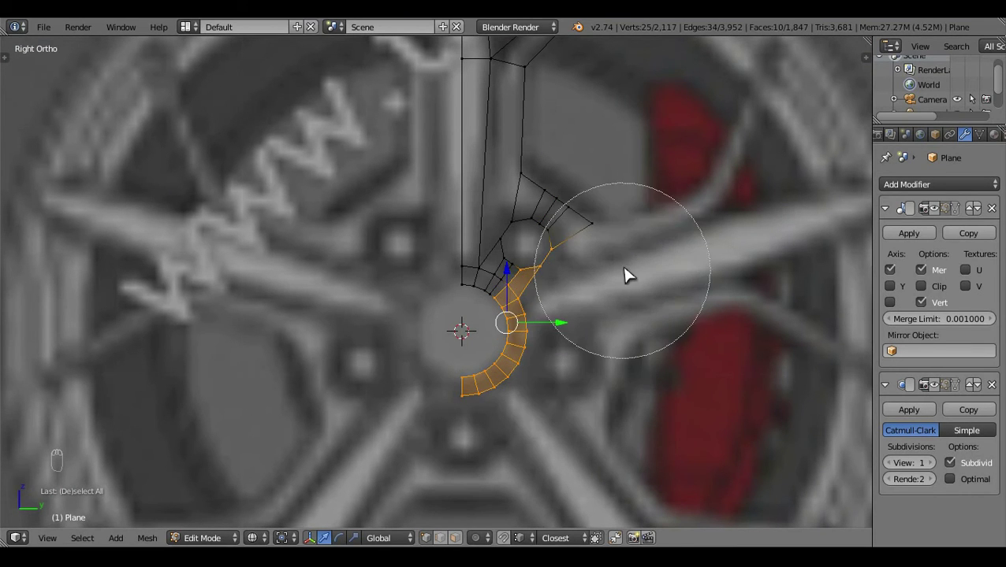
key(x)
drag(394, 312, 549, 317)
key(a)
Duplicate the spoke piece and place the copy beside the original so spokes fan around the hub
key(shift+d)
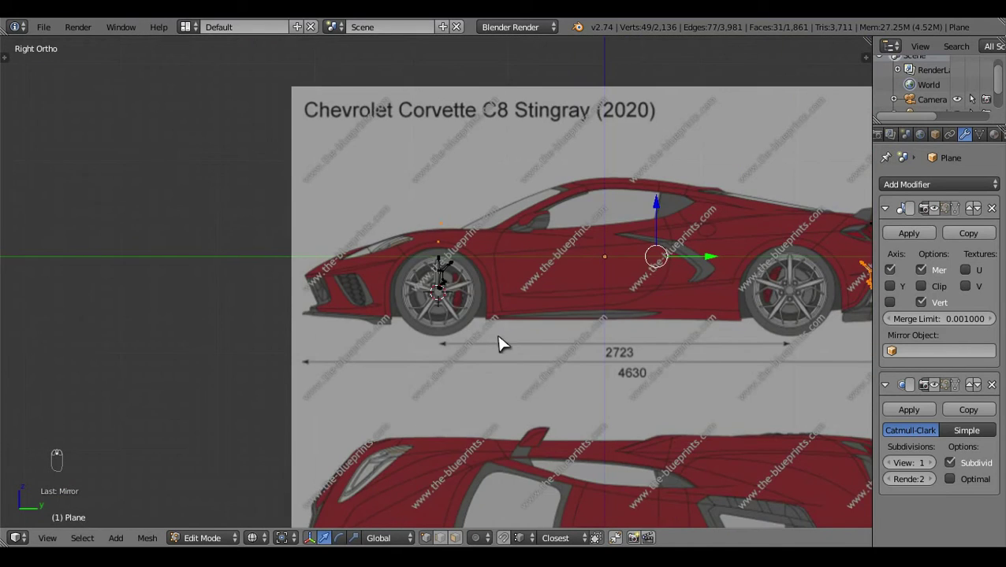
key(ctrl+z)
drag(283, 540, 485, 396)
drag(363, 373, 236, 402)
drag(450, 427, 412, 387)
key(ctrl+z)
key(KP_3)
key(ctrl+z)
key(c)
key(h)
right_click(621, 314)
drag(360, 352, 614, 325)
key(z)
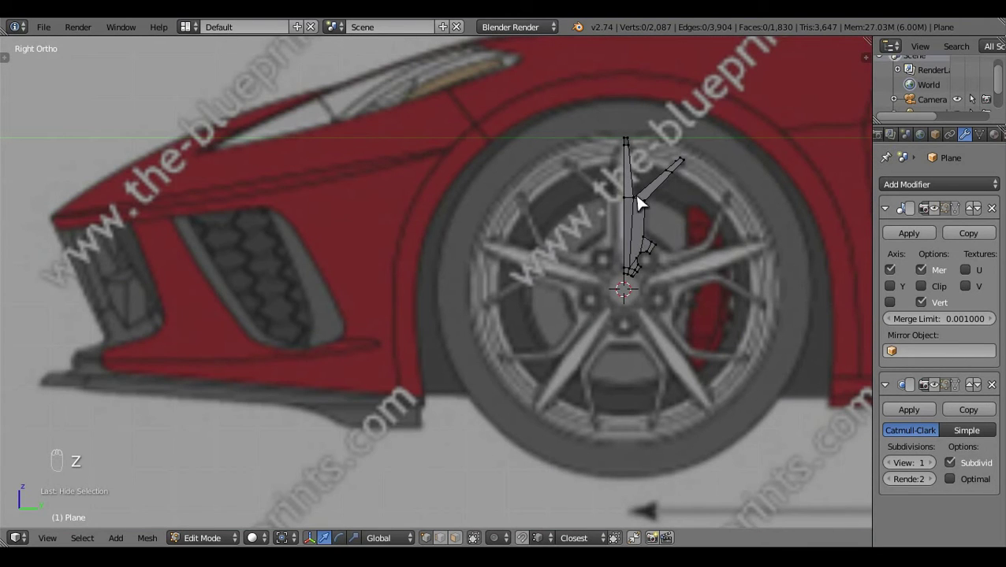
drag(621, 204, 611, 350)
key(ctrl+l)
key(ctrl+z)
key(shift+d)
drag(198, 461, 580, 304)
Select all vertices of the spoke piece, remove doubles and recalculate the normals
key(a)
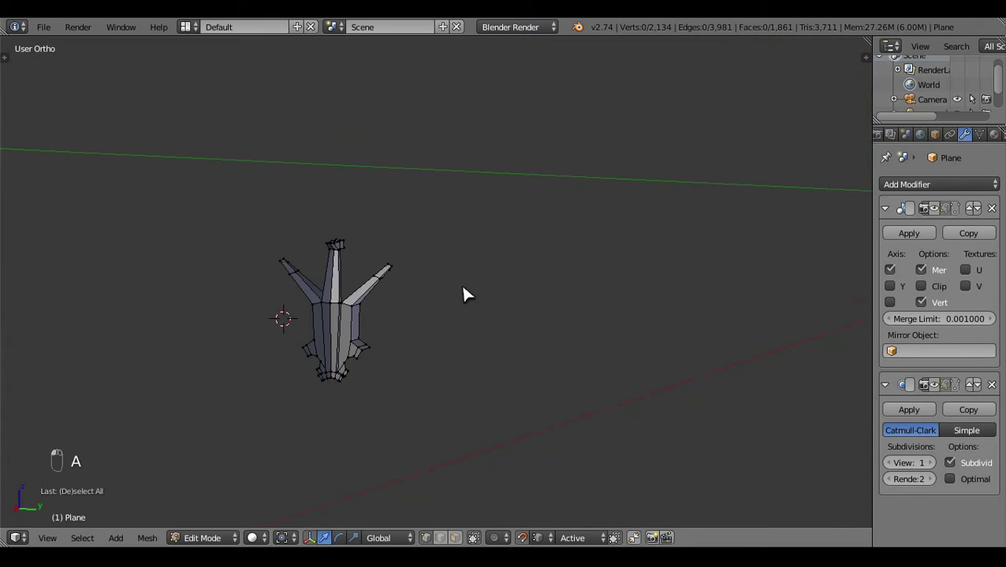
click(454, 338)
key(a)
key(w)
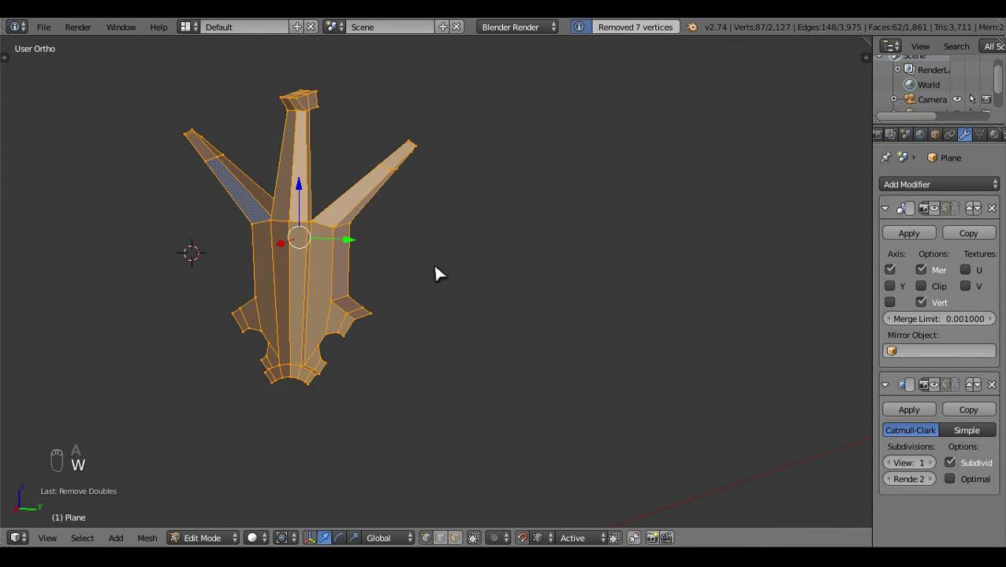
key(ctrl+n)
key(a)
key(Tab)
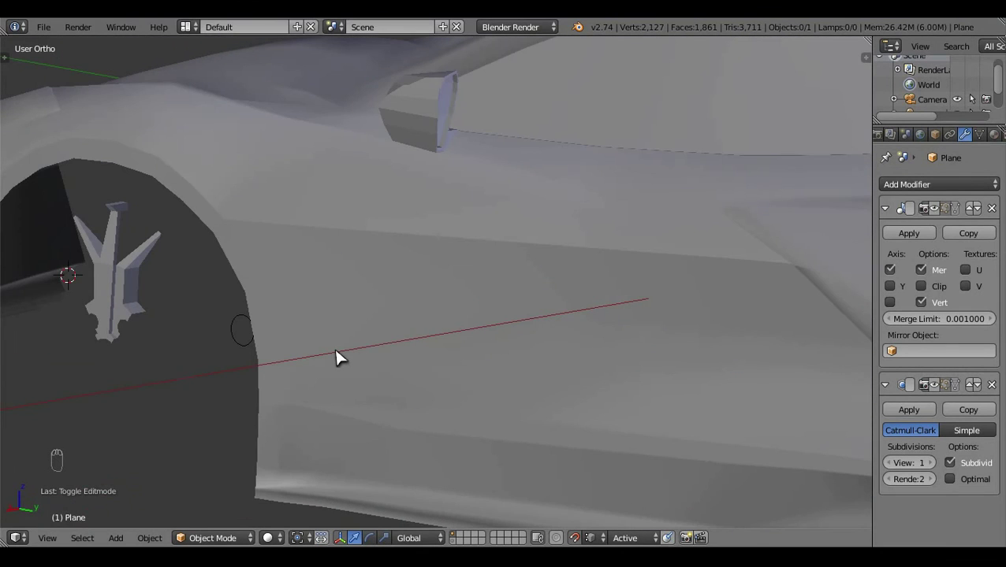
click(413, 375)
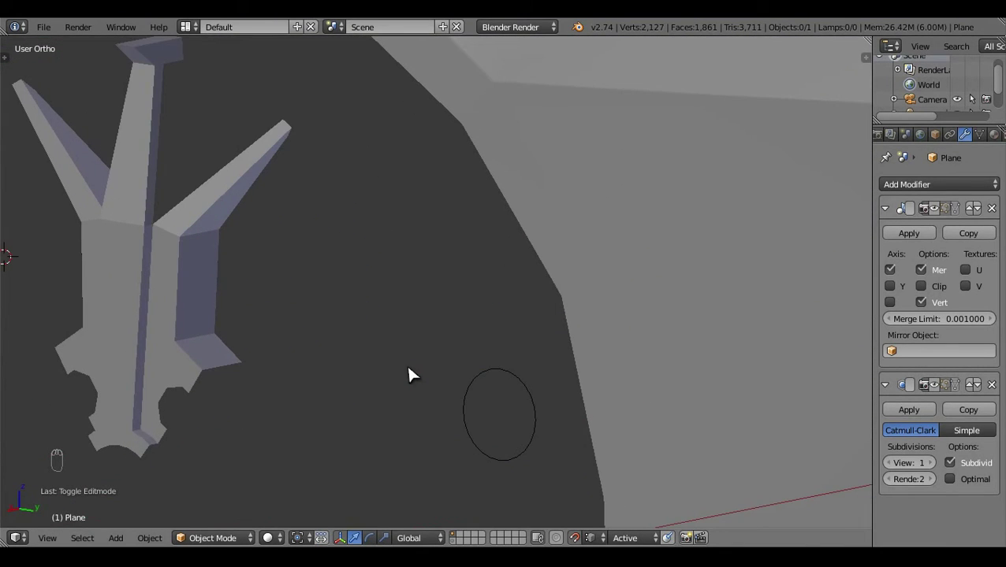
key(Tab)
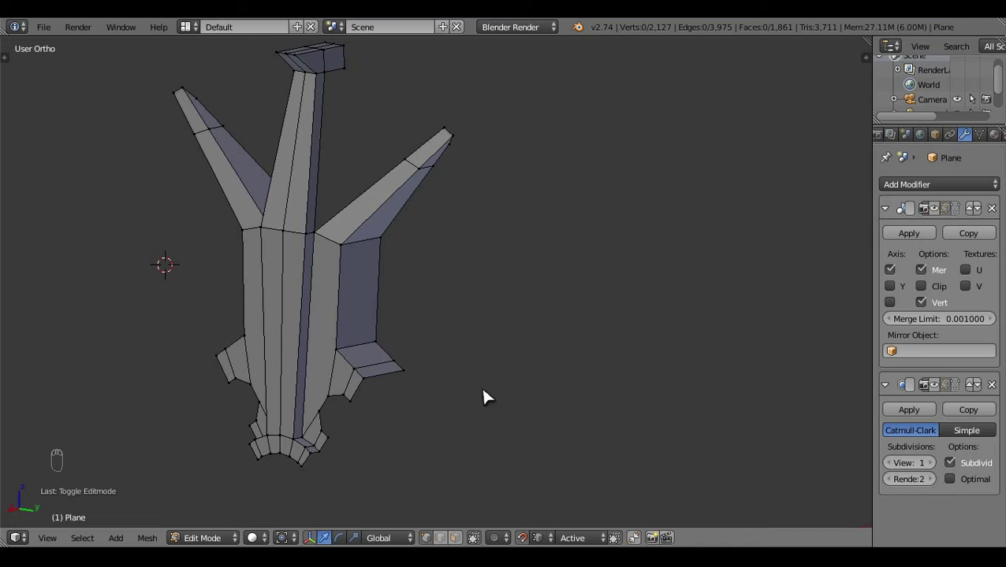
In wireframe, select vertex groups along the hub edge and fill them with new faces
key(z)
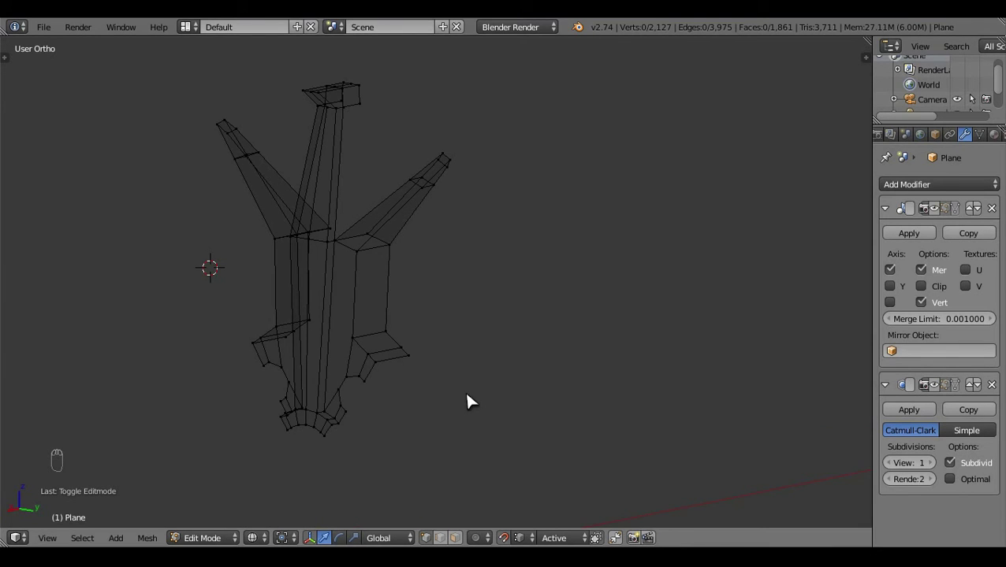
key(f)
key(z)
drag(390, 189, 313, 239)
key(z)
right_click(380, 335)
key(z)
key(a)
key(z)
drag(509, 154, 606, 294)
key(f)
key(a)
key(z)
drag(451, 432, 495, 395)
drag(245, 304, 456, 360)
Extrude the hub edge twice and fill the gaps between the new vertices with faces
key(e)
click(485, 349)
drag(394, 281, 436, 292)
drag(313, 269, 491, 351)
key(f)
key(z)
key(z)
key(e)
drag(341, 208, 527, 291)
key(f)
Fill the remaining hub-edge faces and check the piece against the front-view blueprint
key(a)
right_click(527, 291)
drag(551, 282, 459, 293)
key(f)
key(a)
drag(460, 293, 464, 265)
drag(464, 265, 639, 288)
key(KP_1)
drag(615, 328, 375, 387)
Box-select the inner wedge vertices in wireframe front view and scale them toward the blueprint profile
key(z)
middle_click(374, 386)
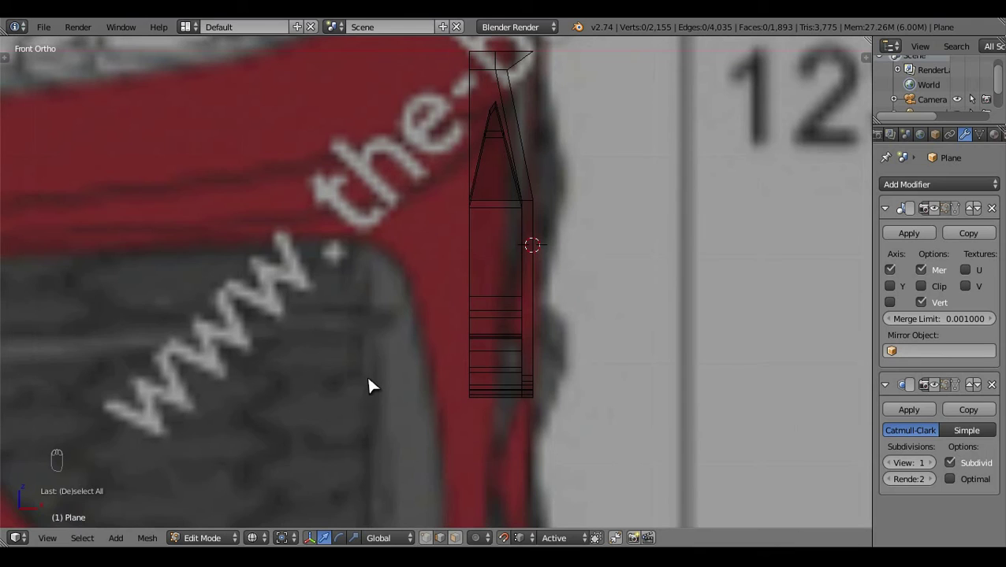
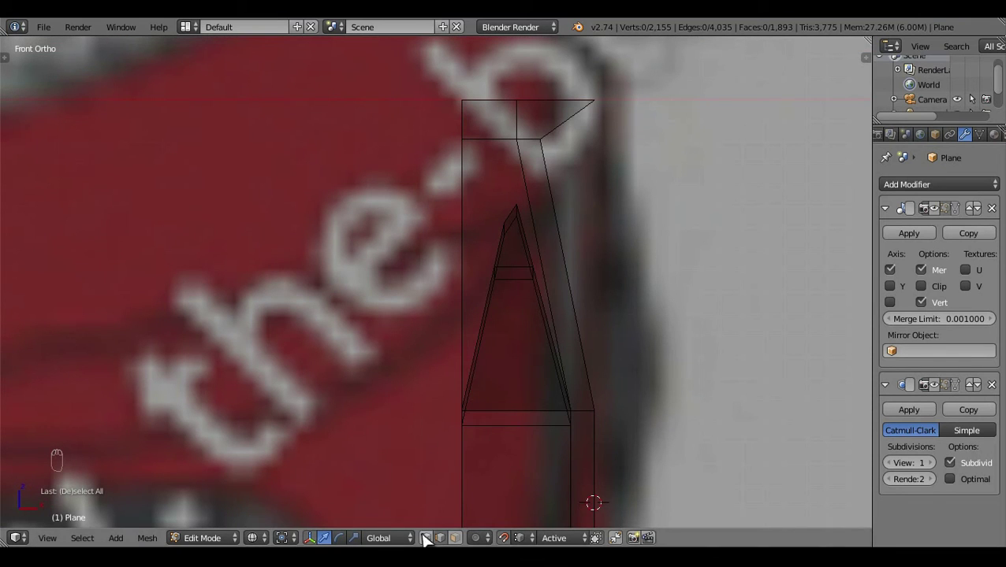
drag(446, 386, 472, 226)
key(z)
key(z)
key(b)
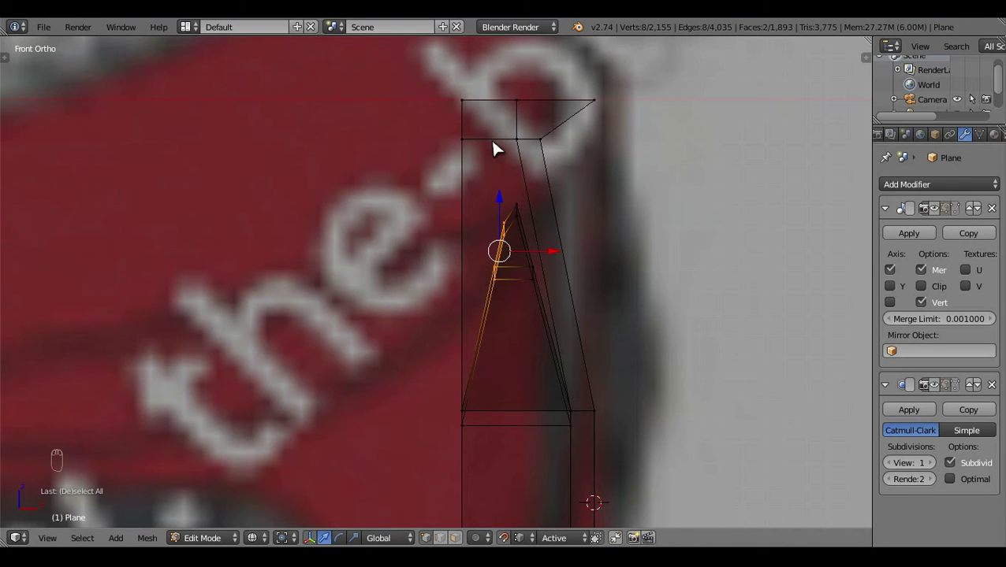
key(s)
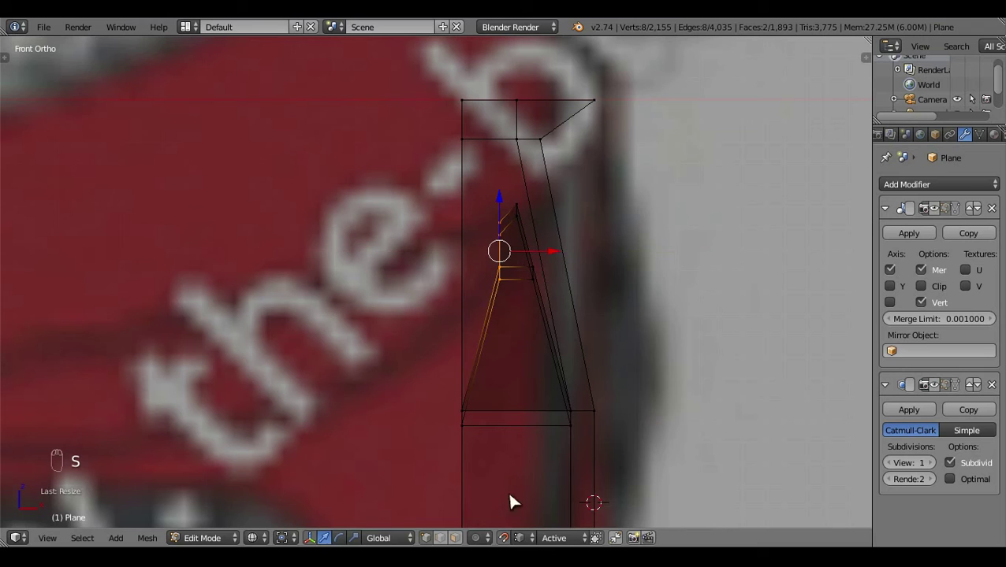
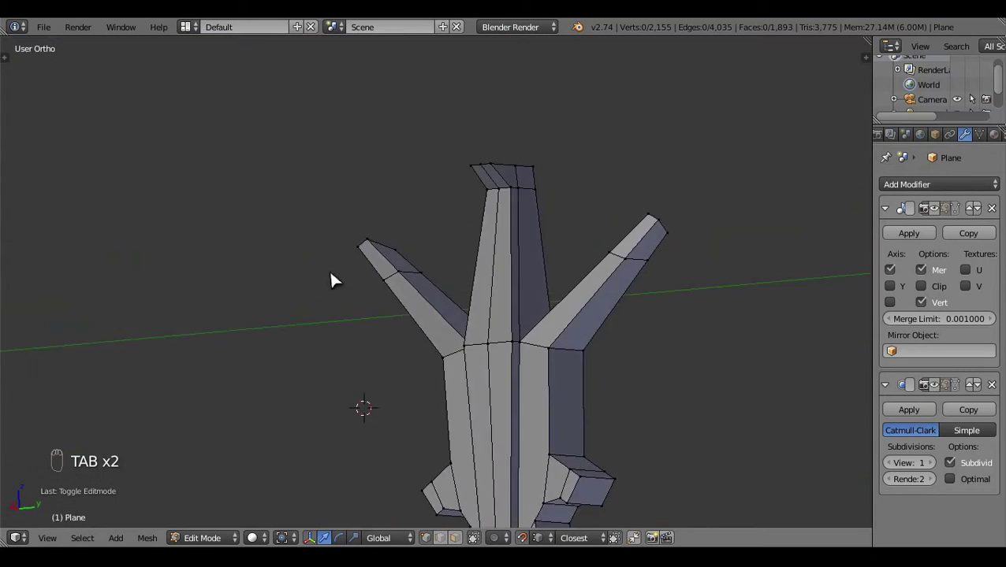
Fill new faces between selected edge pairs at the spoke base with repeated select-all and F
drag(676, 347, 502, 246)
key(f)
key(a)
drag(488, 328, 612, 442)
key(f)
key(a)
drag(499, 399, 562, 415)
key(f)
key(a)
drag(390, 438, 649, 404)
Add more base faces, undoing one misplaced fill and redoing it from a corrected selection
key(shift+q)
click(631, 334)
key(shift+q)
key(a)
drag(435, 414, 527, 451)
key(f)
key(f)
key(a)
key(ctrl+z)
key(f)
right_click(575, 442)
key(f)
key(a)
Unhide the rest of the mesh and check the spoke base in Right, Back and Front orthographic views
key(KP_3)
key(alt+h)
key(a)
key(a)
drag(519, 328, 459, 291)
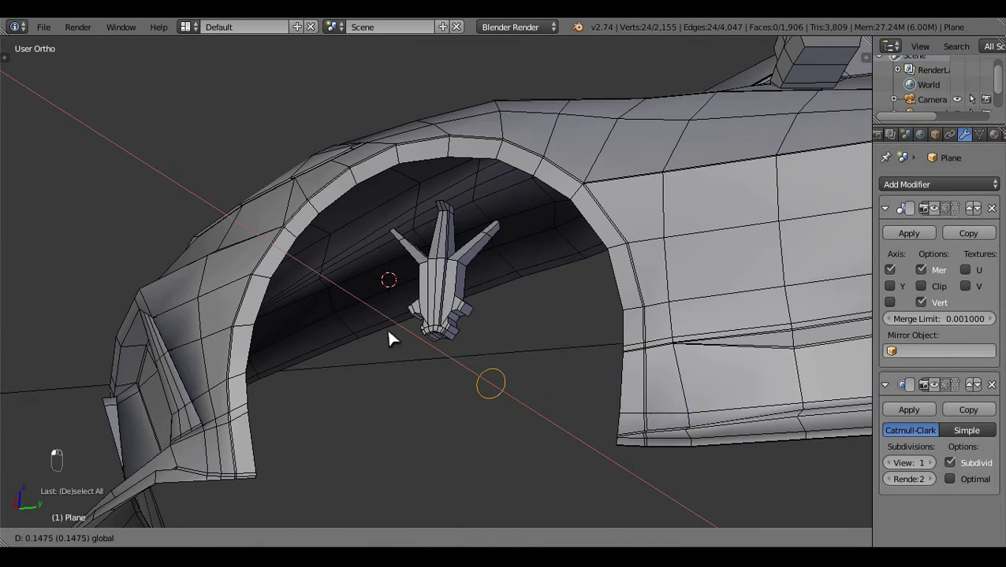
drag(500, 277, 517, 433)
key(ctrl+KP_1)
key(z)
key(KP_1)
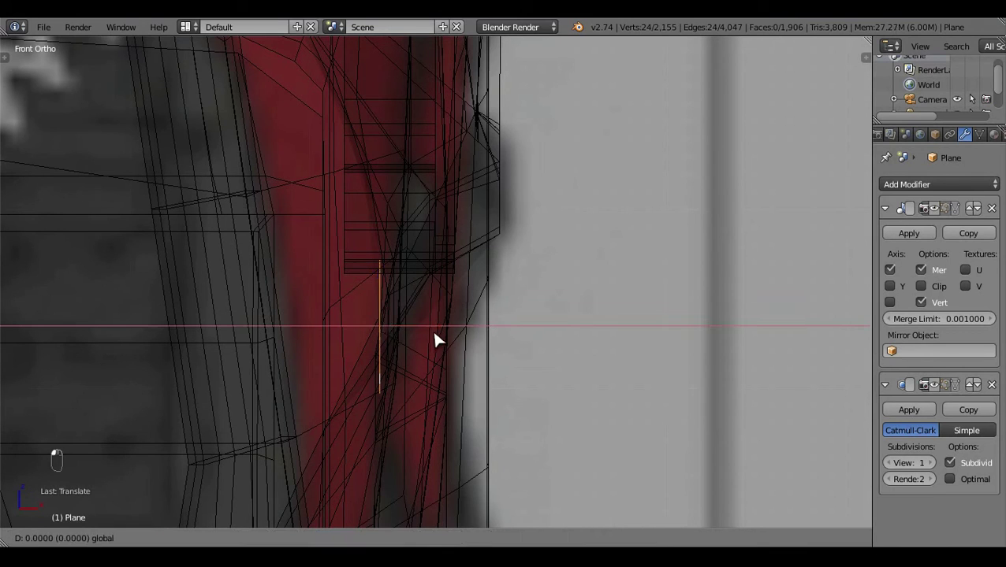
key(KP_3)
Snap the 3D cursor to the hub centre and hide everything except the linked spoke piece
key(shift+s)
key(ctrl+l)
right_click(486, 277)
key(ctrl+i)
key(h)
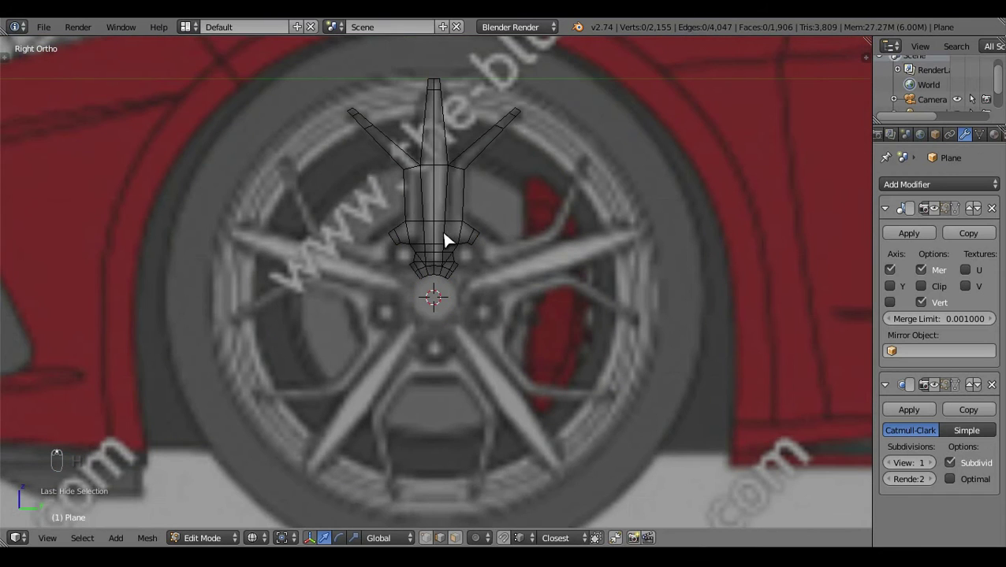
key(ctrl+l)
Spin-duplicate the selected spoke section around the 3D cursor to ring the hub with copies
right_click(447, 242)
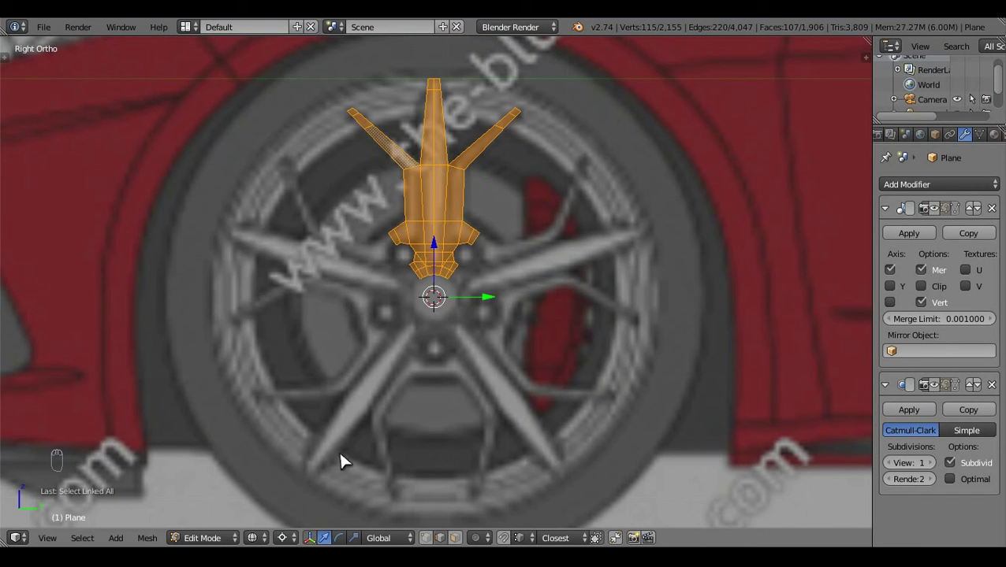
key(alt+r)
key(t)
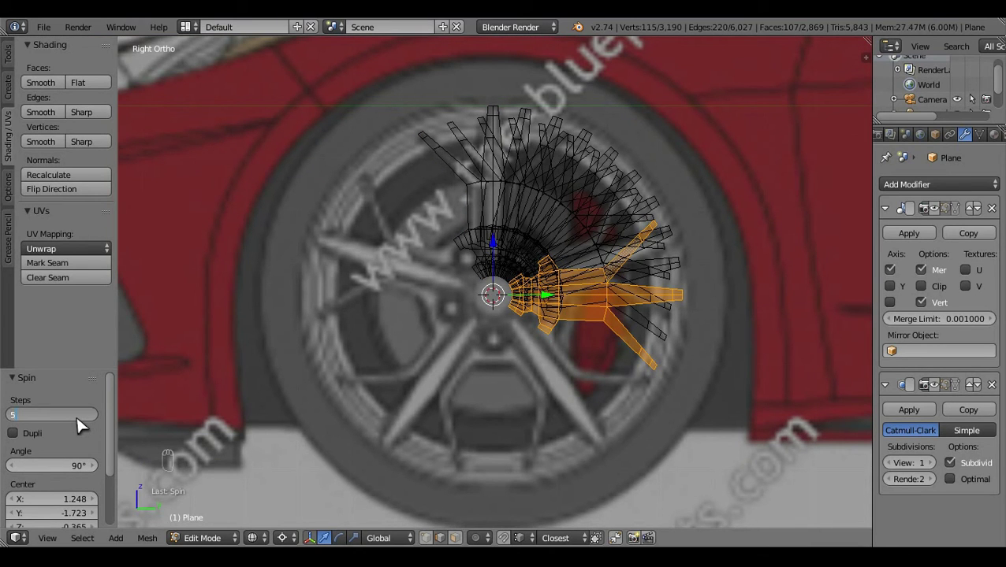
click(66, 470)
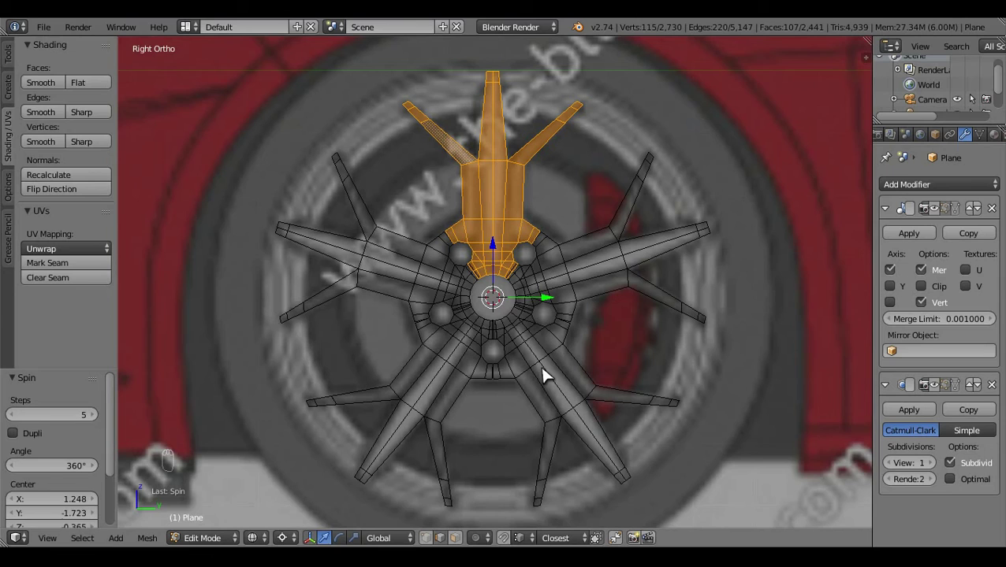
Recalculate normals on the full spoke ring and orbit to inspect it inside the wheel arch
key(t)
key(z)
key(x)
key(a)
key(ctrl+n)
key(a)
key(Tab)
drag(470, 342, 457, 315)
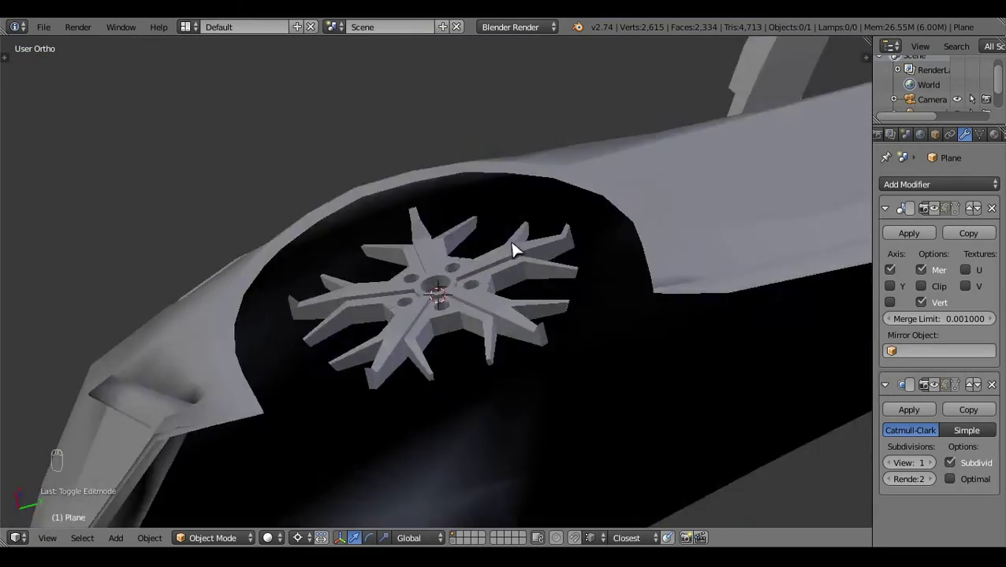
drag(522, 384, 419, 274)
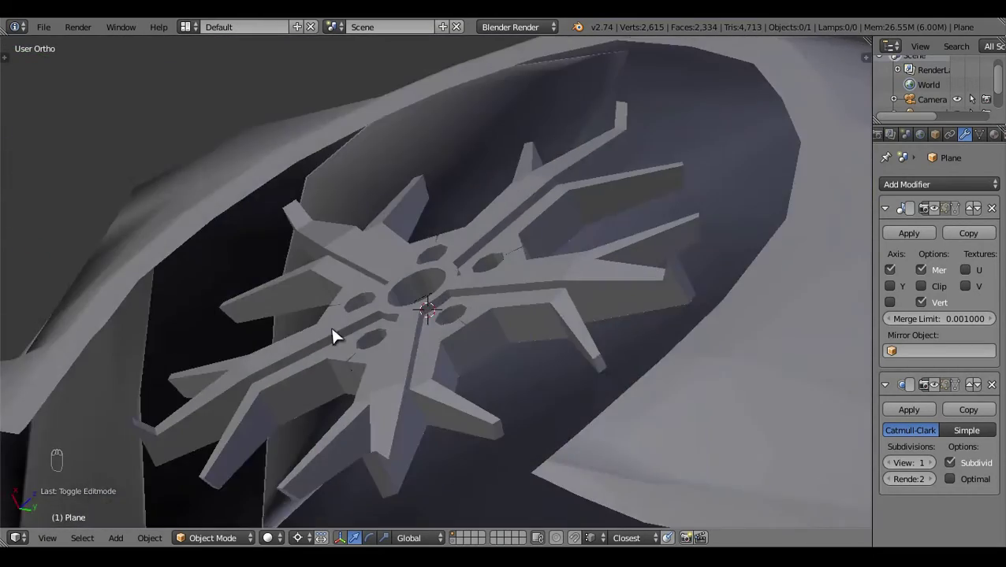
Return to Right orthographic wireframe and undo several steps back to the side view of the rim
key(KP_3)
key(Tab)
key(z)
key(ctrl+z)
key(ctrl+z)
key(ctrl+z)
key(ctrl+z)
key(ctrl+z)
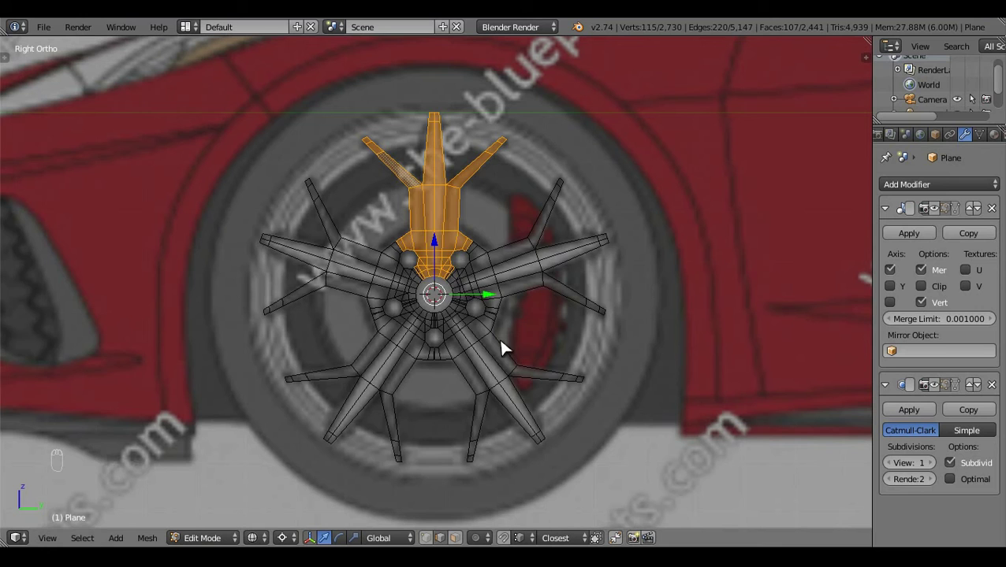
Invert the selection and delete the spun copies, leaving the single spoke section in Front Ortho
key(ctrl+i)
key(x)
key(z)
drag(540, 337, 465, 383)
drag(465, 383, 286, 264)
key(KP_1)
key(z)
drag(587, 313, 459, 236)
key(z)
drag(431, 516, 521, 270)
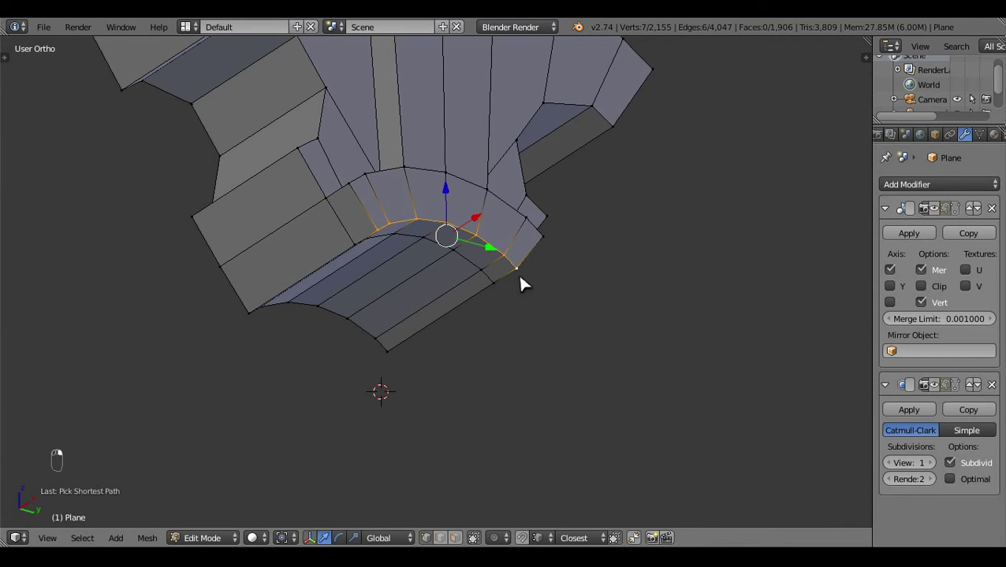
key(KP_1)
drag(620, 379, 588, 368)
Select the spoke's inner-edge vertices, fill between them and centre the front view on them
click(544, 357)
drag(544, 377, 519, 387)
key(a)
drag(538, 413, 489, 312)
drag(538, 306, 491, 370)
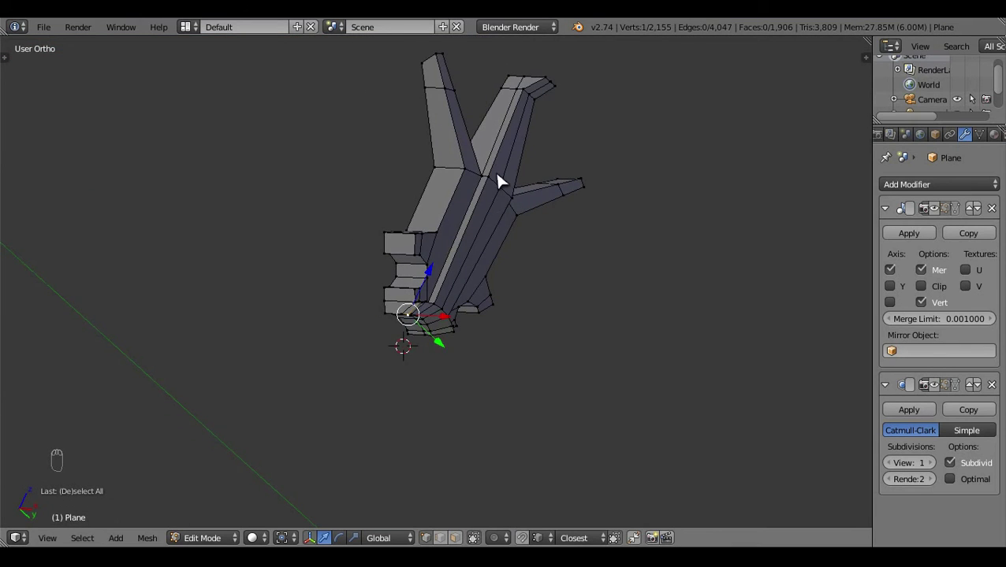
key(f)
key(a)
drag(435, 409, 631, 374)
key(KP_1)
middle_click(638, 360)
drag(615, 306, 561, 350)
key(z)
drag(562, 350, 508, 289)
key(c)
drag(489, 539, 558, 420)
key(a)
key(c)
drag(529, 419, 576, 350)
key(a)
key(c)
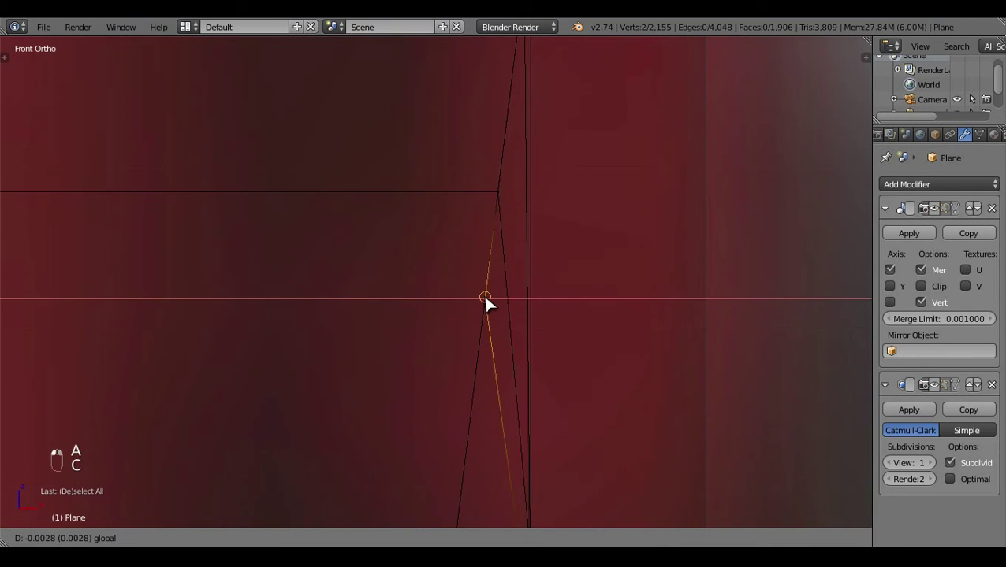
key(a)
key(c)
Pick the inner-edge and lower-corner vertices one by one, centring on each to check where they sit
click(574, 360)
key(a)
key(c)
click(445, 396)
key(a)
key(c)
click(446, 417)
key(a)
key(c)
drag(500, 366, 434, 364)
key(a)
key(c)
drag(481, 357, 502, 397)
key(a)
key(c)
drag(606, 359, 486, 397)
key(a)
key(c)
click(386, 423)
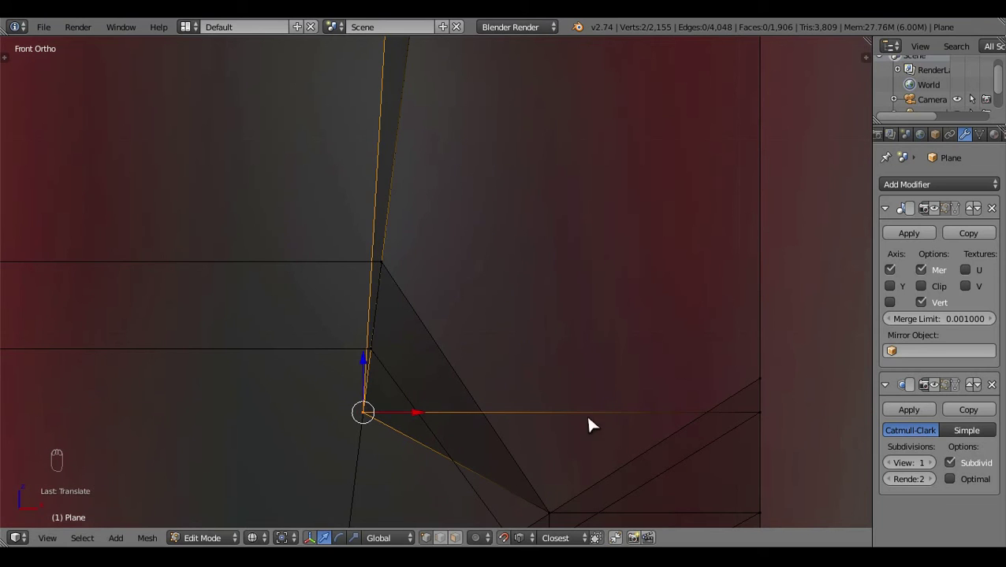
key(a)
key(c)
key(a)
key(c)
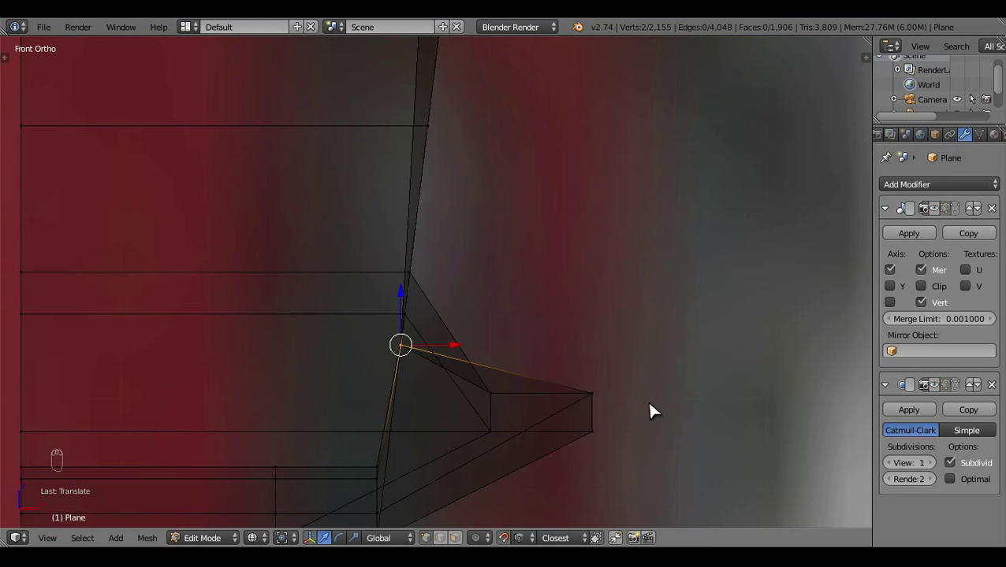
Undo the last eight edits to get back to the clean spoke section
key(ctrl+z)
key(ctrl+z)
key(ctrl+z)
key(ctrl+z)
key(ctrl+z)
key(ctrl+z)
key(ctrl+z)
key(ctrl+z)
drag(613, 371, 455, 354)
drag(456, 354, 570, 399)
key(a)
key(c)
Reselect an inner vertex on the spoke, orbit around it and return to Front Ortho wireframe
right_click(662, 384)
drag(565, 397, 394, 401)
drag(394, 401, 599, 364)
key(a)
key(c)
click(677, 372)
drag(386, 373, 527, 439)
key(a)
key(c)
drag(514, 439, 640, 421)
key(a)
key(z)
drag(612, 421, 378, 302)
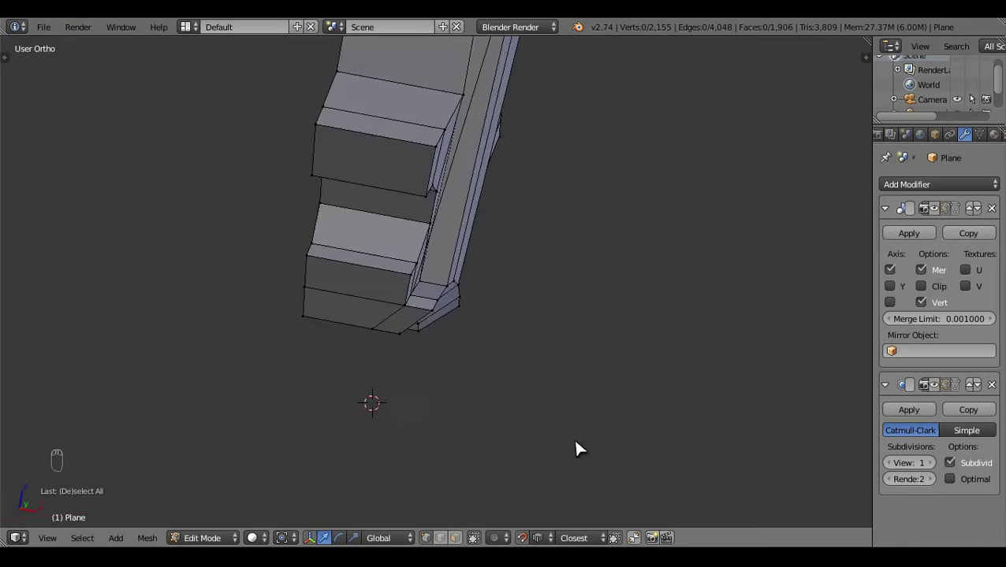
key(KP_1)
Box-select the faces along the spoke's side and grab them into line with the spoke edge
key(z)
key(z)
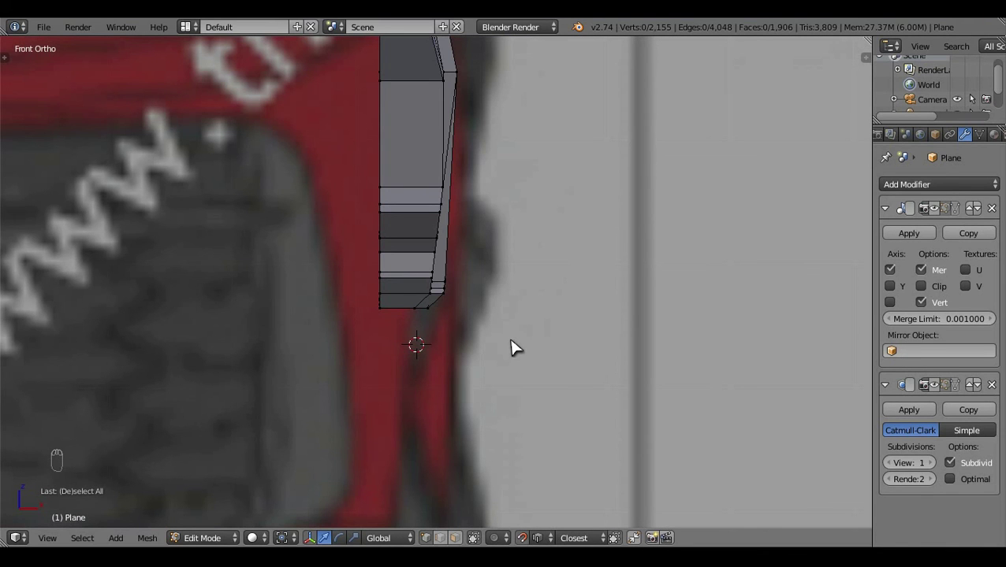
key(z)
key(z)
key(z)
key(b)
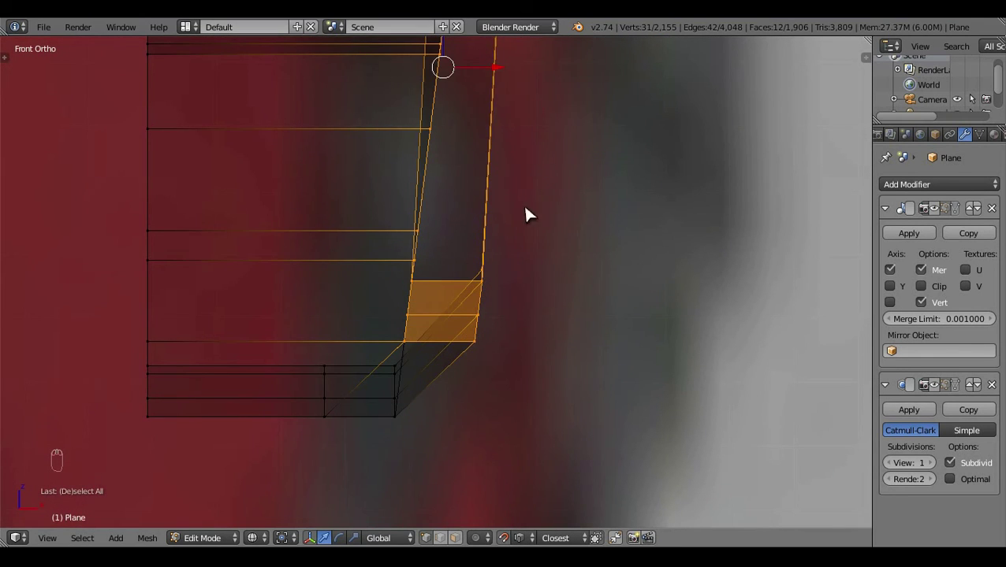
drag(487, 82, 412, 350)
drag(462, 340, 508, 337)
drag(509, 337, 433, 322)
key(g)
drag(564, 528, 497, 381)
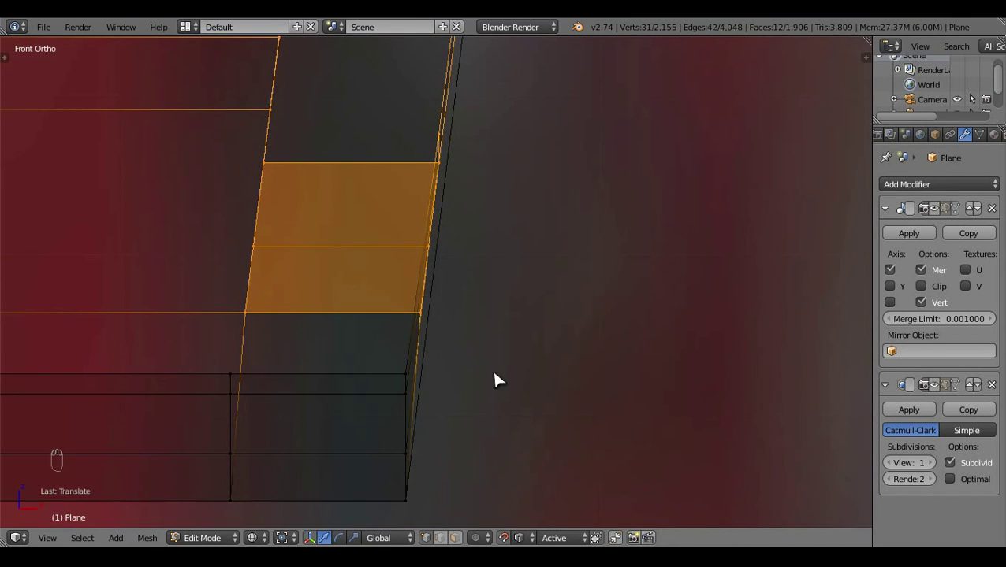
key(g)
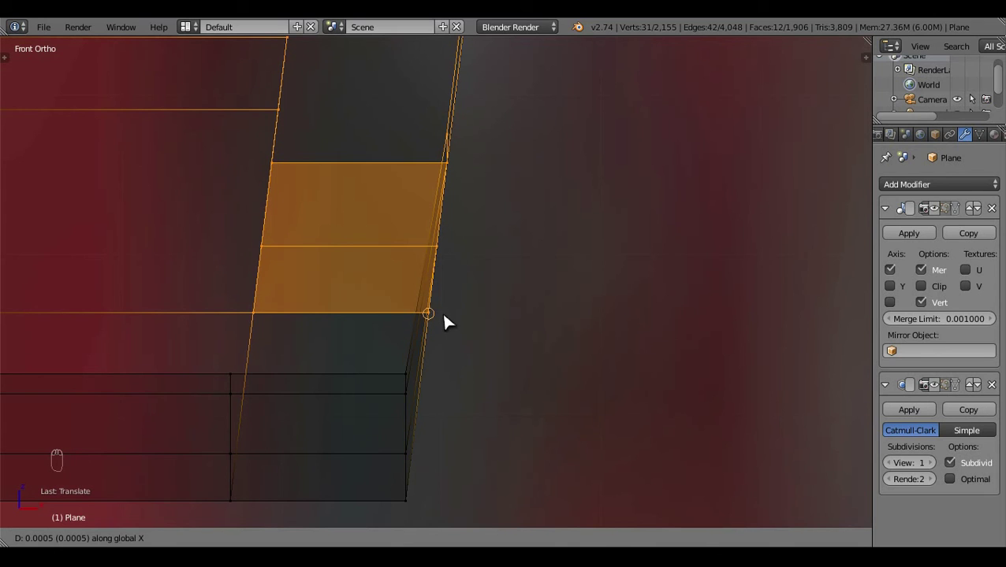
drag(481, 325, 481, 325)
Check the reshaped spoke in Object Mode front view, then back in Edit Mode orbit around it
key(a)
key(z)
key(Tab)
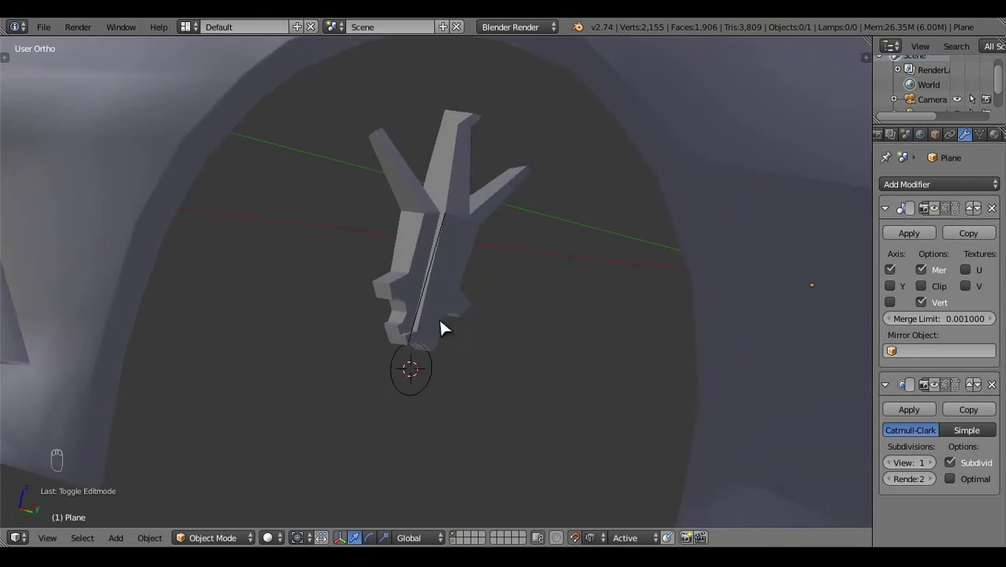
key(KP_1)
key(Tab)
key(z)
drag(563, 374, 290, 391)
key(c)
drag(290, 391, 490, 370)
key(c)
key(a)
key(c)
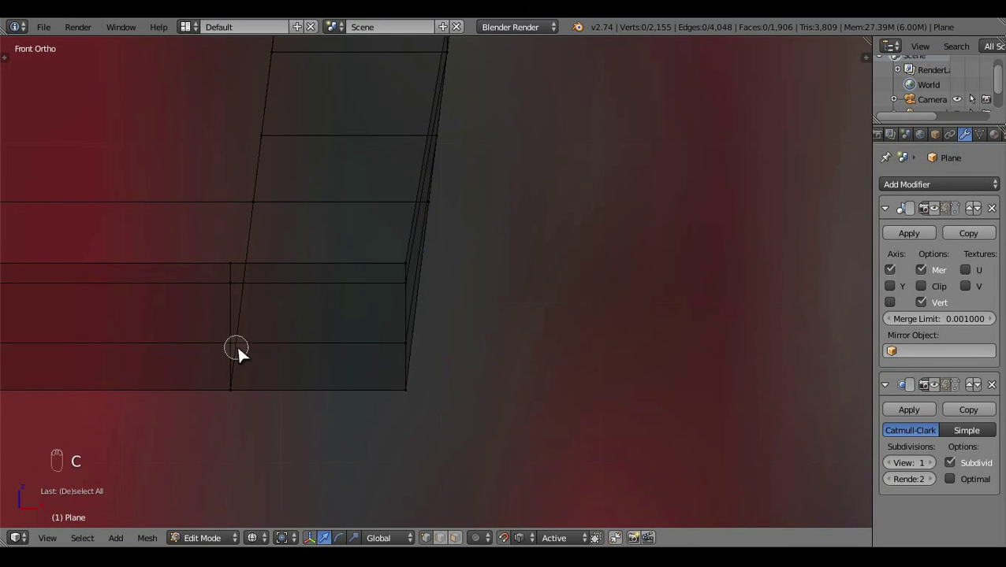
key(c)
Select the corner vertex on the spoke edge and slide it sideways to meet the angled outer edge
drag(415, 266, 583, 424)
drag(583, 423, 592, 414)
right_click(591, 414)
drag(634, 424, 665, 416)
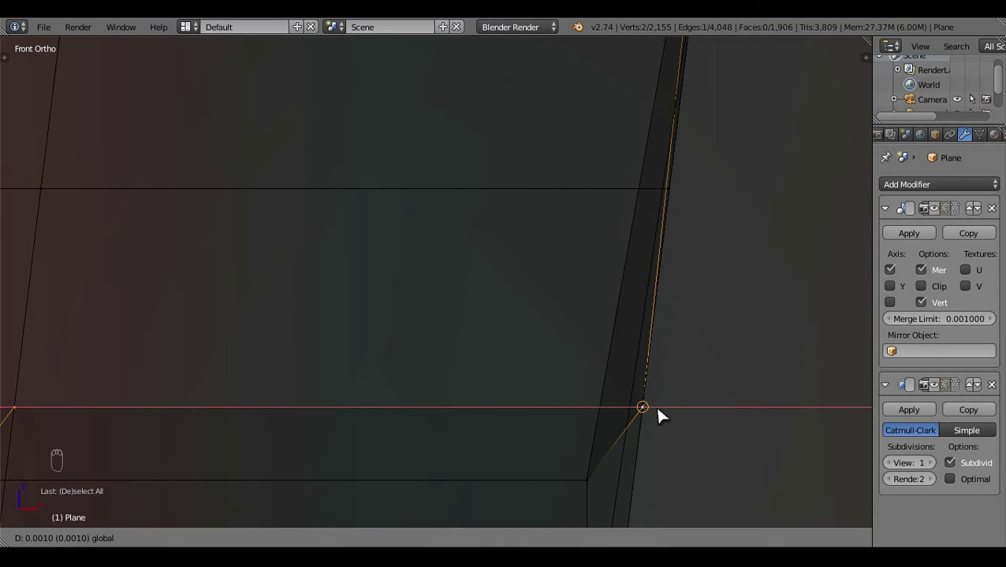
key(a)
drag(316, 393, 506, 373)
key(c)
drag(505, 373, 480, 371)
drag(480, 371, 525, 369)
key(a)
key(c)
drag(450, 464, 526, 456)
drag(479, 457, 526, 457)
key(a)
key(z)
click(354, 359)
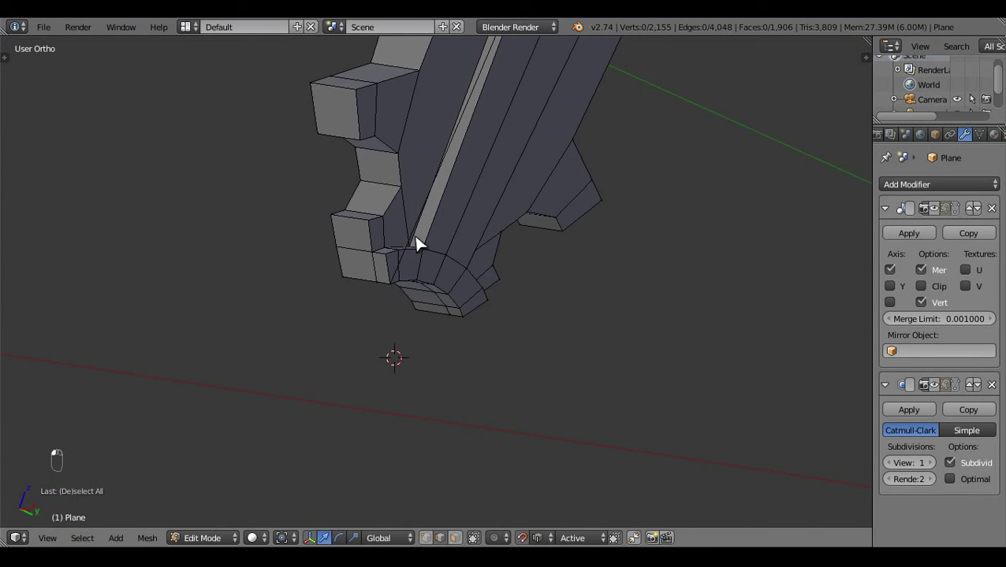
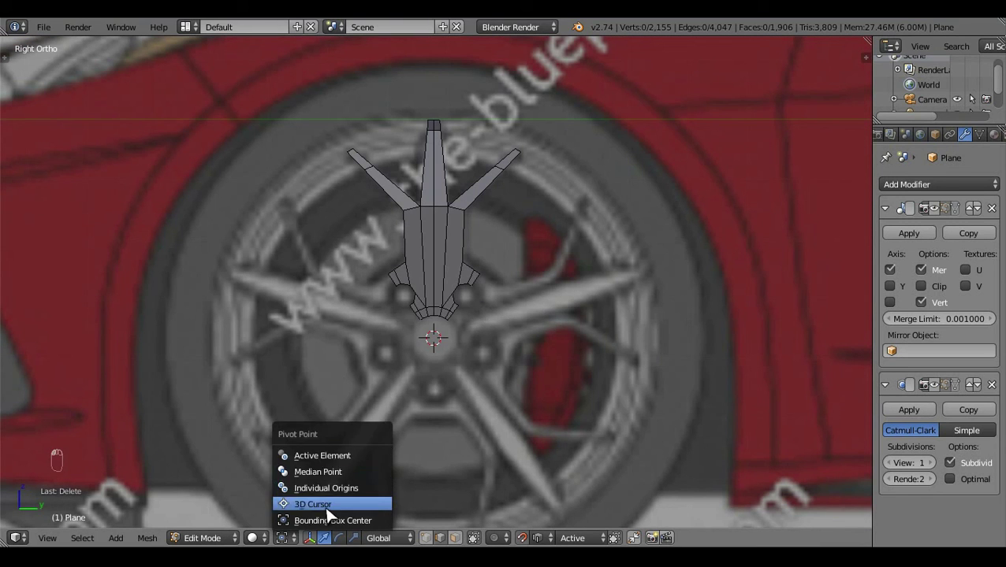
Select the whole spoke section, Spin Dup it around the hub and delete the extra vertices
key(a)
key(alt+r)
key(x)
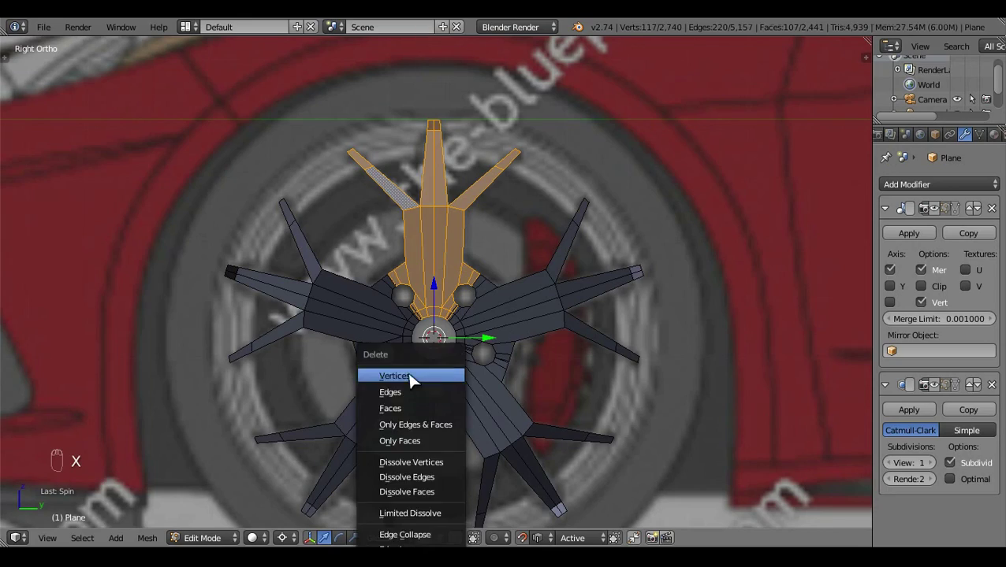
key(a)
key(ctrl+n)
key(a)
Orbit and zoom around the full rim to inspect the spokes and bolt holes up close
drag(559, 376, 525, 225)
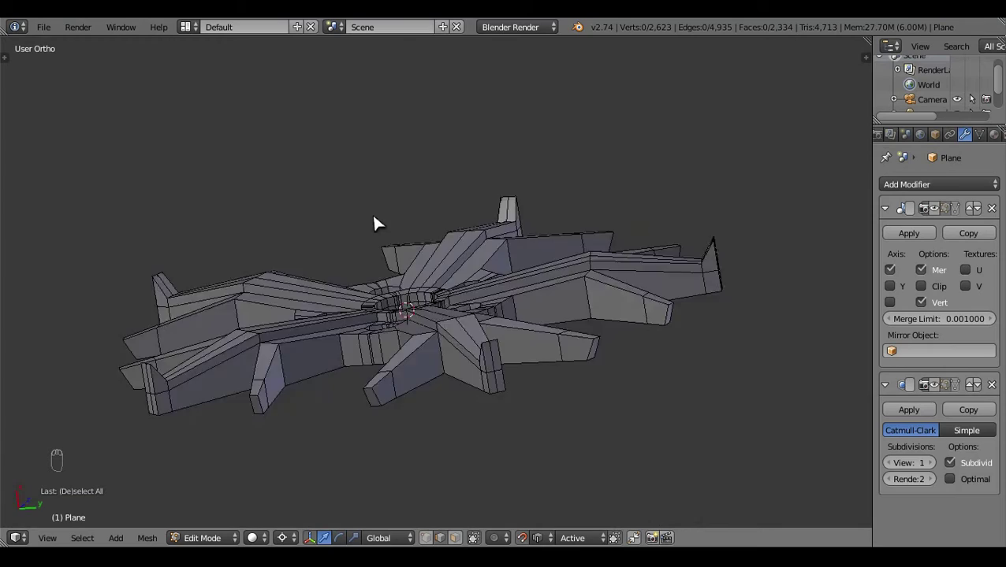
middle_click(510, 420)
key(KP_3)
key(z)
middle_click(573, 361)
key(z)
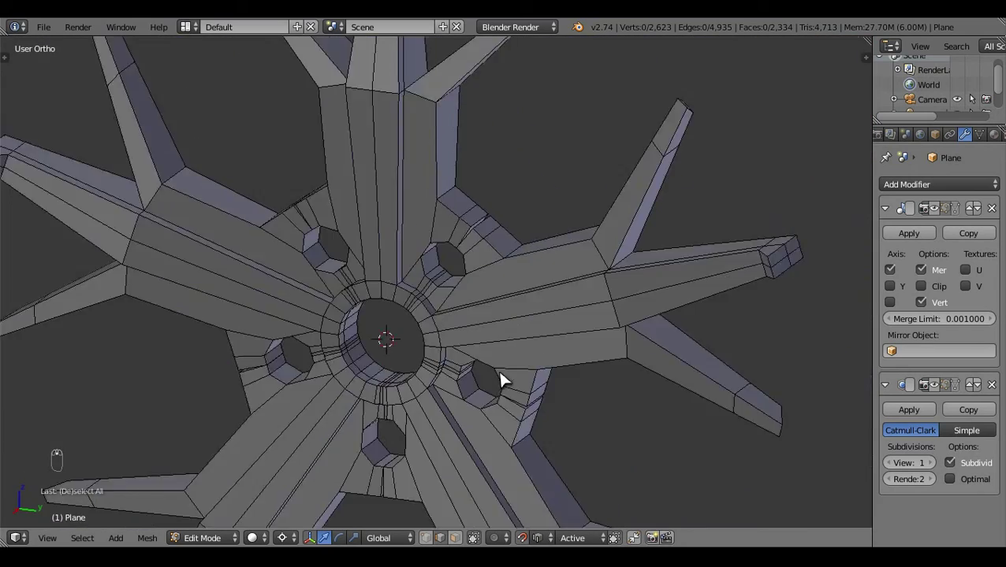
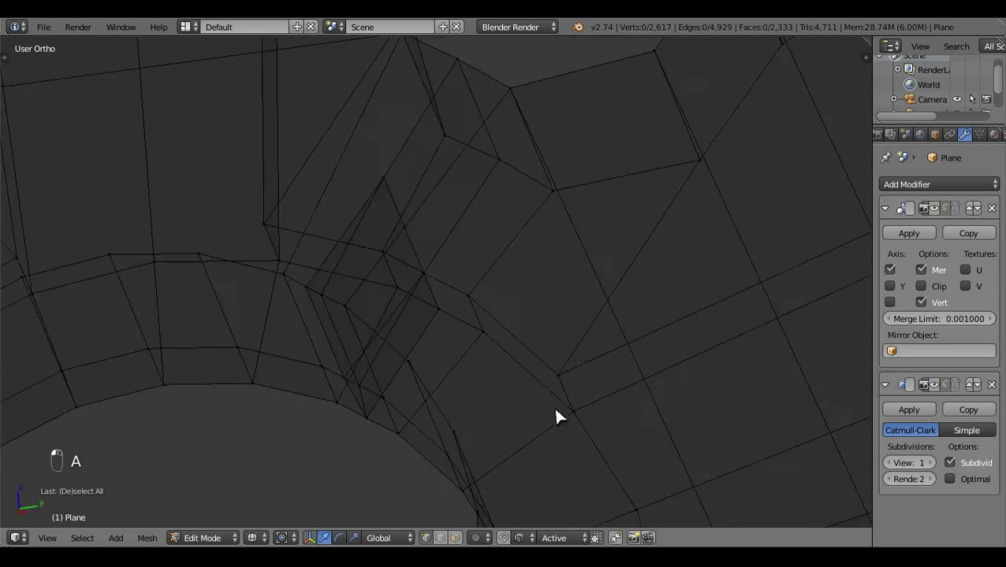
Merge the first stray spoke vertices near the bolt holes with Alt+M, box-selecting each pair
key(alt+m)
drag(531, 385, 579, 351)
key(alt+m)
key(a)
drag(576, 273, 524, 401)
key(c)
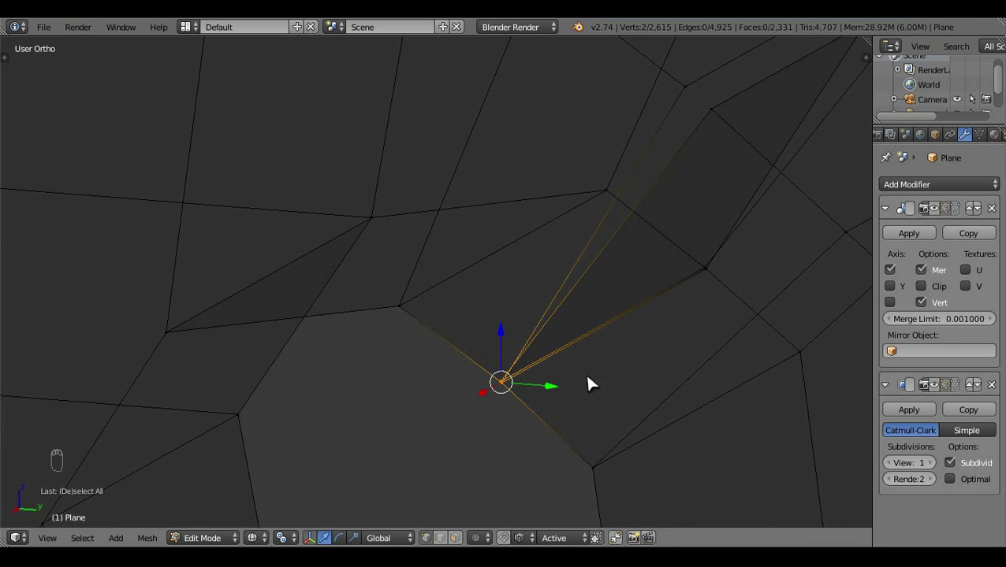
key(c)
key(alt+m)
Select the remaining stray rim vertices and merge each group at last
right_click(675, 352)
key(ctrl+z)
key(c)
click(603, 397)
key(alt+m)
click(715, 340)
key(alt+m)
key(a)
drag(469, 227, 623, 328)
key(alt+m)
key(alt+m)
Toggle wireframe and orbit the rim to confirm the hub mesh is clean
key(a)
key(z)
middle_click(528, 421)
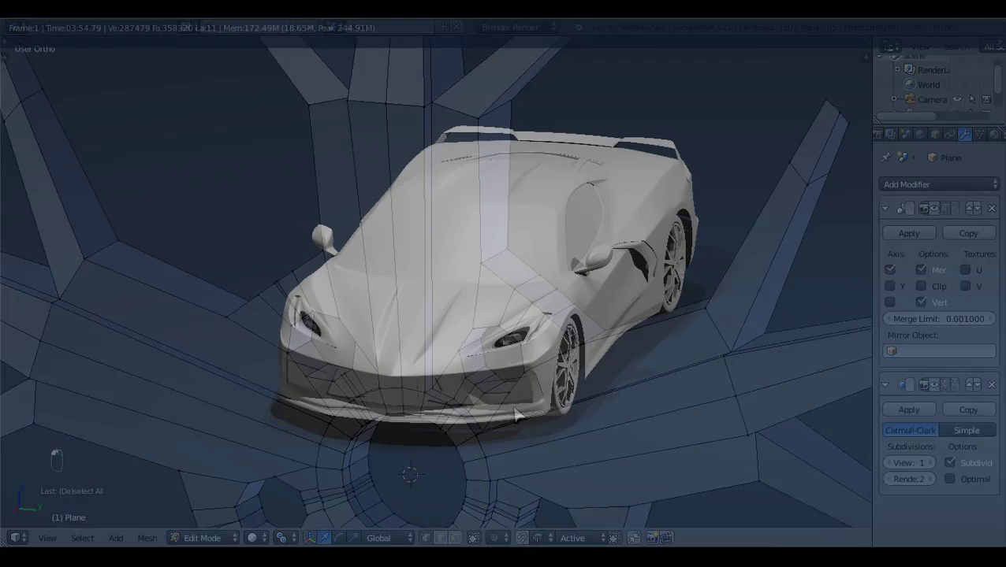